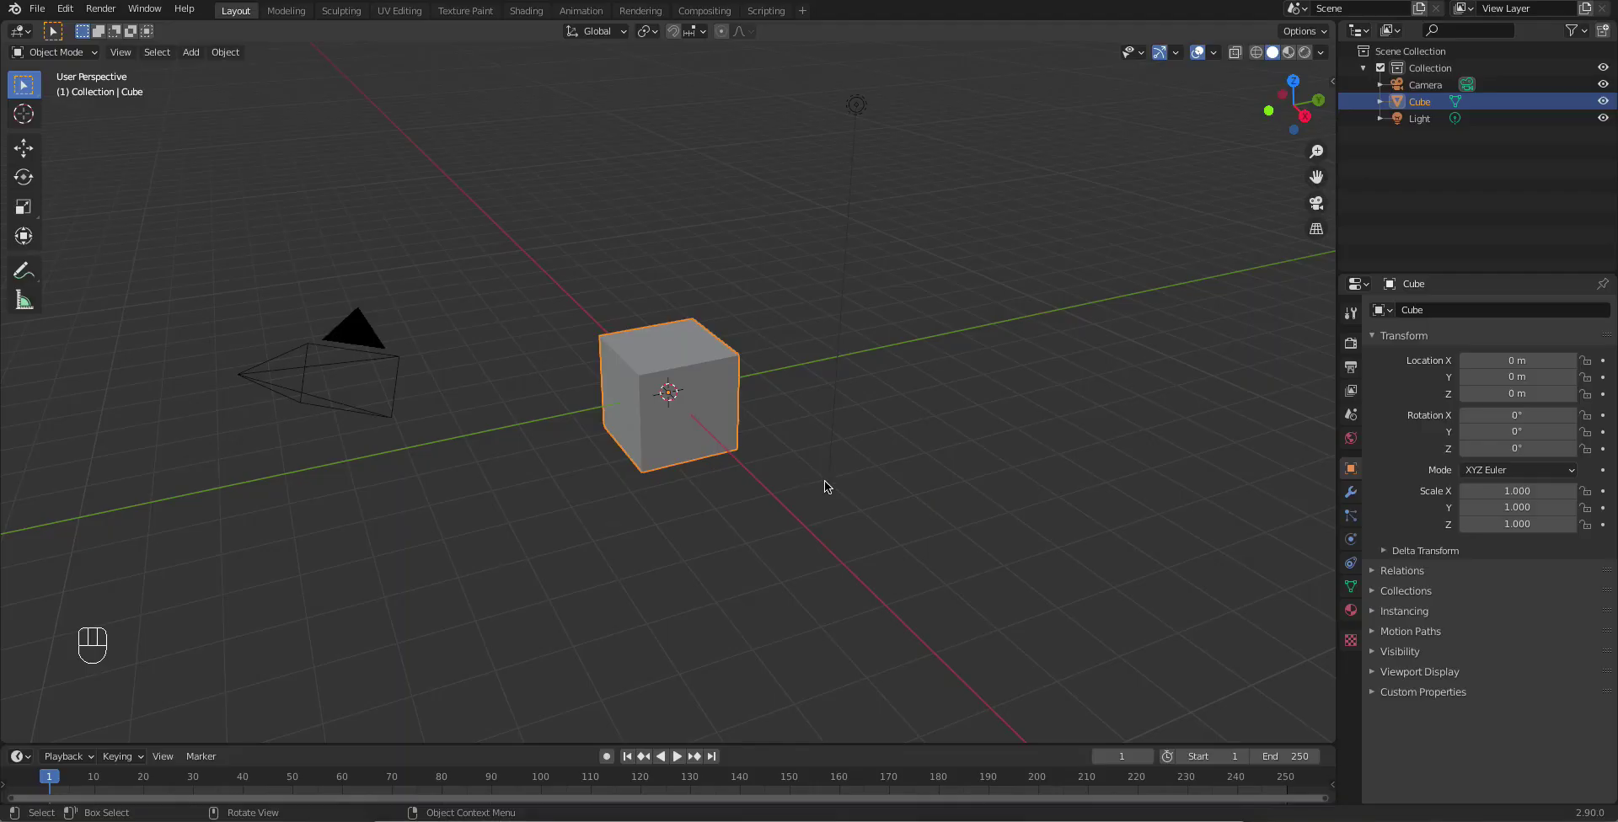
Step: Select the default cube and show its Physics properties, reselecting it after a deselect
left_click(782, 440)
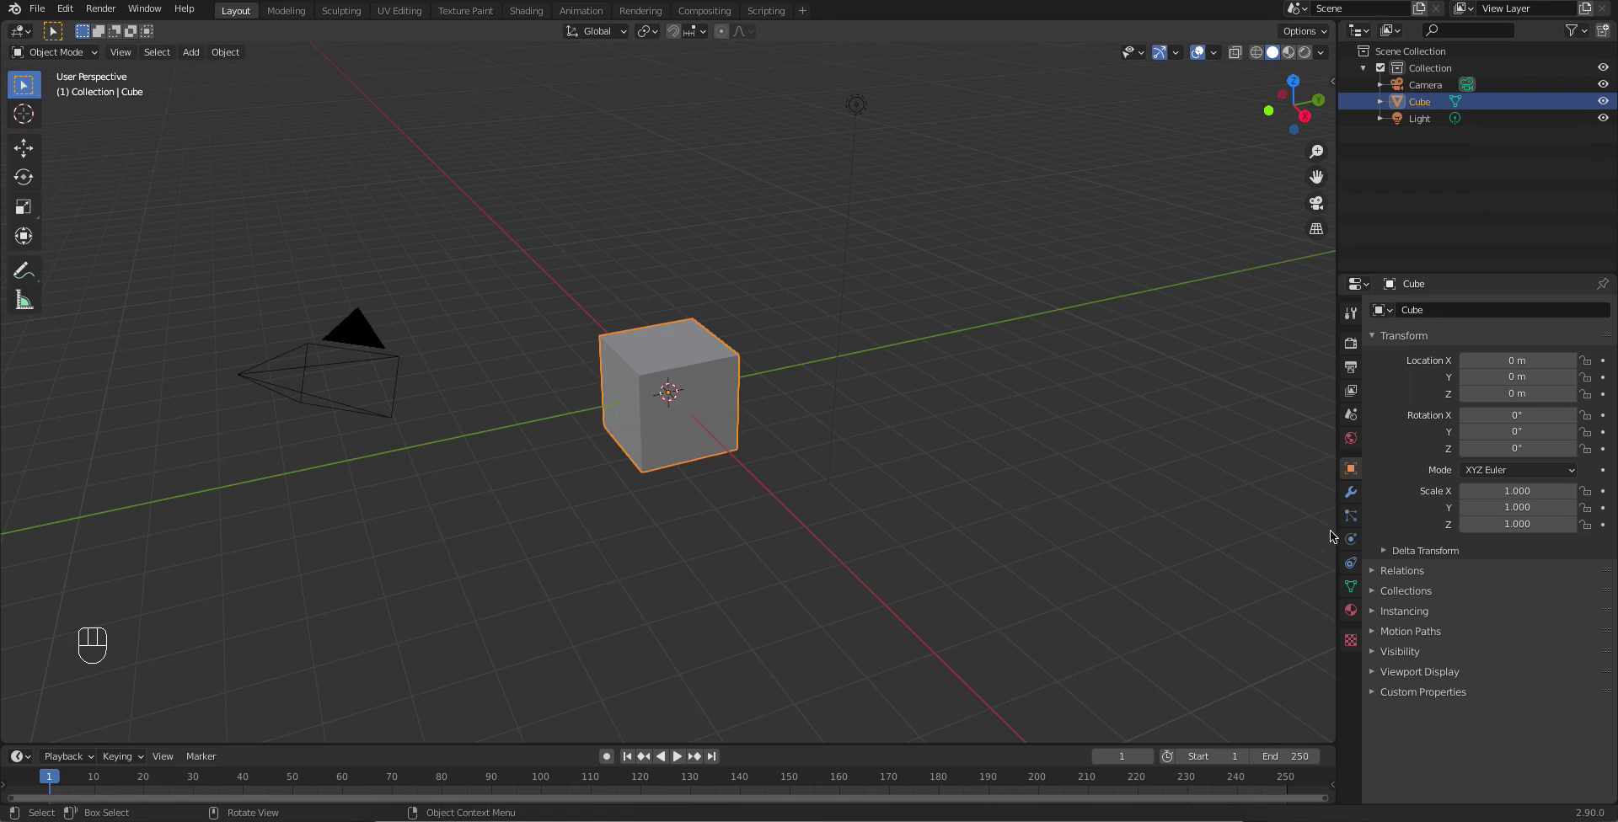
left_click(1354, 544)
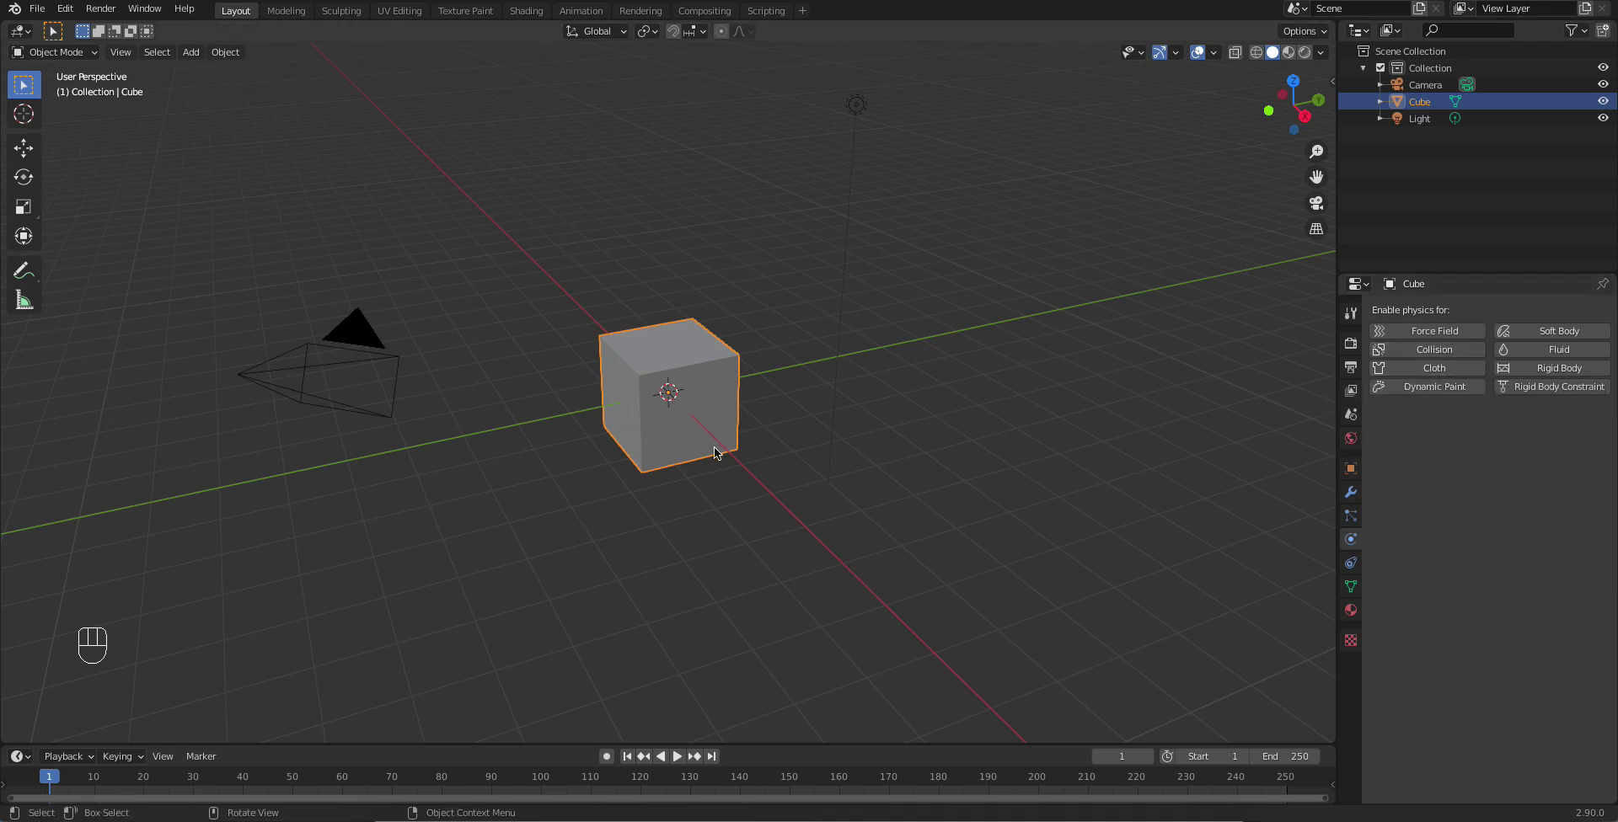
left_click(741, 489)
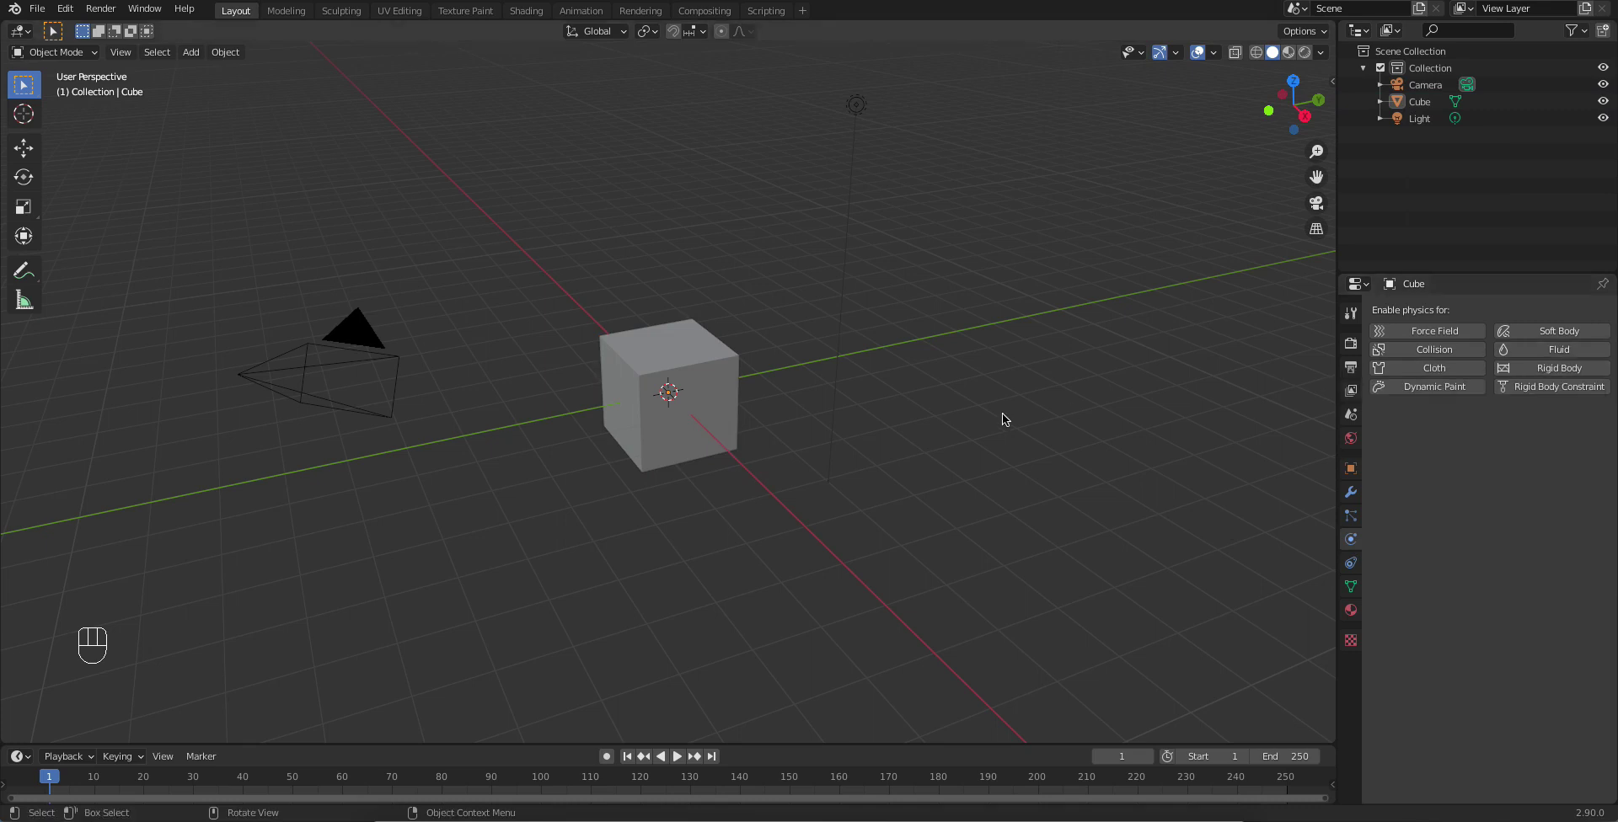
left_click(867, 446)
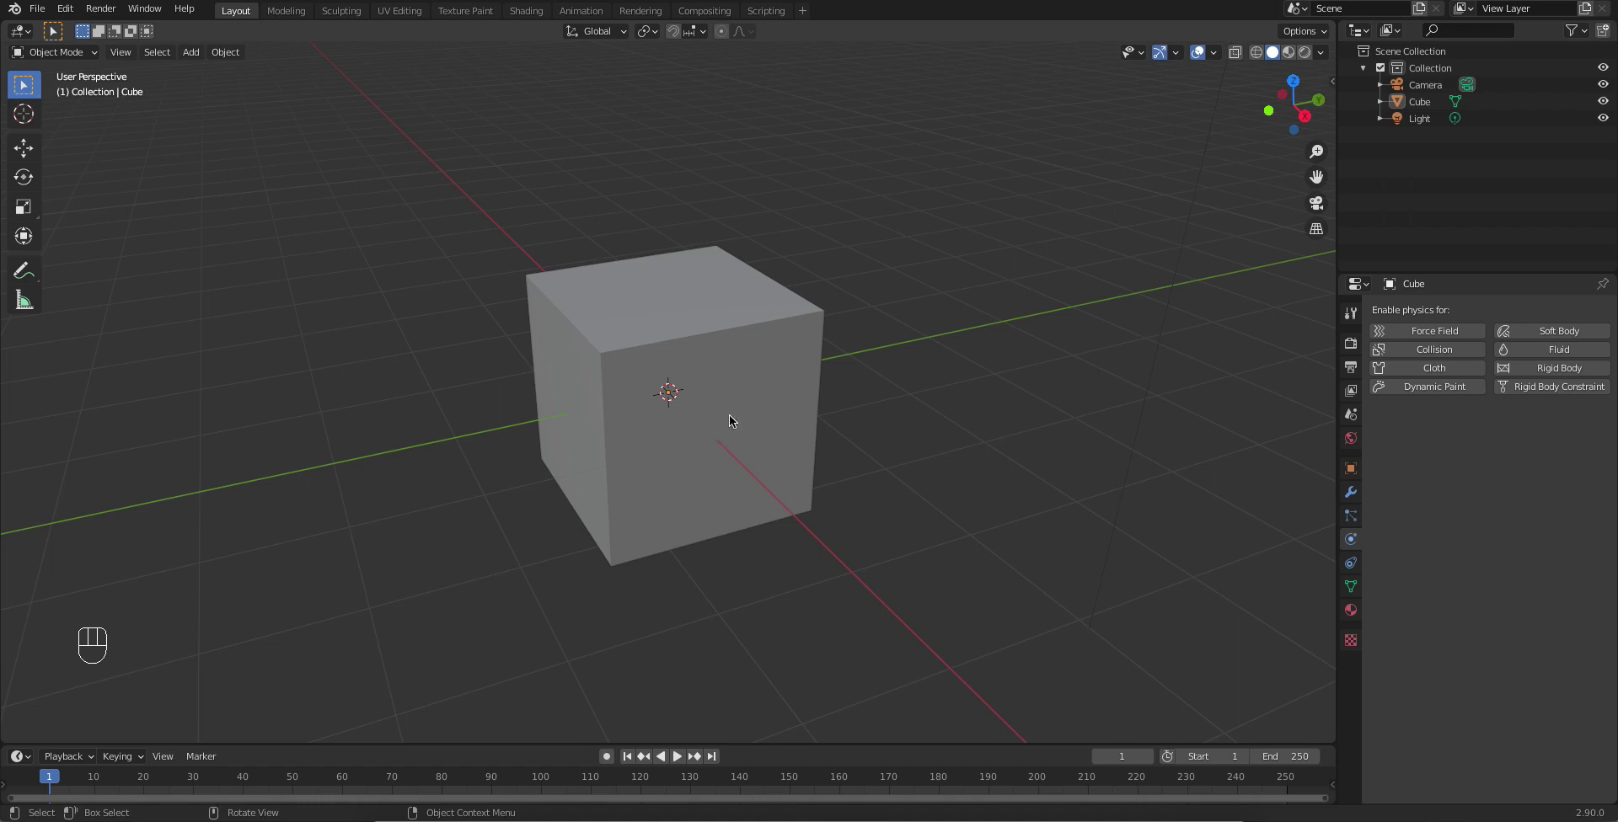
left_click(847, 418)
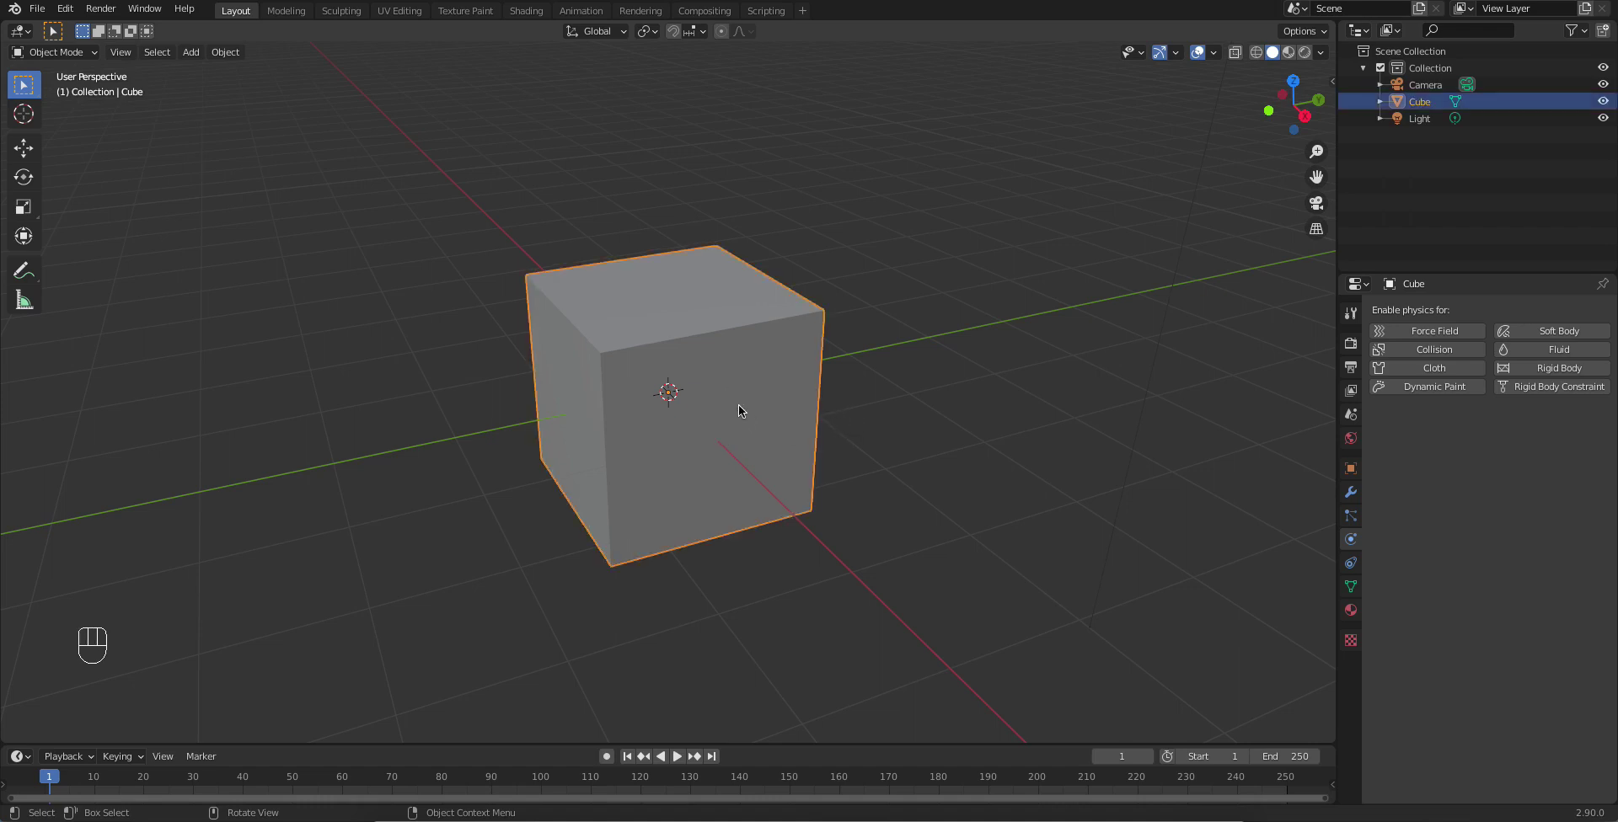
Step: Delete the default cube with X, leaving only the camera and light
key("x")
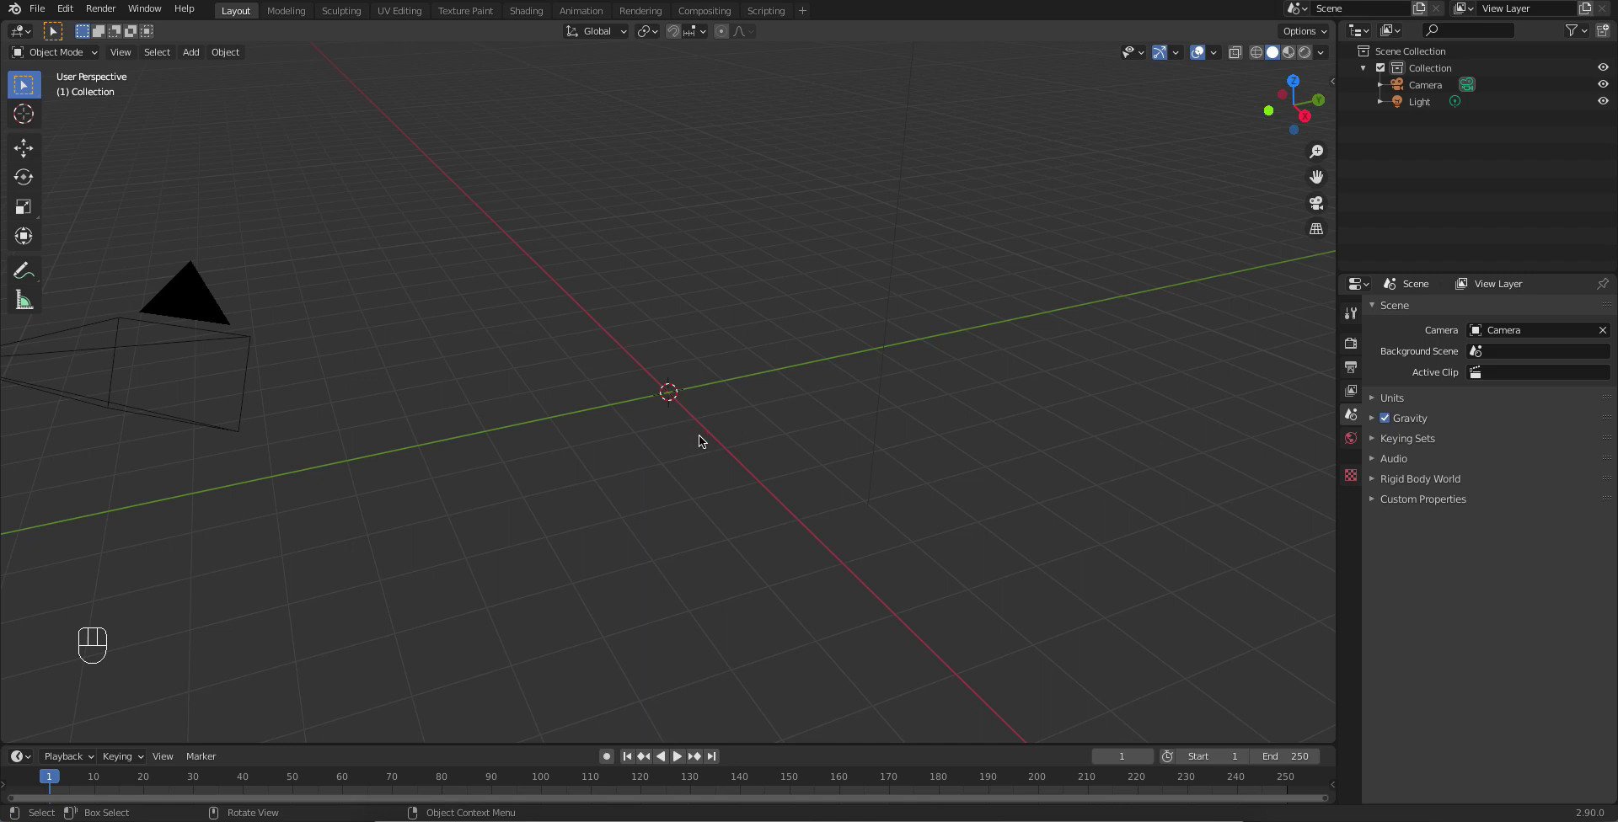
left_click(704, 420)
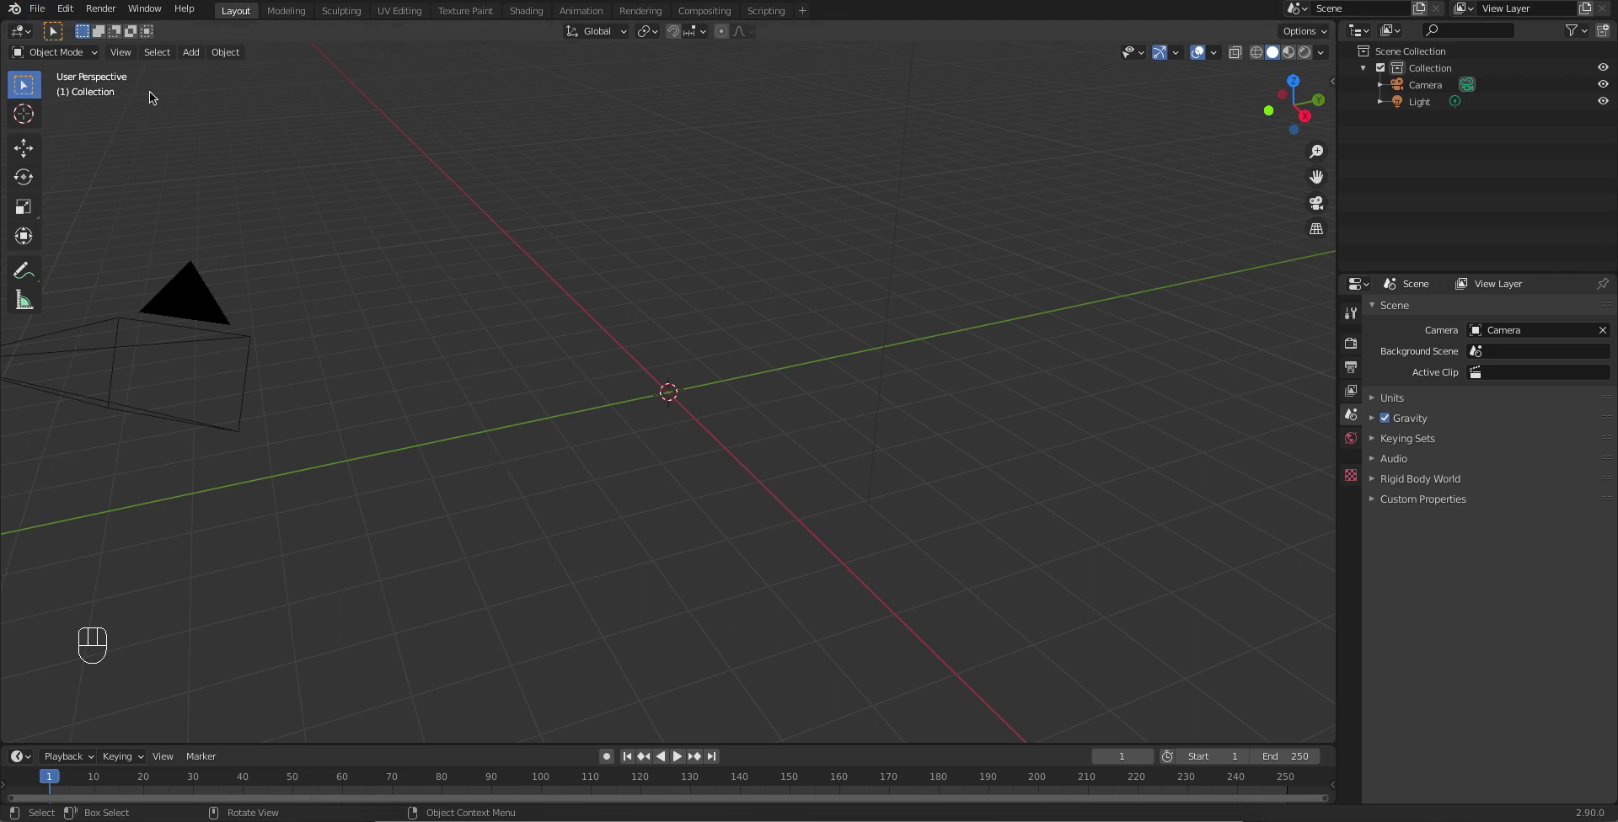
Step: Append the cup object from cup 2.blend into the scene and deselect it
left_click_drag(48, 11, 70, 196)
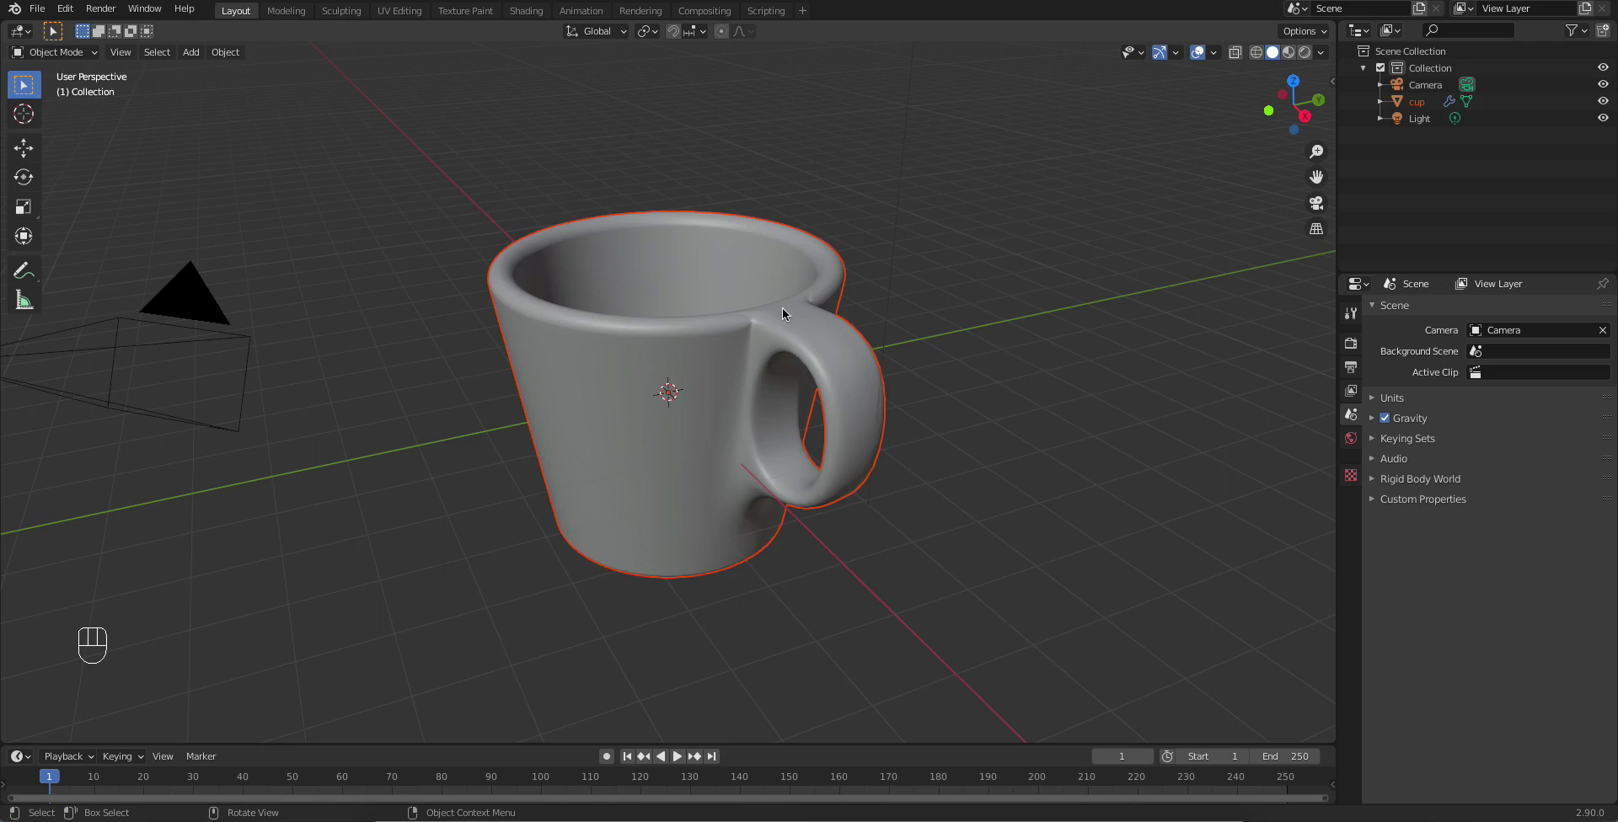
left_click(970, 590)
Step: Orbit and zoom around the cup to inspect its inside, sides and underside
left_click_drag(822, 466, 761, 537)
left_click_drag(763, 528, 813, 450)
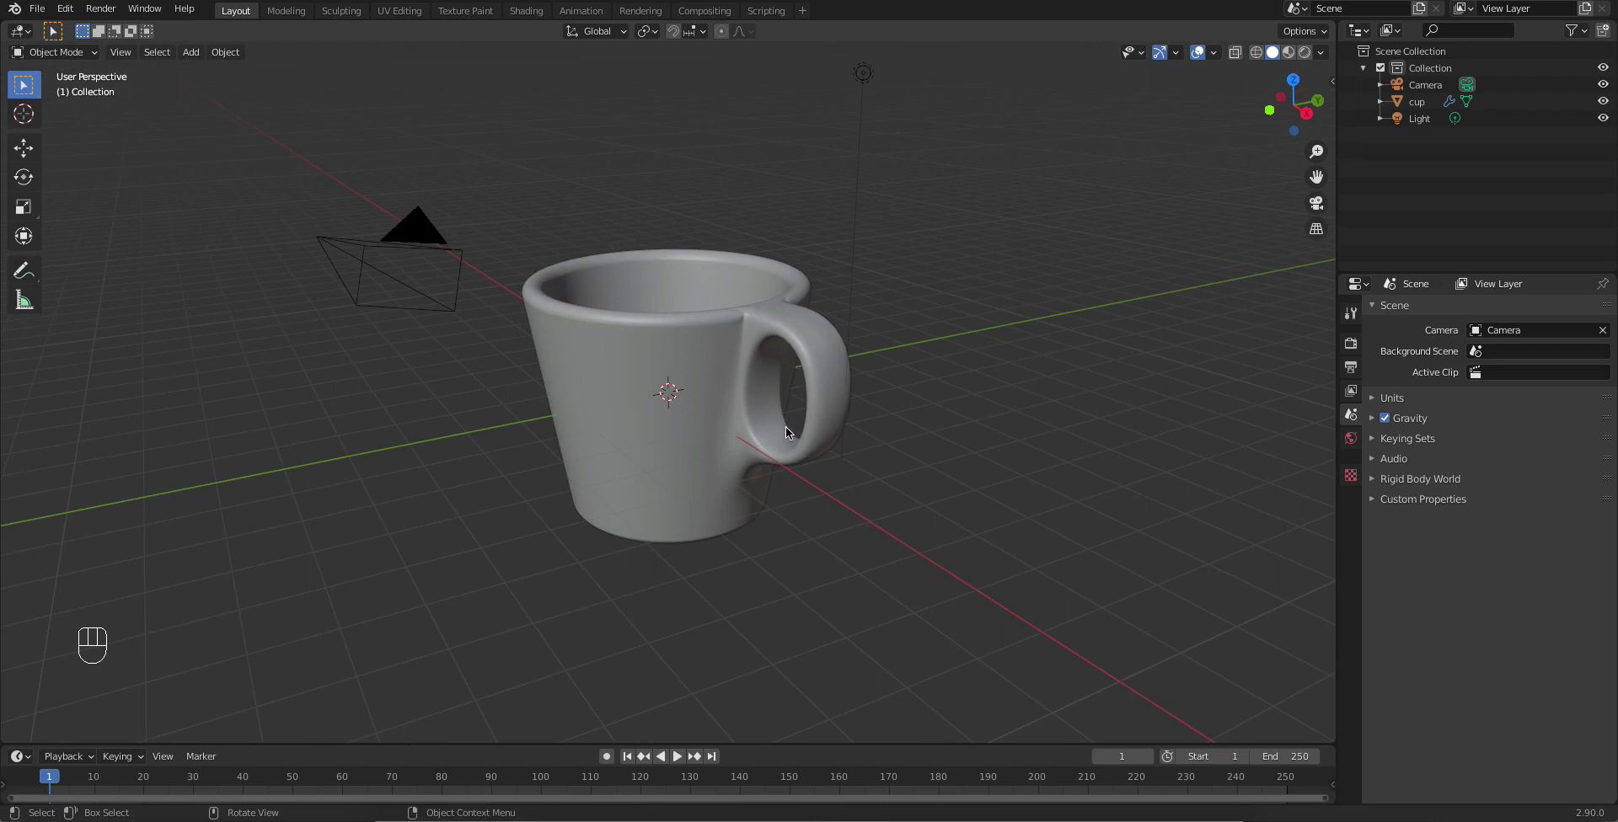
left_click_drag(849, 411, 824, 482)
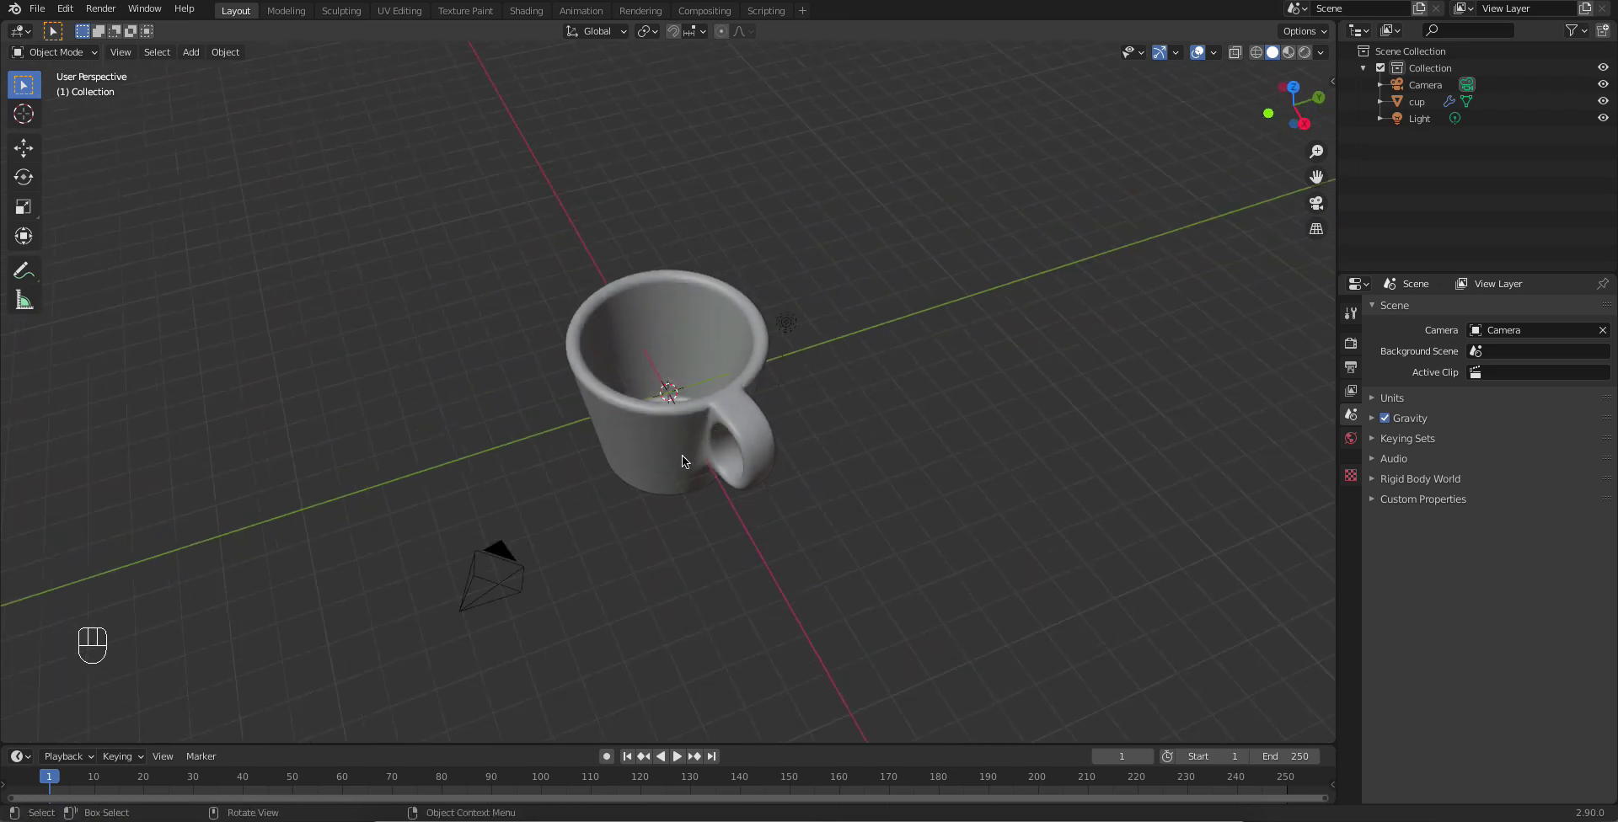
left_click_drag(687, 447, 682, 406)
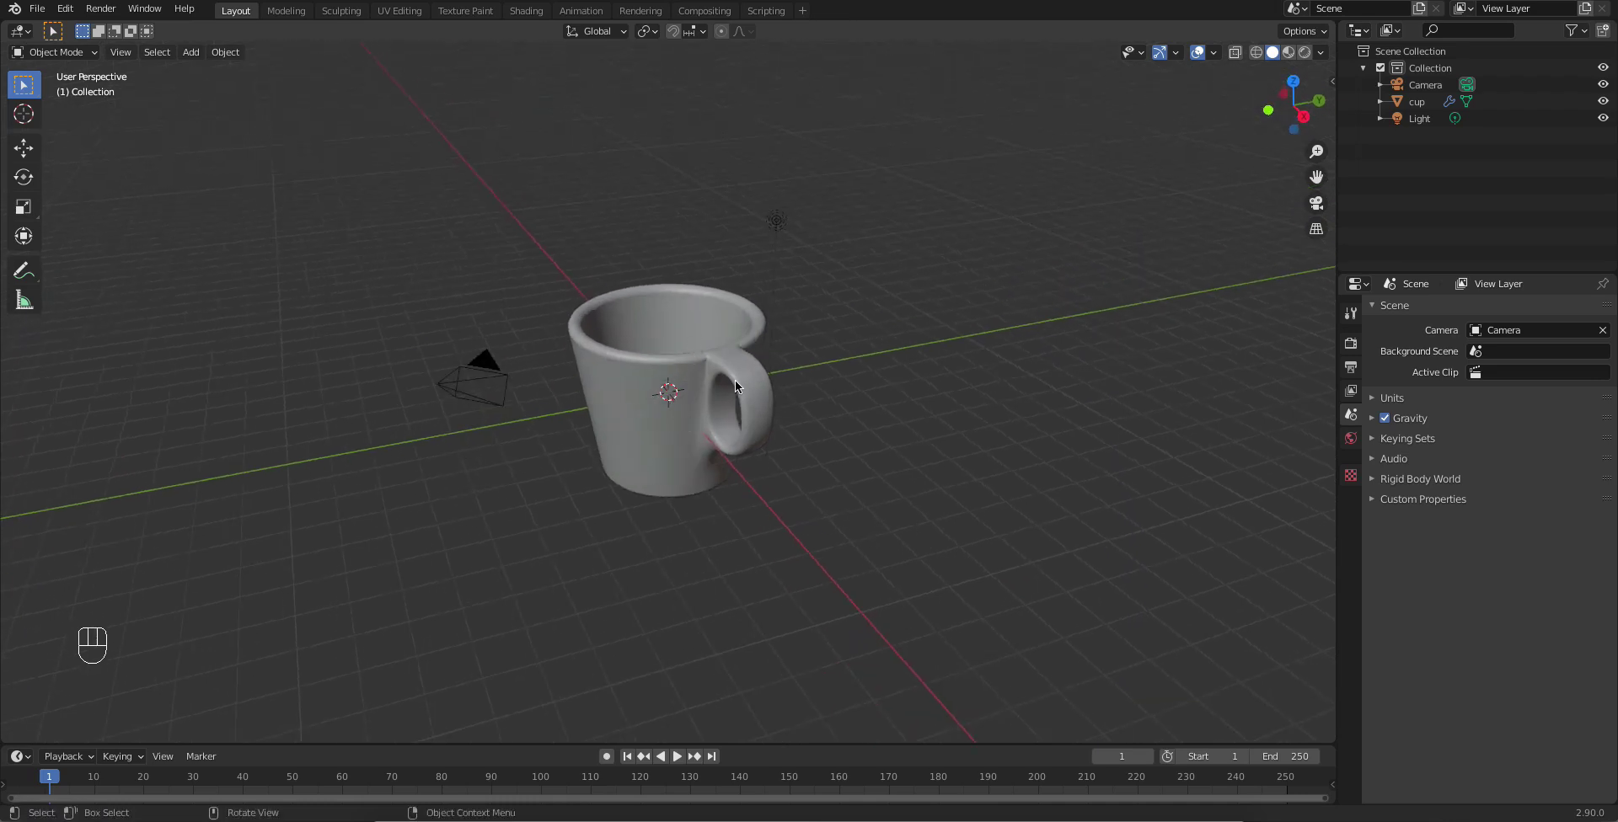
left_click_drag(673, 389, 682, 488)
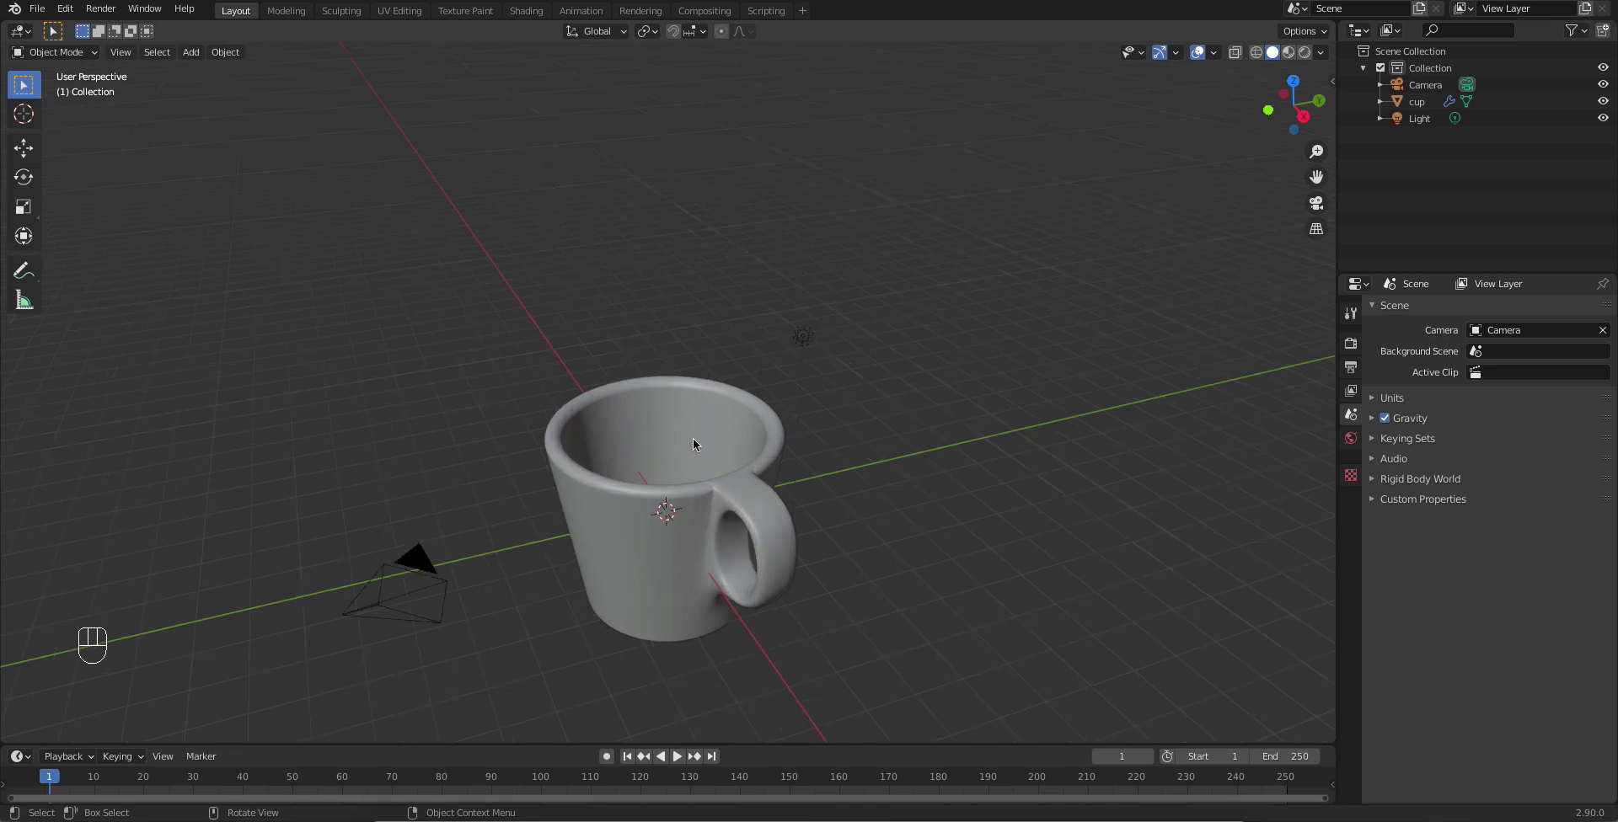
left_click_drag(703, 442, 695, 445)
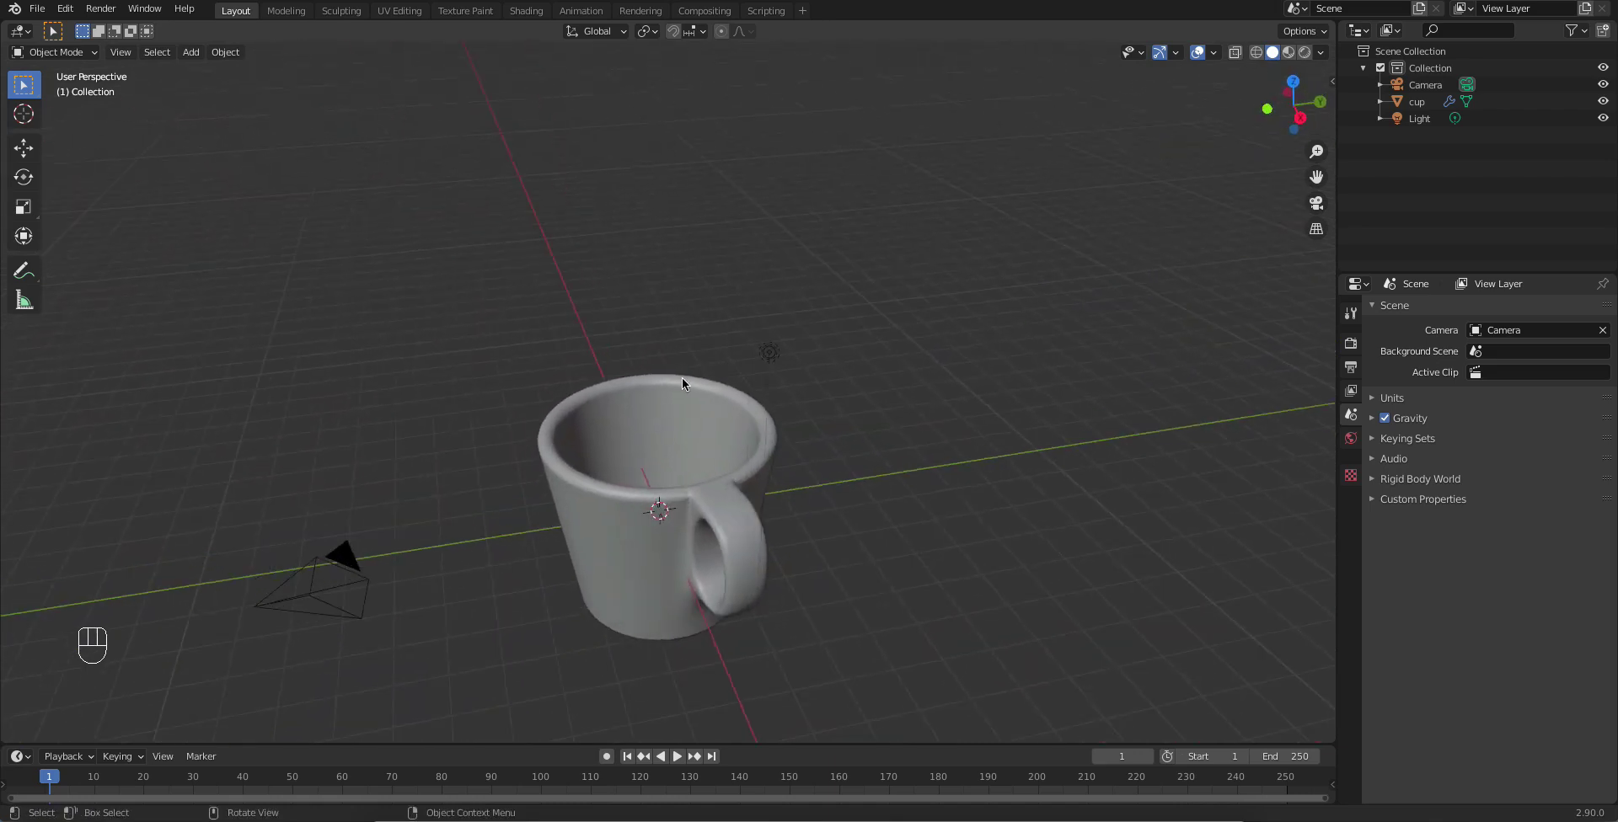
left_click_drag(737, 516, 753, 499)
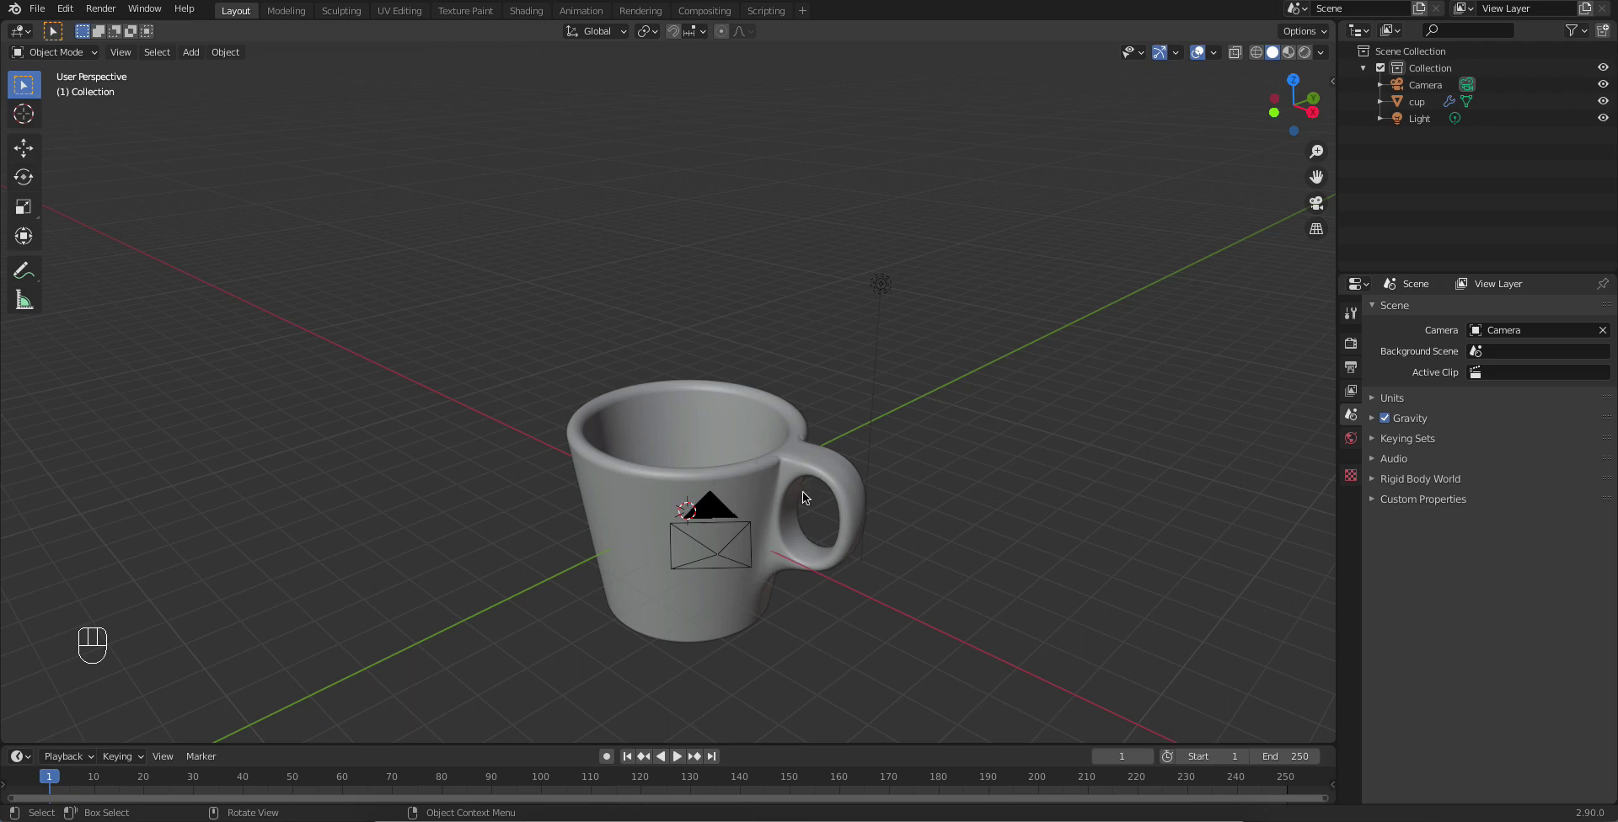
left_click_drag(784, 538, 769, 537)
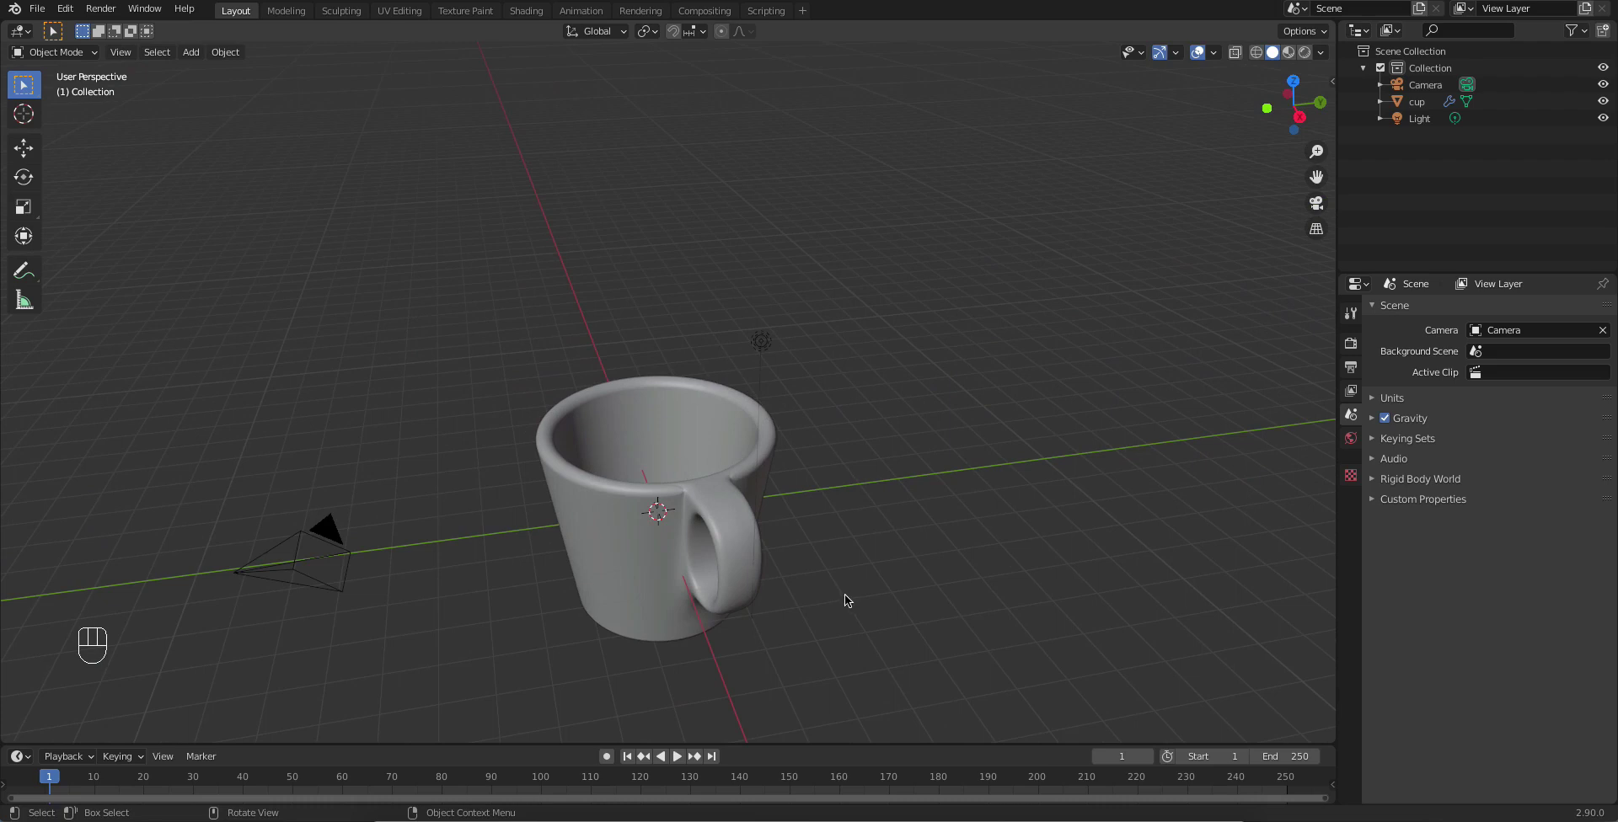
left_click_drag(520, 567, 609, 423)
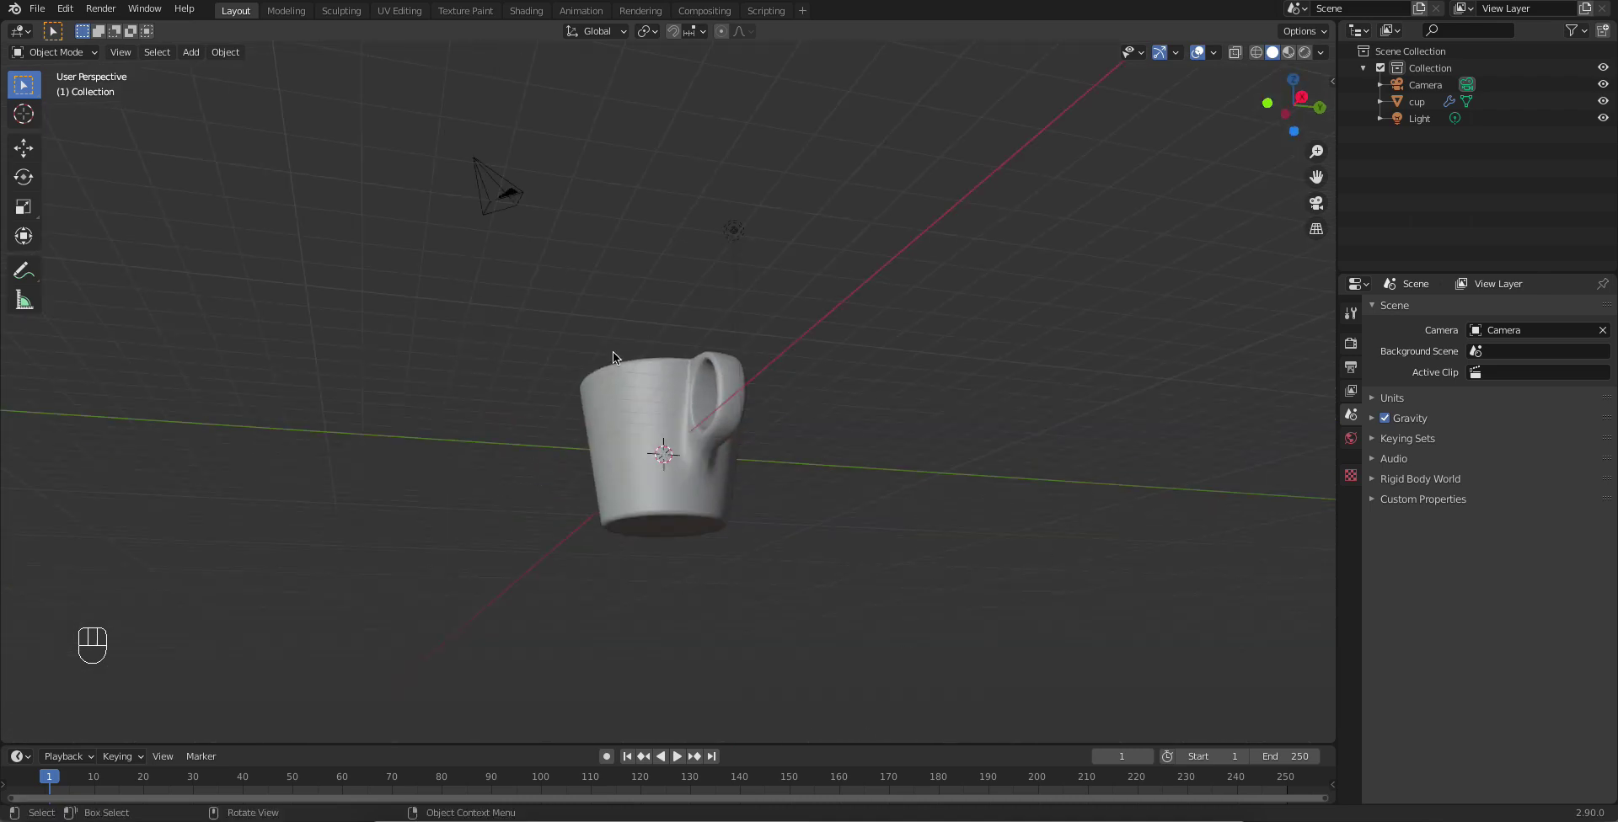
left_click_drag(625, 389, 613, 452)
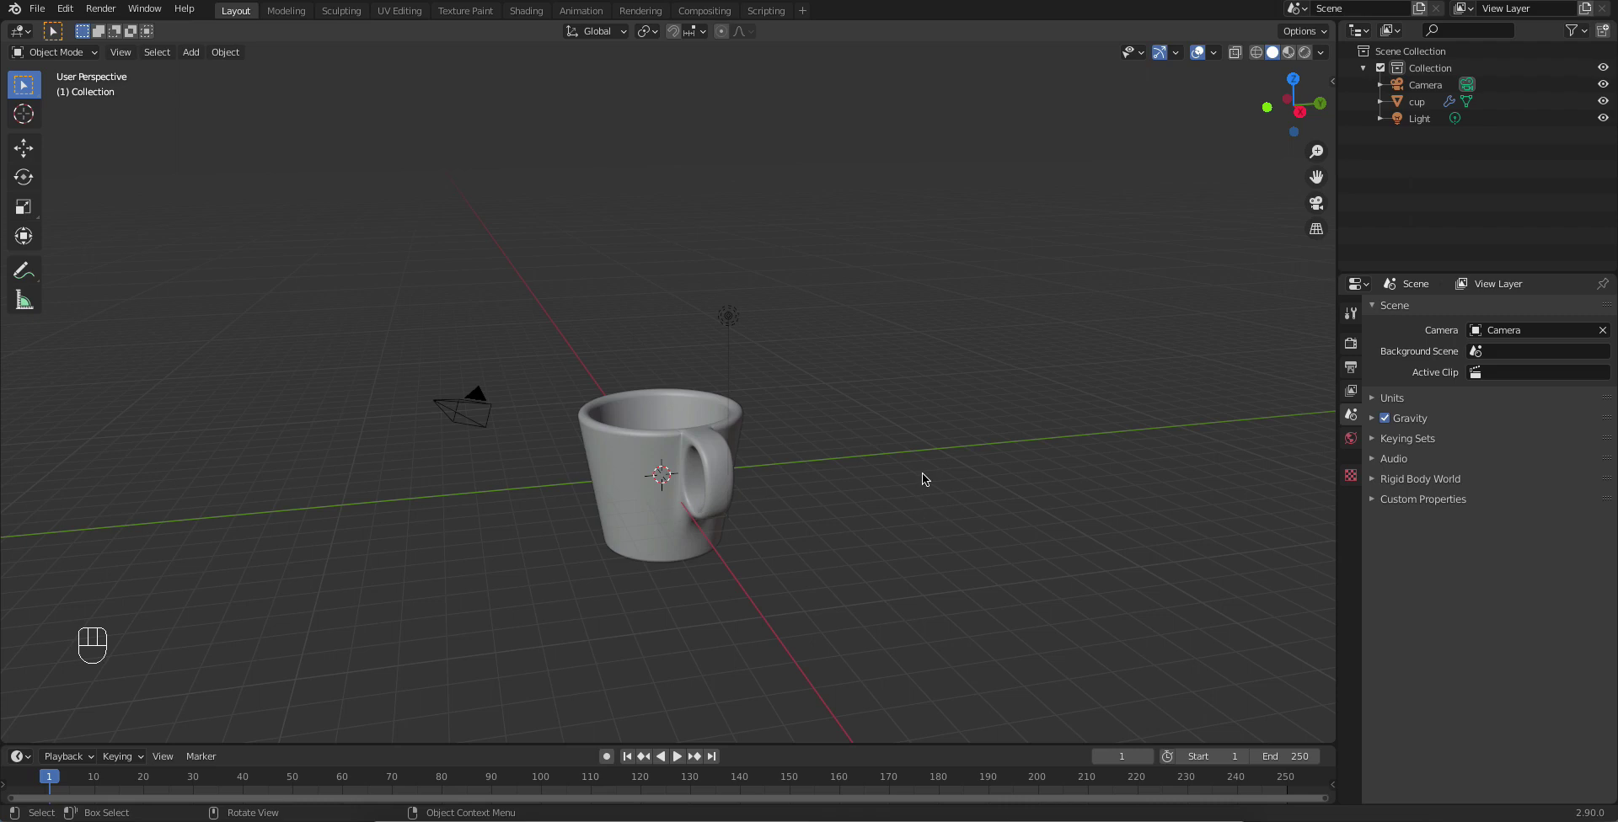
middle_click(784, 494)
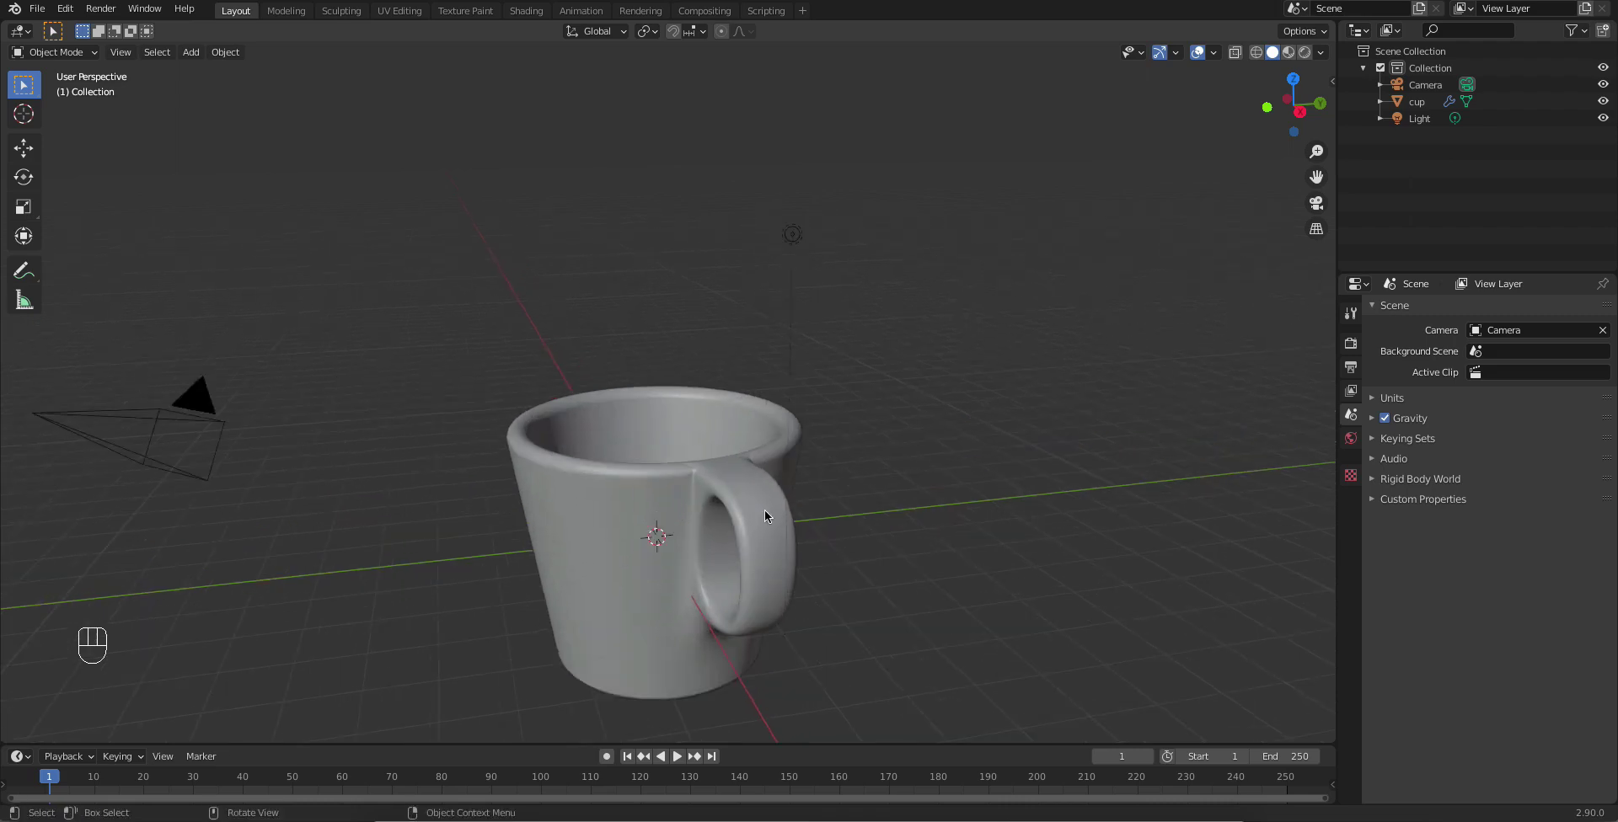
left_click_drag(754, 527, 748, 487)
middle_click(749, 494)
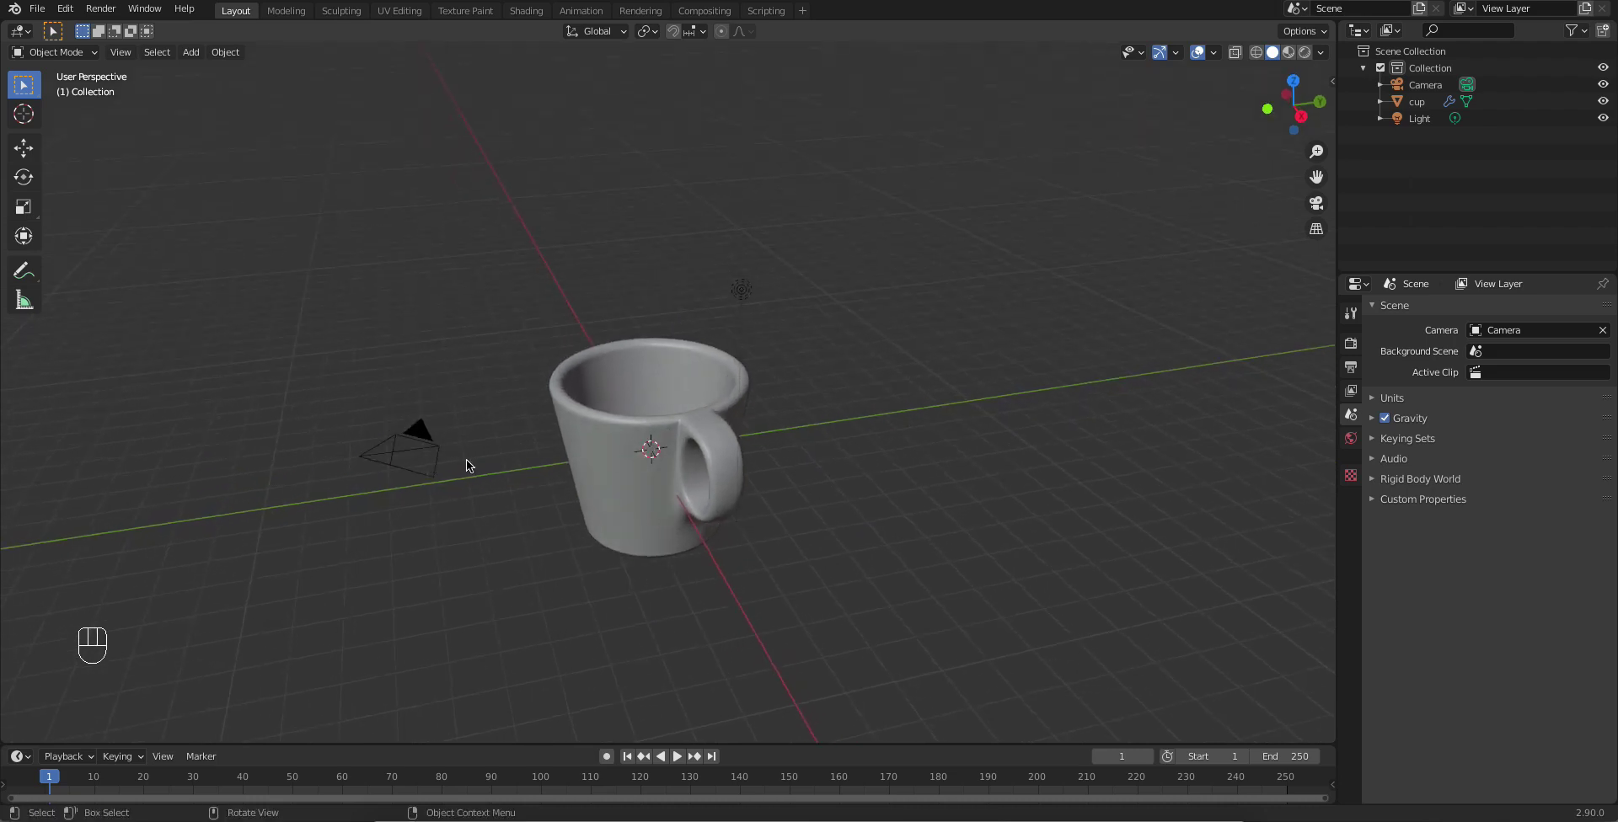
Step: Hide the camera and light with H so only the cup remains visible
left_click(397, 461)
left_click(752, 294)
key("h")
left_click_drag(710, 508, 760, 509)
middle_click(746, 528)
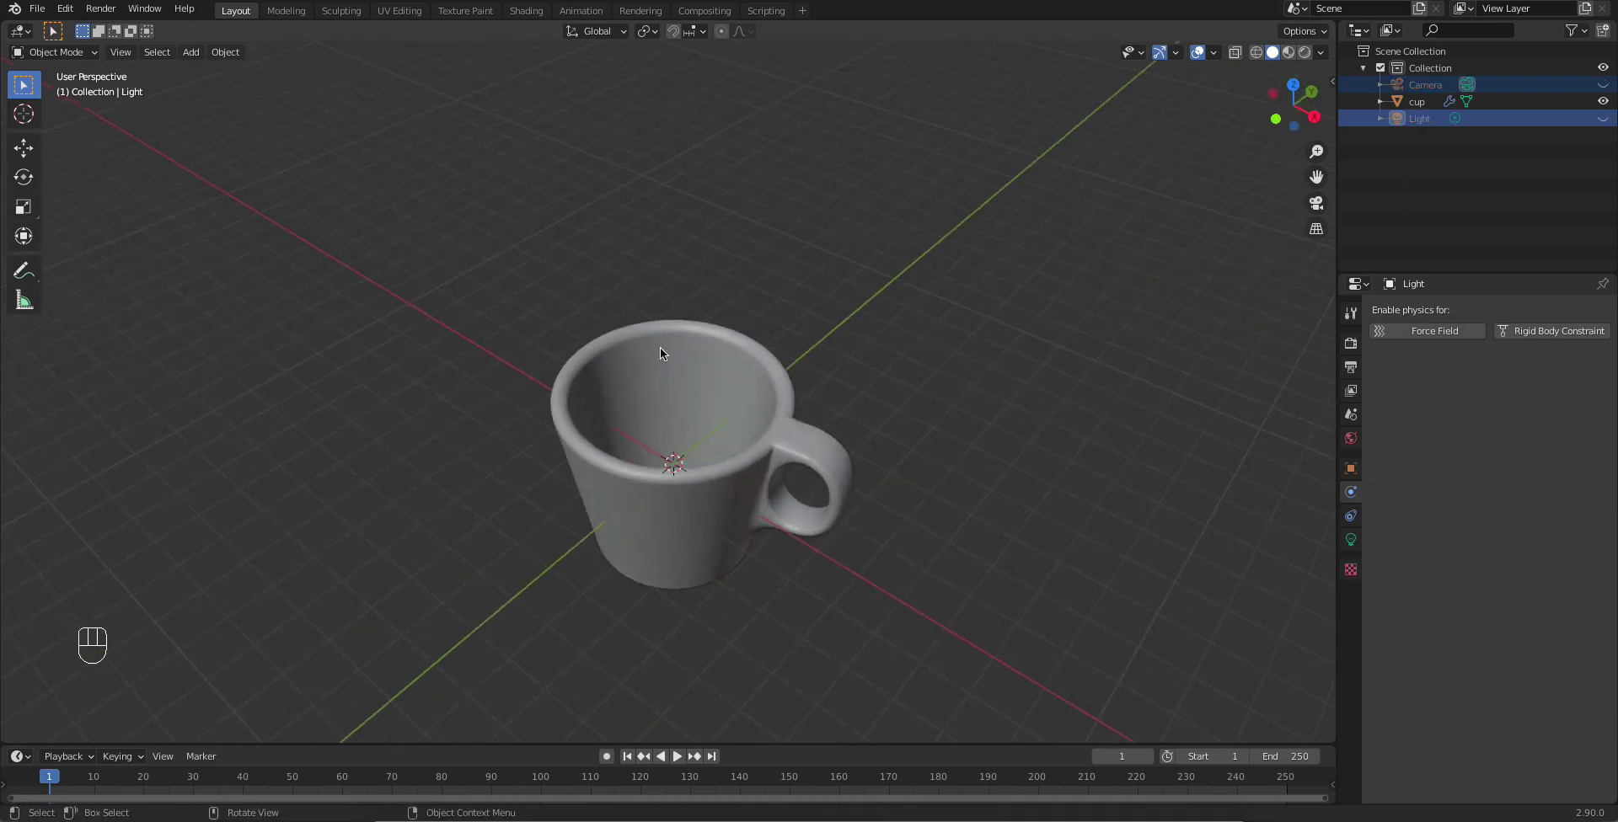
left_click_drag(656, 479, 720, 505)
Step: Add a UV sphere and move it up along Z and aside along X above the cup
key("shift+a")
key("g")
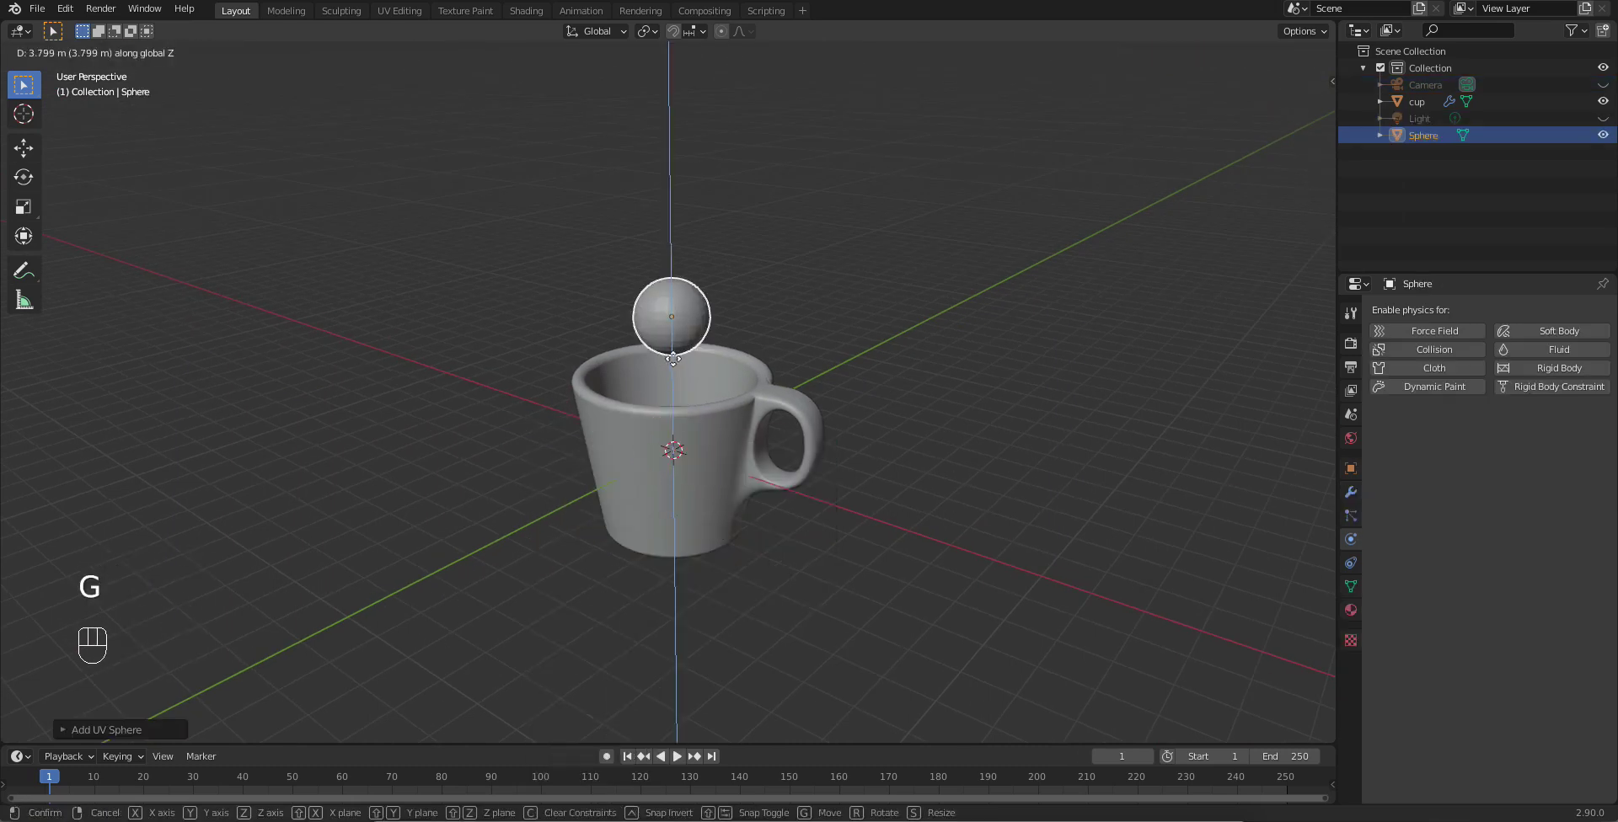
left_click_drag(714, 301, 755, 338)
key("g")
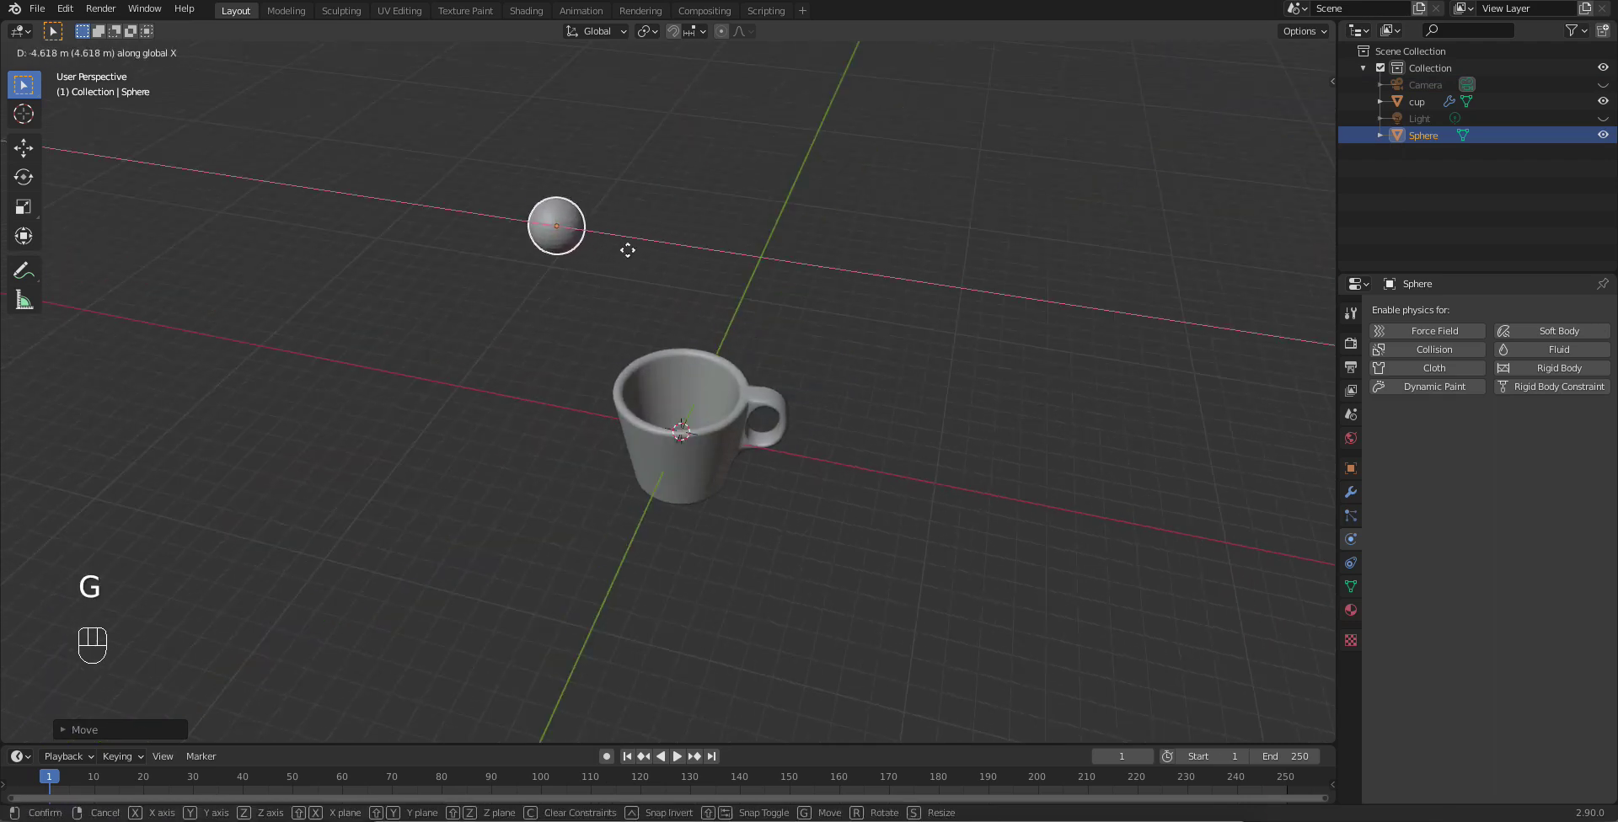
left_click_drag(624, 321, 600, 257)
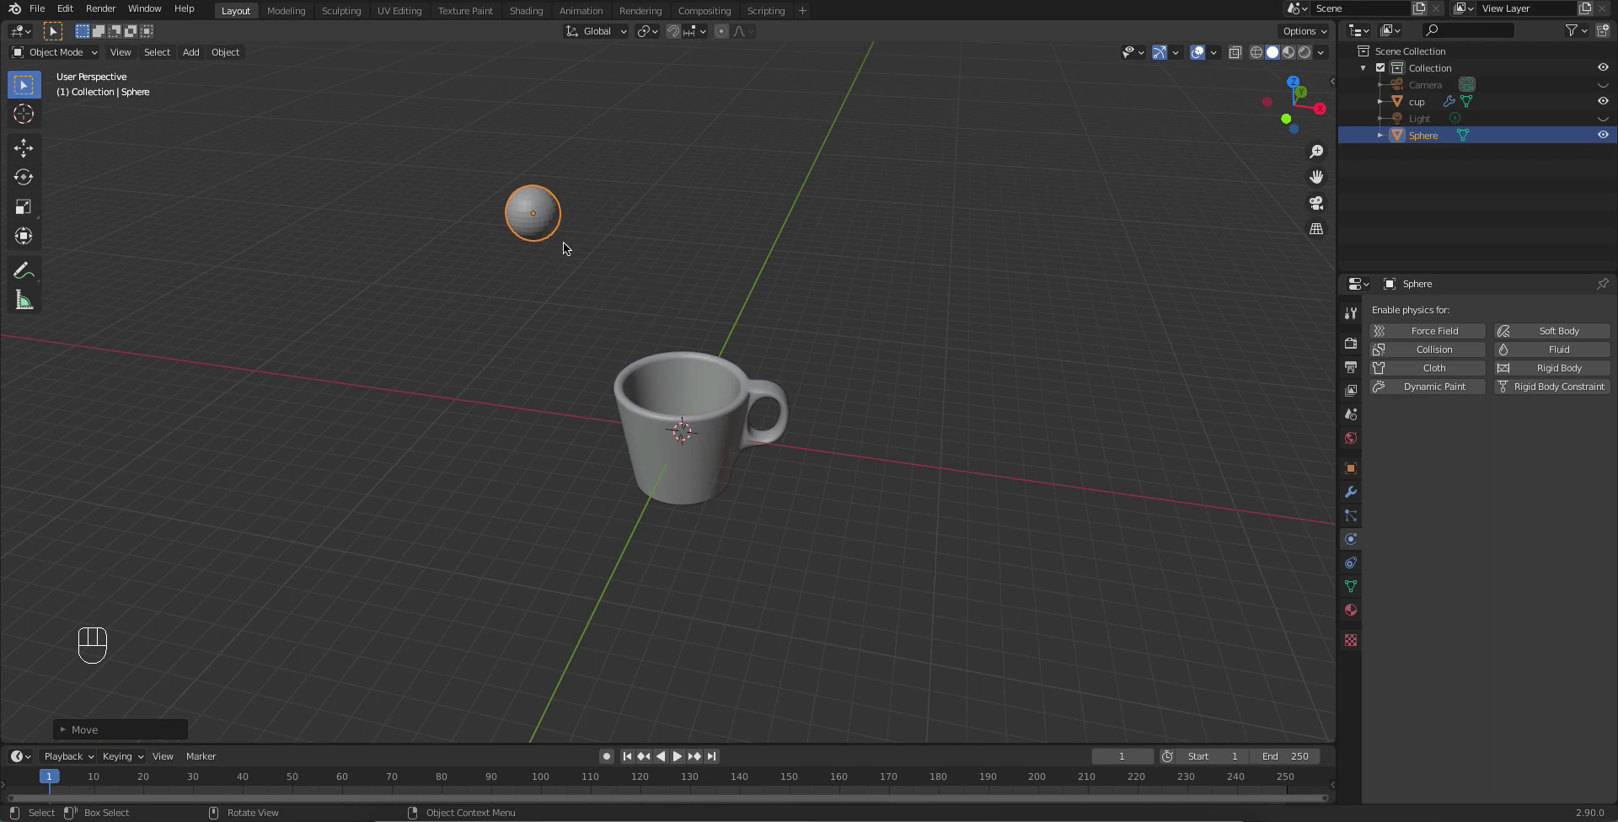
Step: Scale the sphere down to a small ball hovering above the cup
key("s")
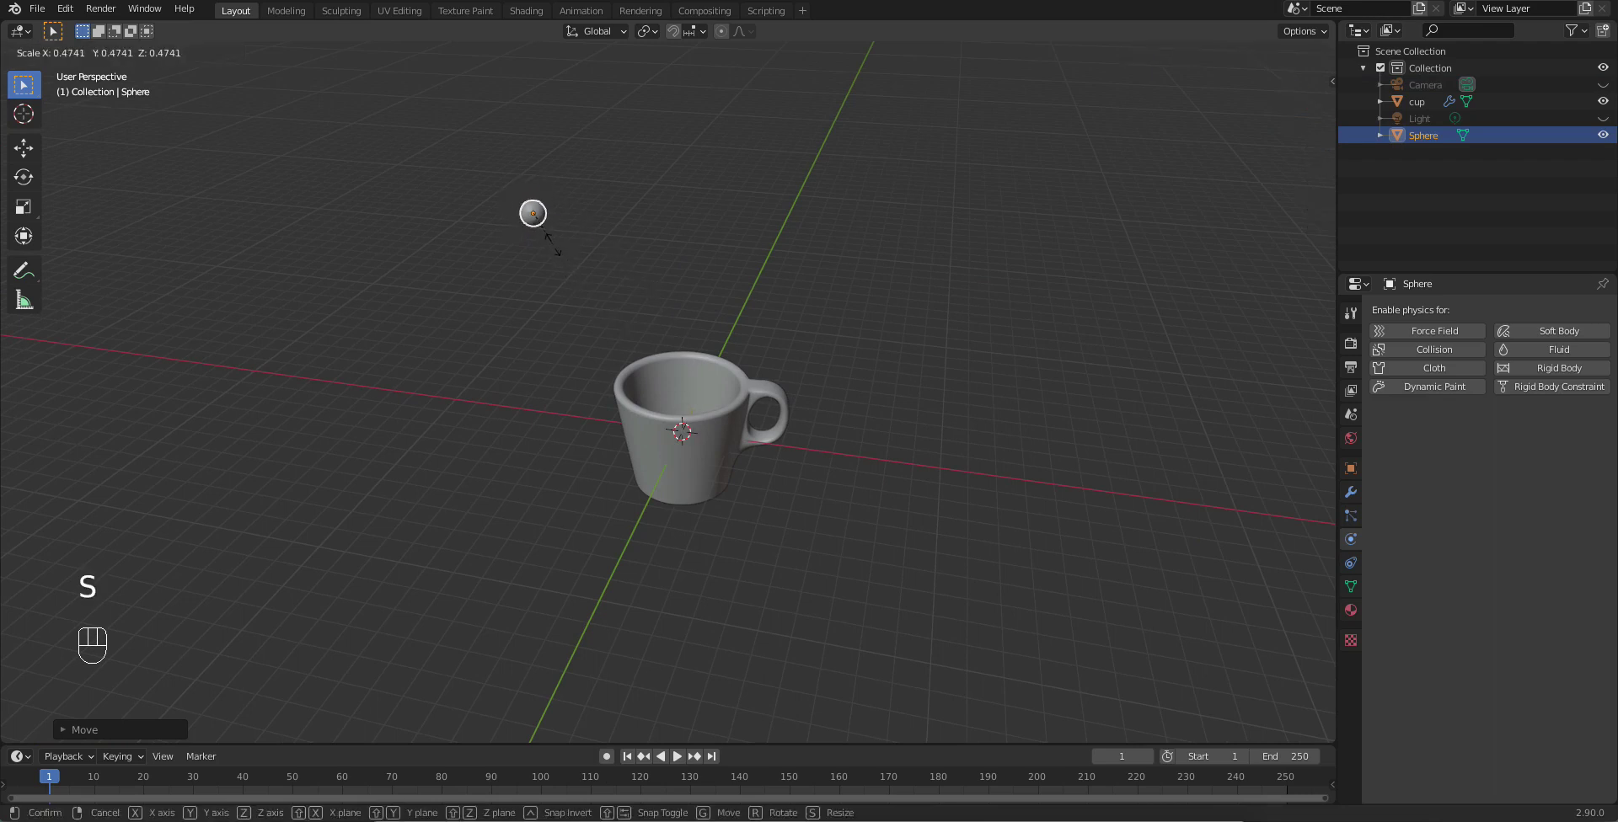
left_click_drag(637, 301, 572, 270)
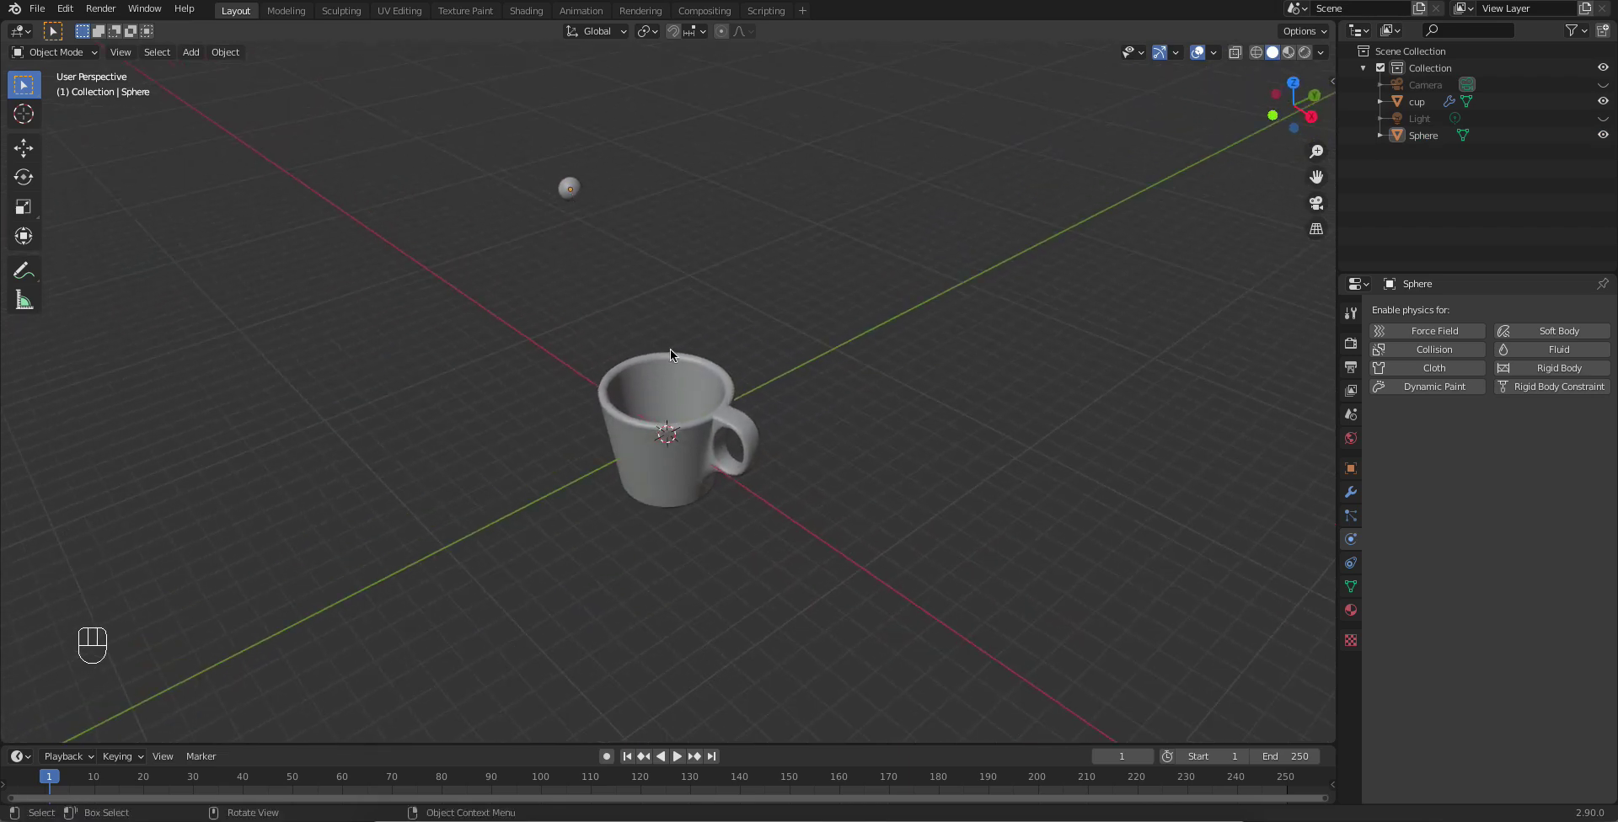
left_click_drag(712, 501, 705, 525)
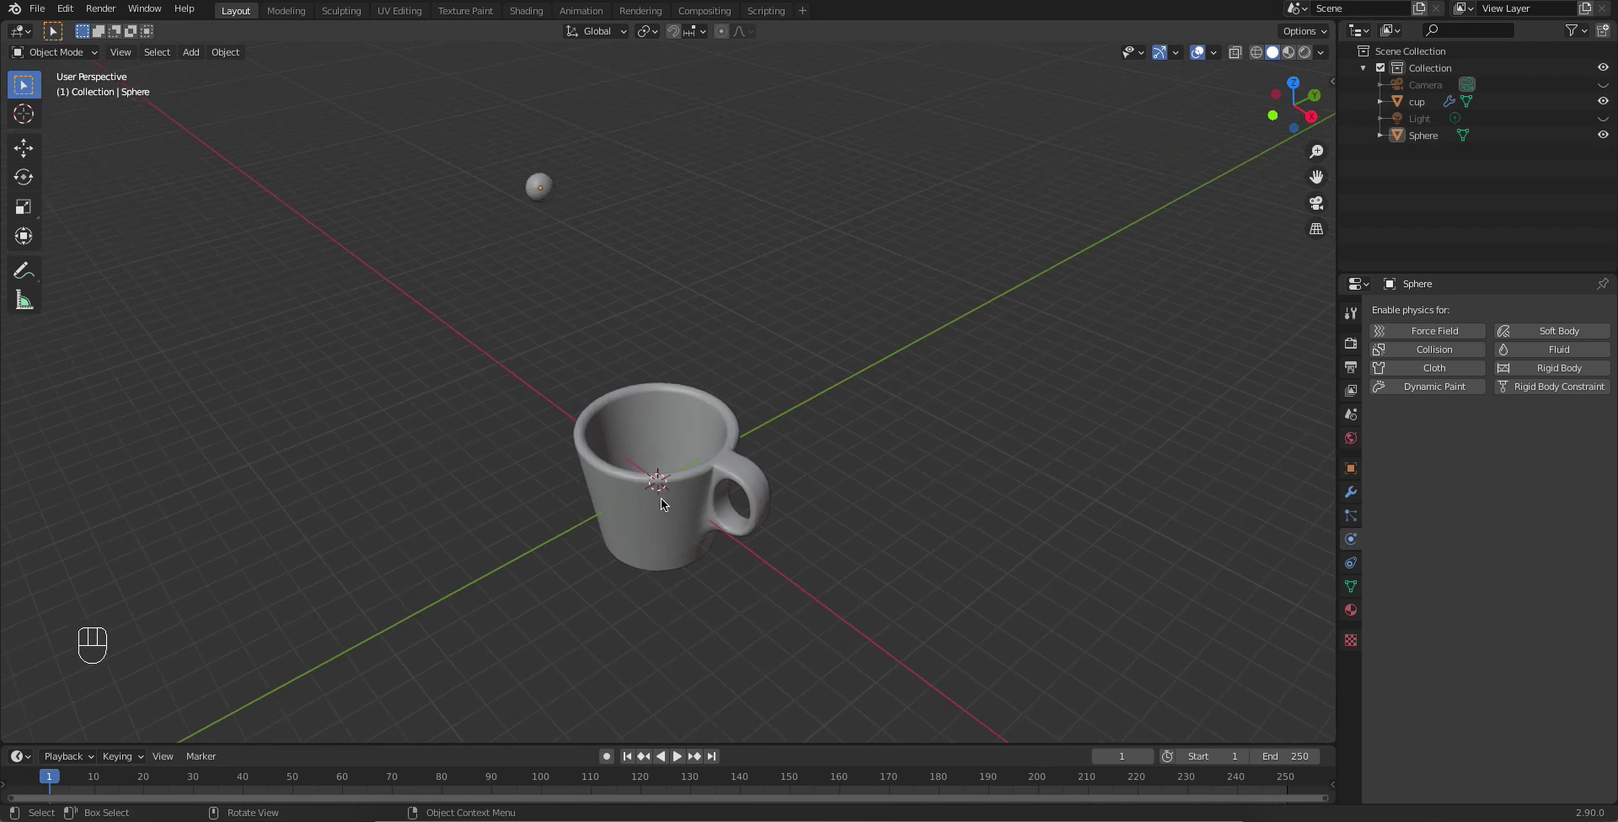
Step: Add a cube around the cup, then shrink both the cube and the cup to about a third
key("shift+a")
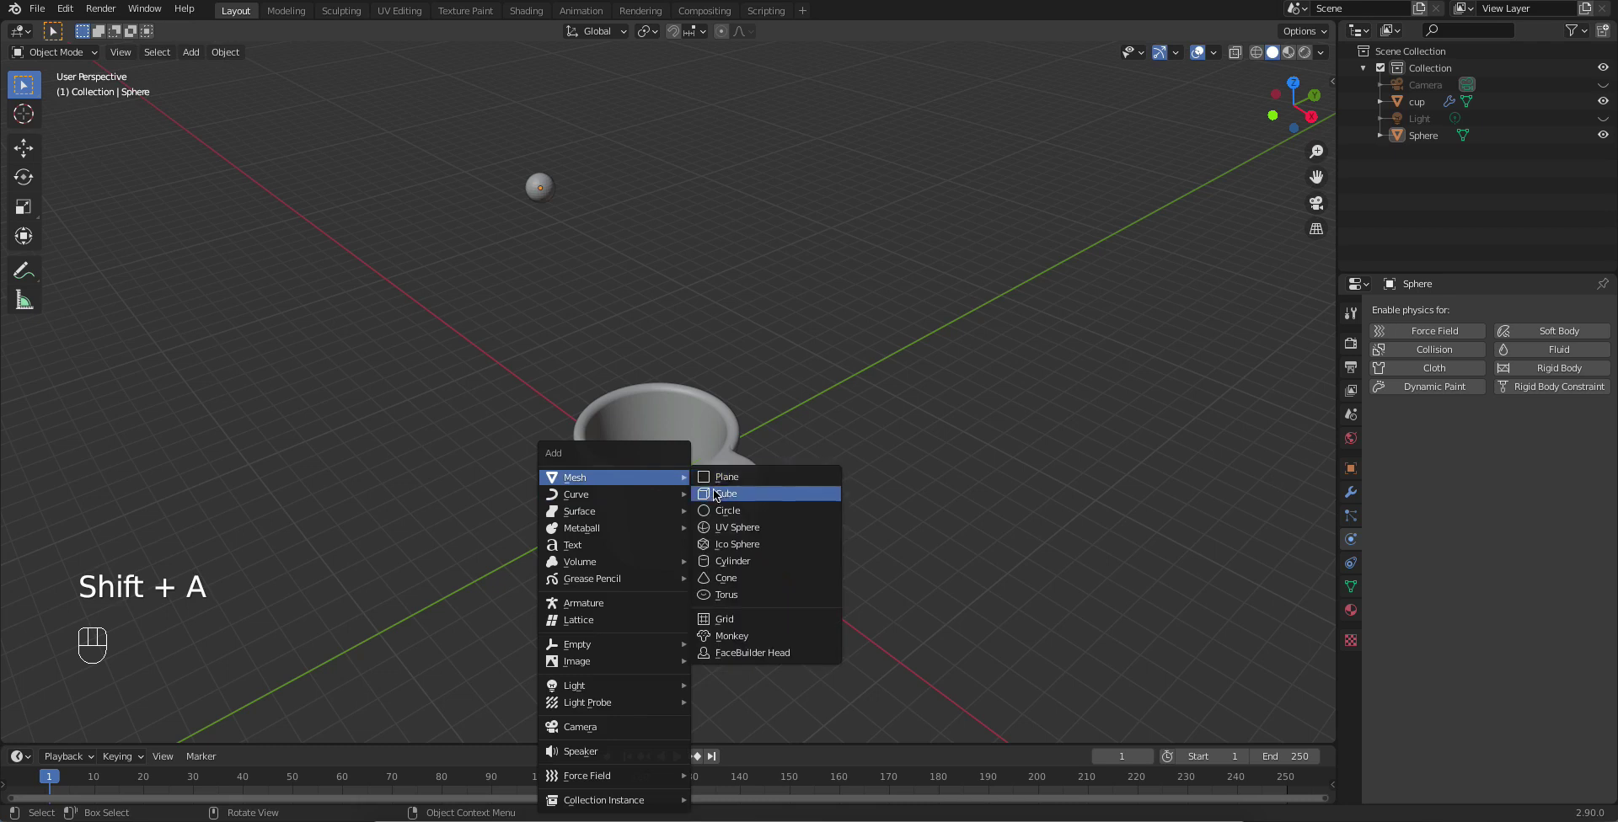
key("s")
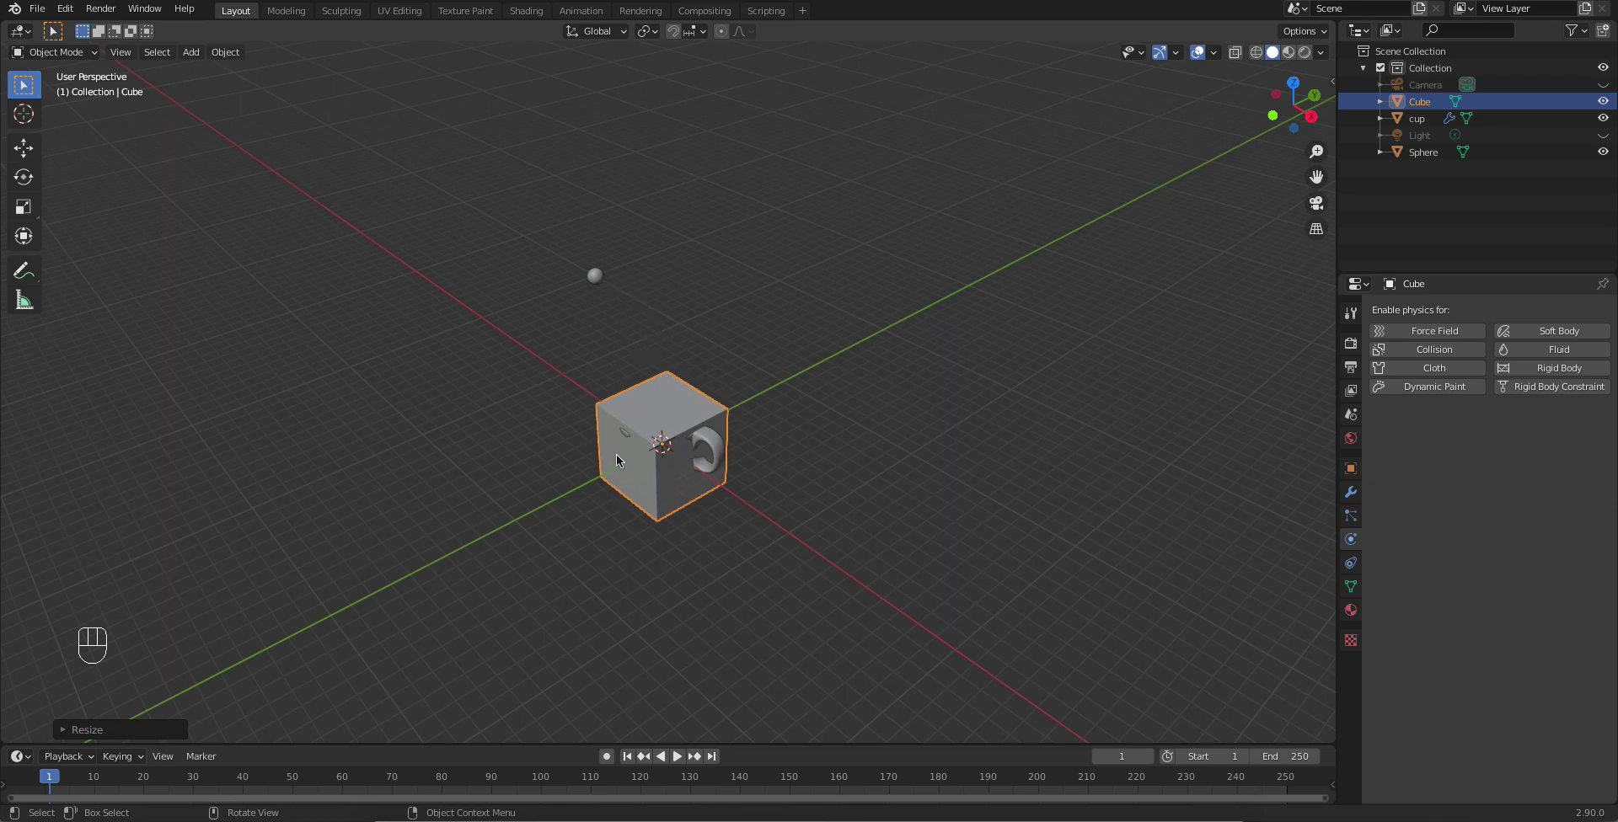
key("s")
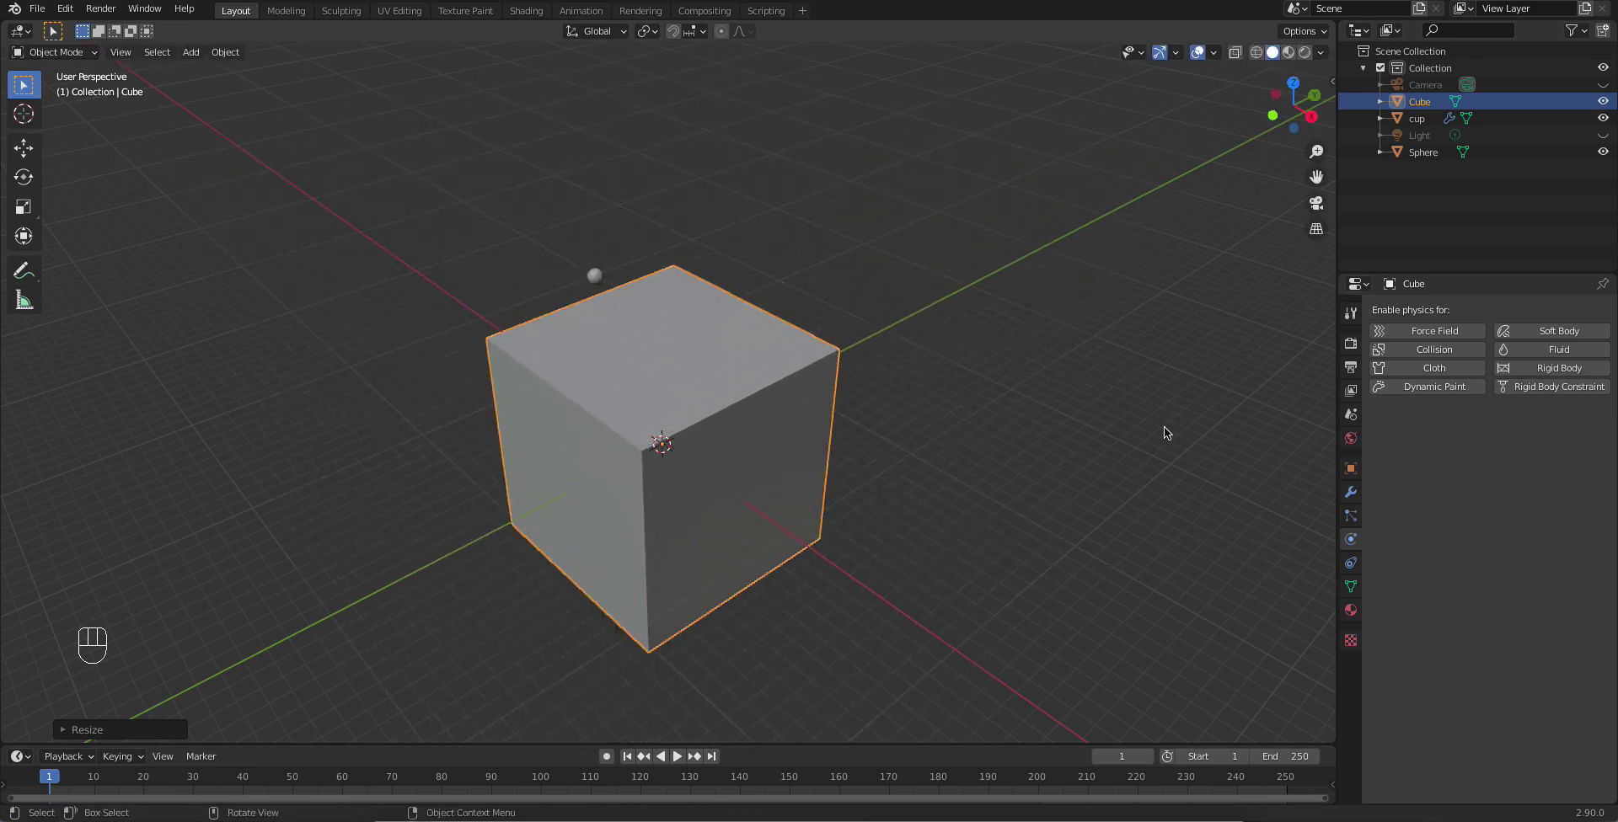
left_click_drag(806, 508, 800, 487)
key("s")
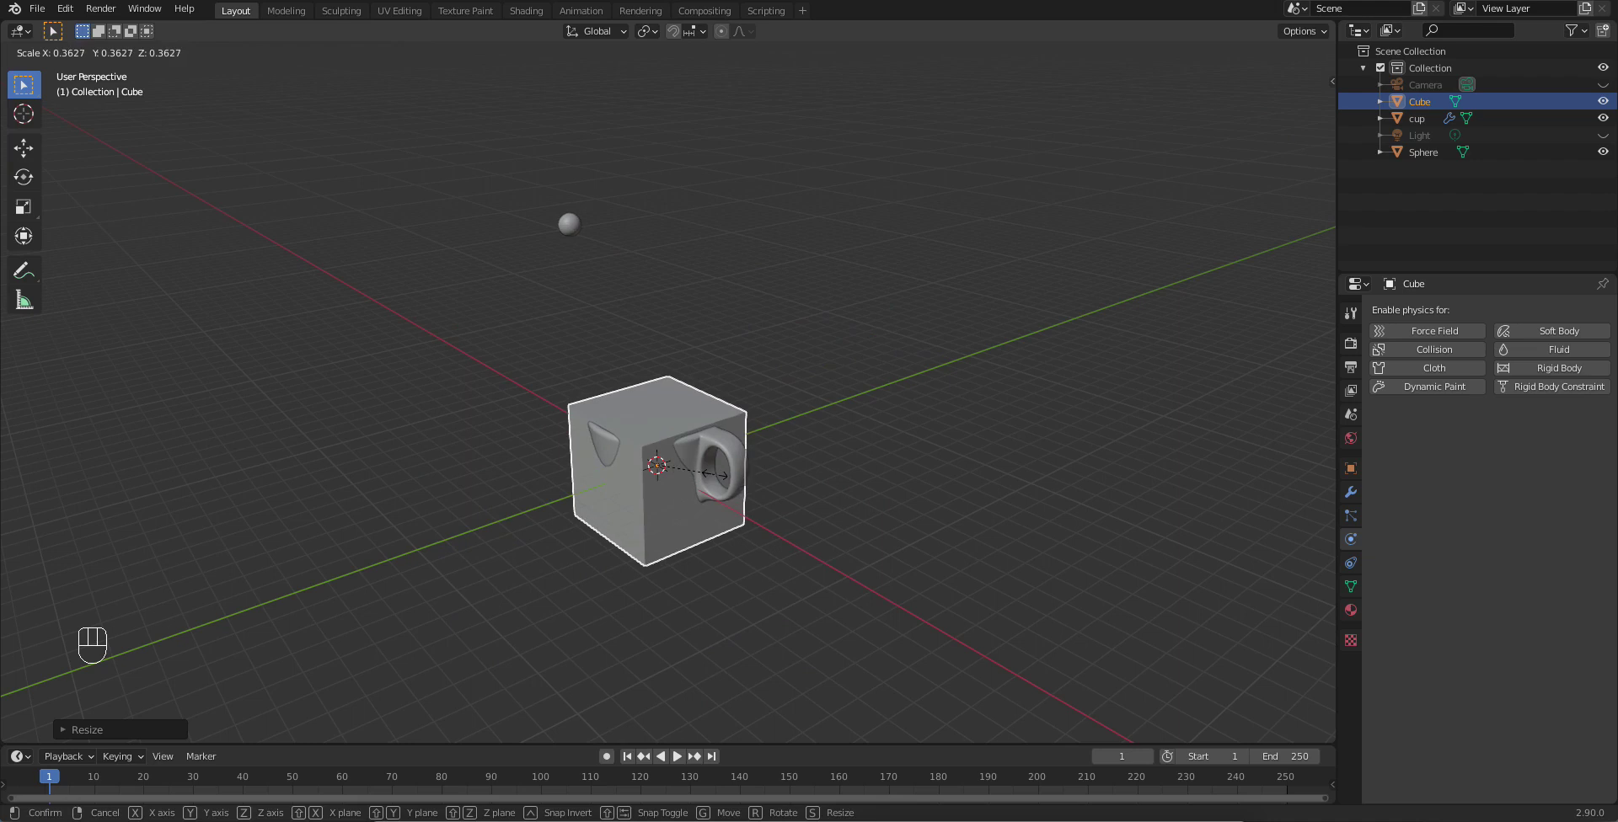
left_click_drag(745, 478, 808, 585)
key("s")
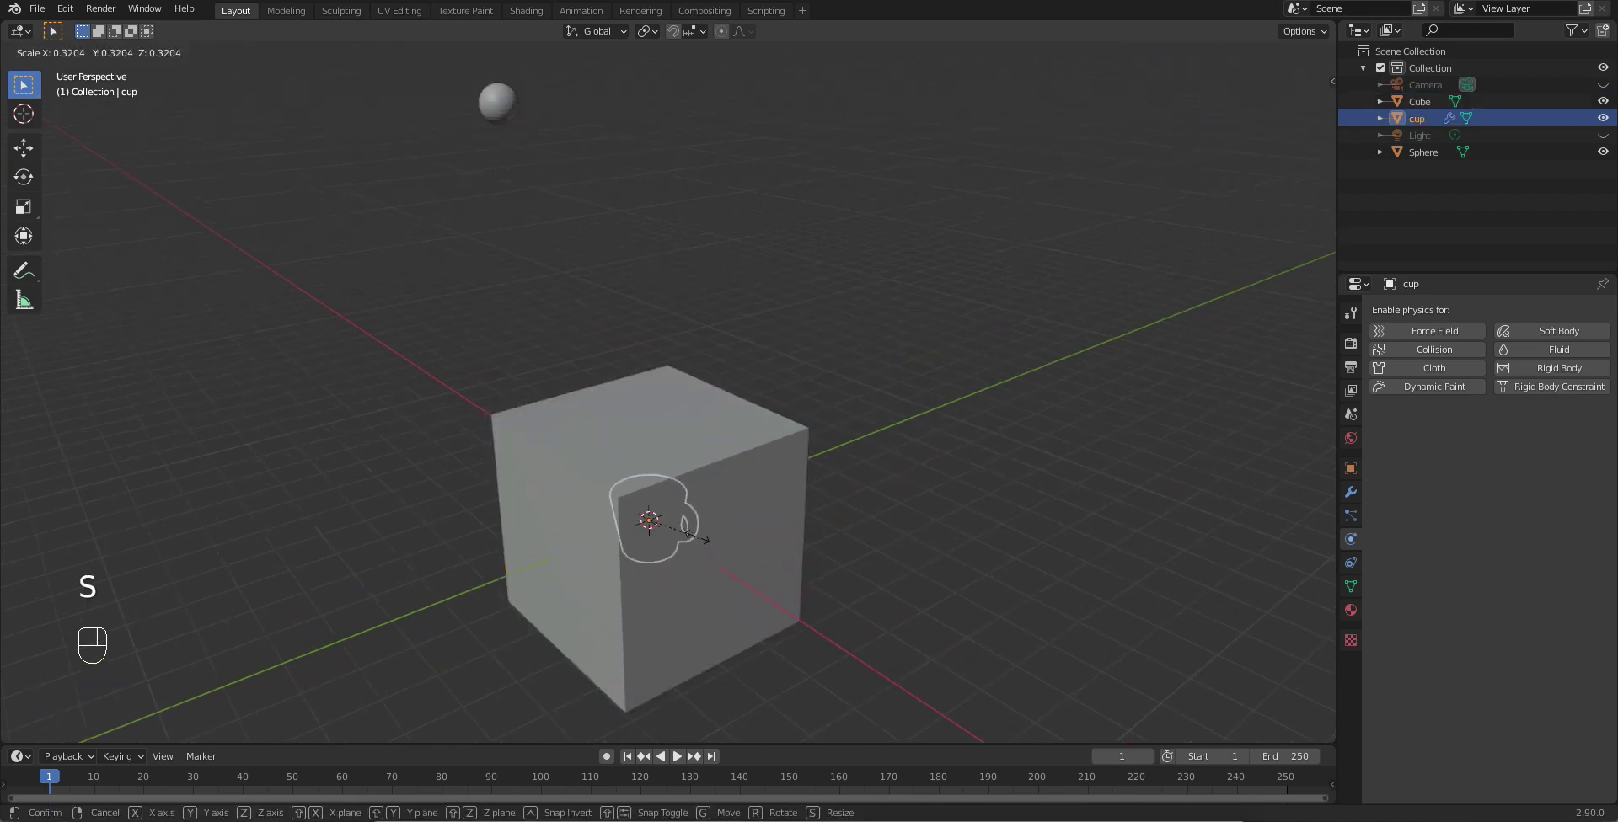
left_click_drag(686, 552, 709, 427)
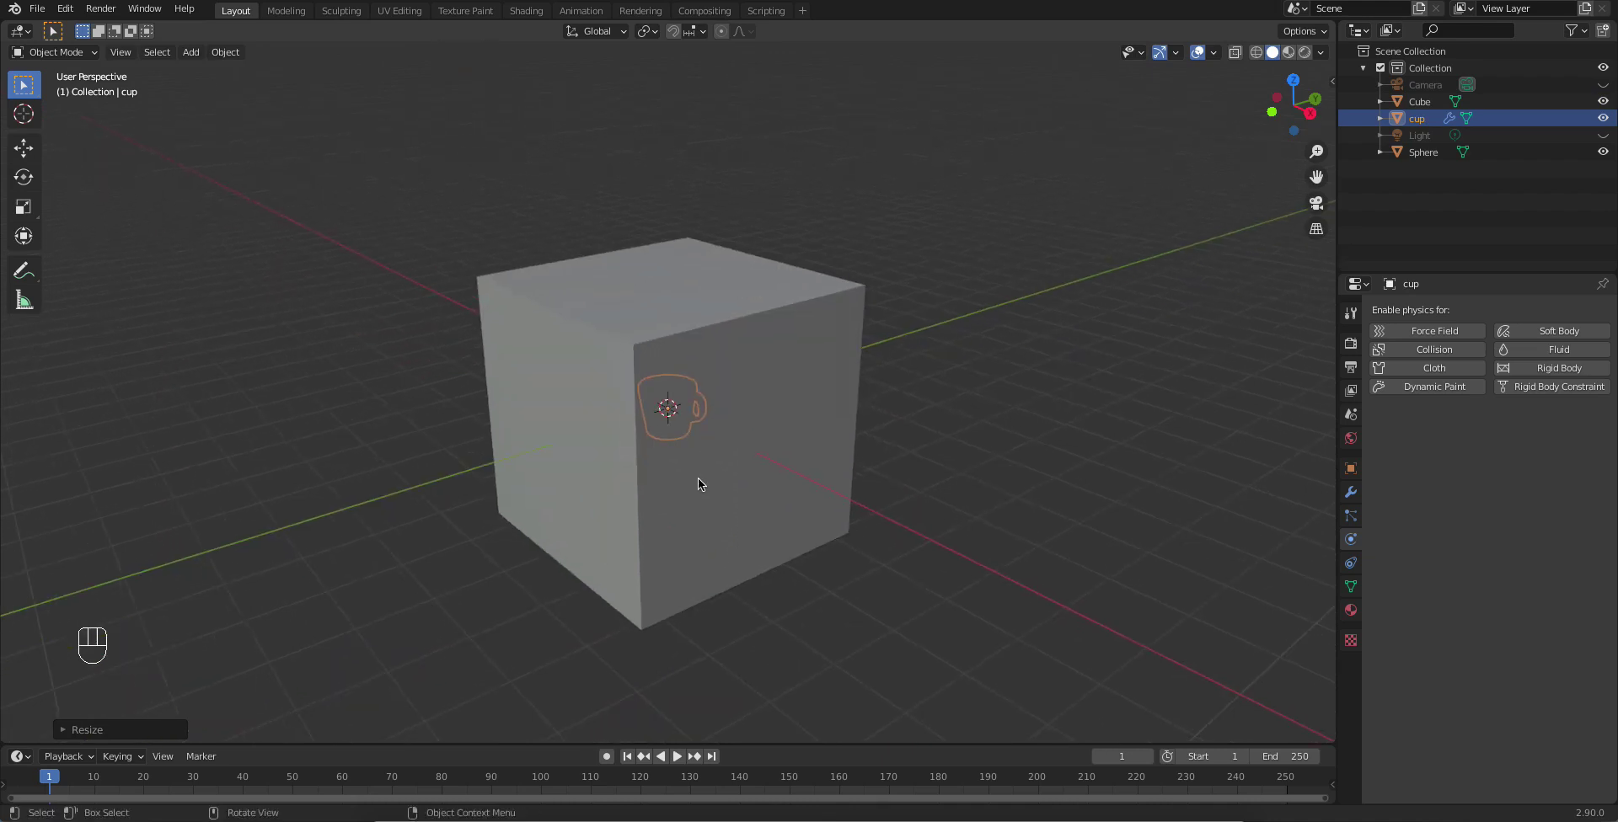
Step: Raise the cube about a metre along Z so it encloses the cup
left_click_drag(714, 456, 735, 467)
left_click(734, 483)
key("g")
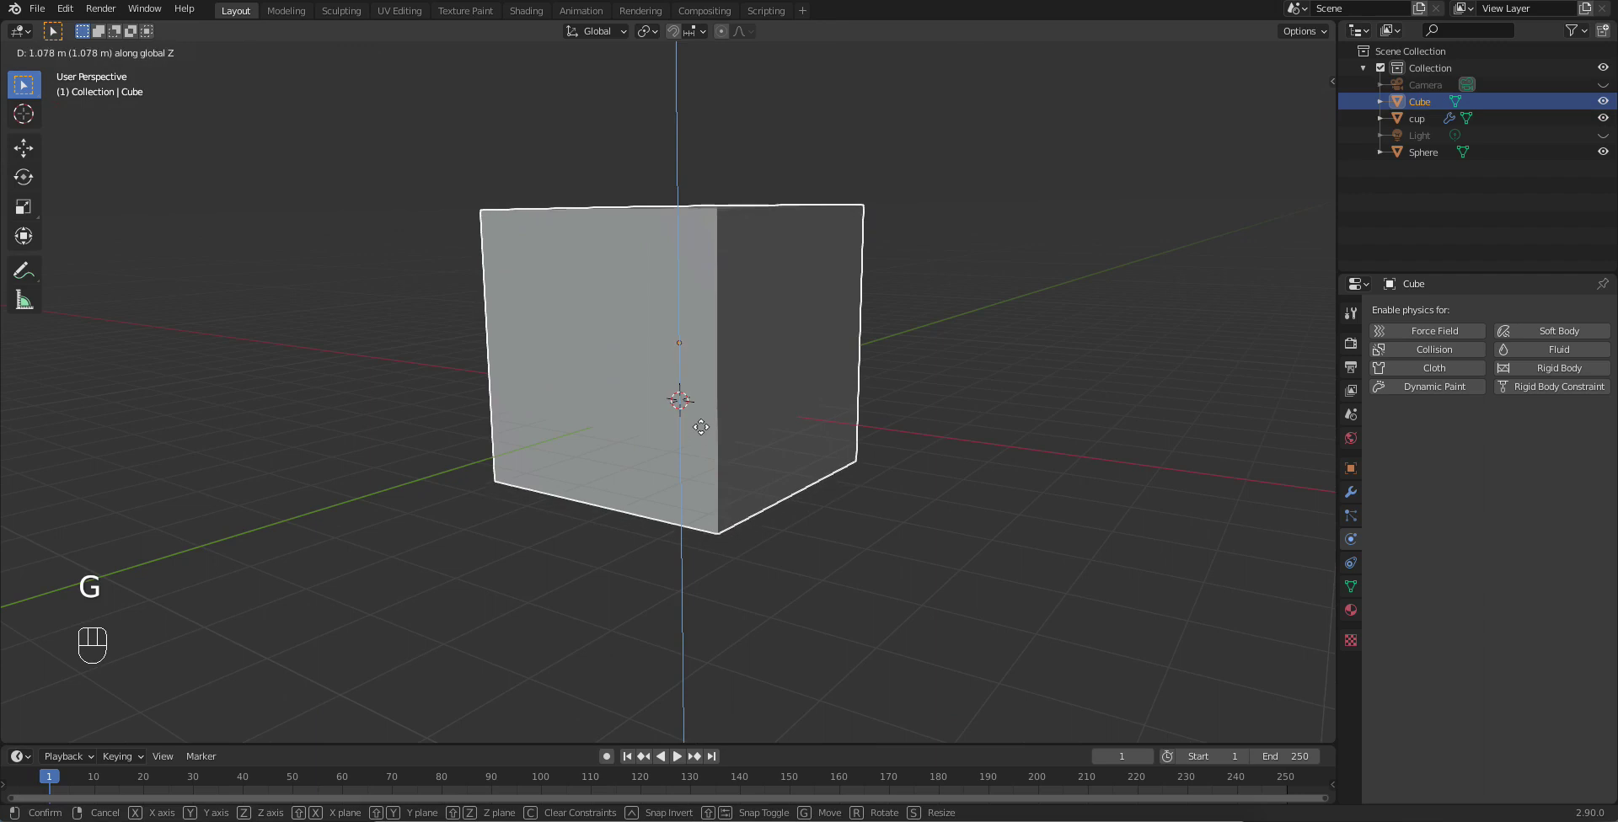
left_click_drag(704, 464, 682, 503)
left_click_drag(700, 503, 690, 597)
left_click_drag(686, 558, 694, 507)
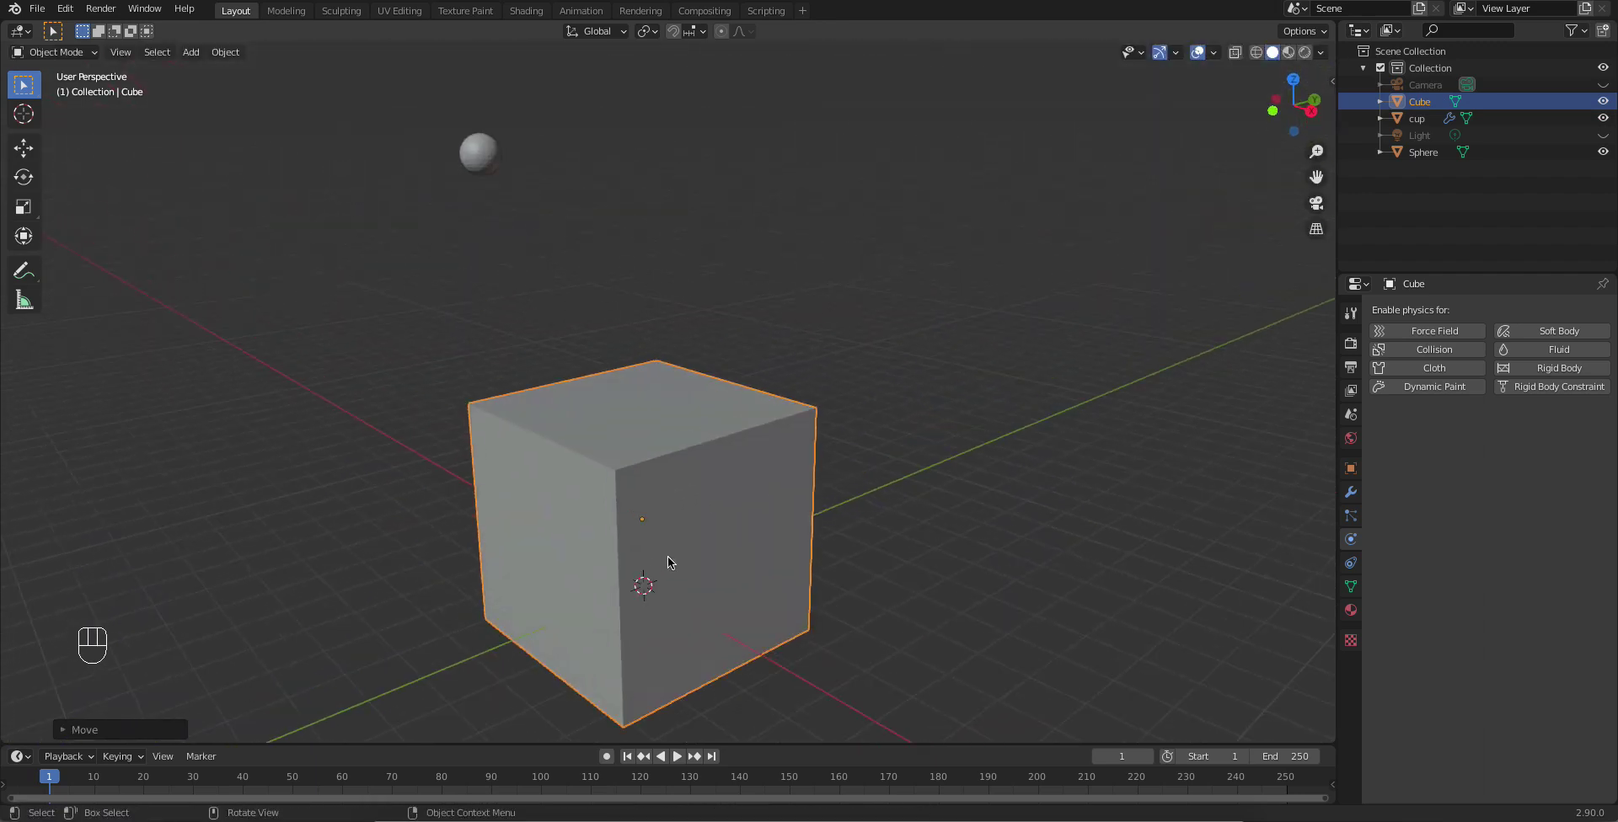
left_click_drag(668, 539, 701, 411)
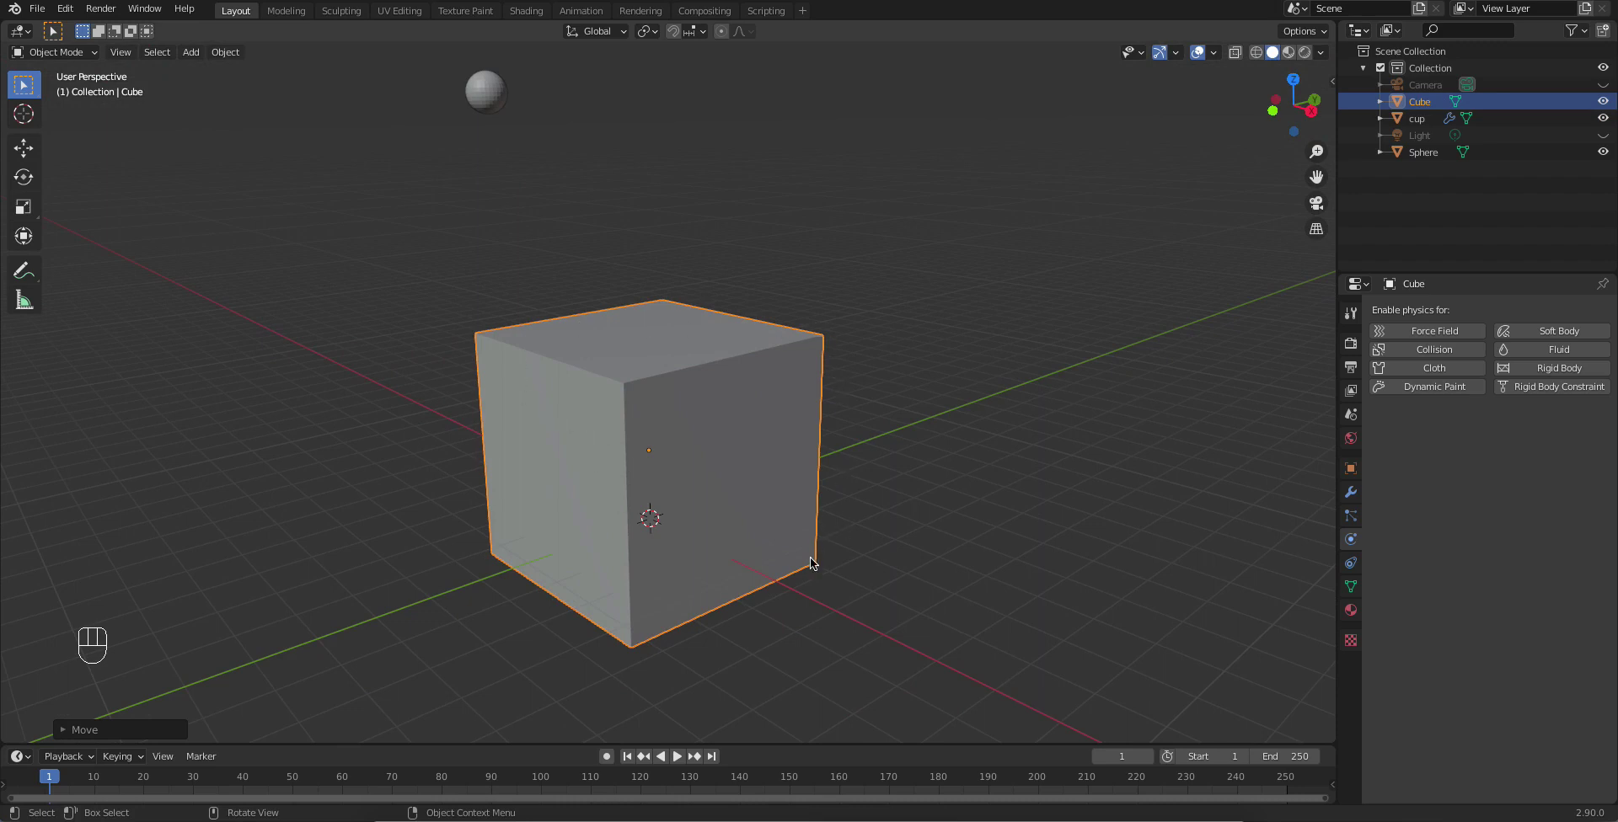
left_click_drag(628, 514, 660, 520)
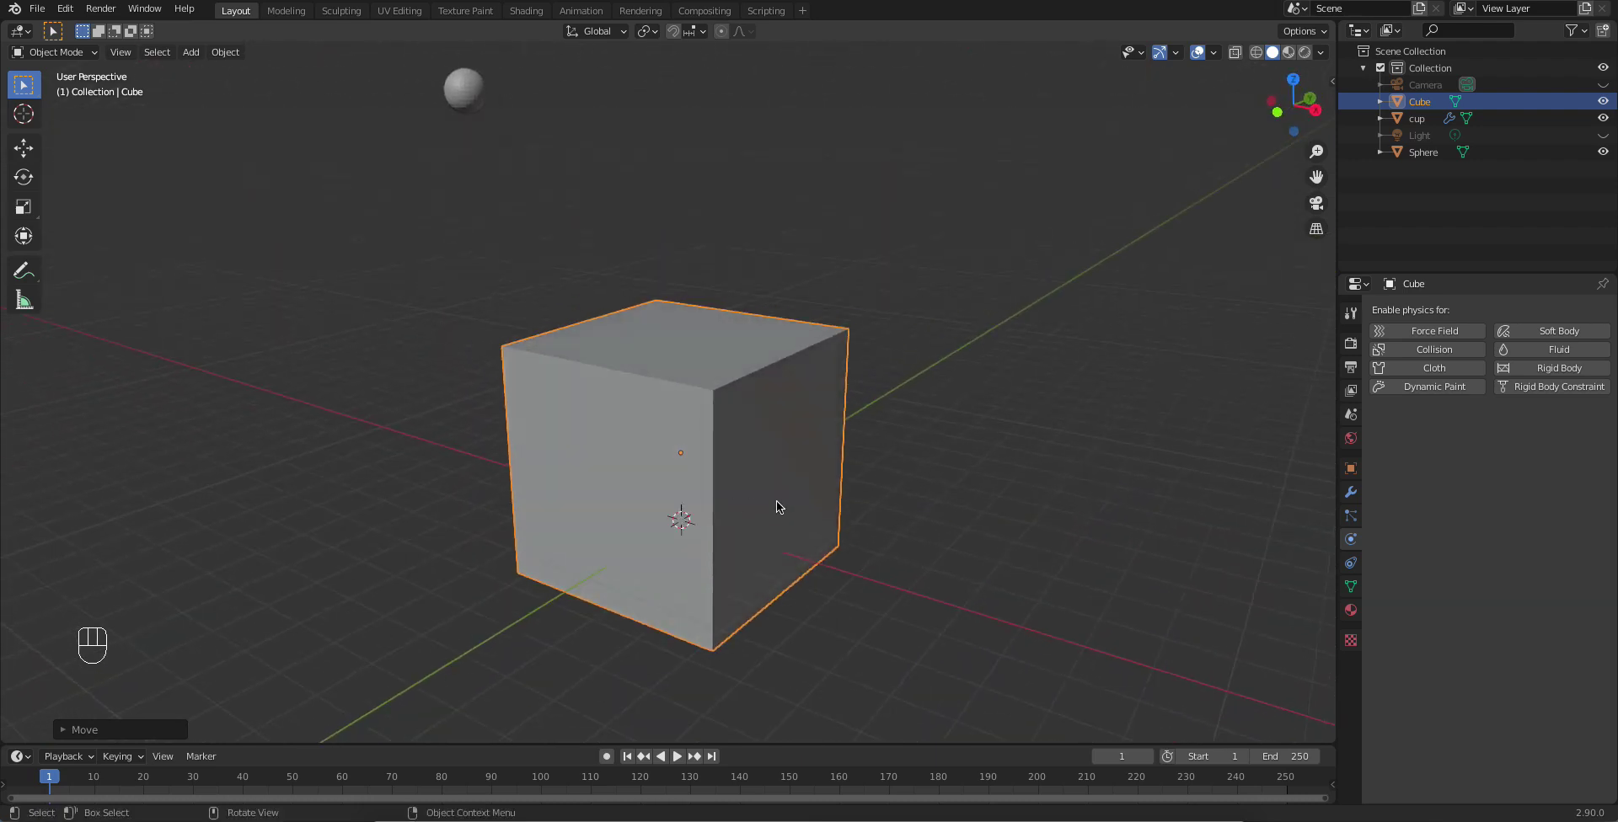
left_click_drag(668, 460, 696, 378)
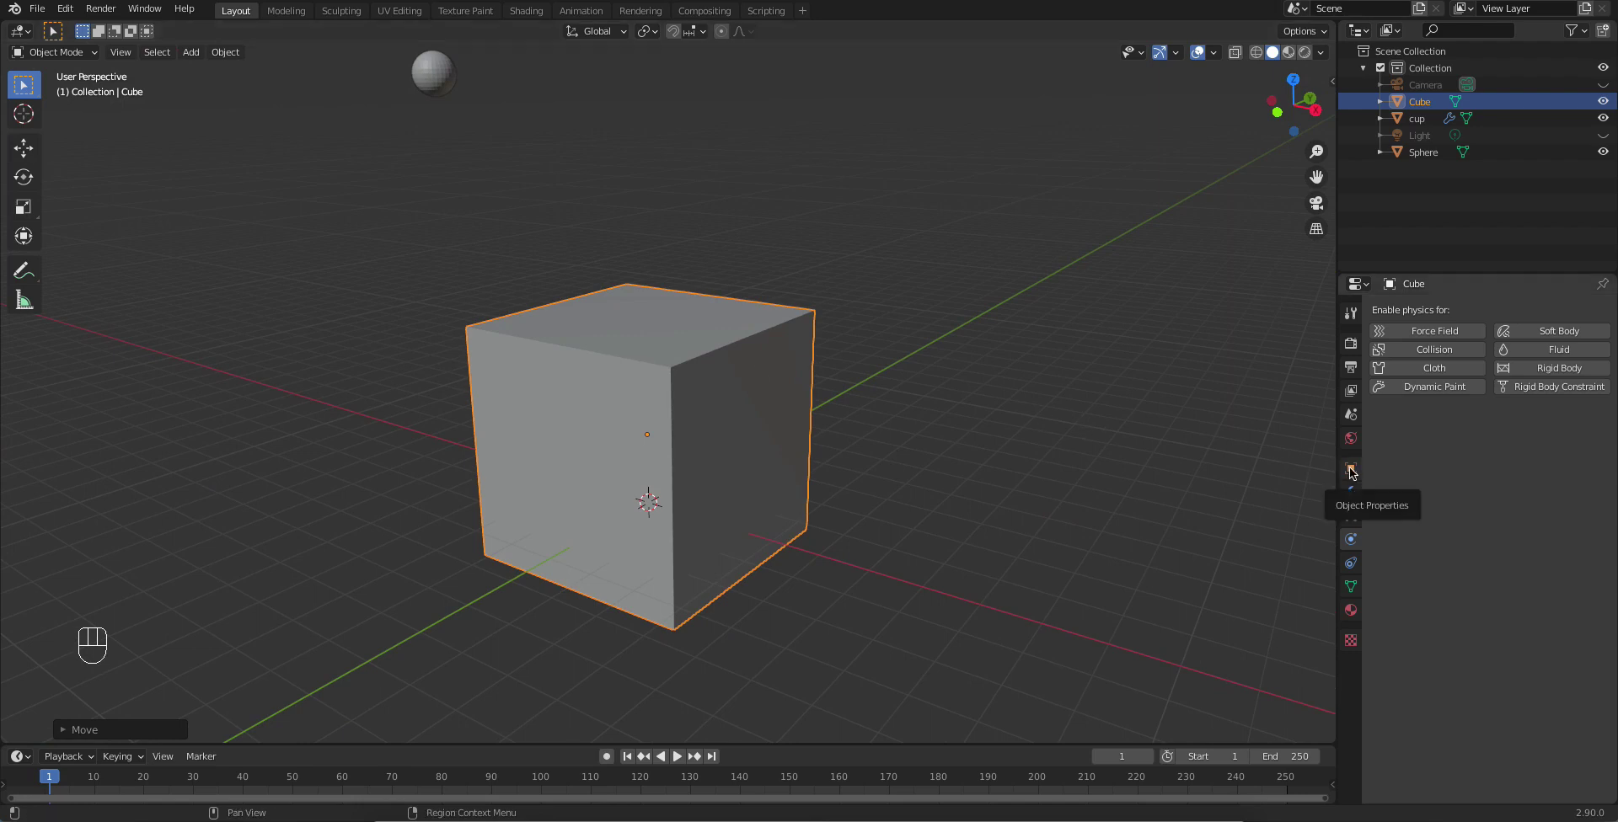
Step: Set the cube's Viewport Display to Wire so the cup shows through it
left_click(1352, 470)
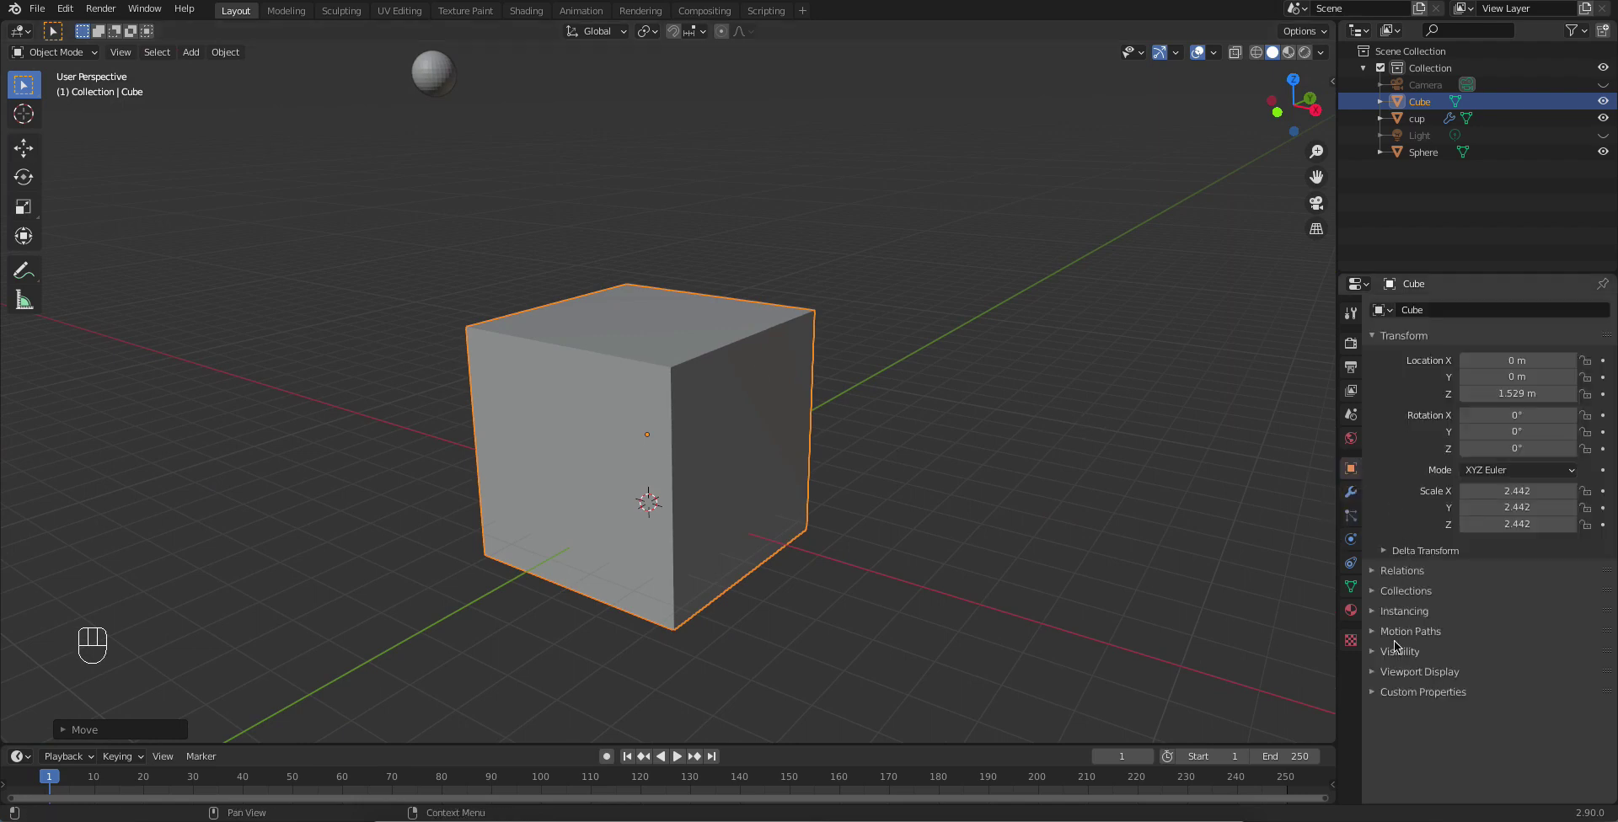
left_click(1398, 675)
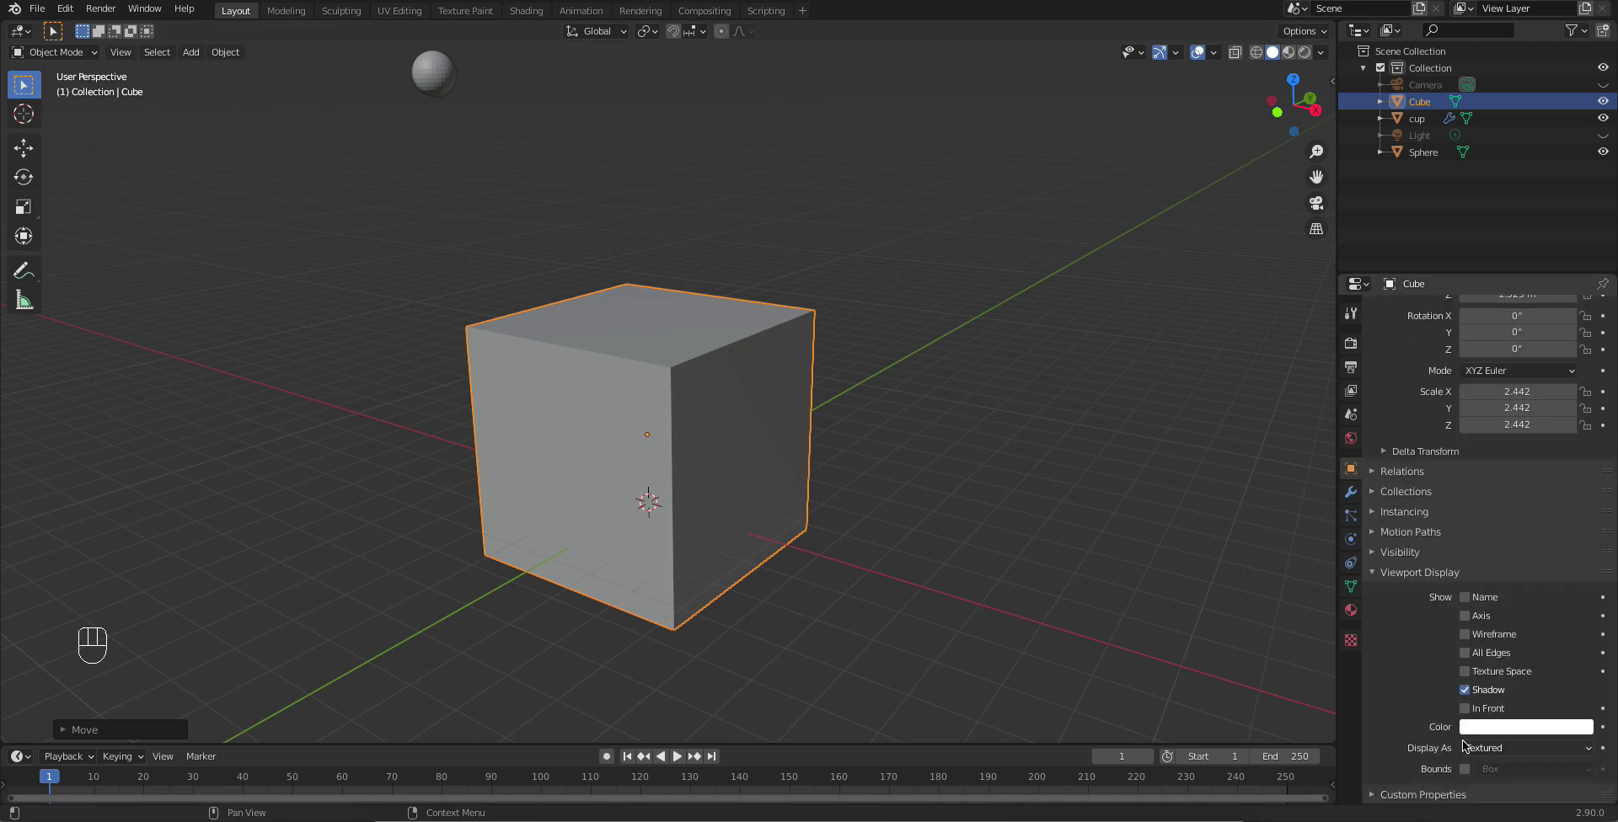
left_click_drag(1498, 756, 1494, 713)
left_click_drag(813, 505, 803, 552)
left_click_drag(761, 523, 753, 500)
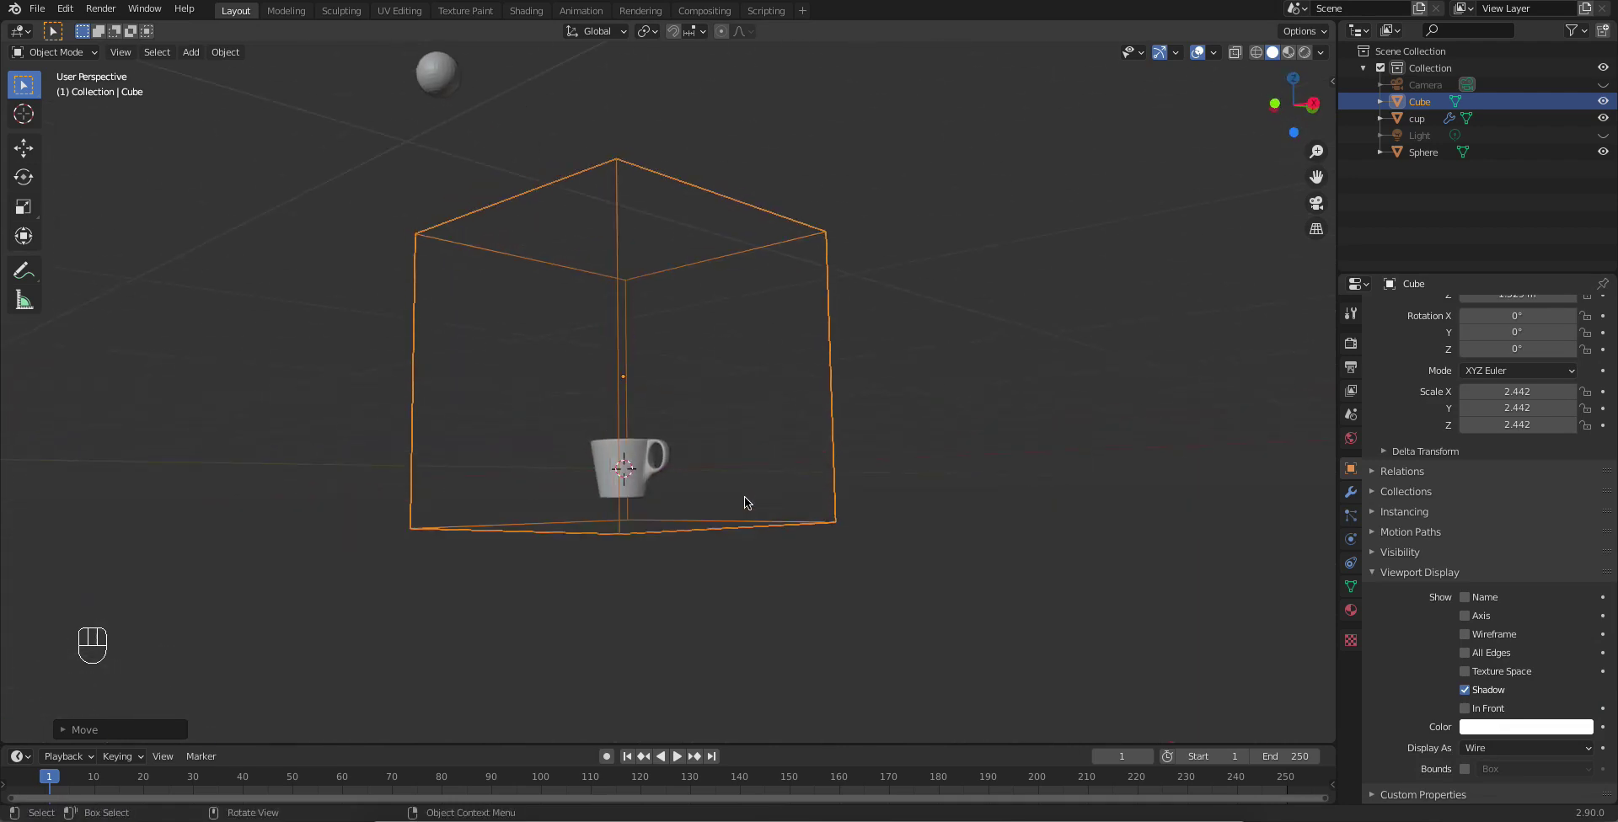
Step: Shrink the wireframe cube and lower it along Z to neatly surround the cup
key("g")
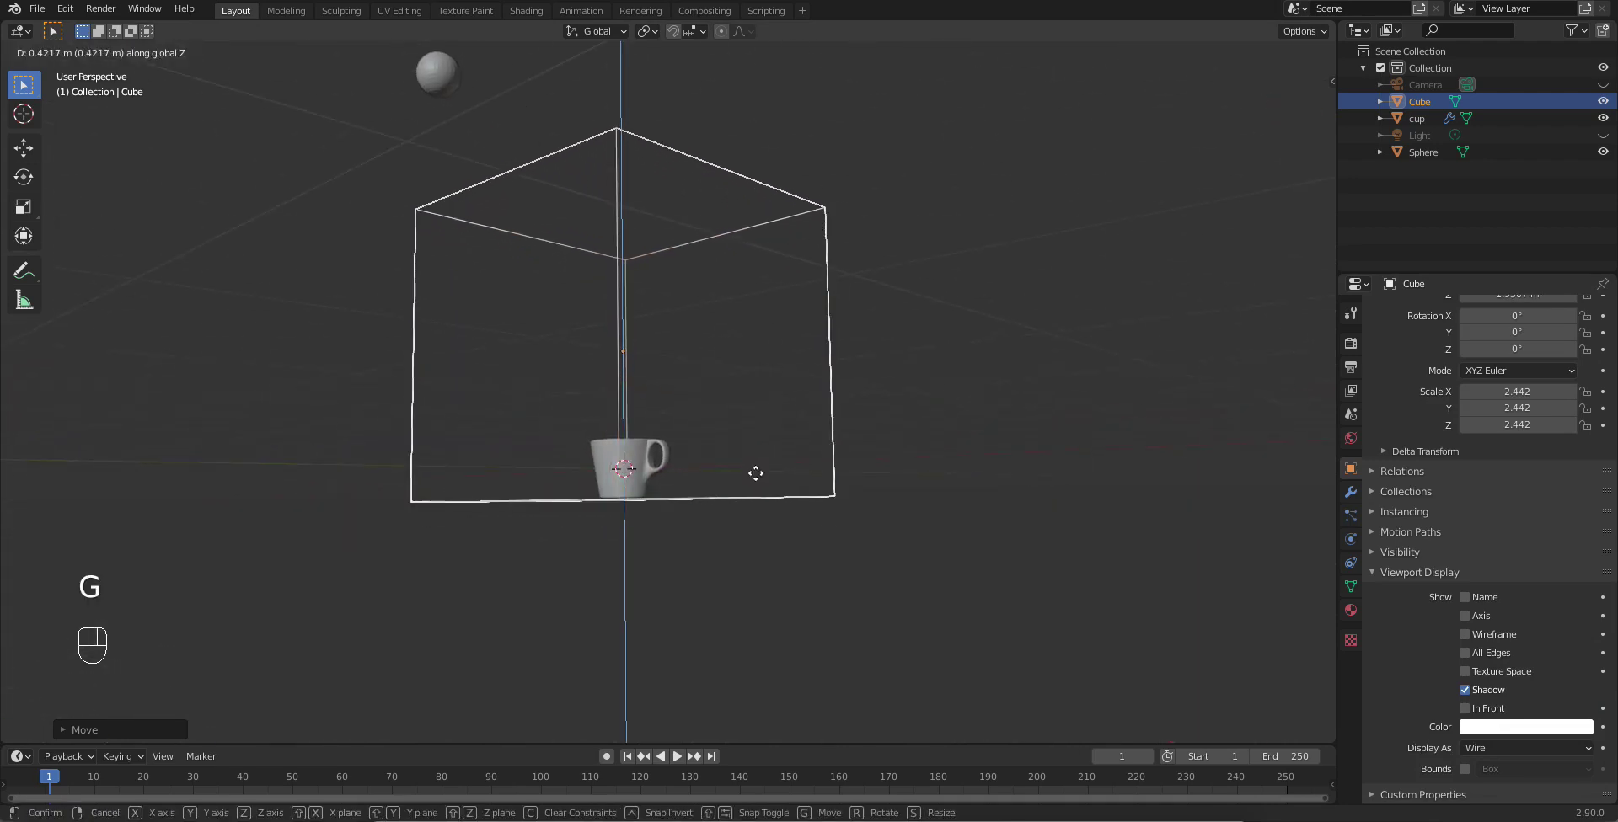
left_click(1264, 55)
left_click(1267, 56)
left_click(1270, 57)
left_click_drag(903, 385, 828, 449)
left_click_drag(567, 427, 681, 402)
left_click_drag(714, 391, 791, 422)
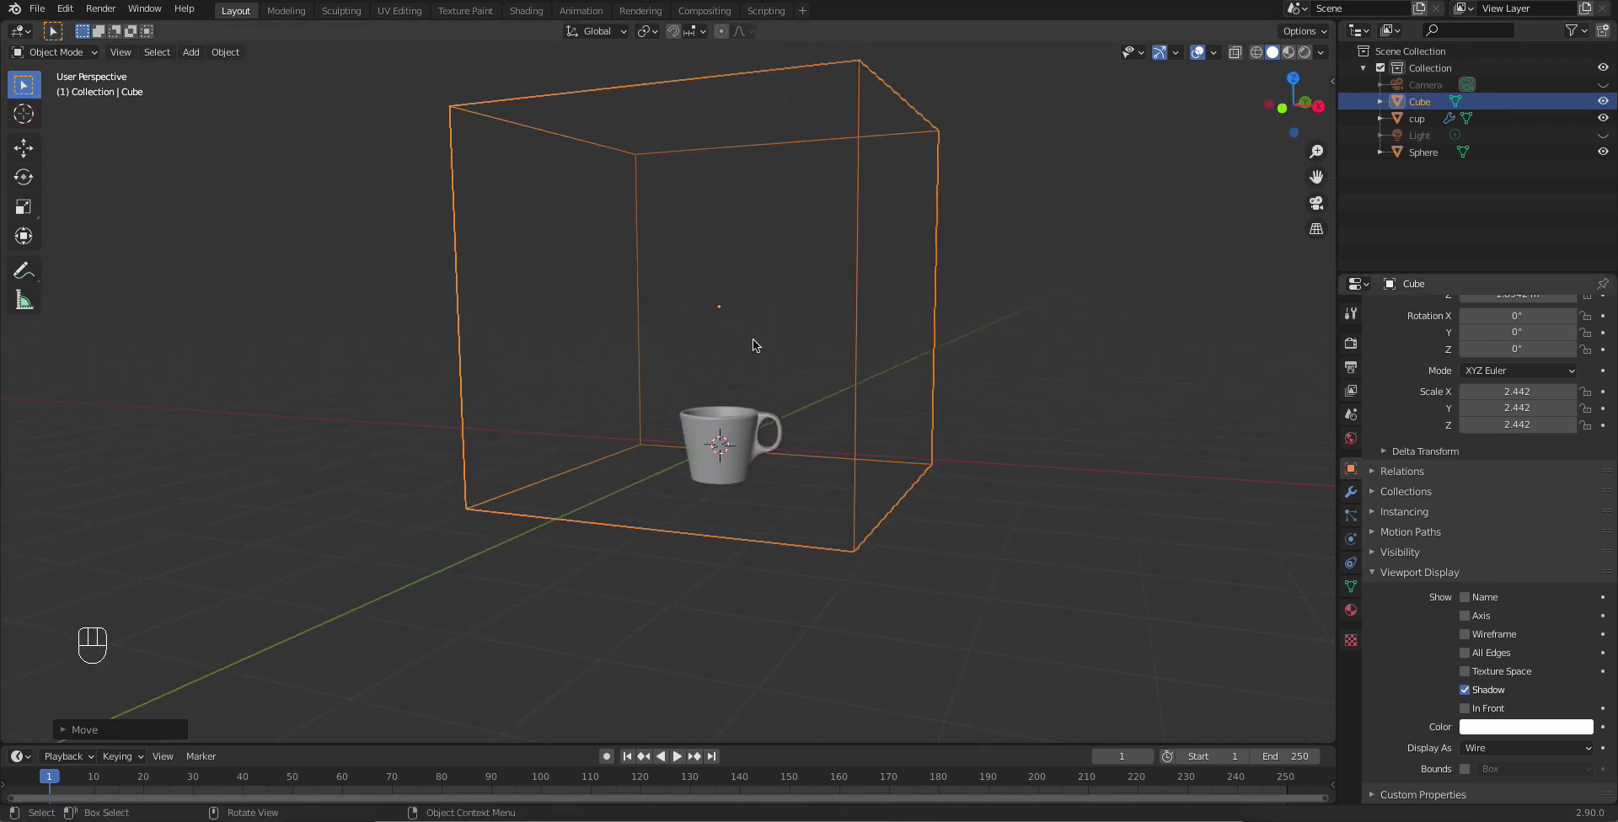
key("s")
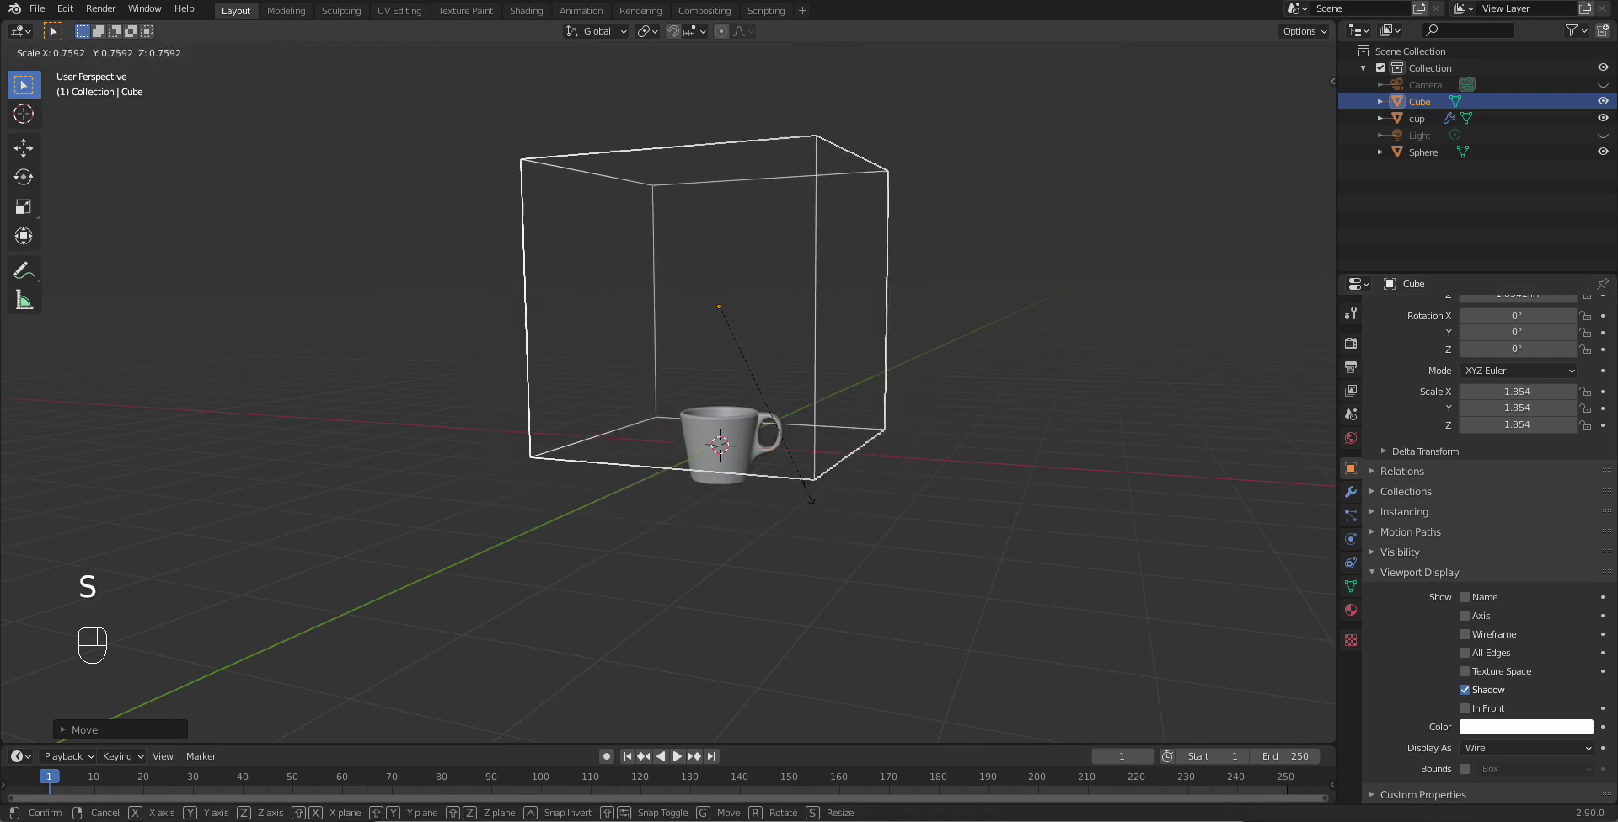
key("g")
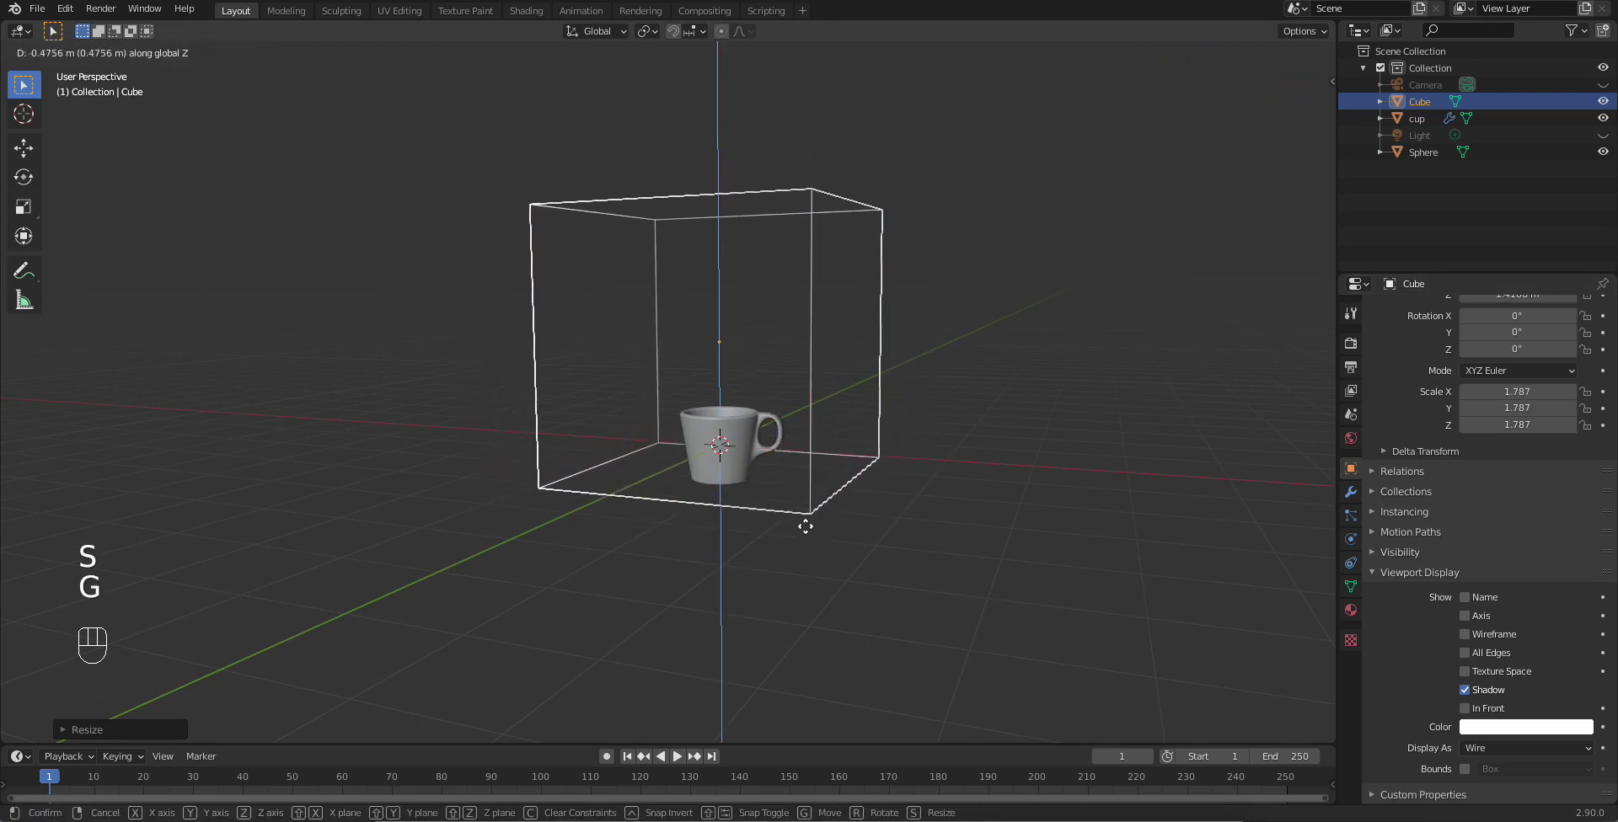
left_click_drag(808, 472, 778, 513)
left_click(733, 494)
key("g")
left_click_drag(814, 504, 737, 428)
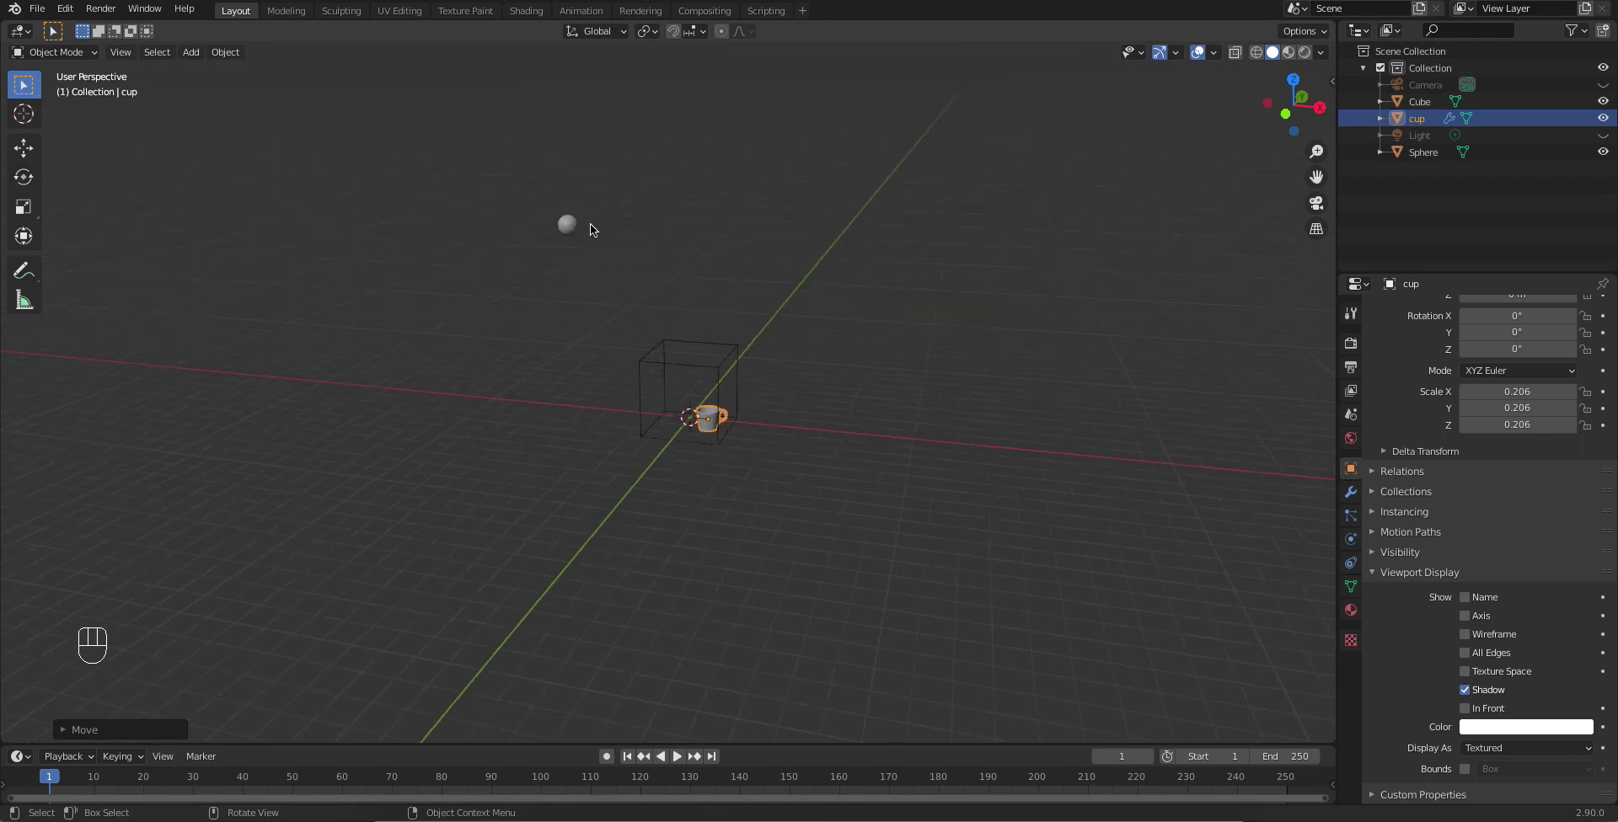
Step: Move the sphere down into the wireframe cube above the cup and shrink it
left_click(575, 229)
key("g")
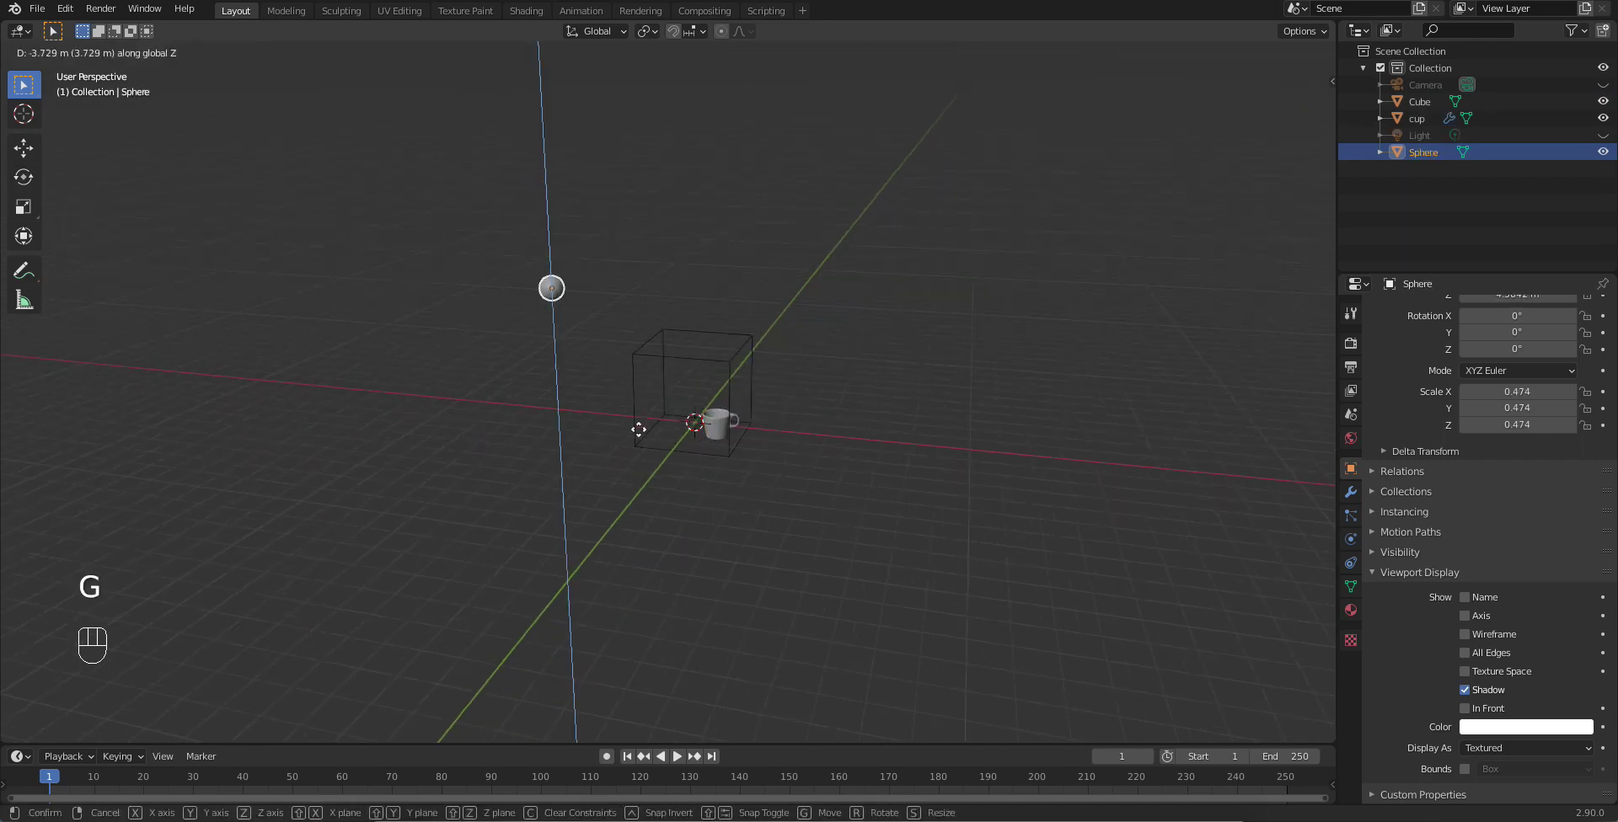
key("g")
left_click_drag(709, 470, 648, 513)
left_click_drag(588, 536, 653, 536)
key("s")
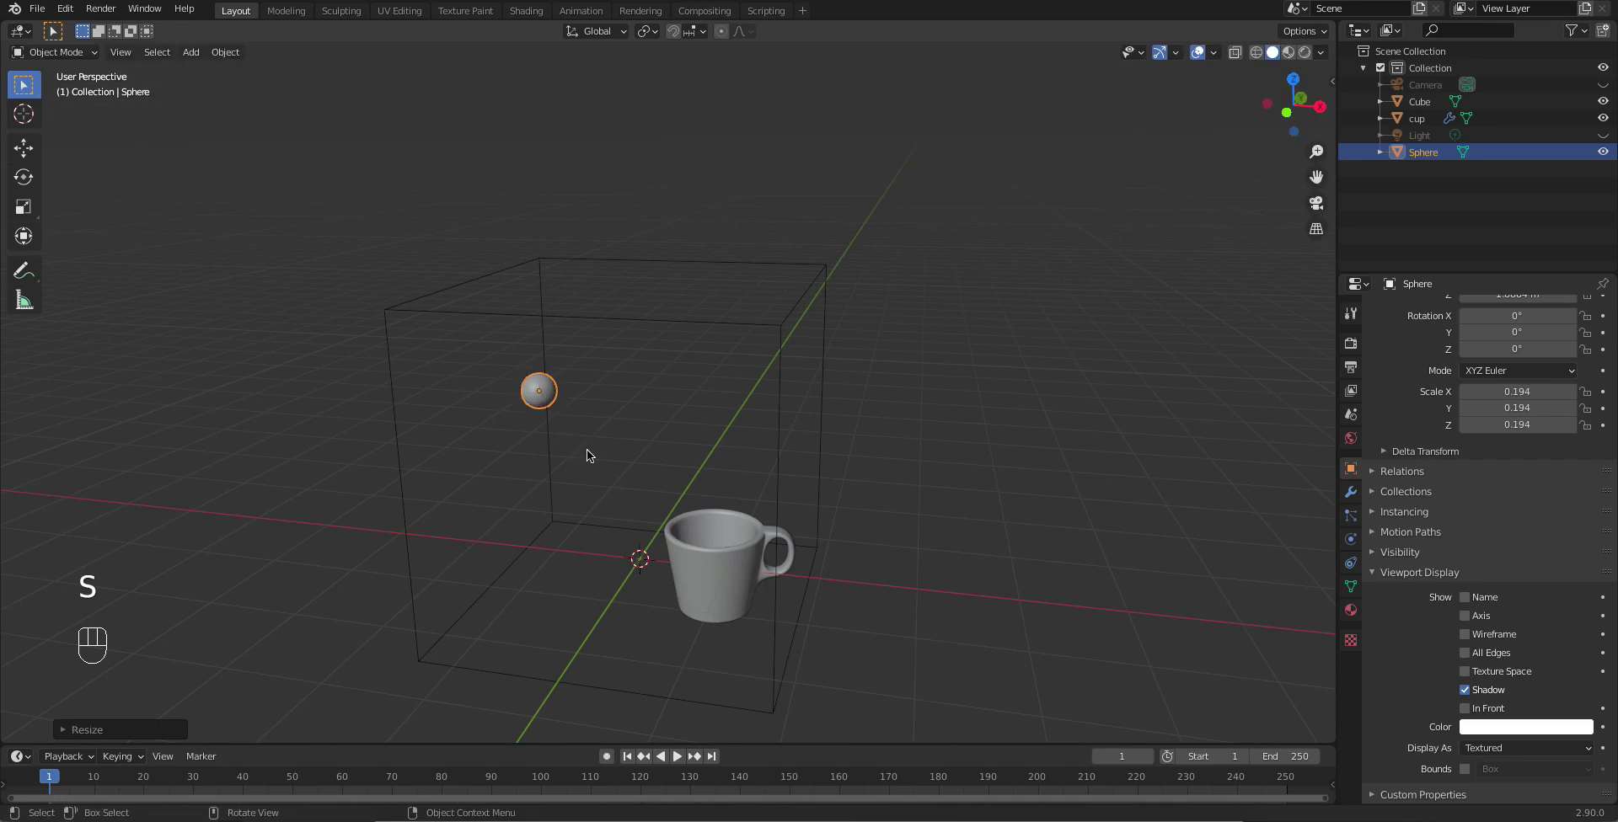
key("g")
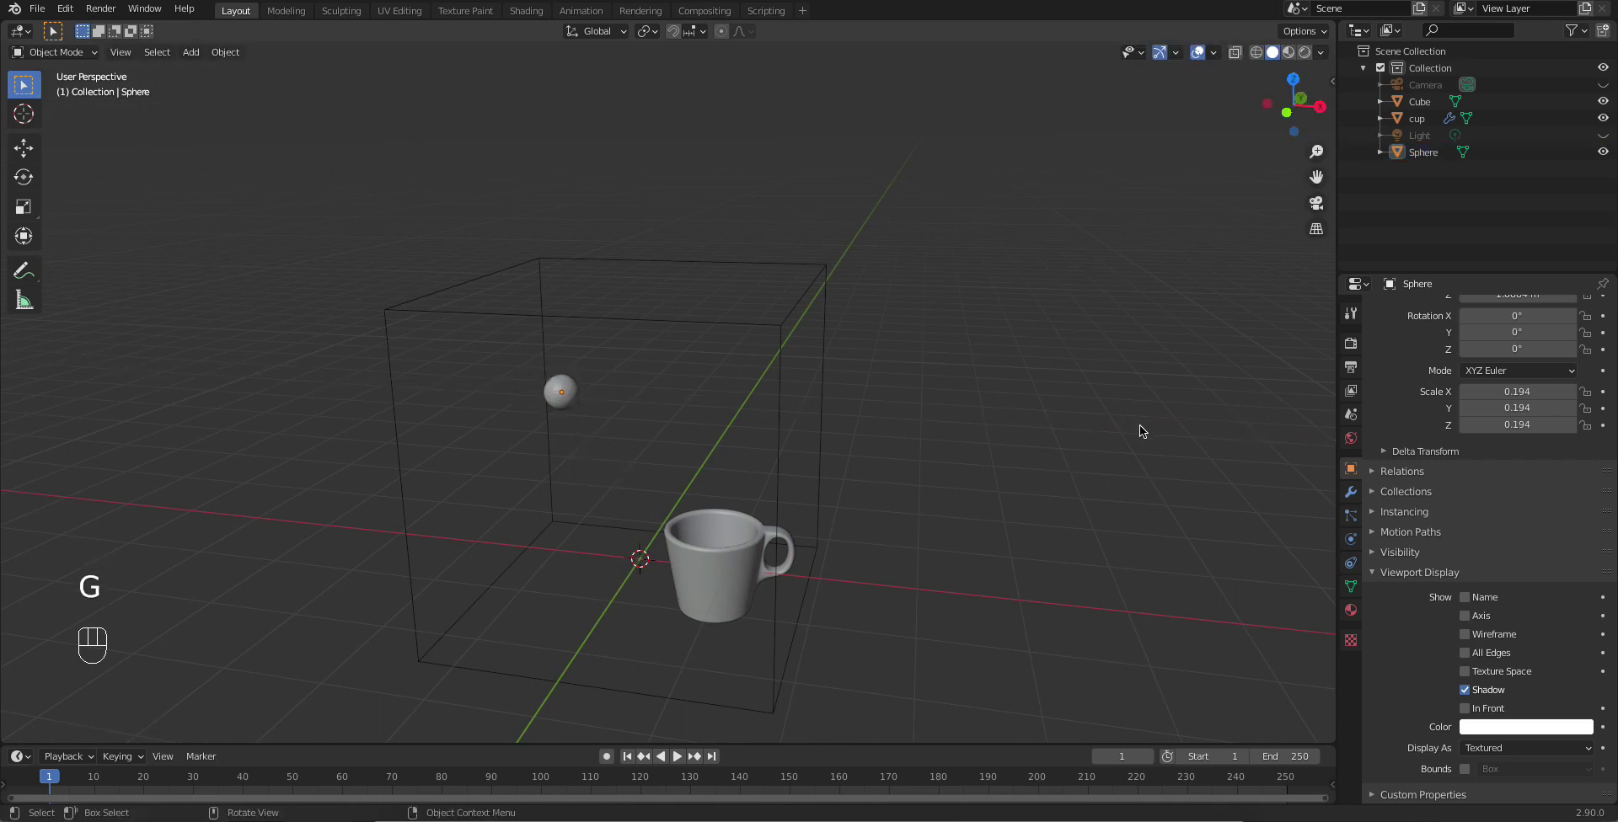
Step: Orbit the view to check the sphere's position inside the cube over the cup
left_click_drag(958, 470, 849, 494)
middle_click(795, 416)
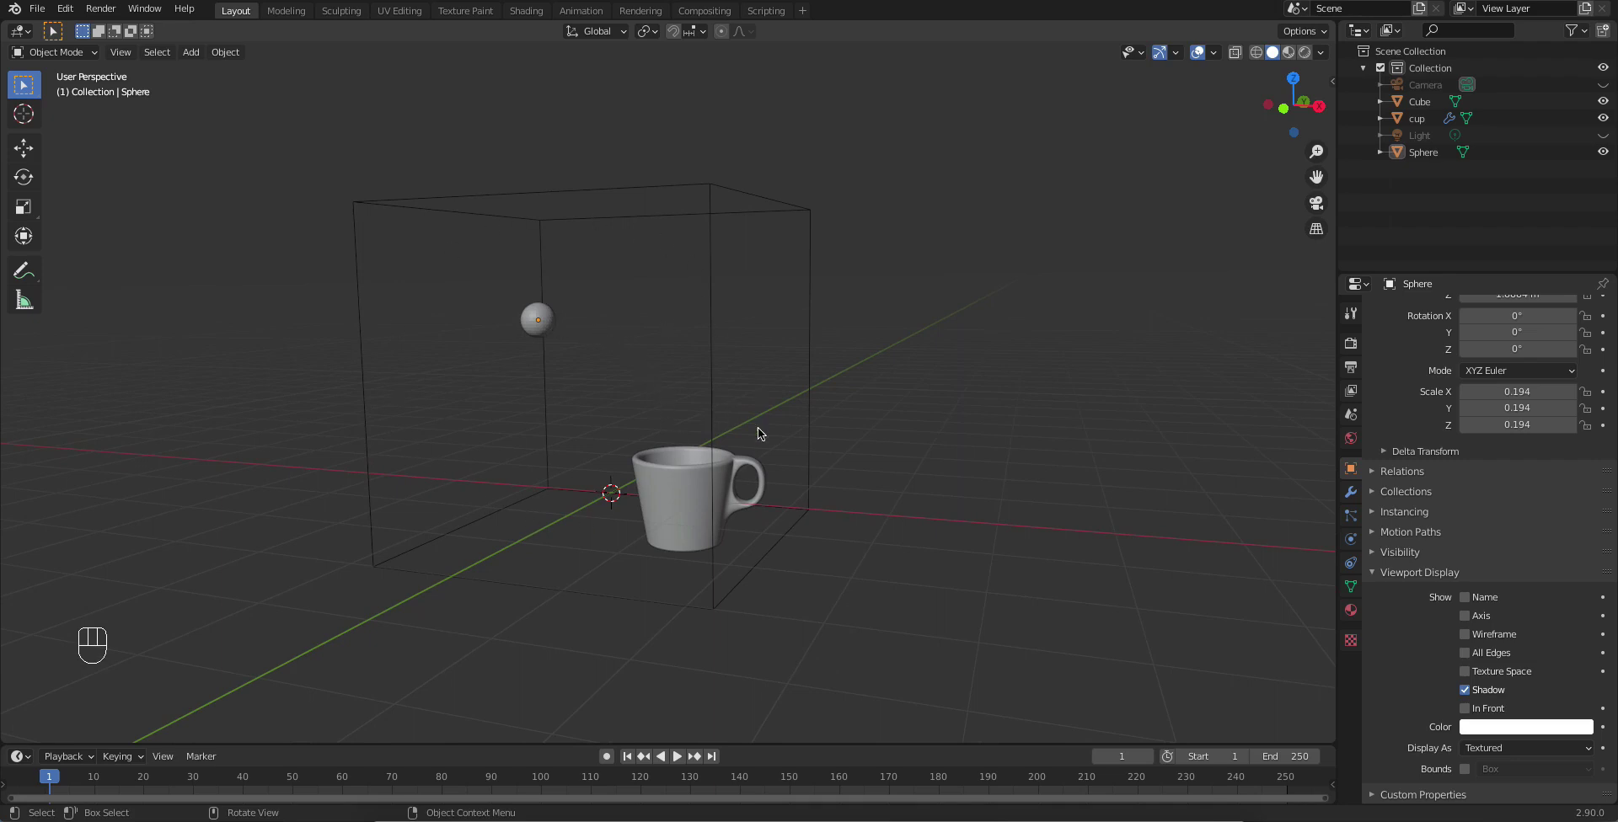
left_click_drag(869, 483, 791, 521)
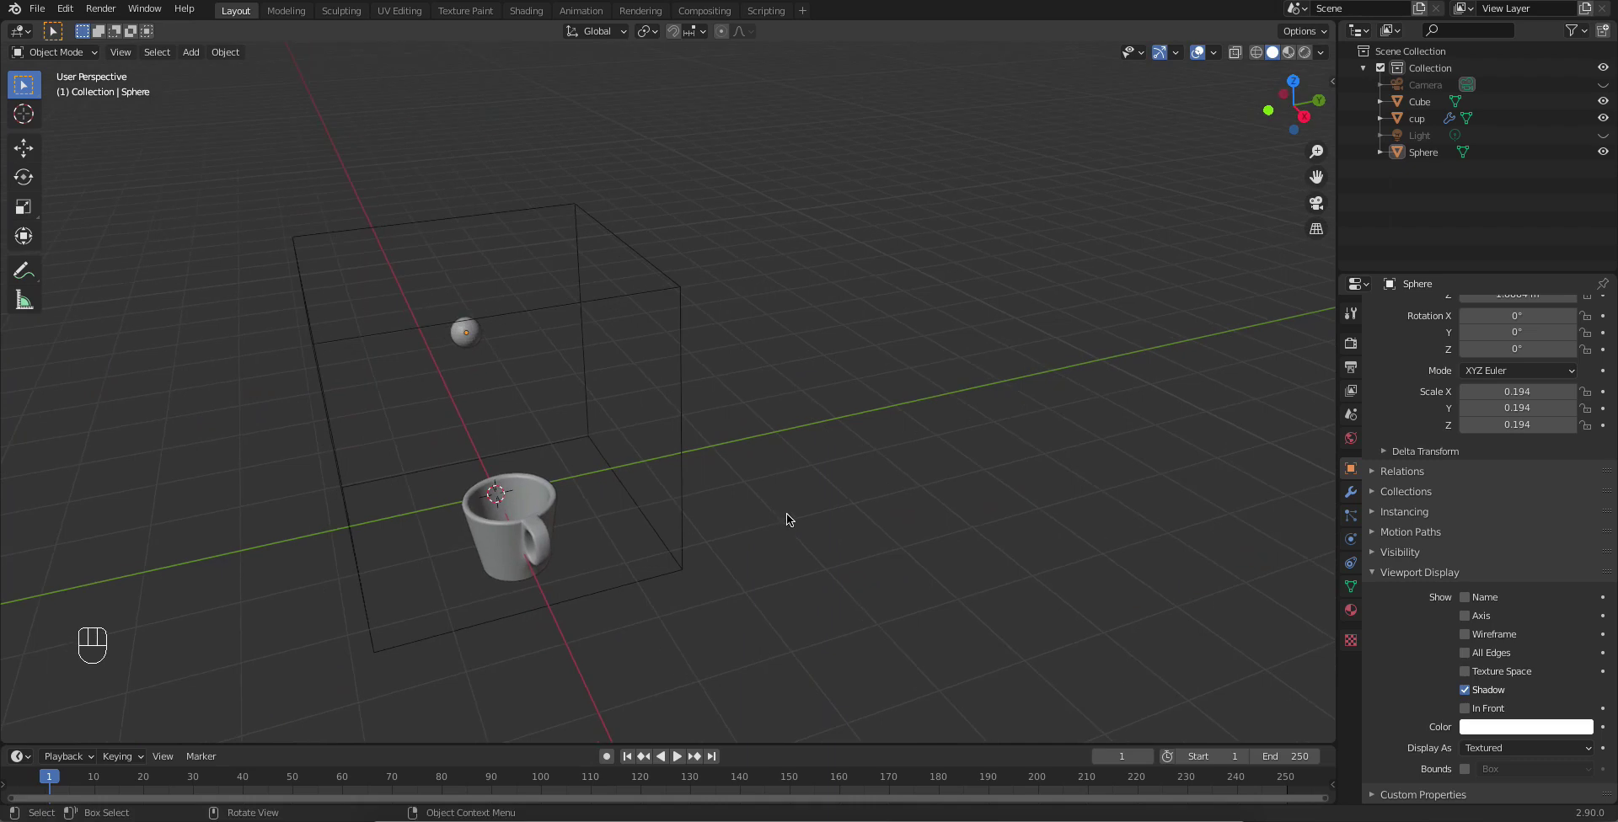
left_click_drag(632, 428, 850, 367)
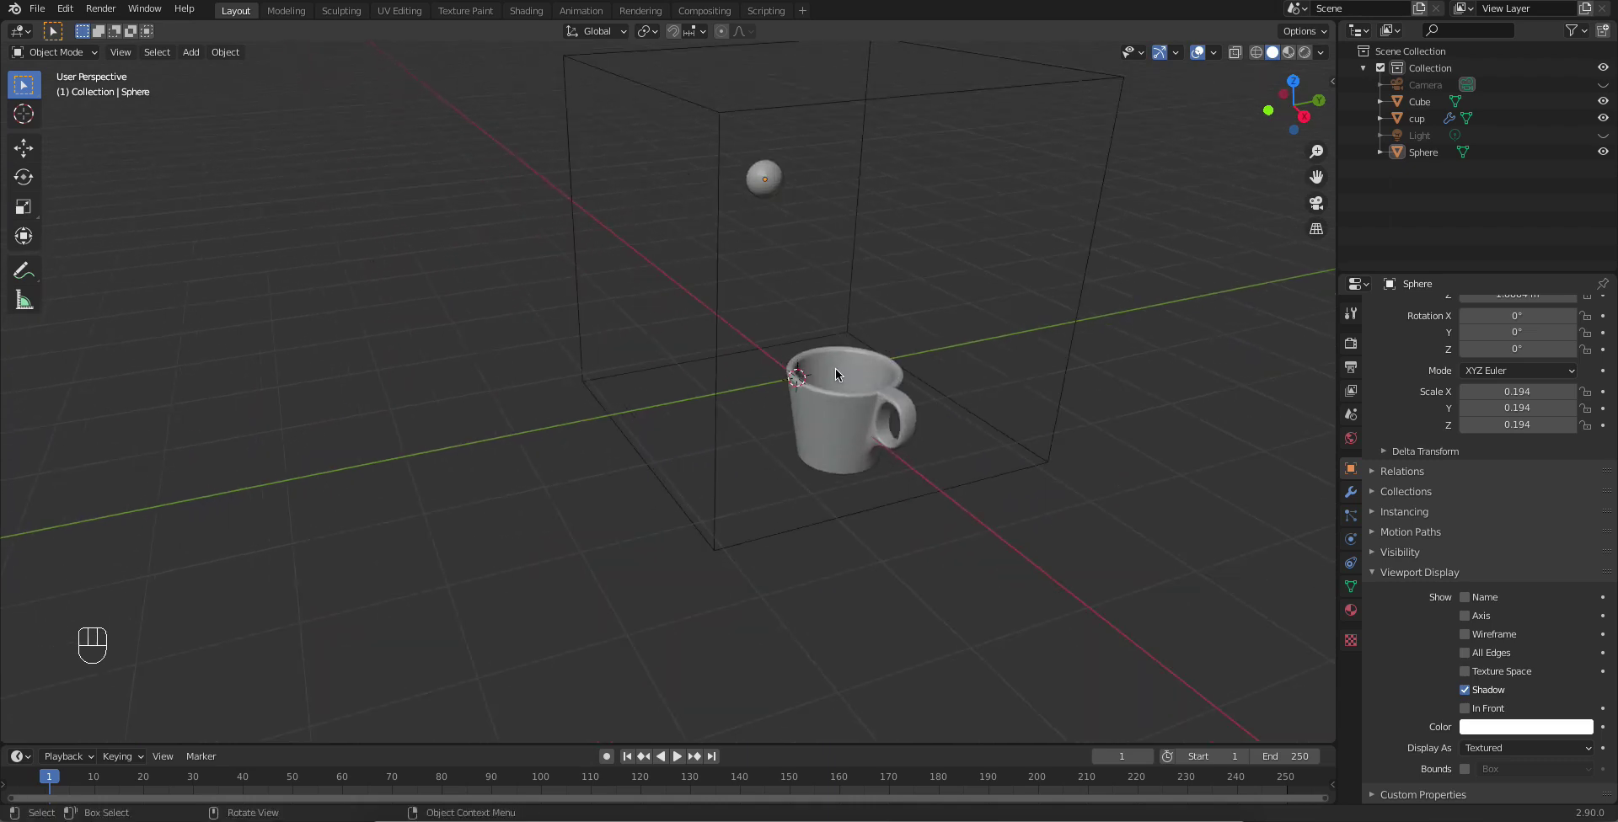
middle_click(878, 313)
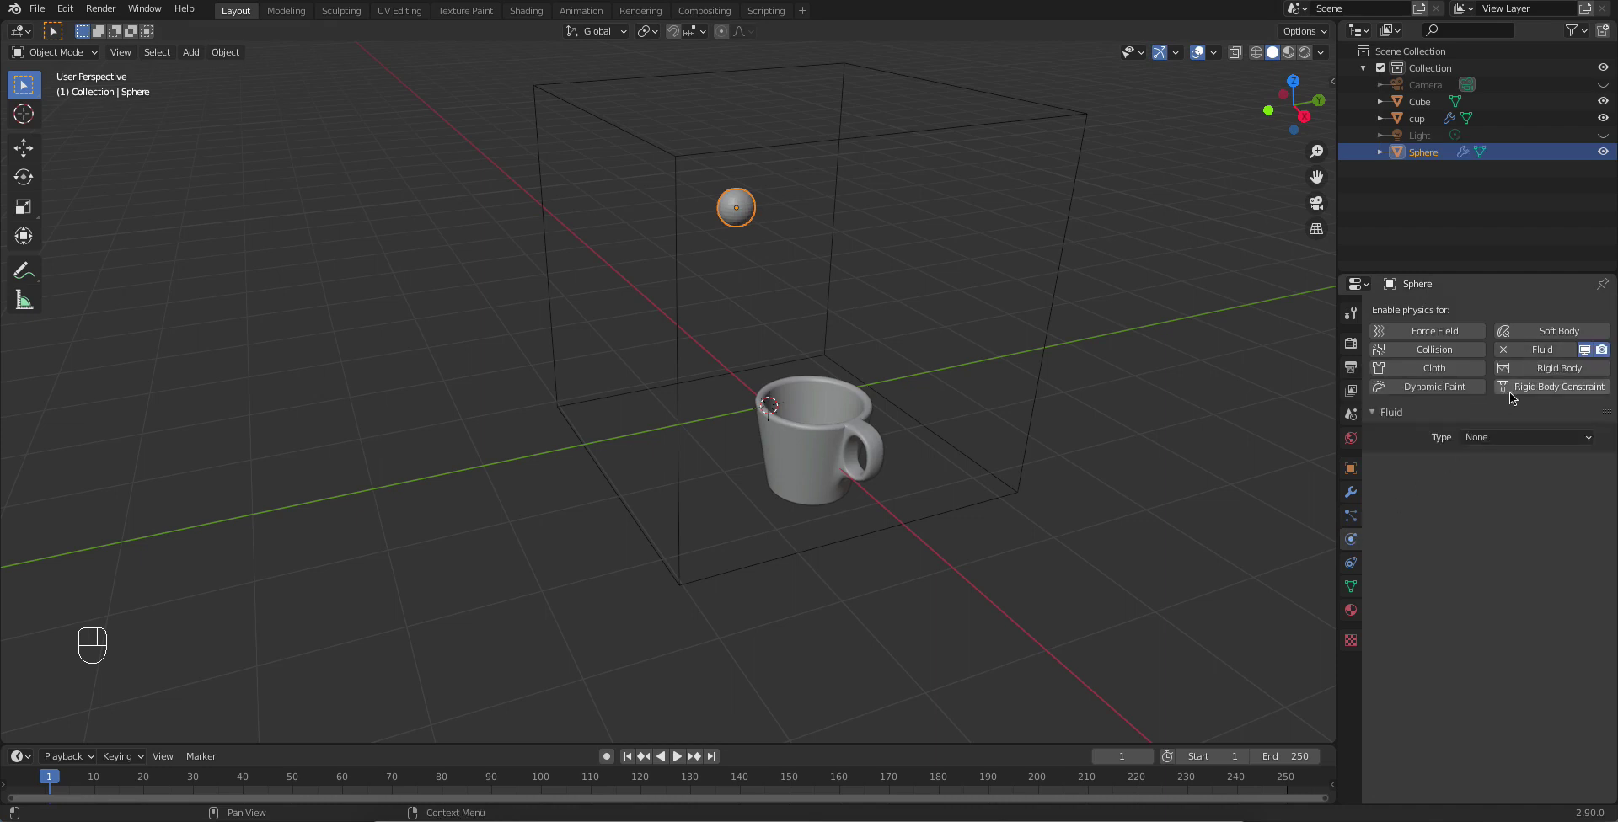
Step: Enable Fluid physics on the sphere as a Flow type emitting Liquid
left_click_drag(1515, 441, 1416, 406)
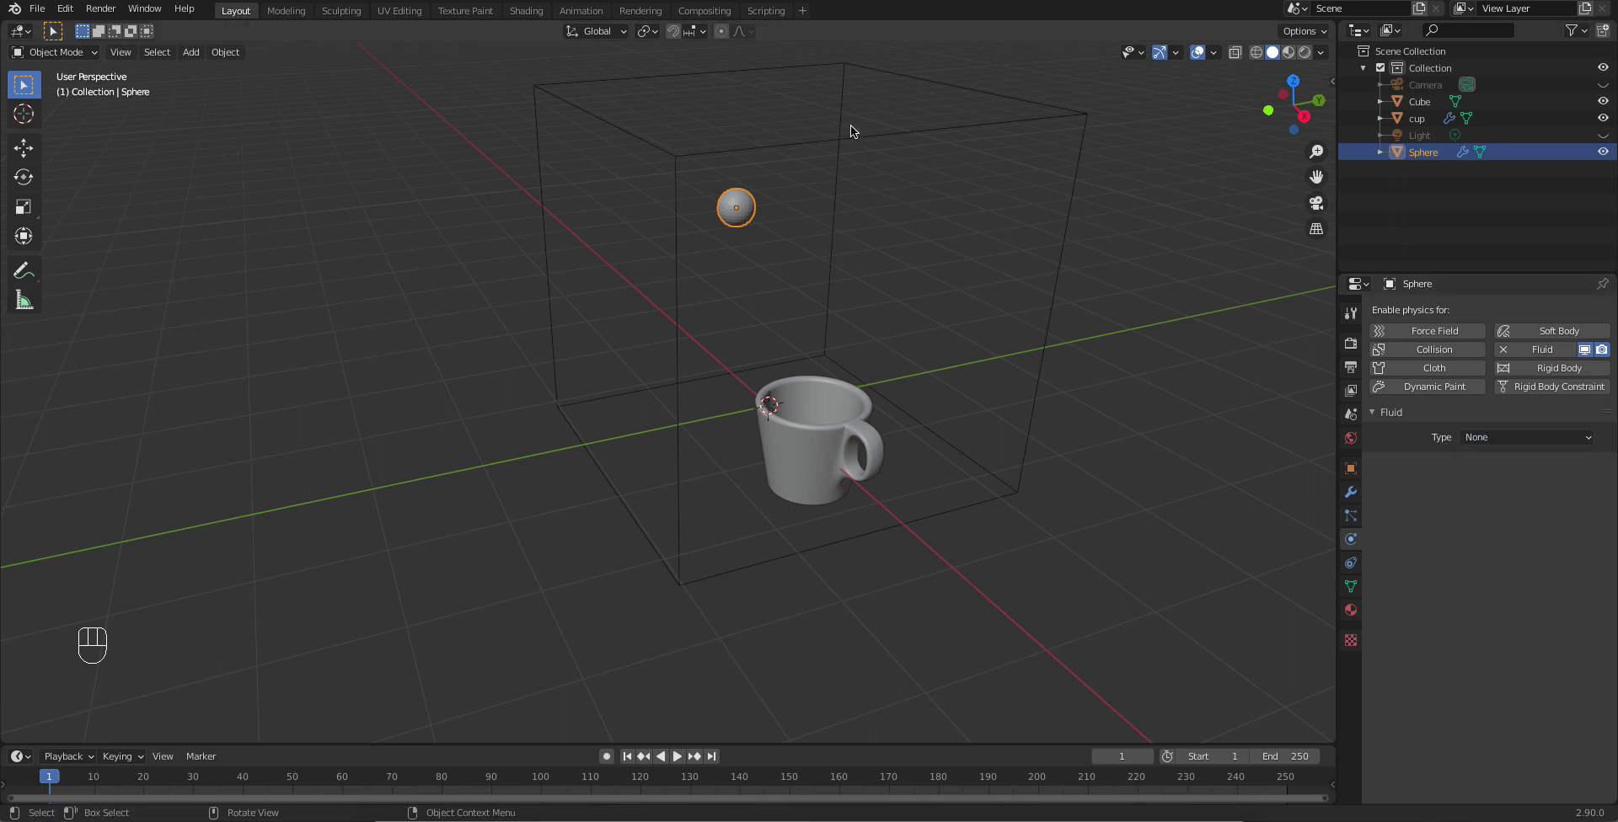
left_click_drag(1523, 443, 1498, 498)
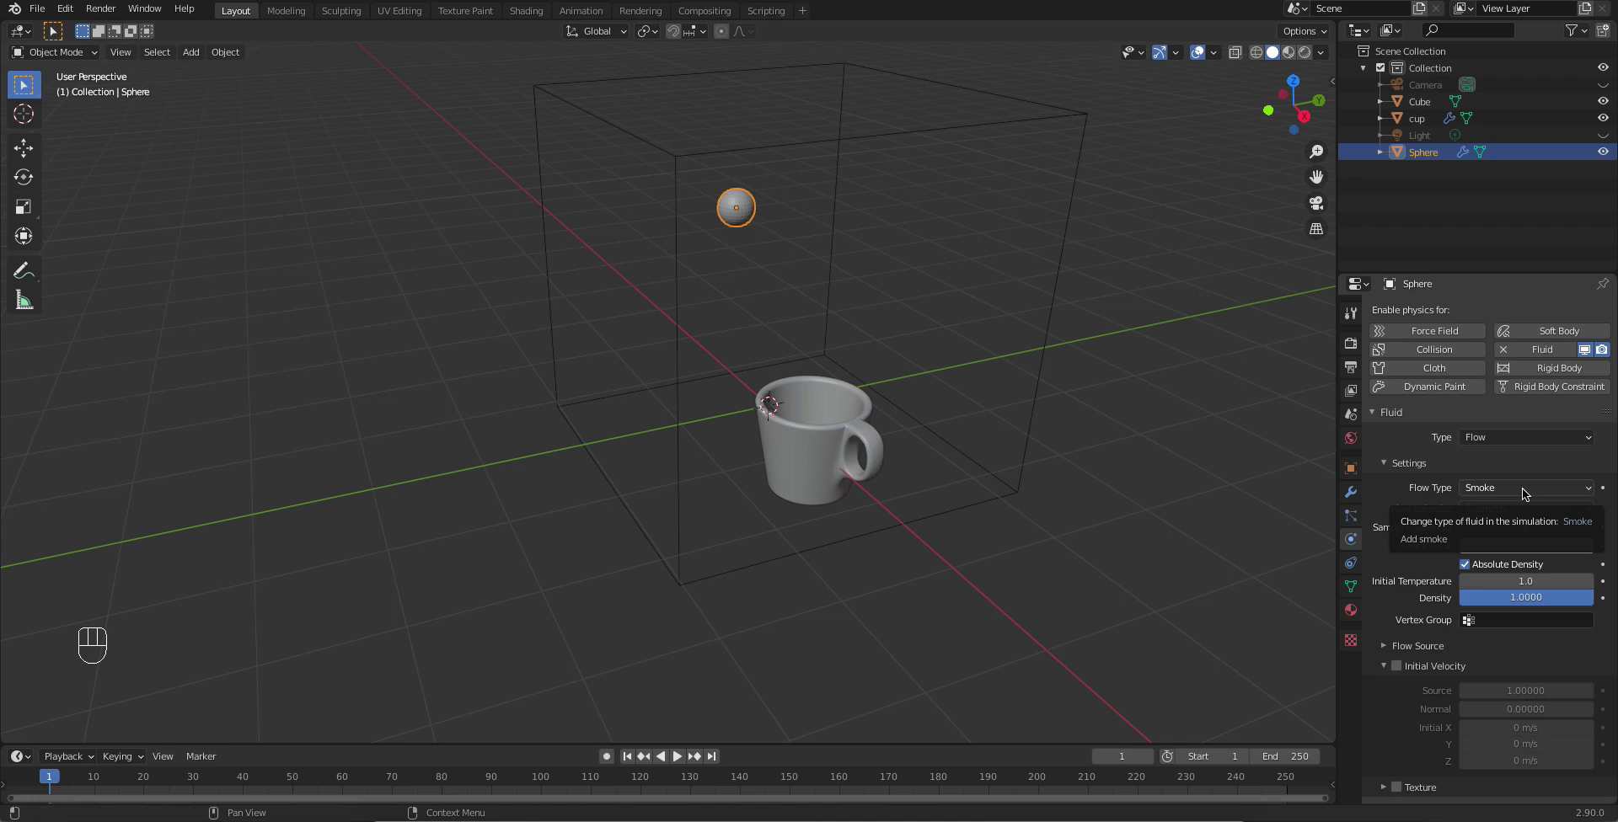
left_click_drag(1519, 493, 1489, 560)
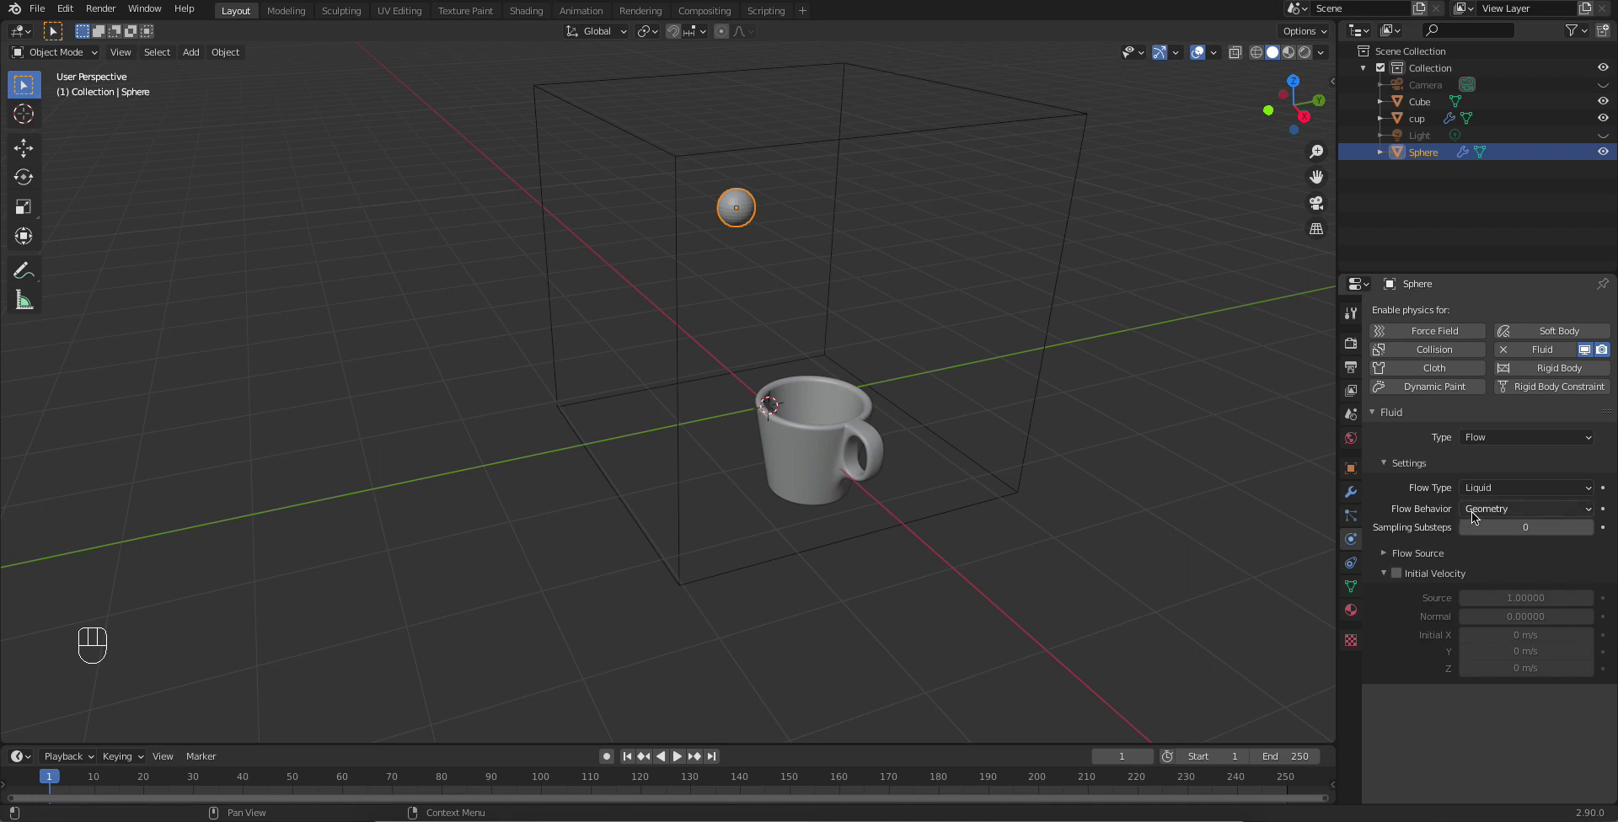
left_click_drag(1476, 517, 1319, 484)
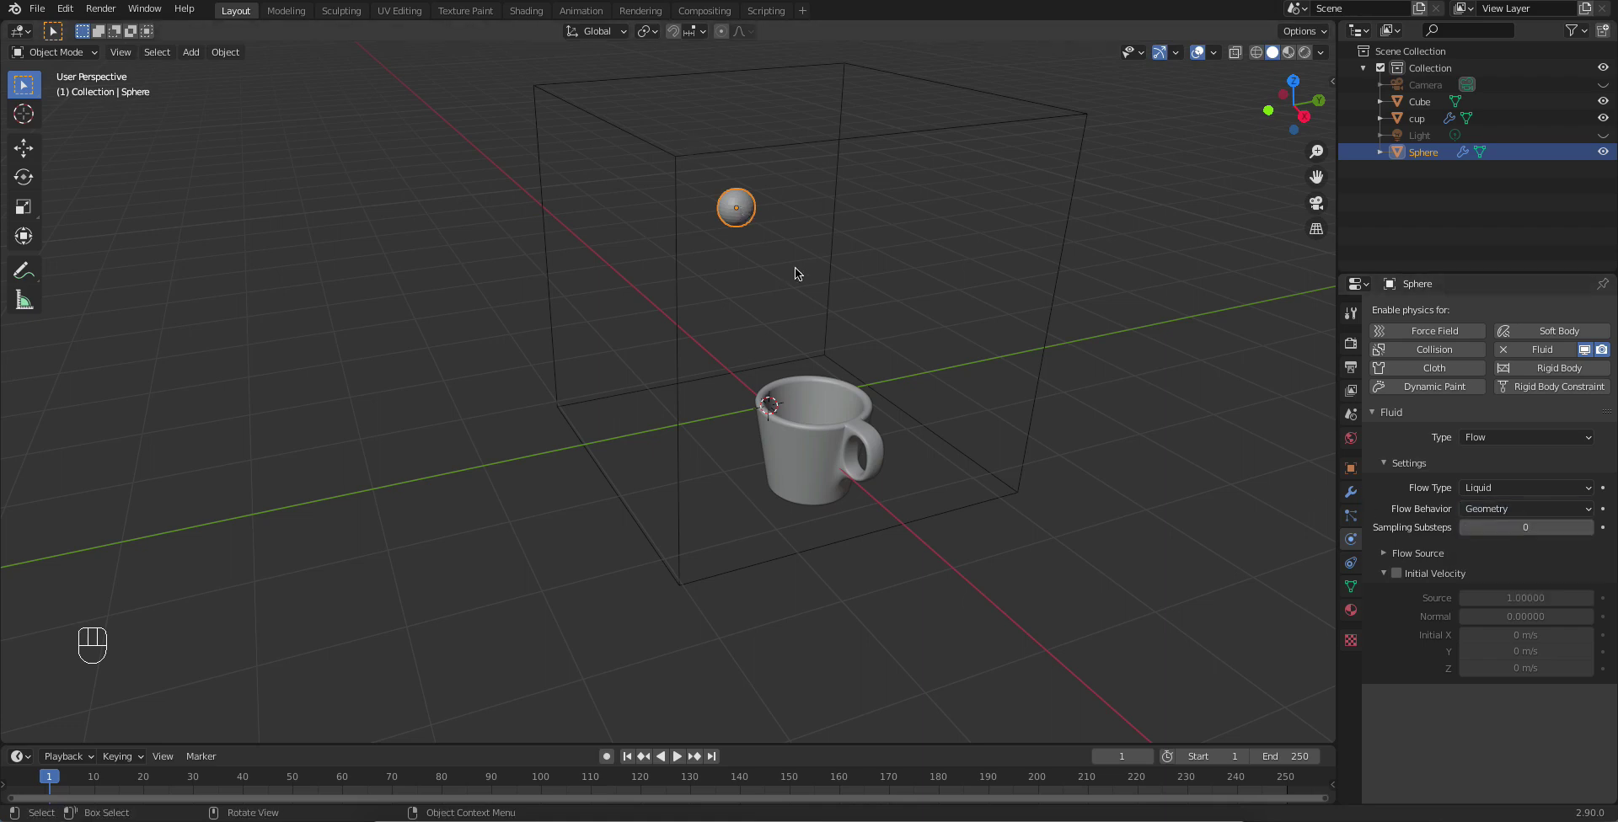
left_click_drag(804, 370, 774, 215)
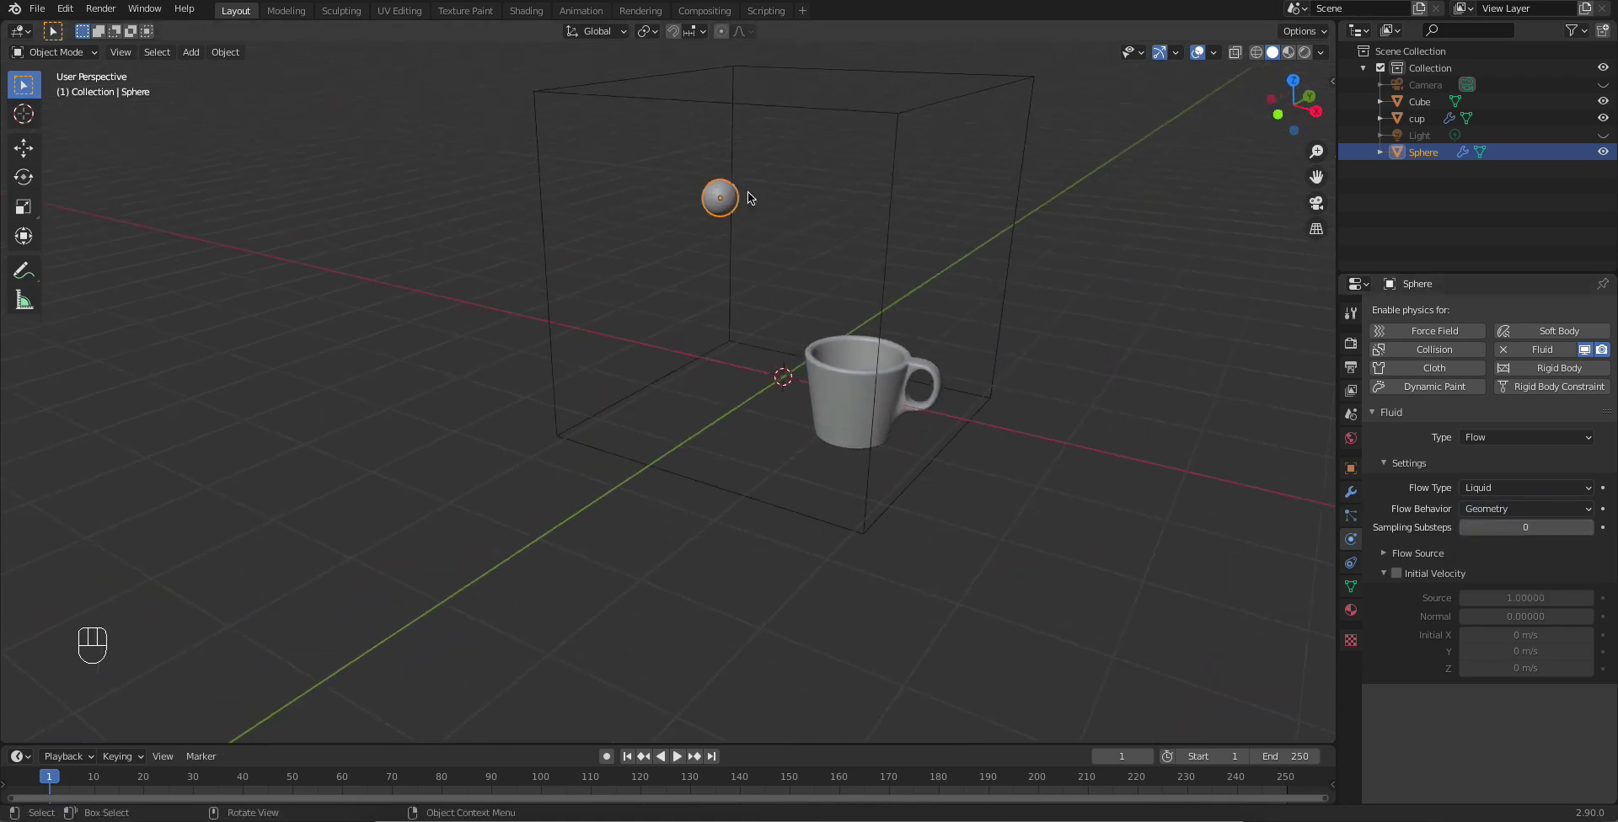
Step: Set the sphere's Flow Behavior to Inflow for continuous liquid emission
left_click_drag(1052, 384, 919, 272)
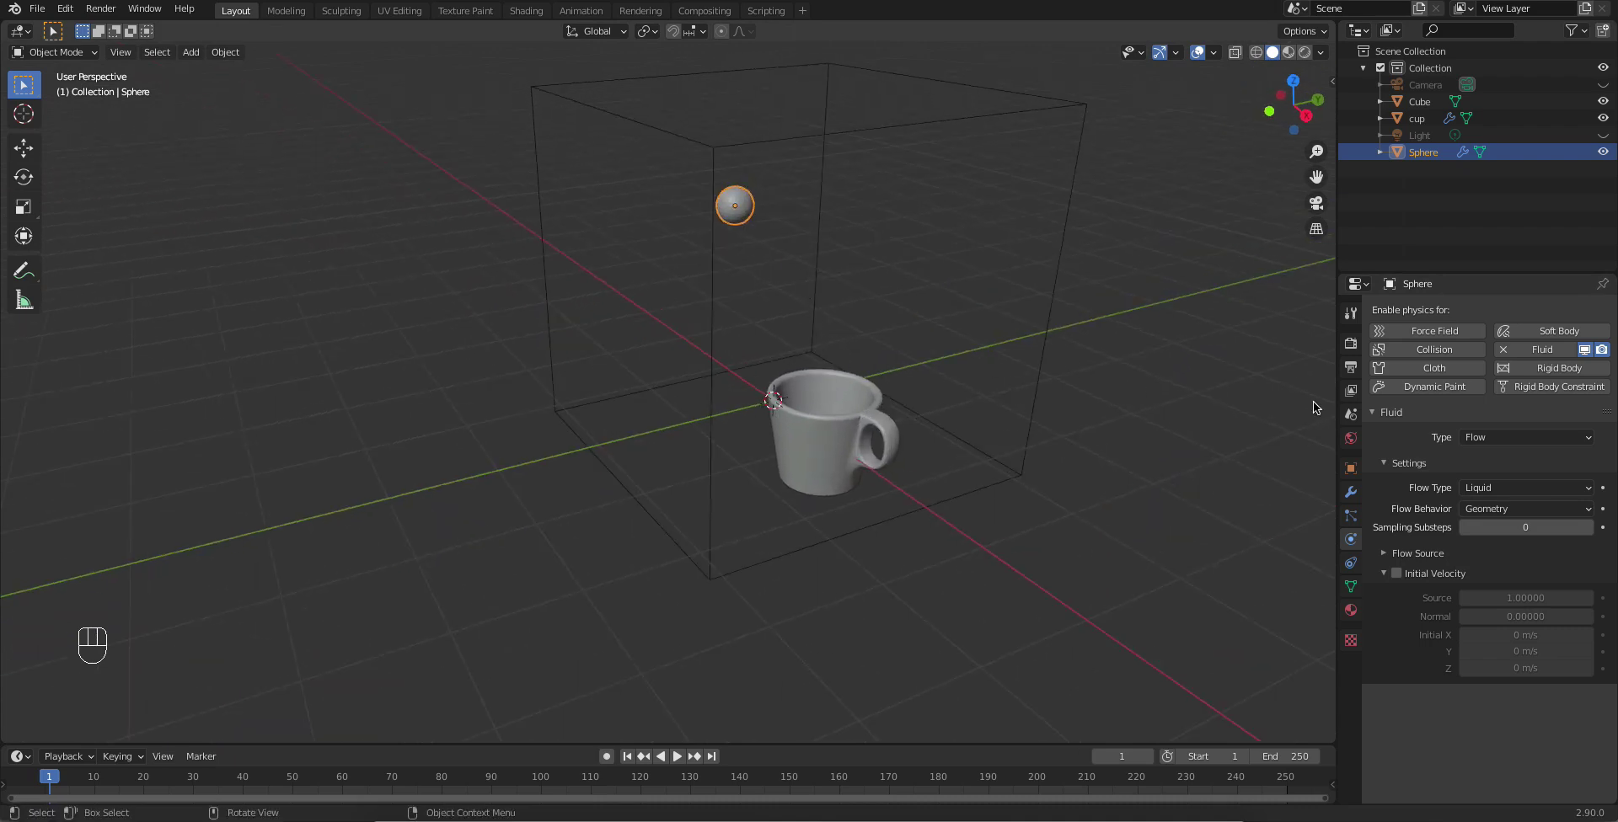
left_click_drag(1484, 515, 1486, 535)
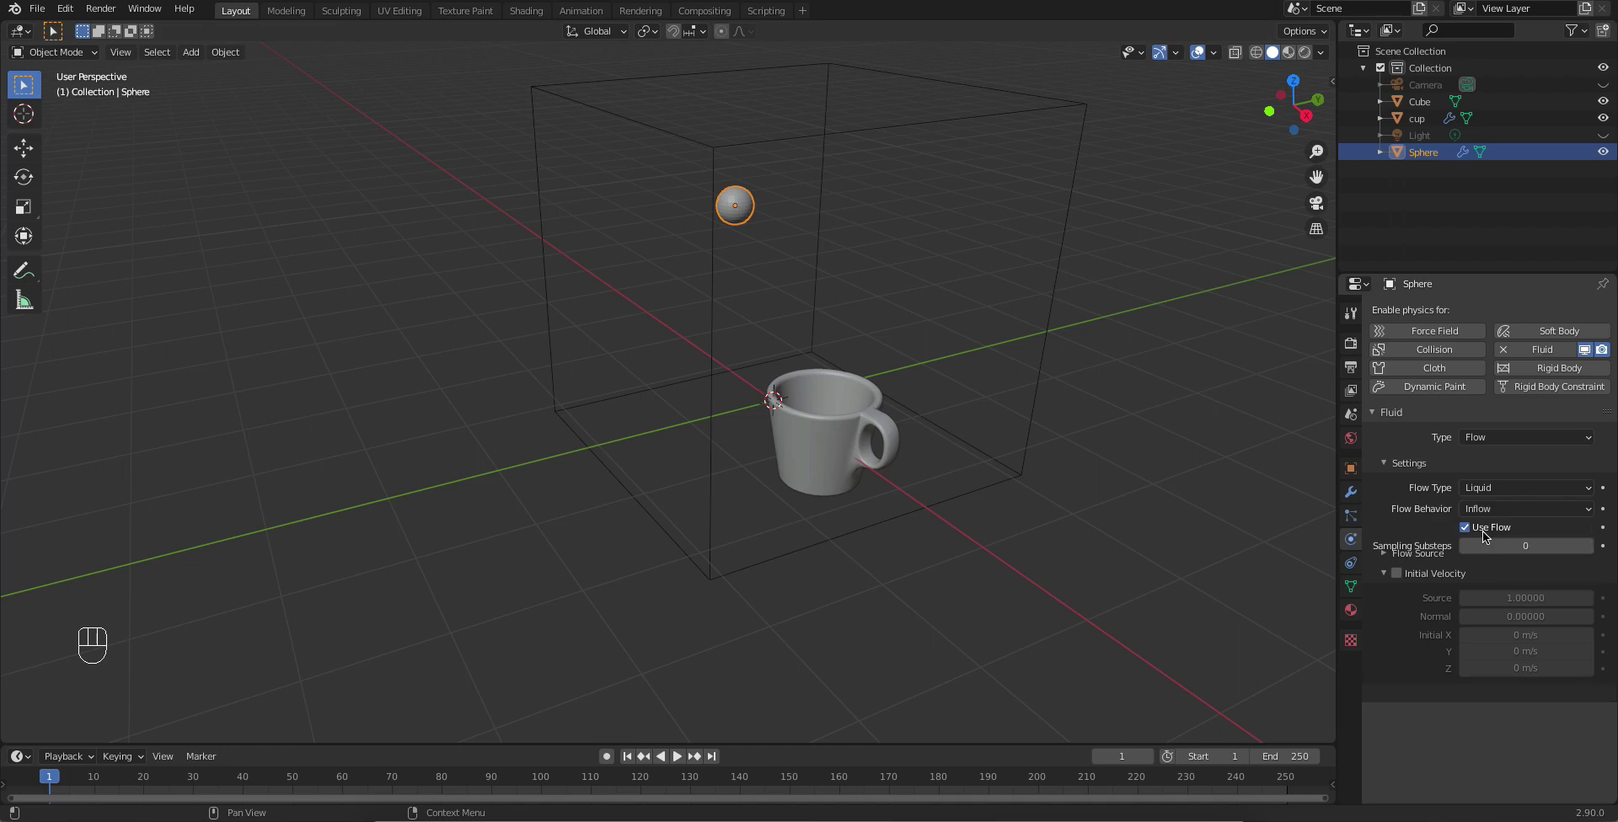
left_click_drag(1223, 367, 737, 209)
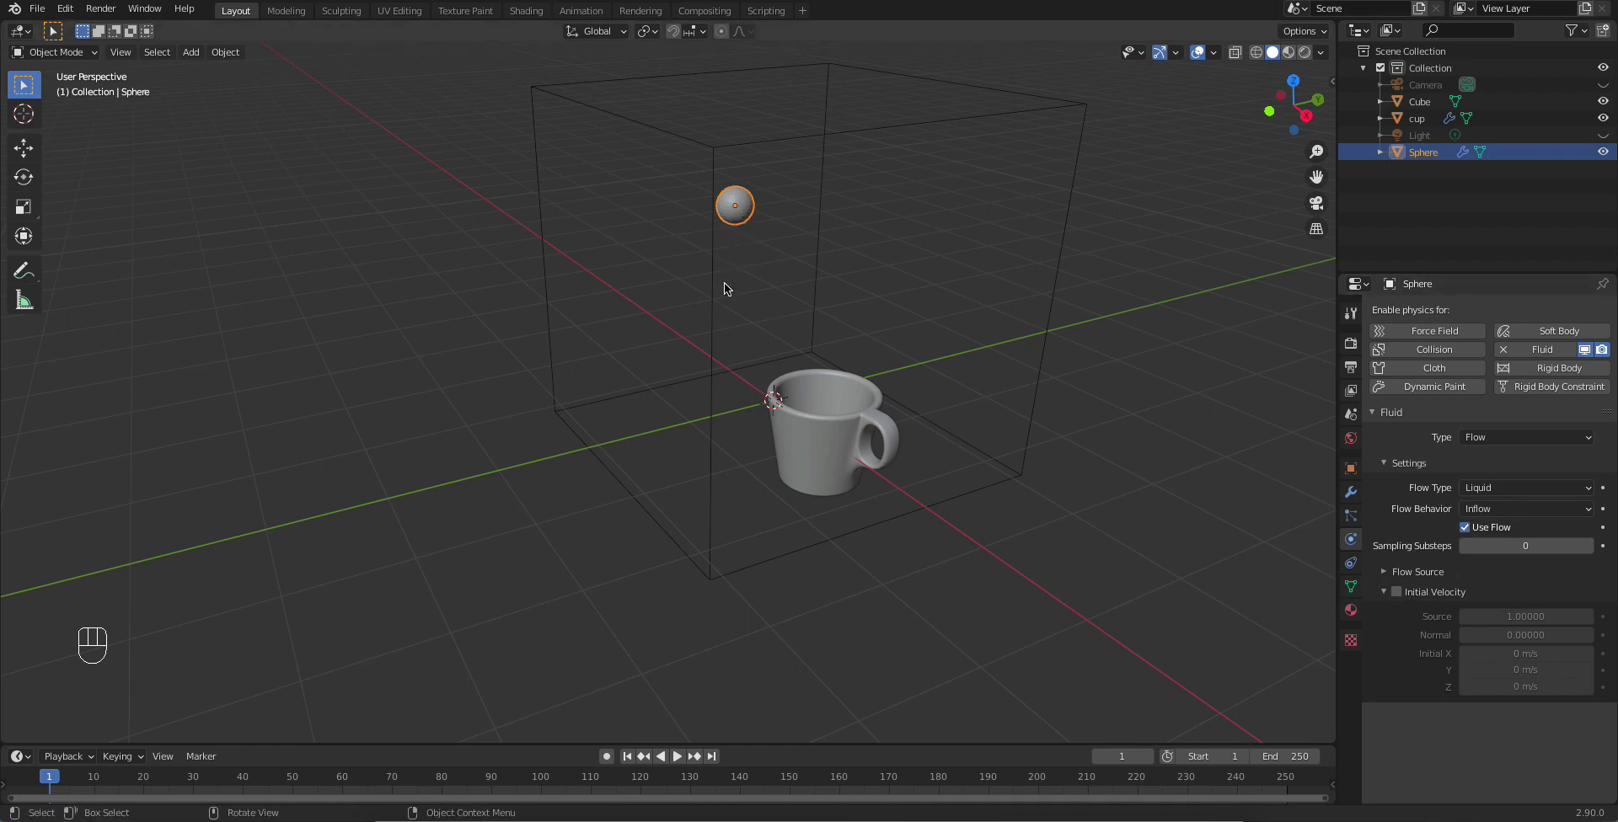
left_click_drag(740, 354, 779, 295)
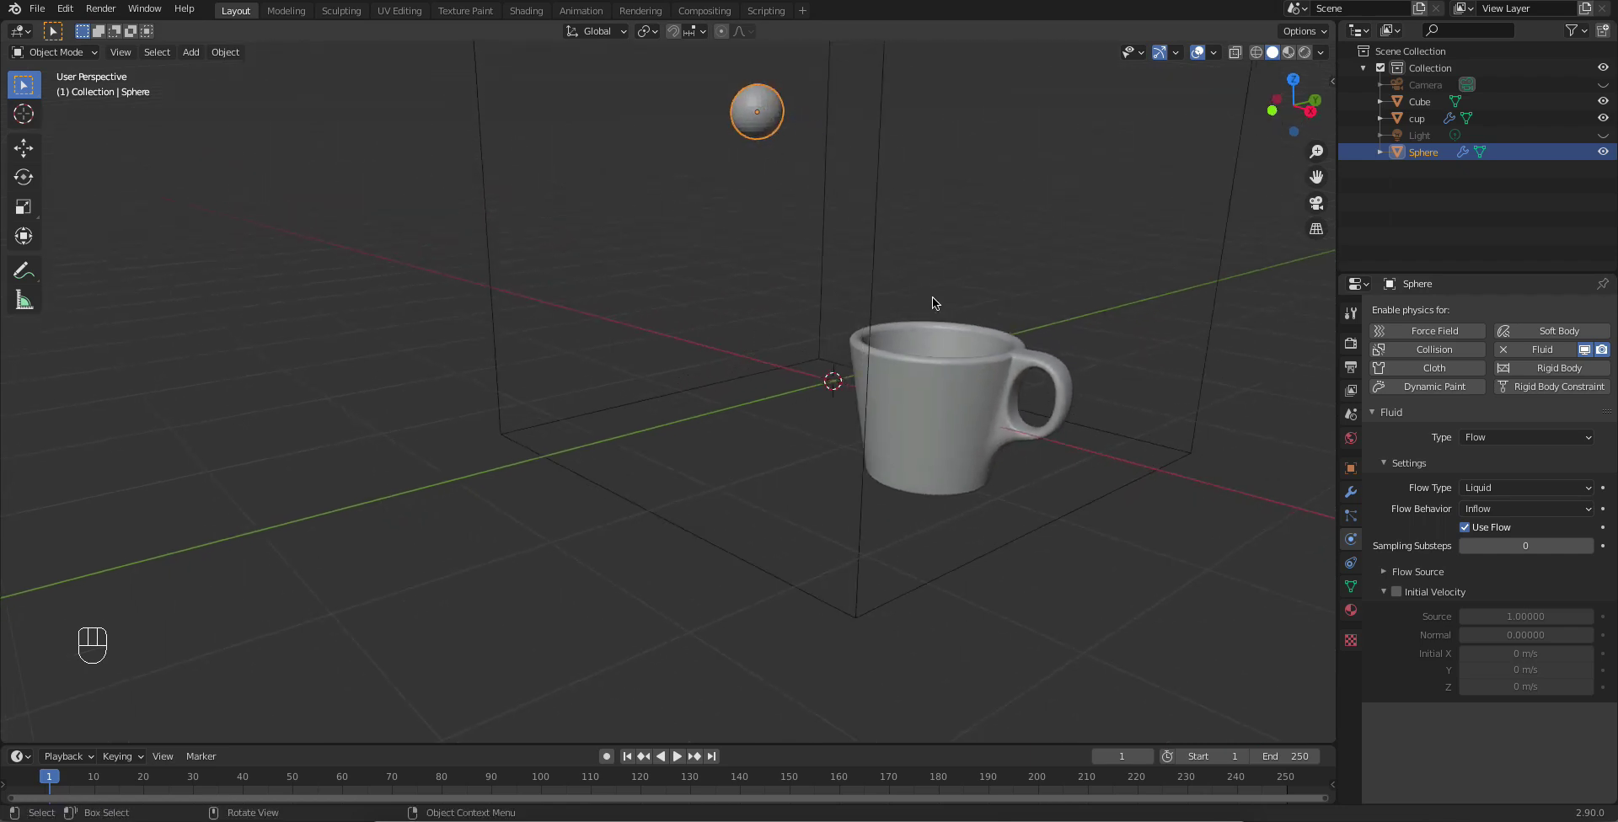
left_click_drag(966, 315, 848, 296)
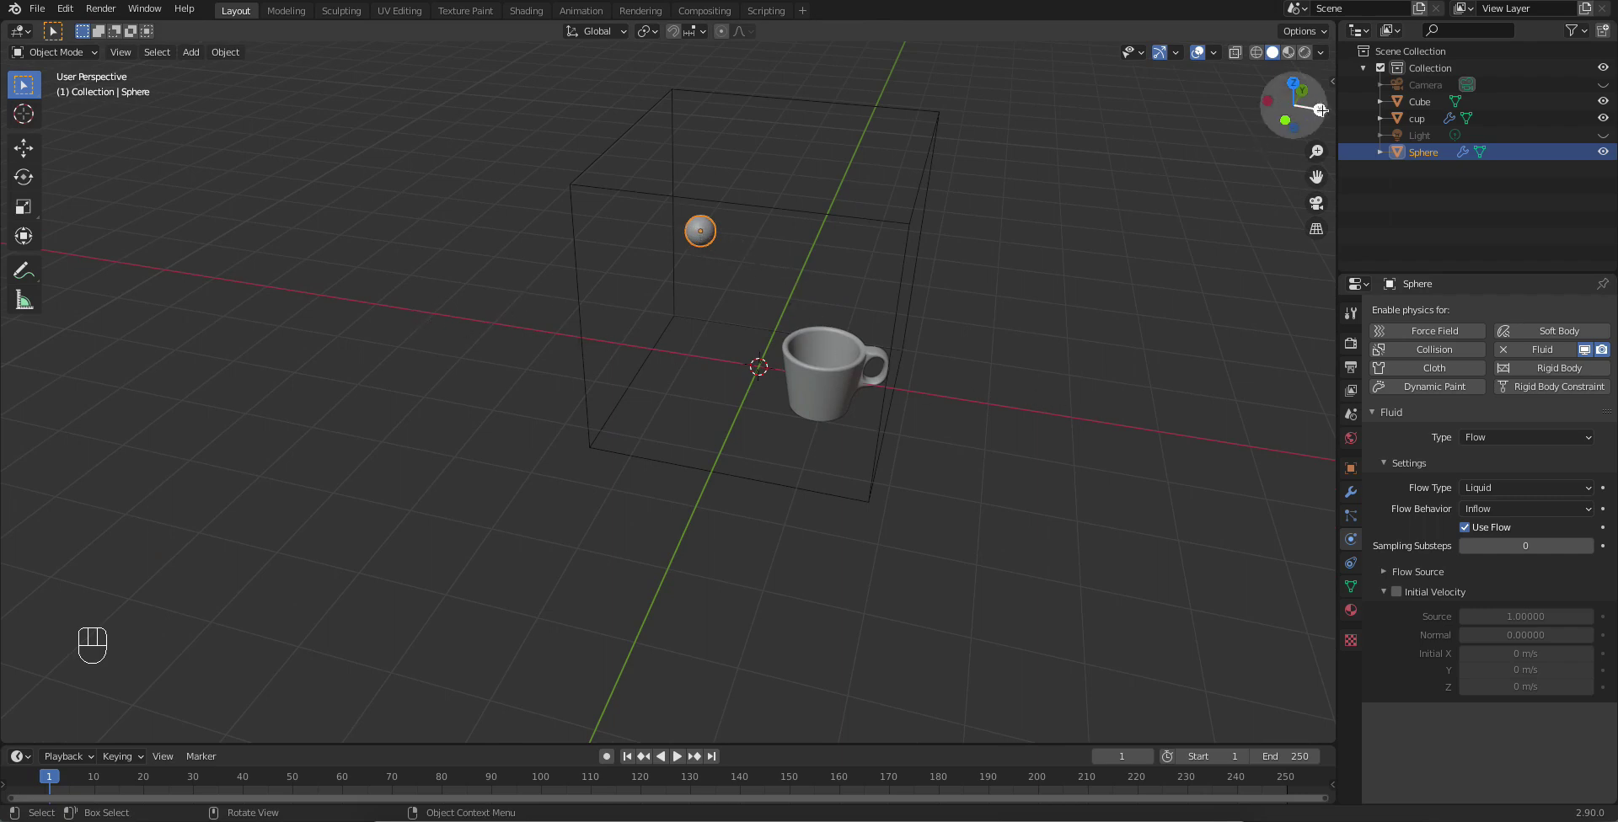
Step: Enable Initial Velocity and set Initial X to 2 m/s so liquid shoots sideways
left_click(1400, 595)
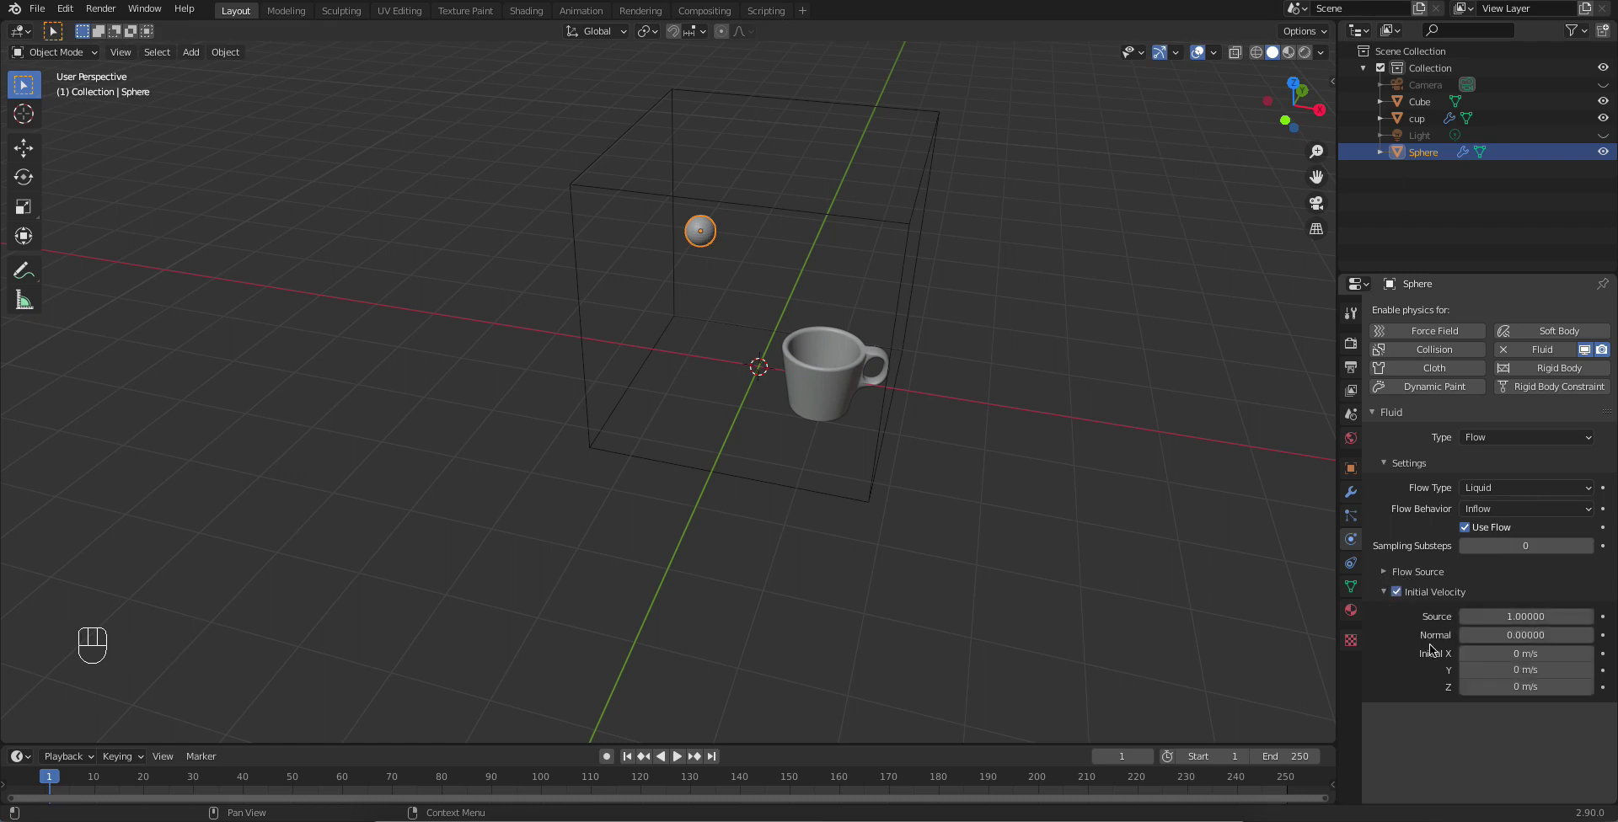
left_click_drag(1496, 656, 1466, 658)
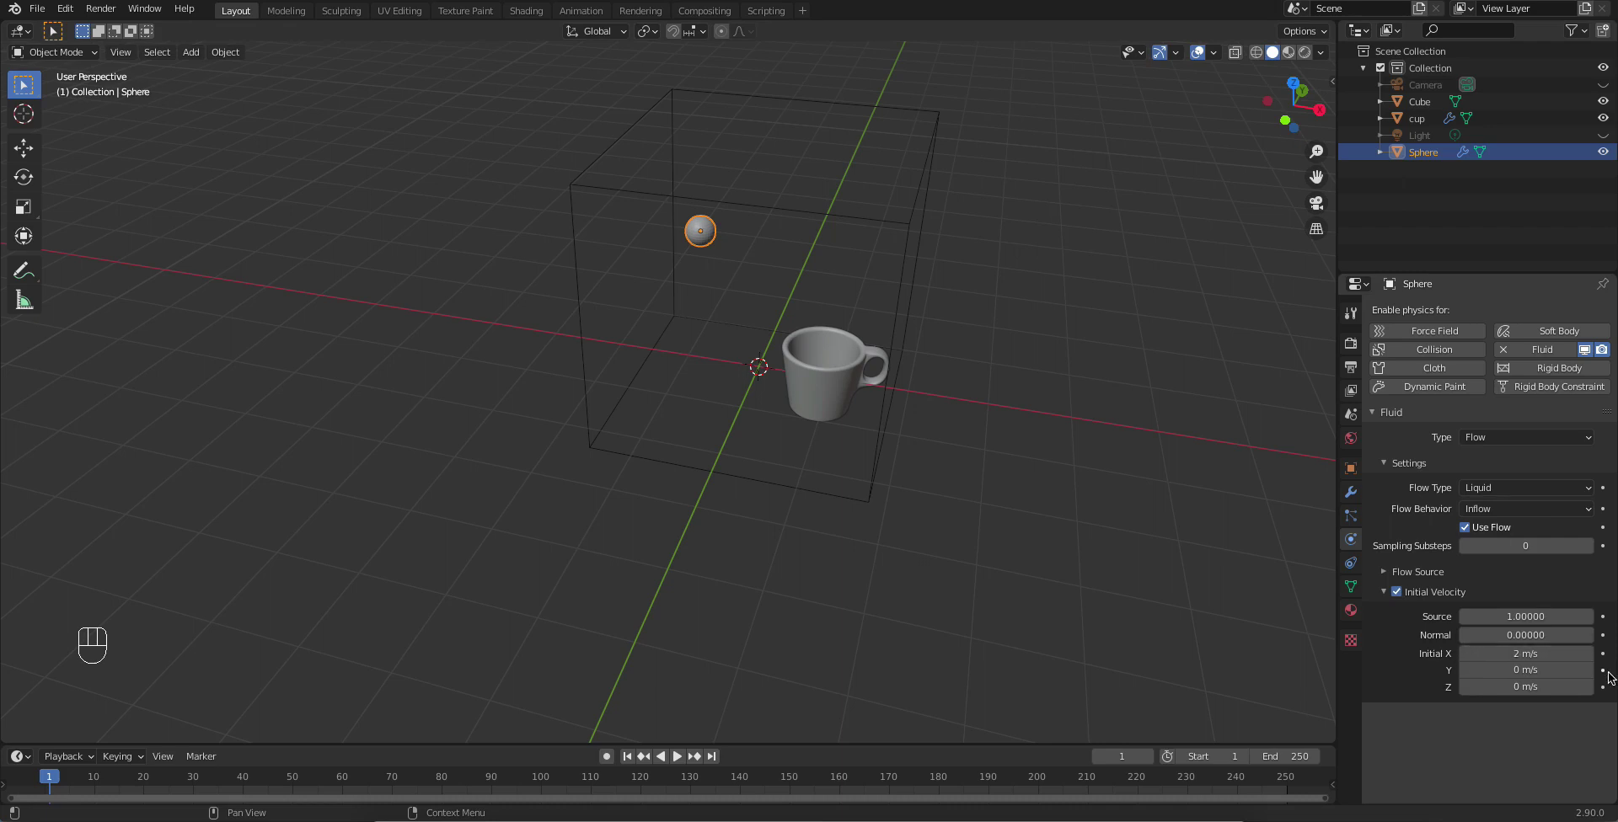
left_click(1022, 354)
left_click_drag(1021, 416, 963, 414)
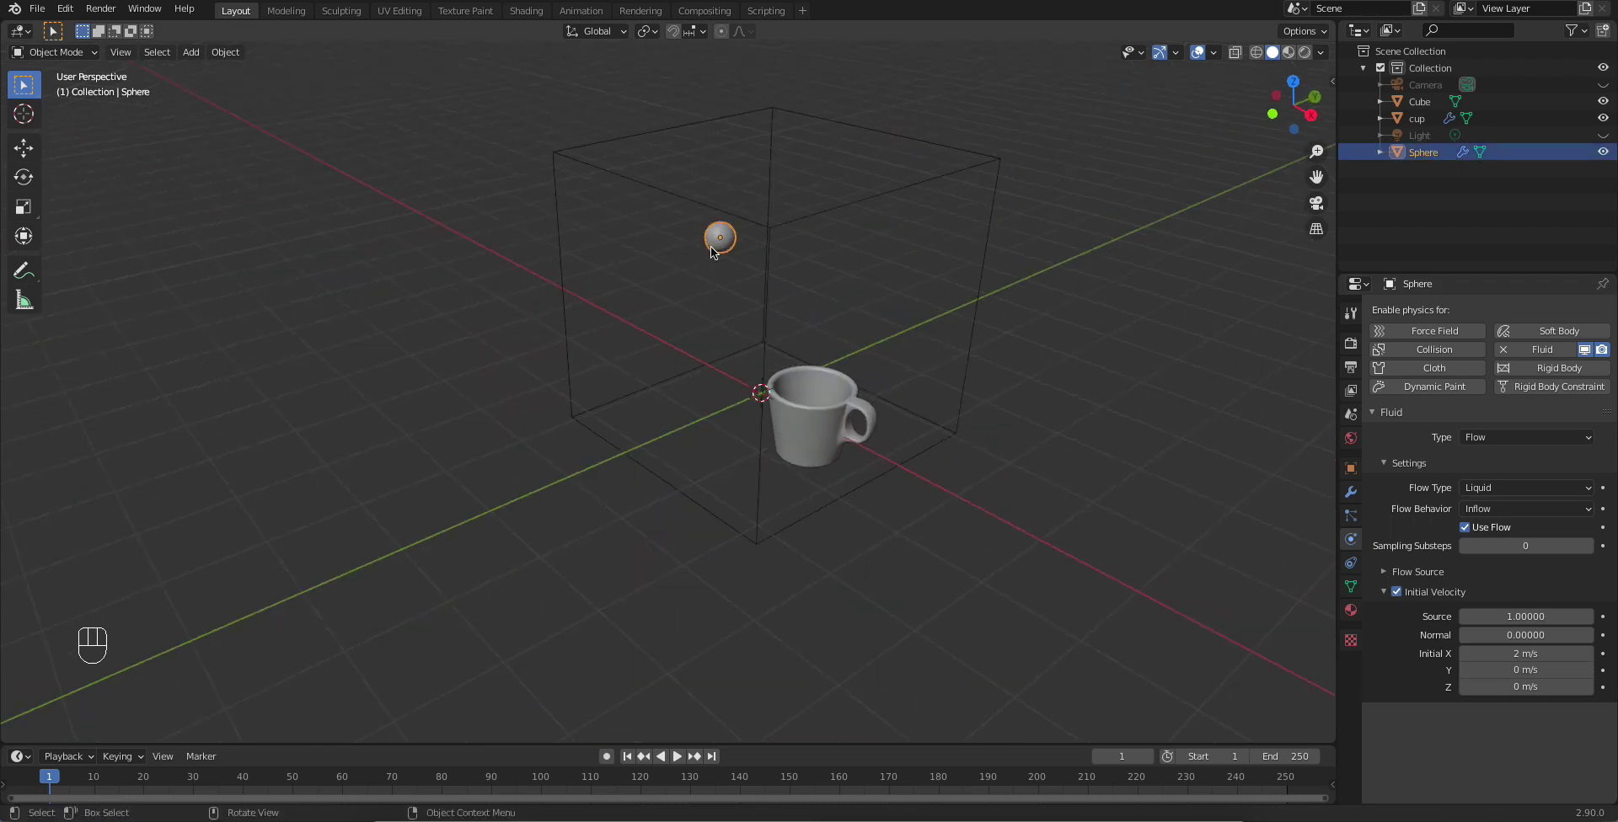
Step: Enable Fluid physics on the cup as an Effector with Collision effector type
left_click_drag(821, 388, 1400, 391)
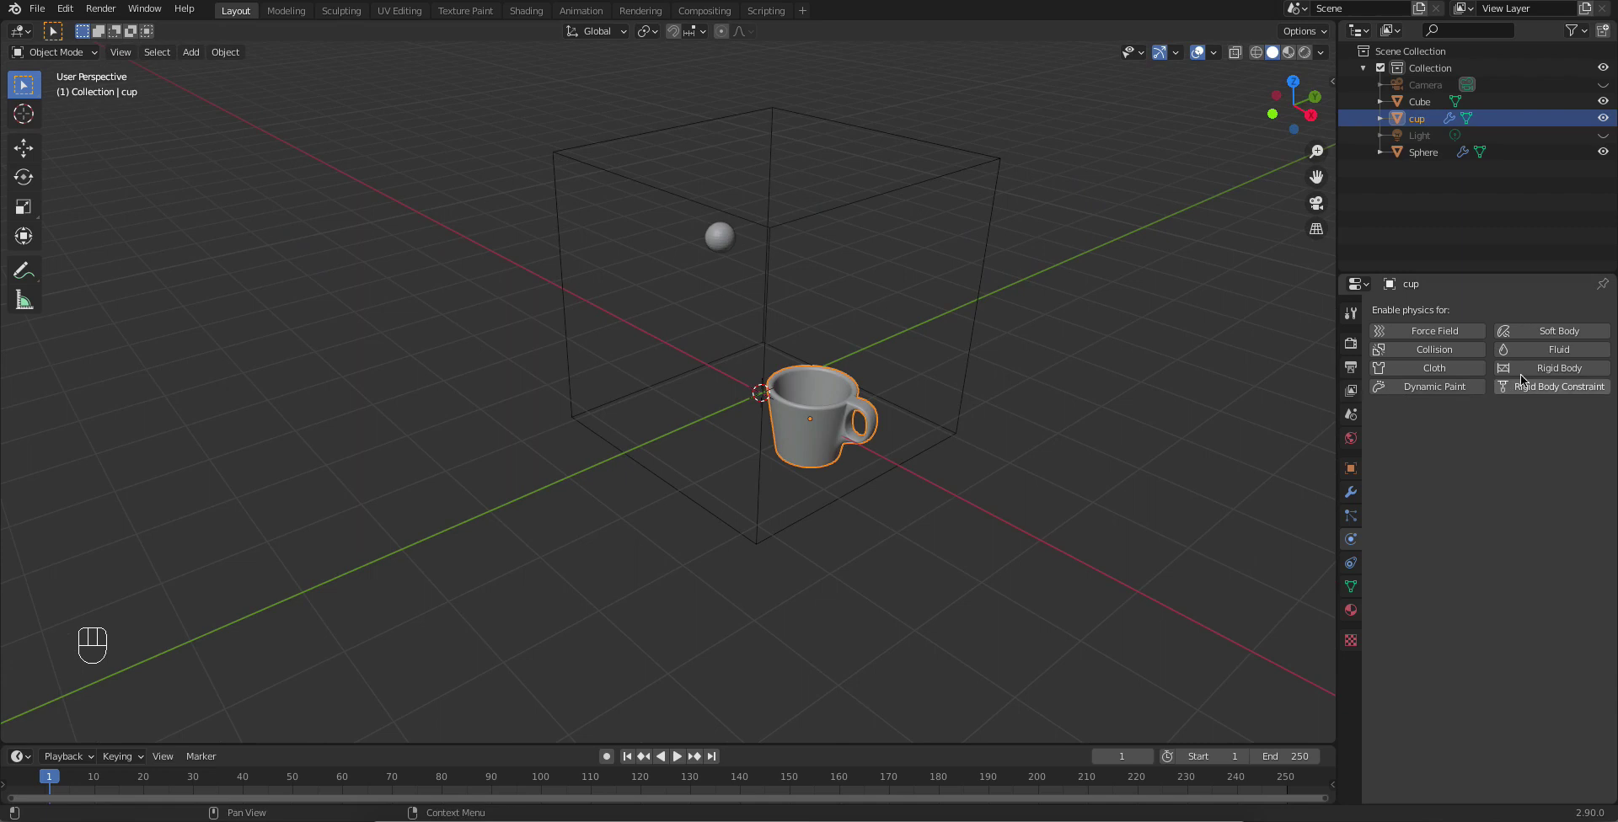
left_click(1543, 358)
left_click_drag(1505, 438, 1492, 513)
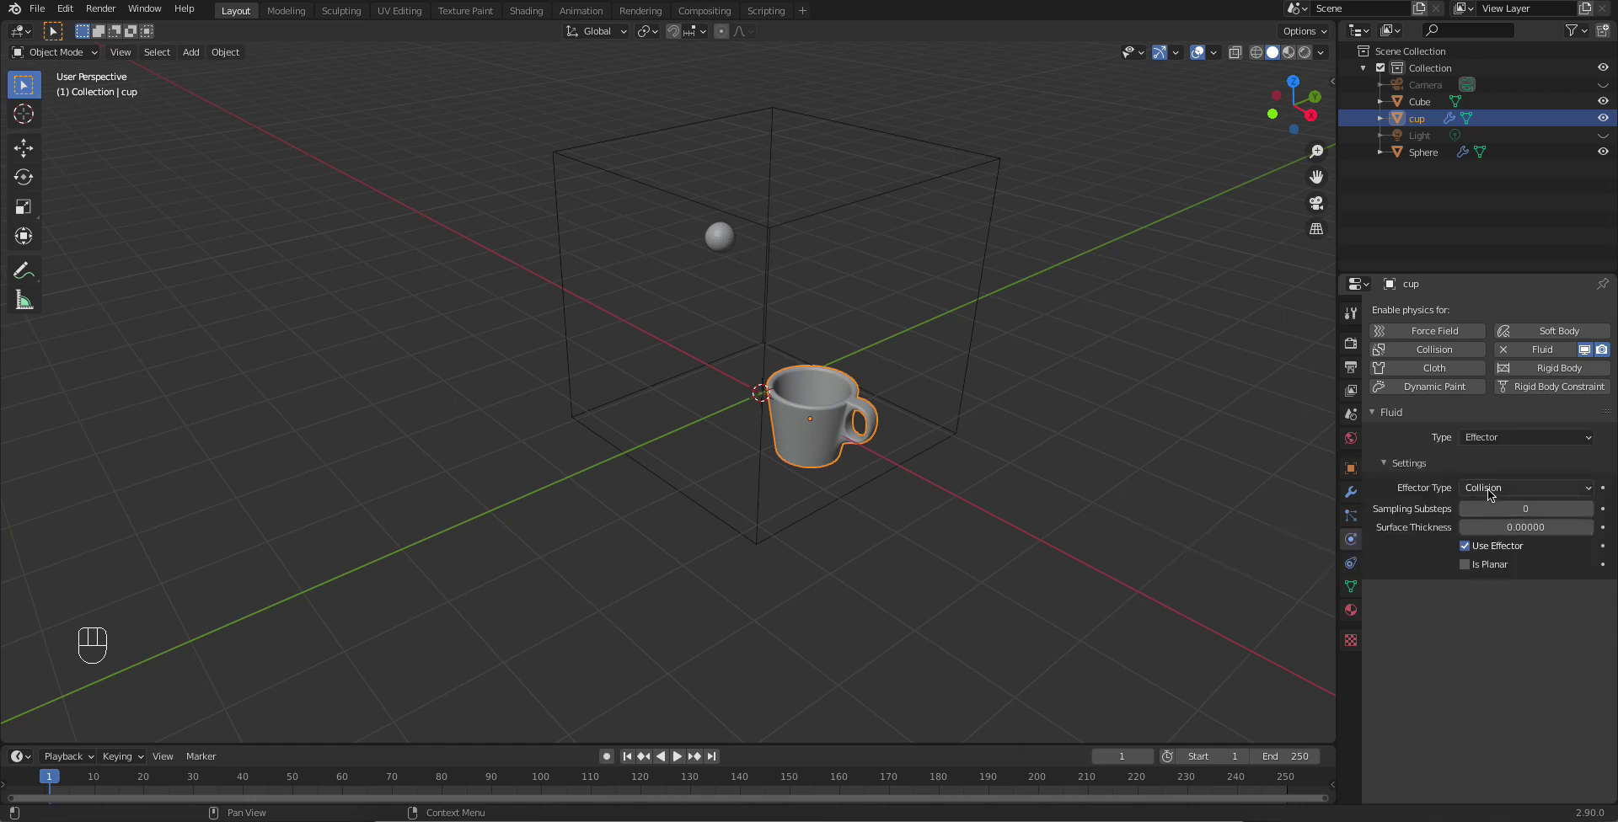
left_click(1488, 495)
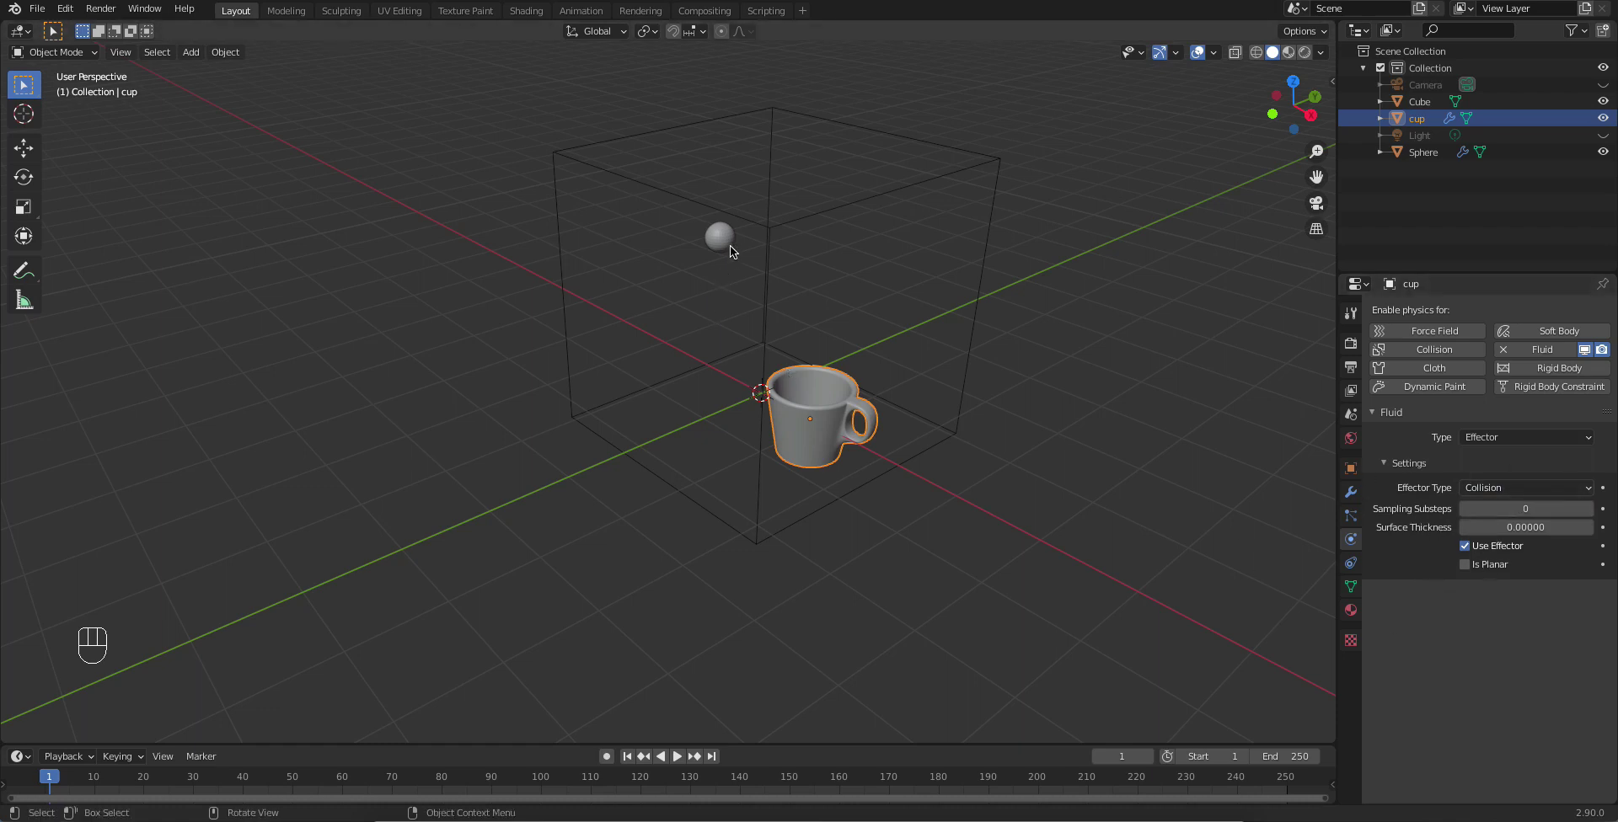
Step: Make the cube a Liquid fluid domain displayed as Wire, then reselect the cup
left_click(779, 226)
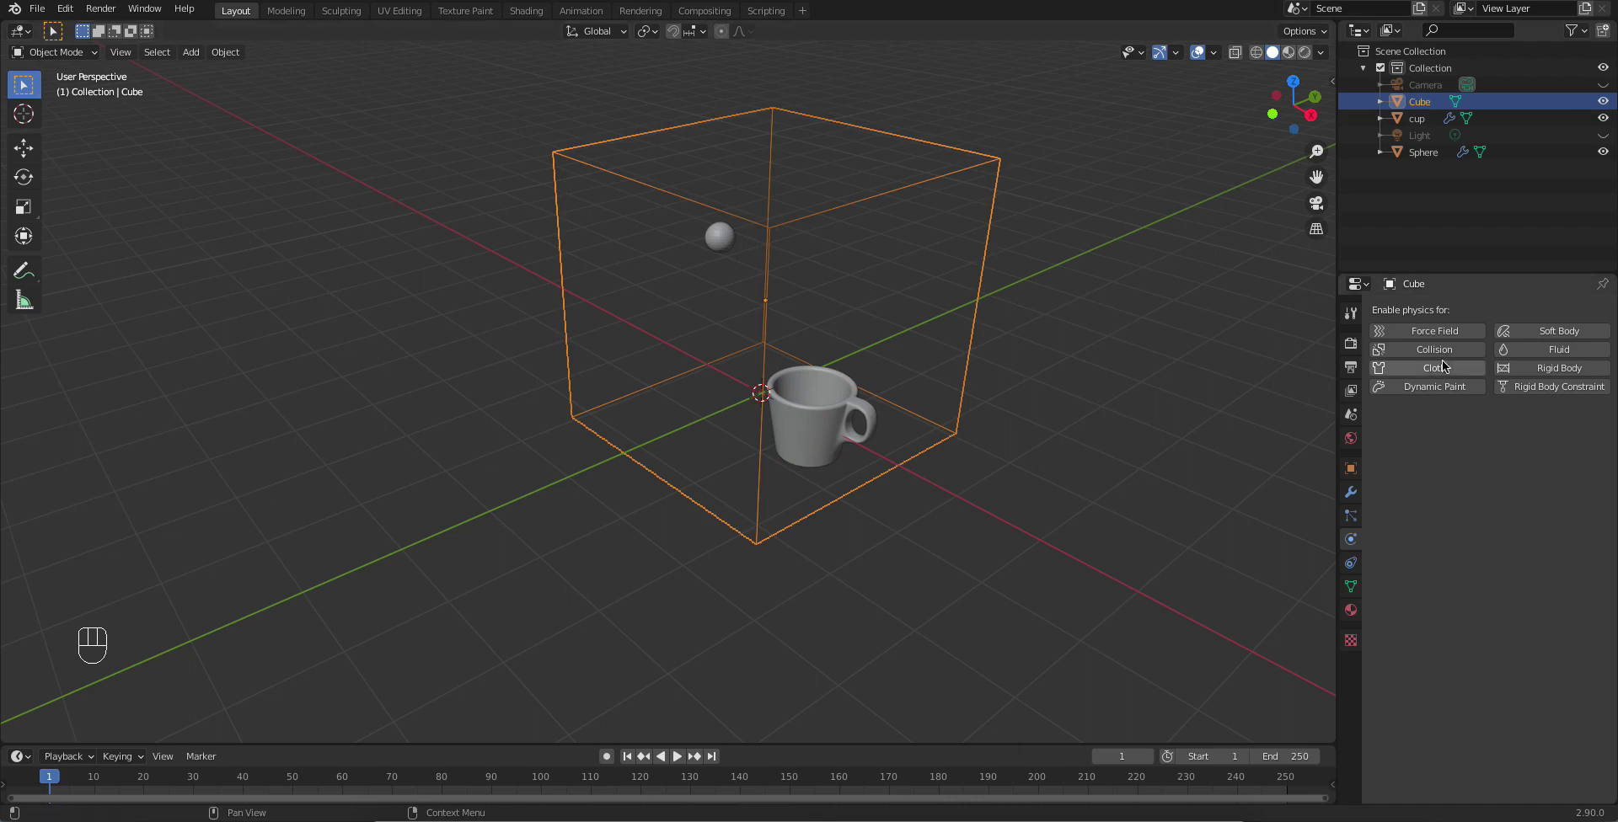
left_click_drag(1524, 445, 1514, 484)
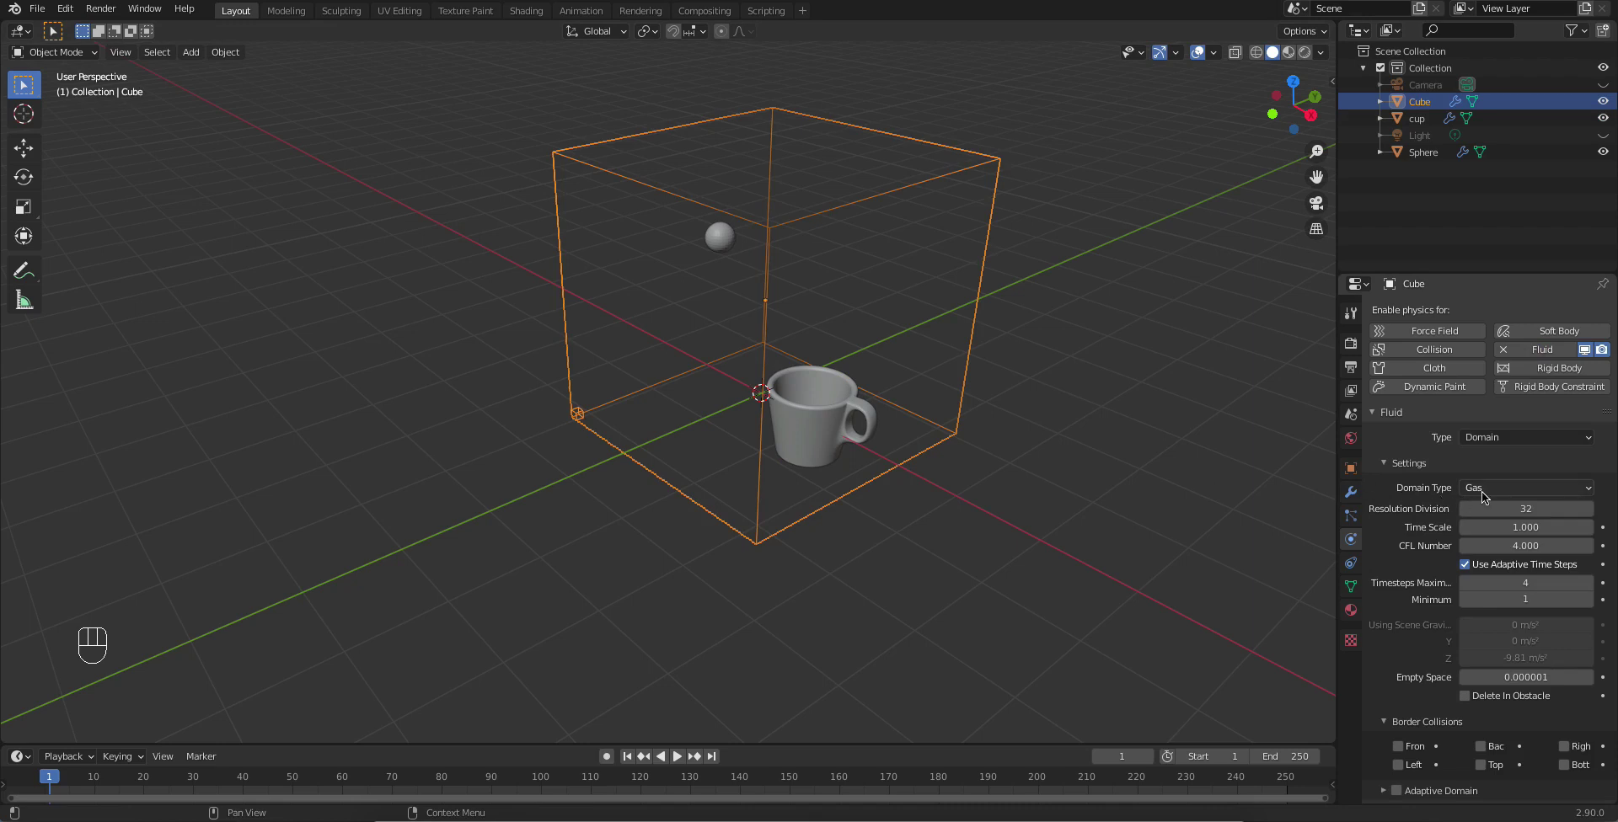
left_click_drag(1486, 496, 1484, 526)
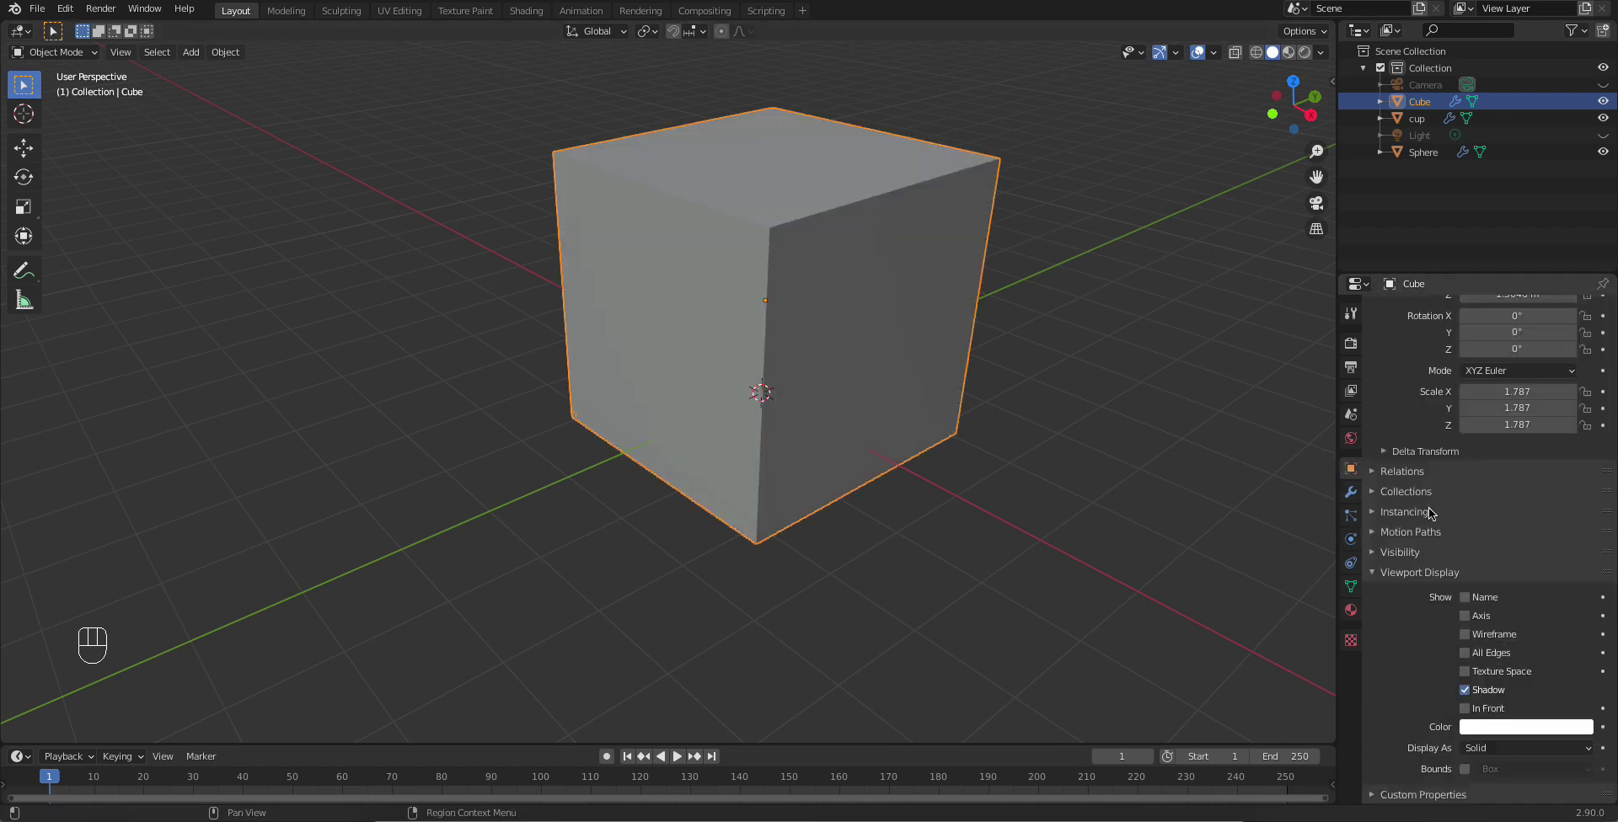
left_click_drag(1497, 750, 1473, 690)
middle_click(864, 414)
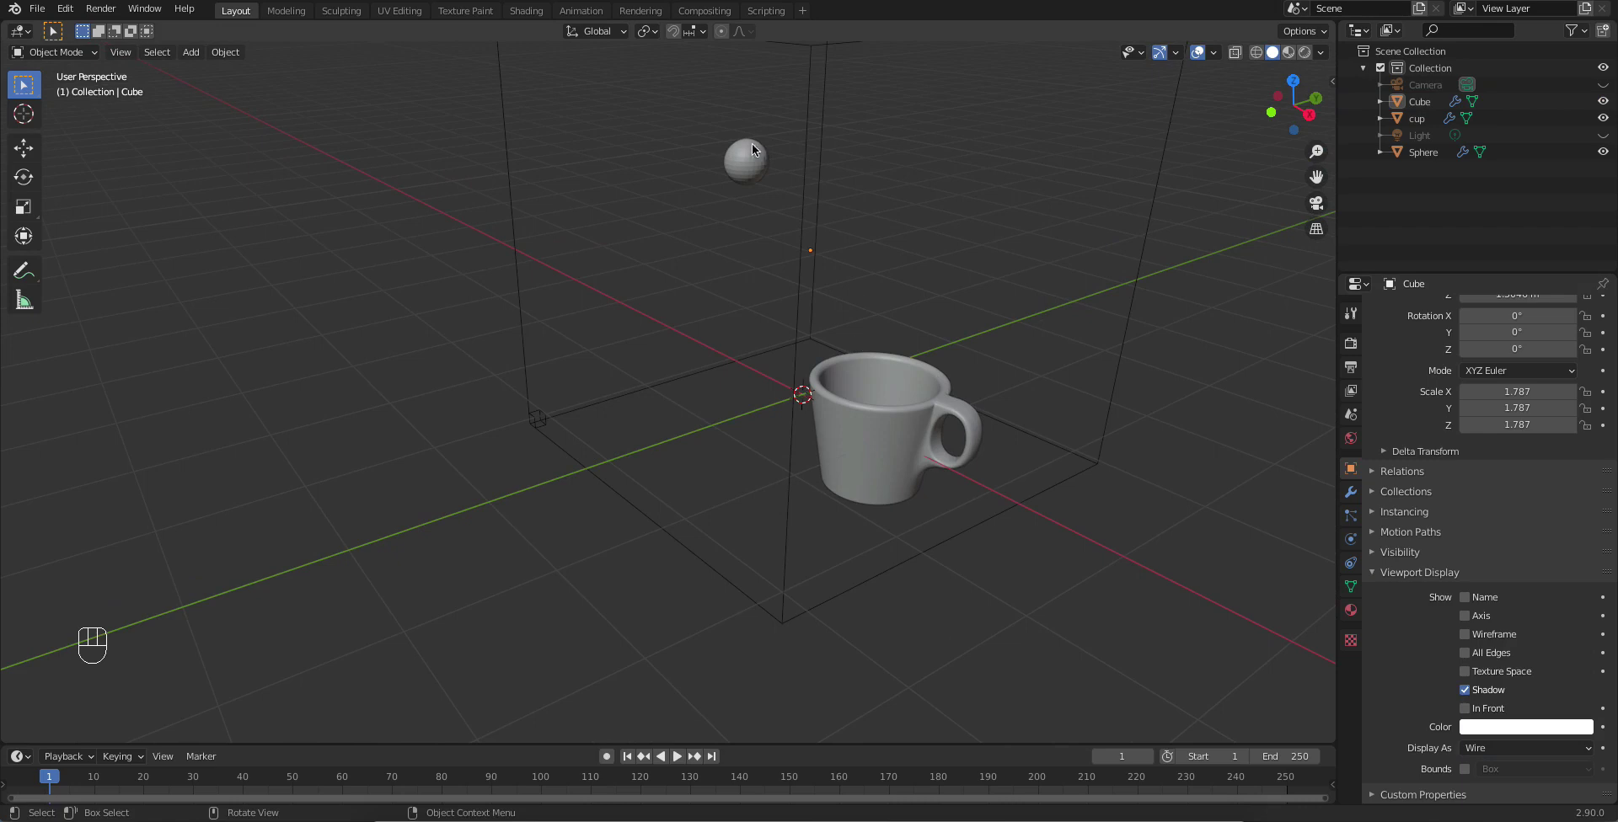
left_click_drag(757, 170, 888, 395)
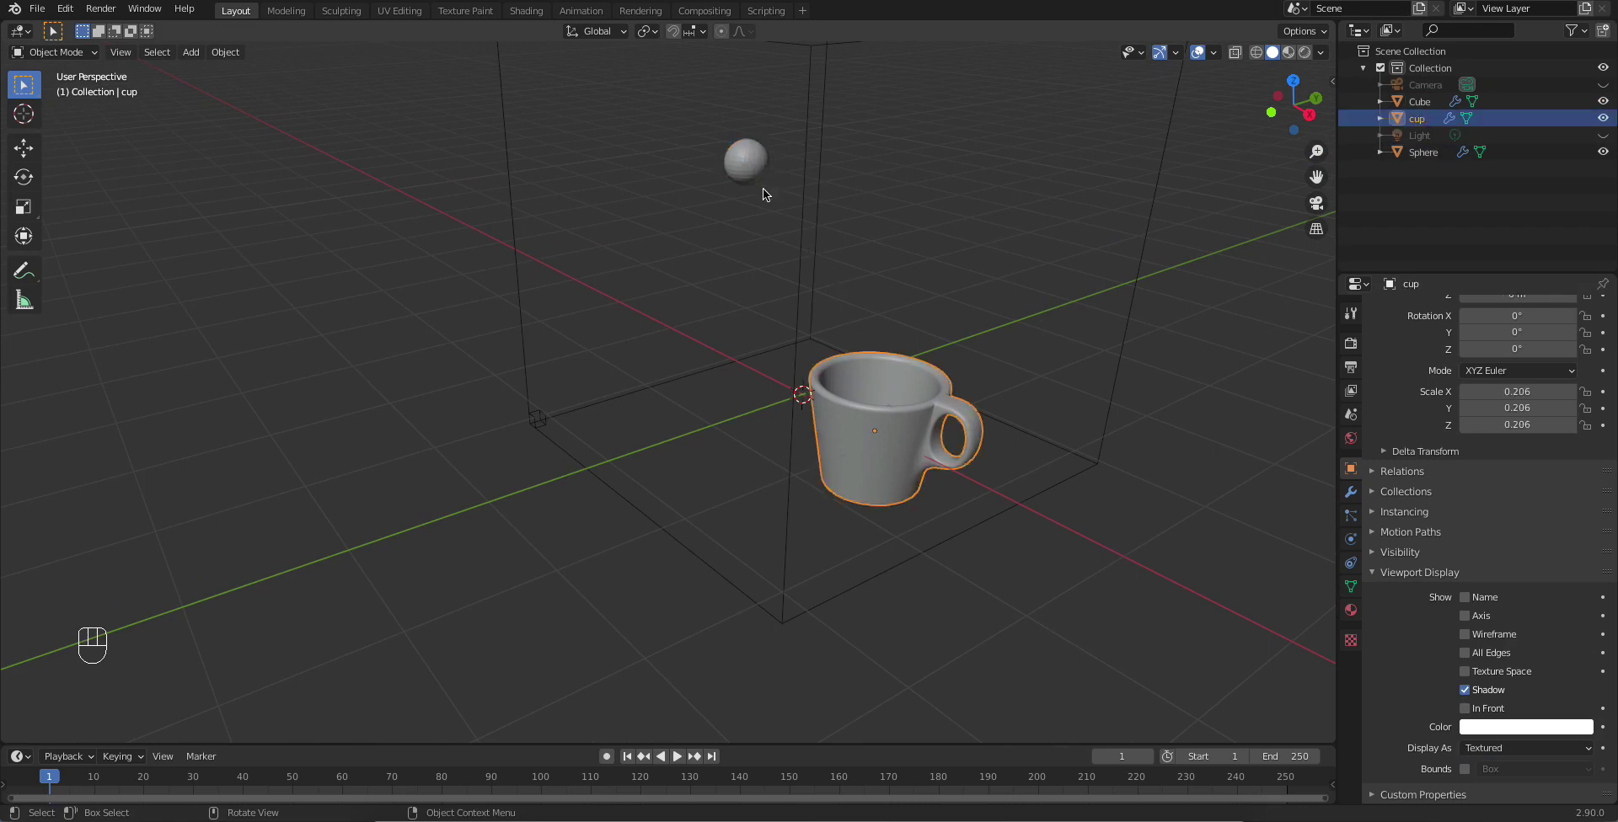
Step: Expand the domain's Cache panel showing frames 1 to 250 in Replay mode
left_click(744, 160)
left_click(960, 537)
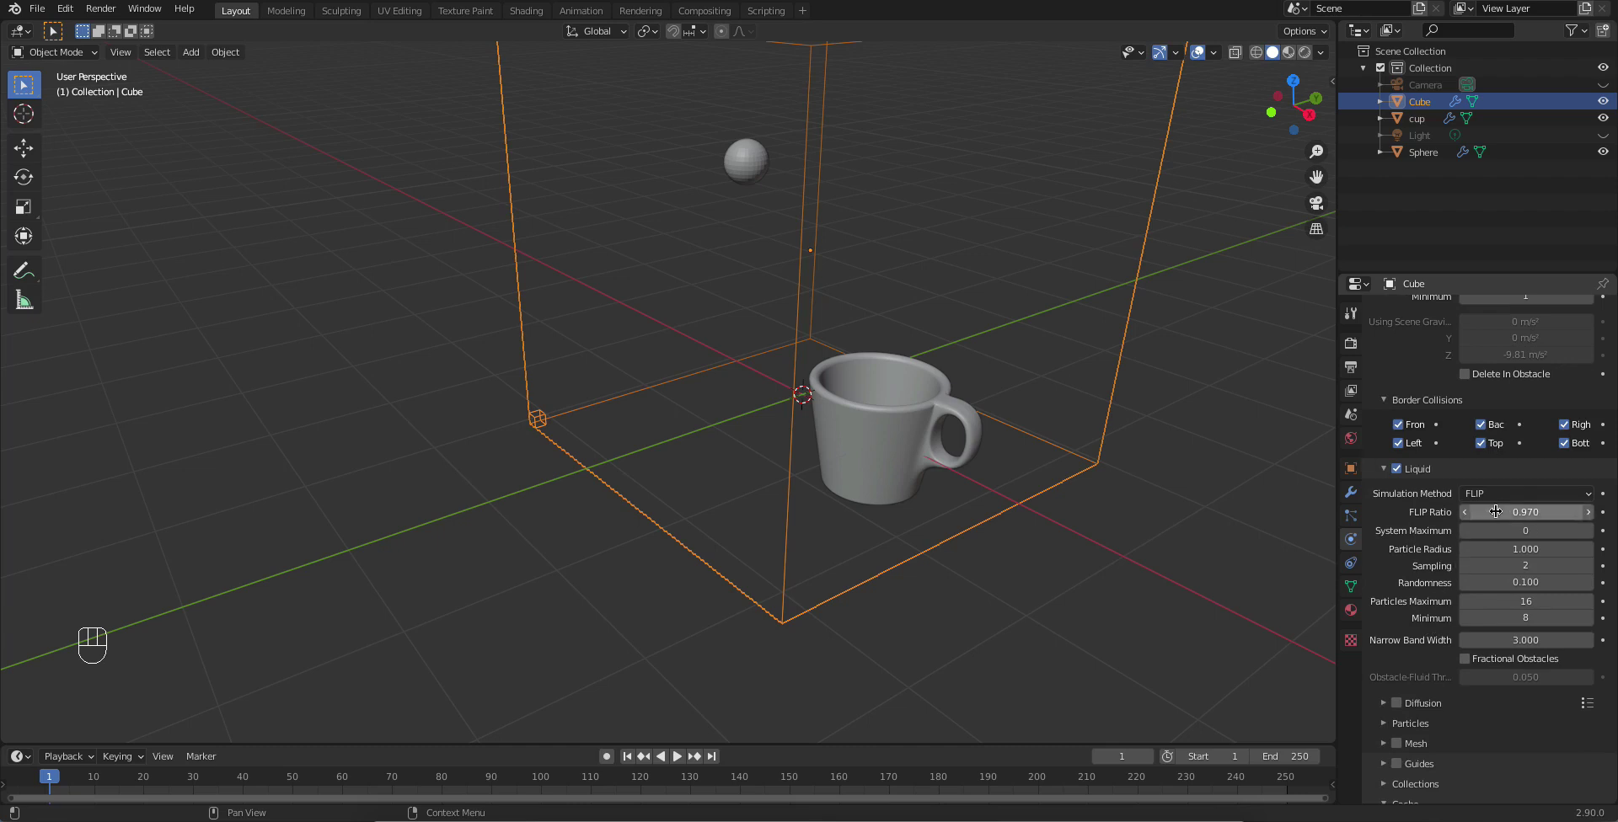
left_click(1504, 497)
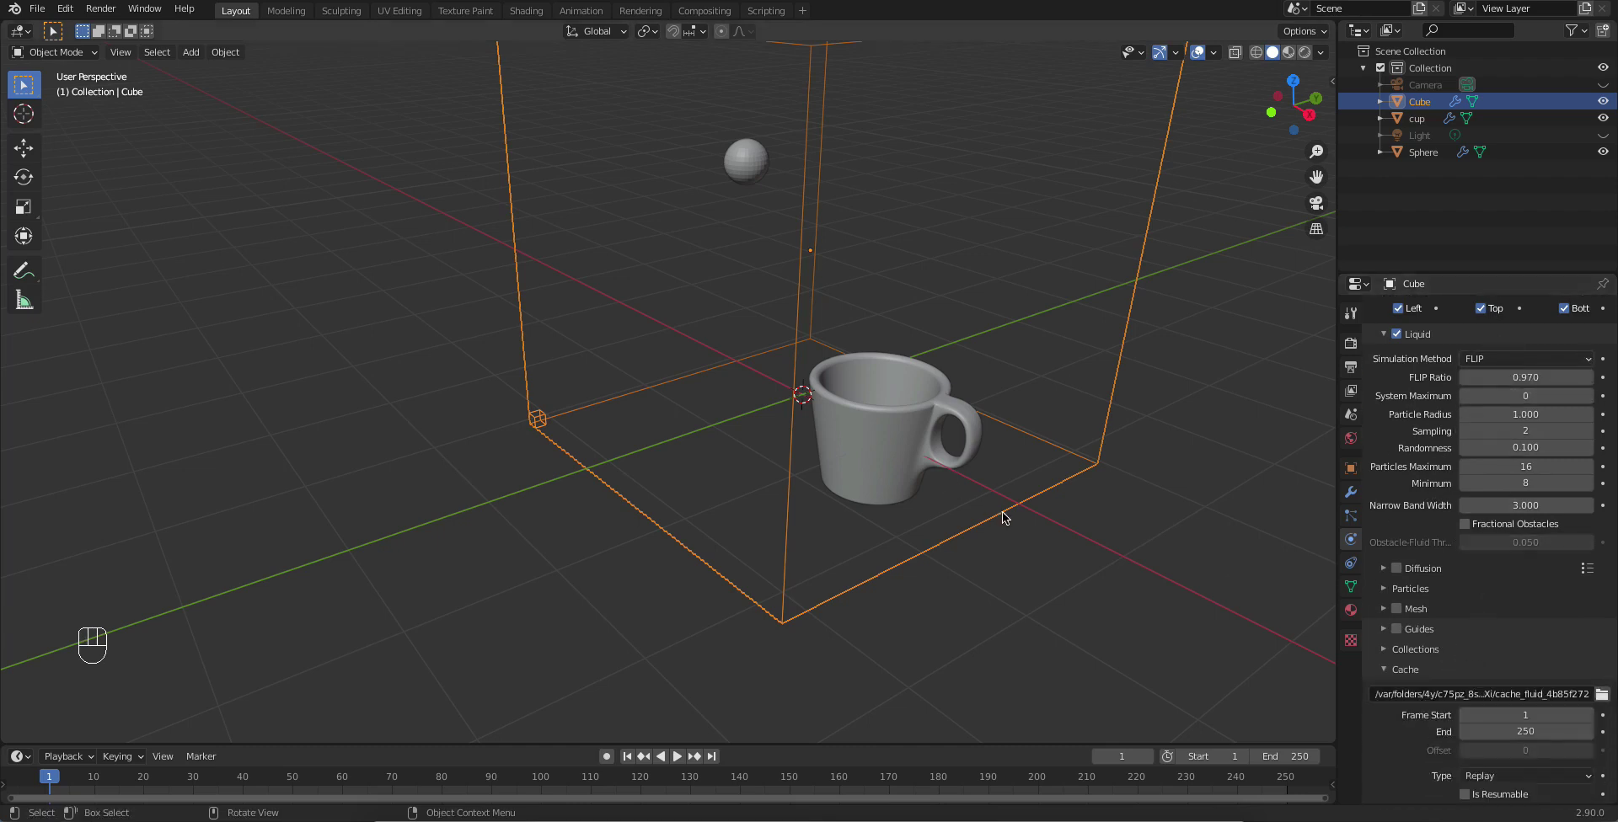
left_click_drag(949, 409, 923, 414)
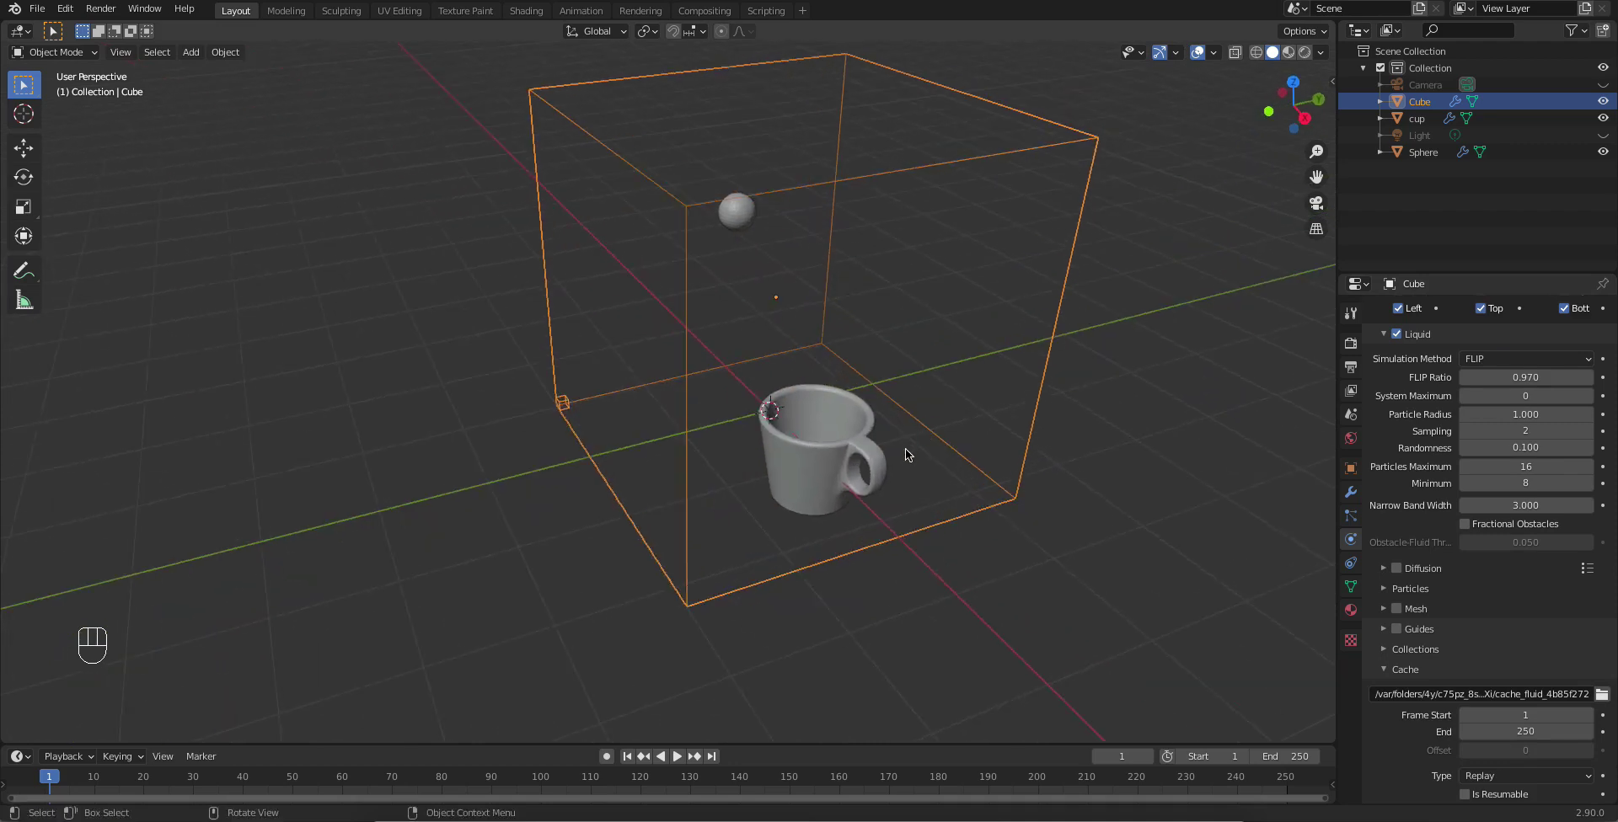
Step: Play the simulation to watch liquid arc from the sphere onto the cup, then rewind to frame 1
left_click_drag(641, 763, 683, 763)
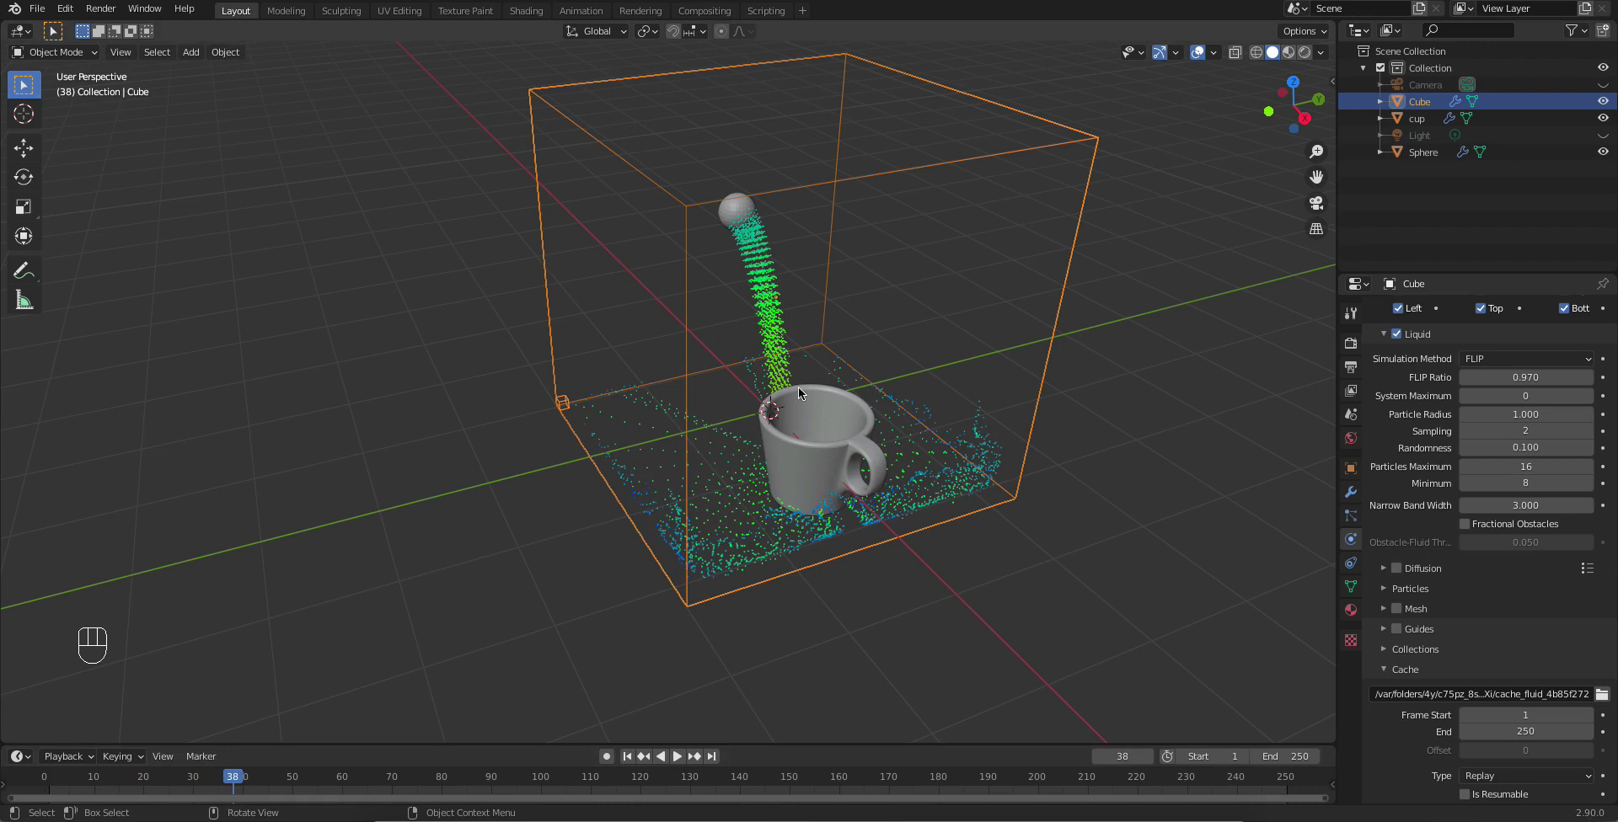
left_click_drag(768, 380, 806, 401)
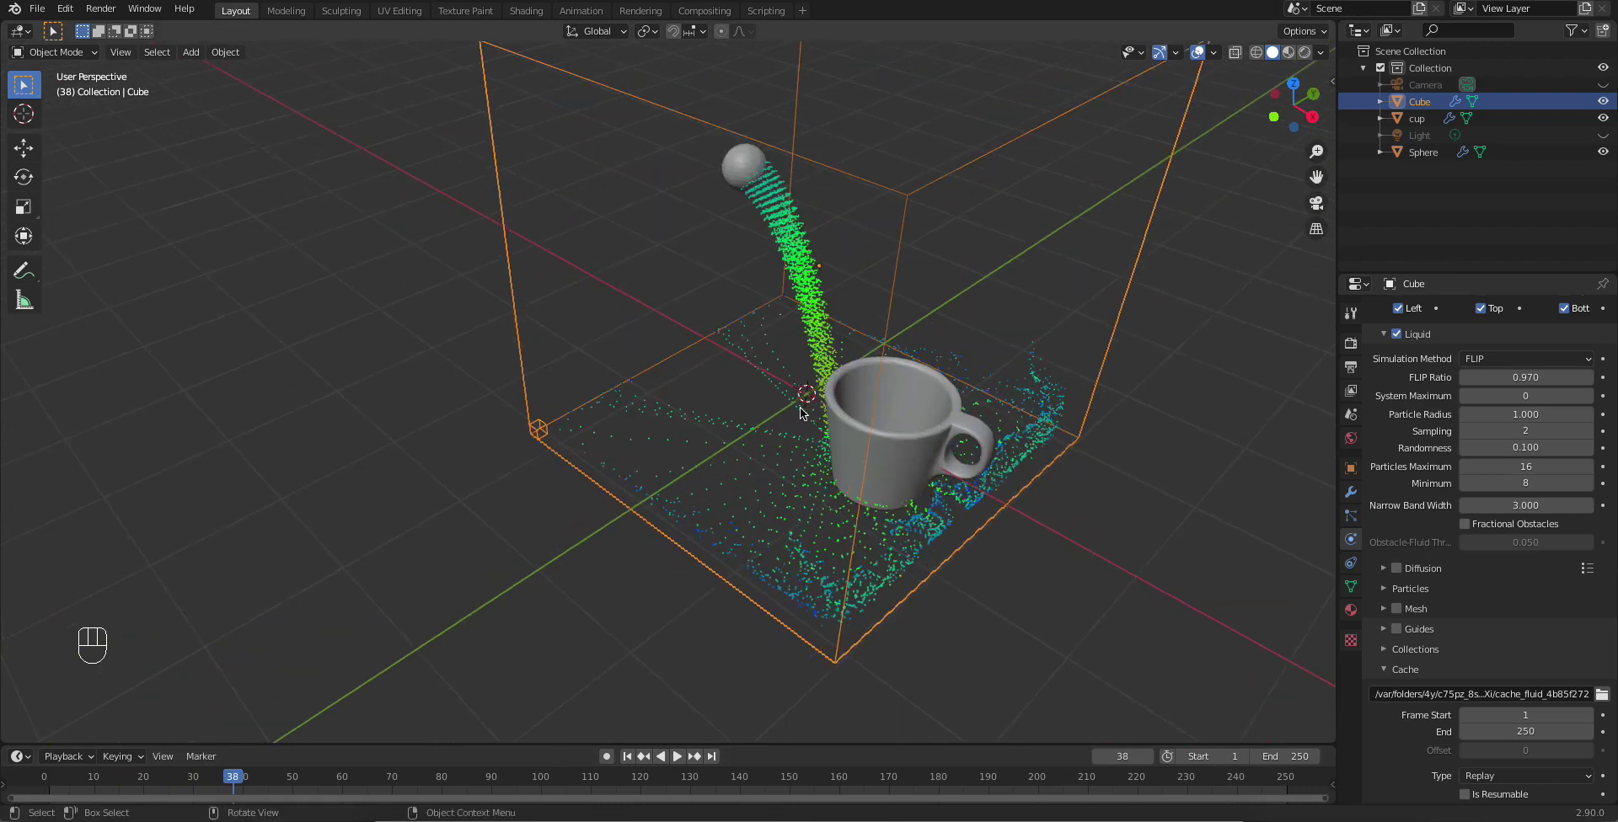
left_click_drag(804, 408, 800, 345)
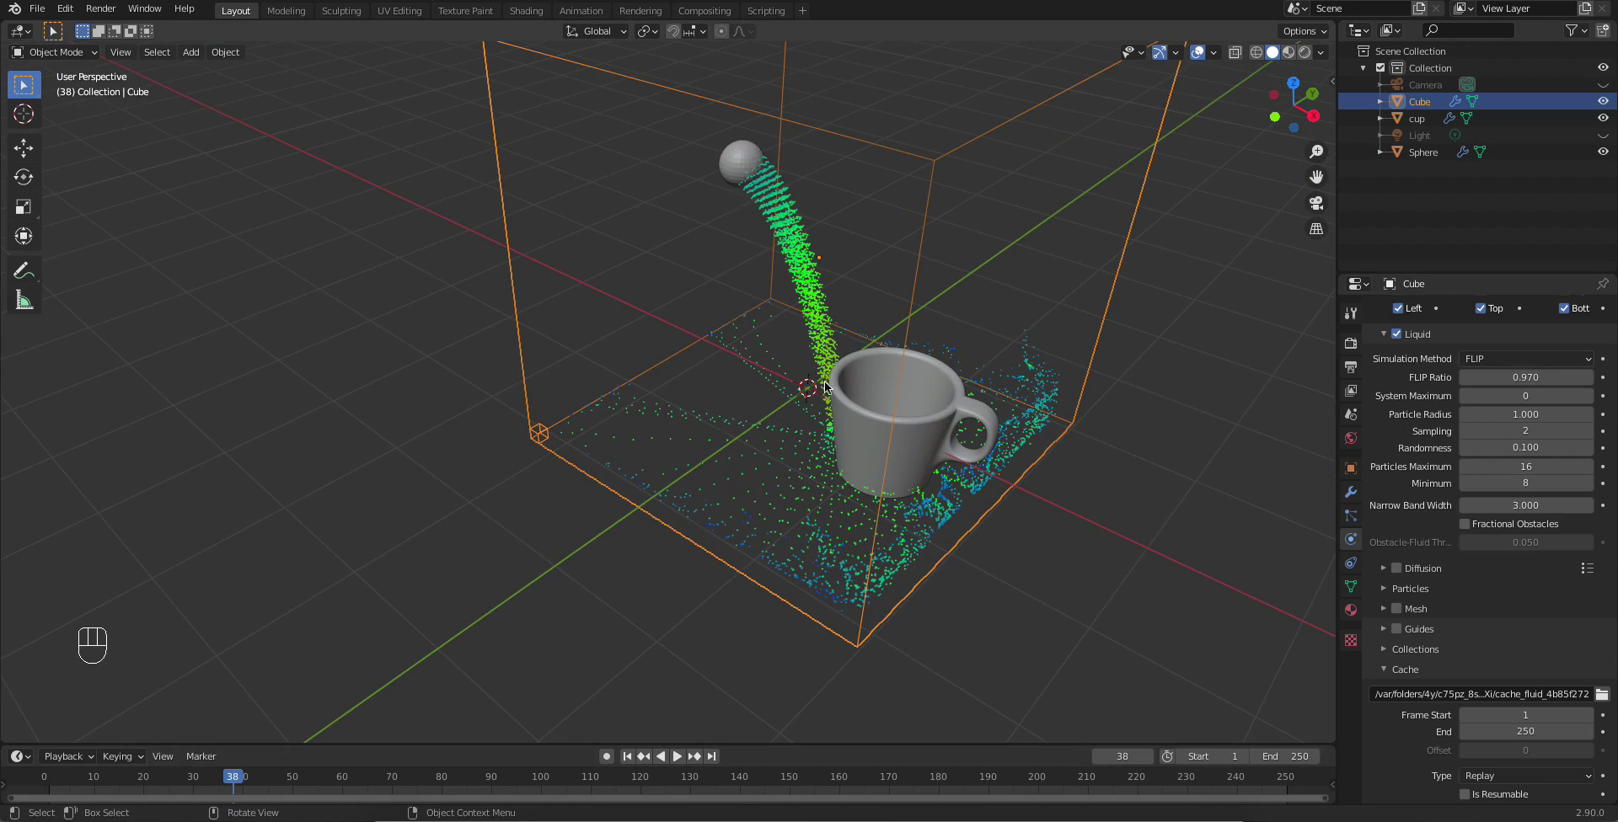
left_click_drag(975, 471, 917, 429)
left_click_drag(913, 428, 934, 396)
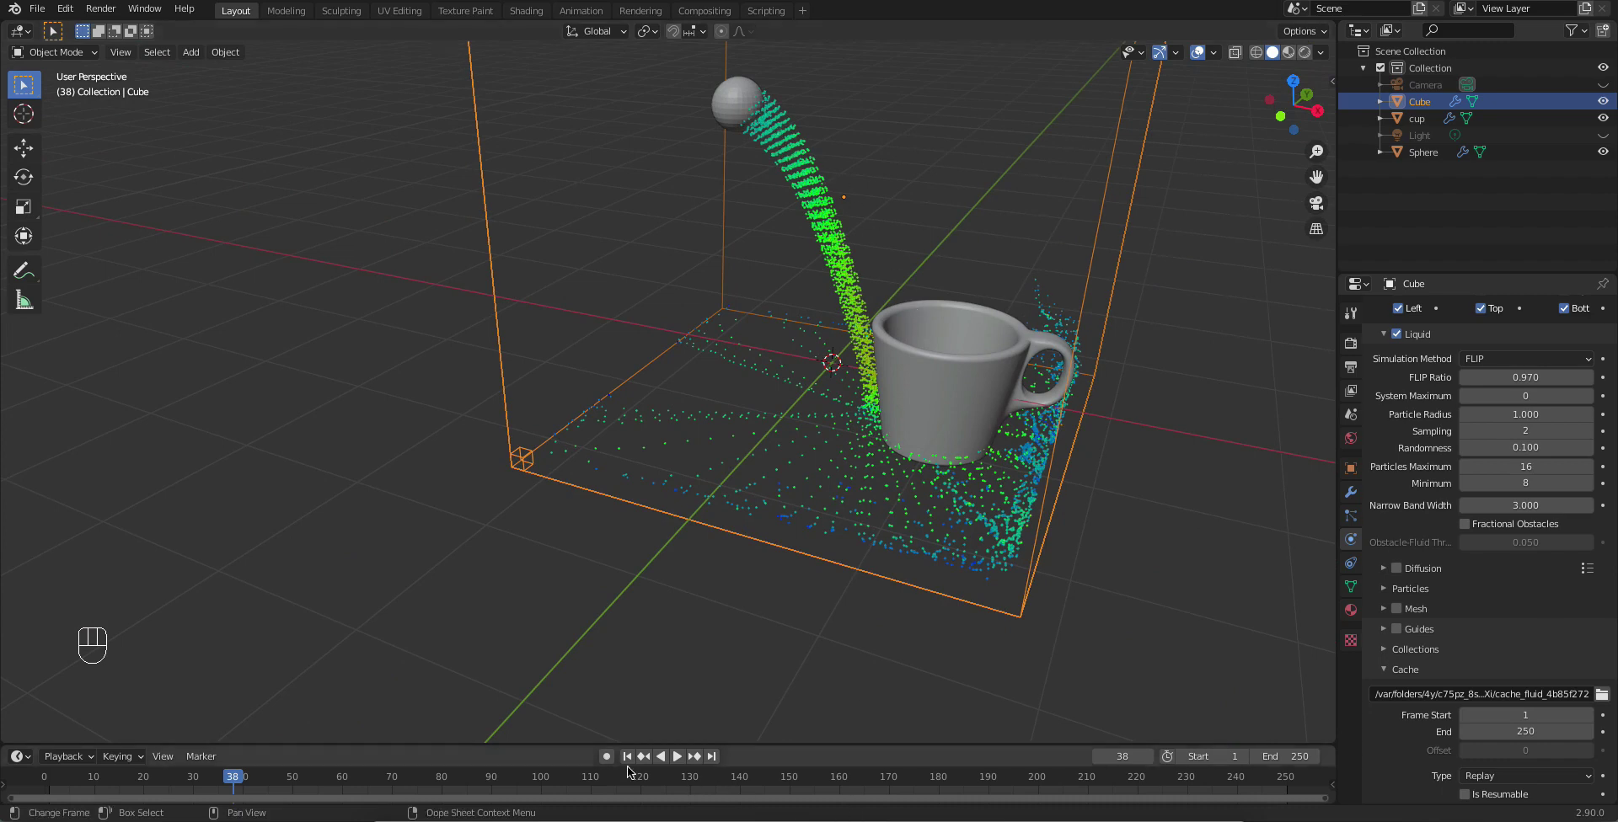
left_click_drag(628, 759, 1507, 674)
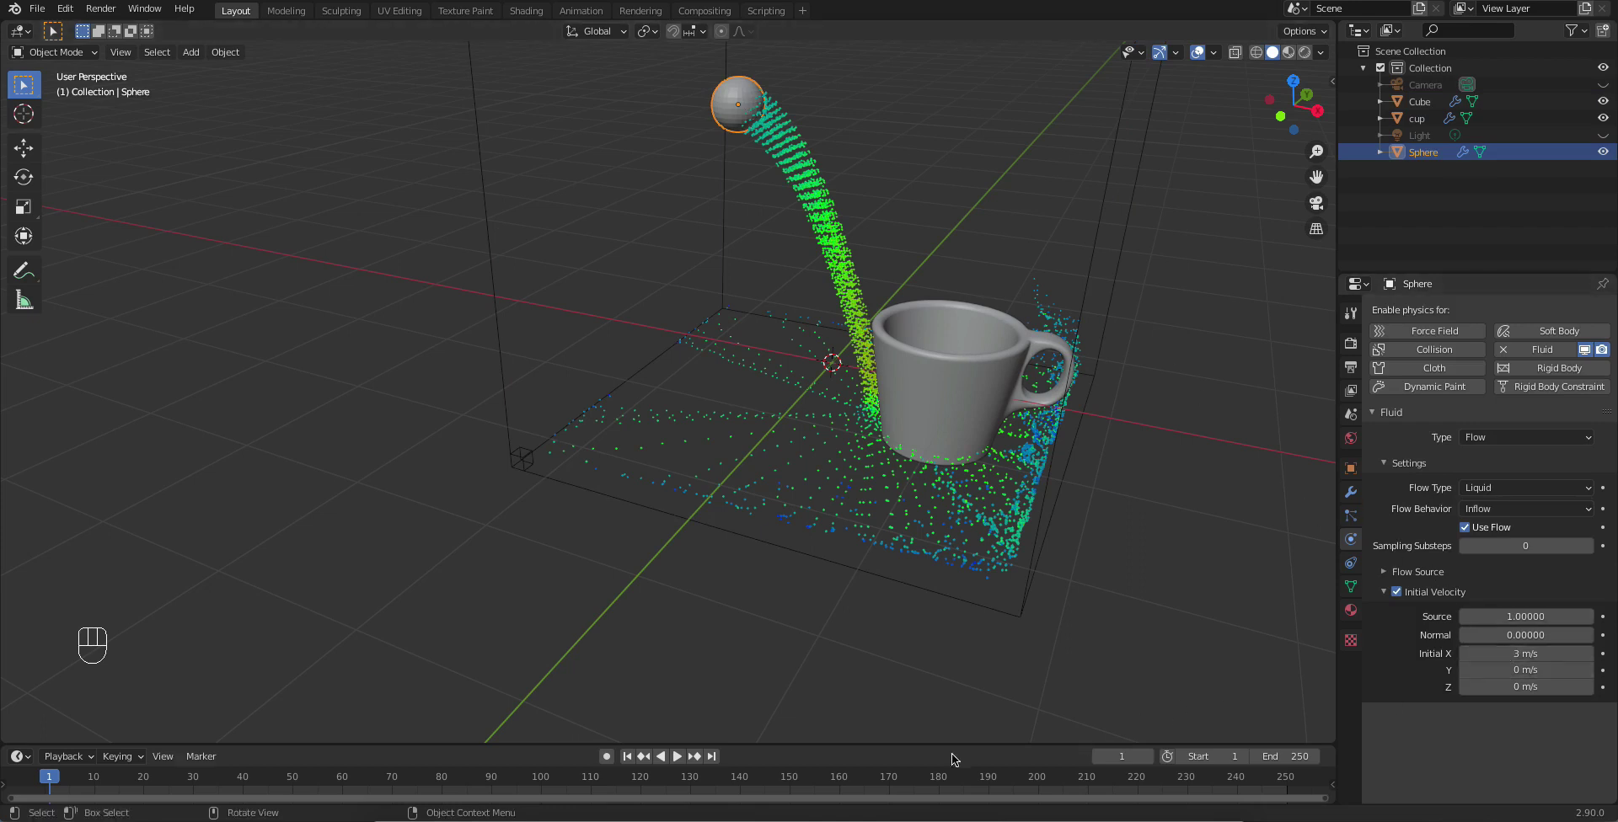
Step: Play and pause the animation to preview the liquid stream, then rewind to the first frame
left_click(685, 763)
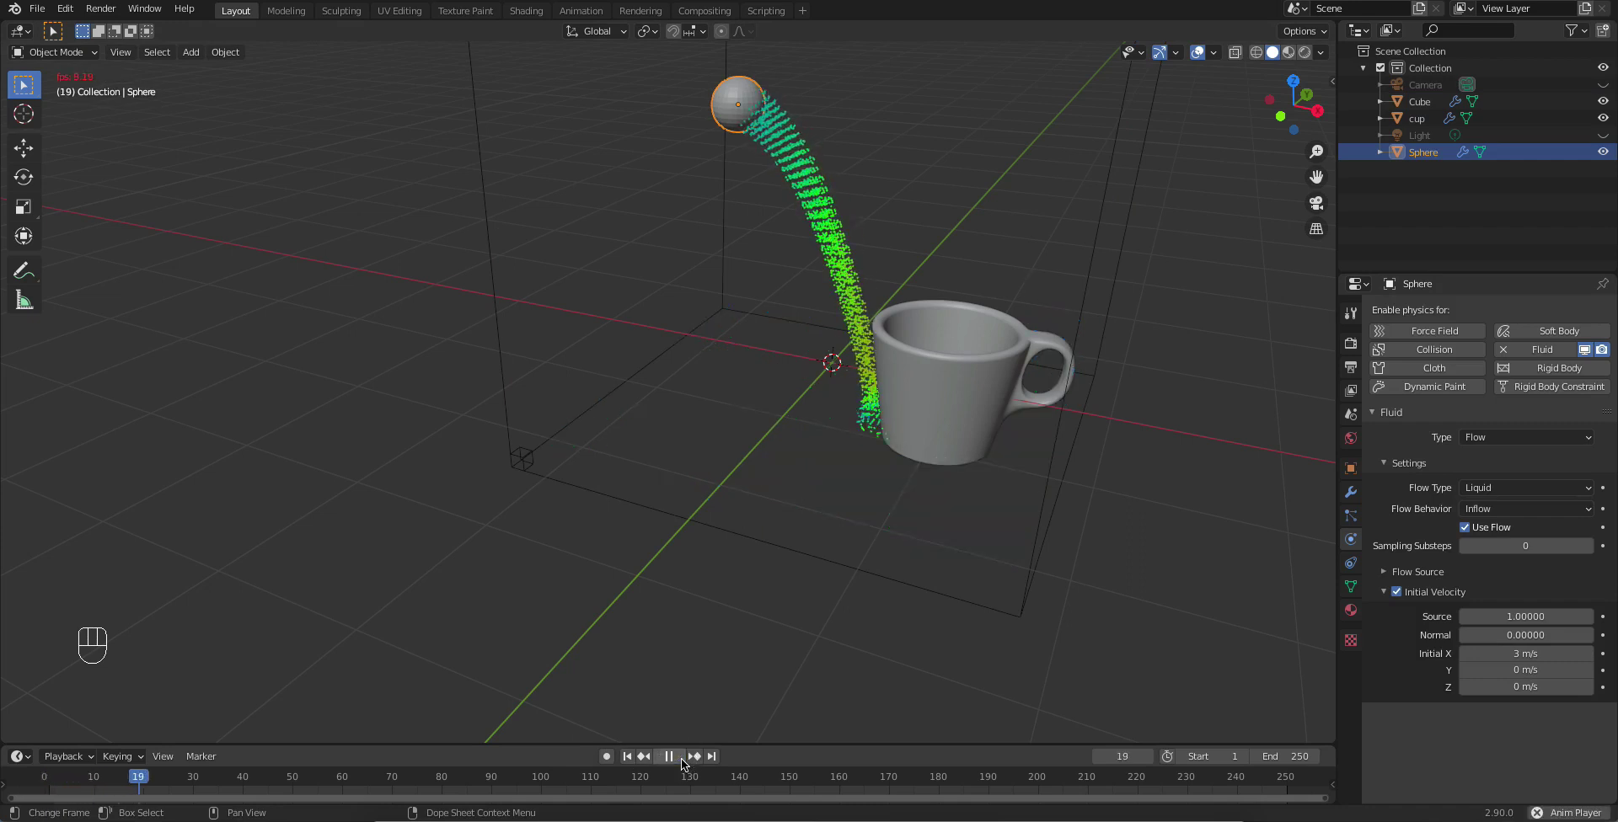
left_click(686, 763)
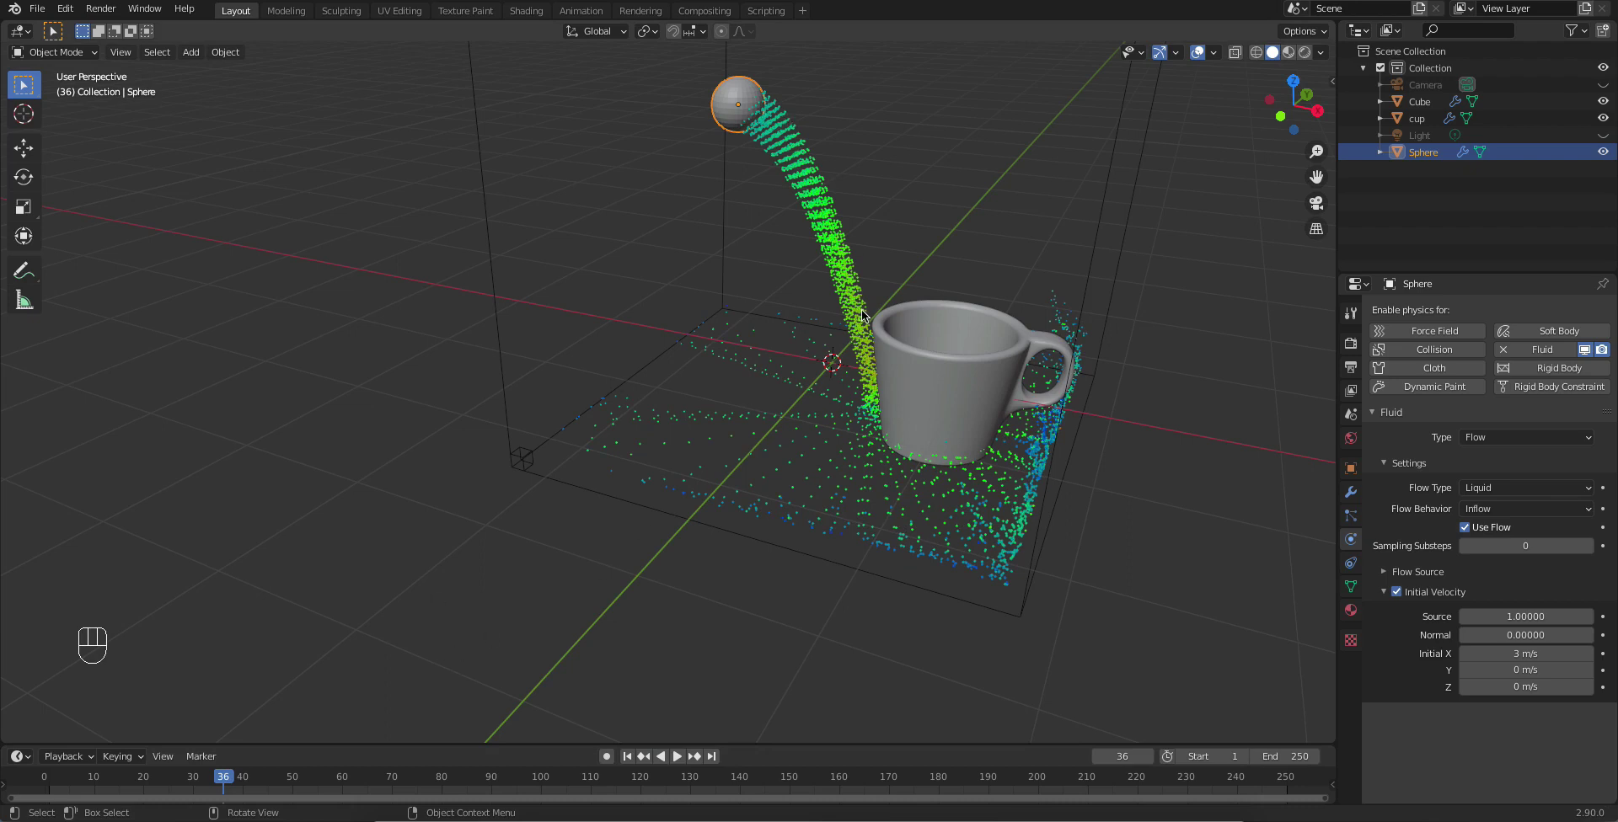
left_click(634, 767)
Step: Select the domain cube and replay from frame 1, orbiting to watch liquid spread around the cup
left_click_drag(1114, 182, 1375, 406)
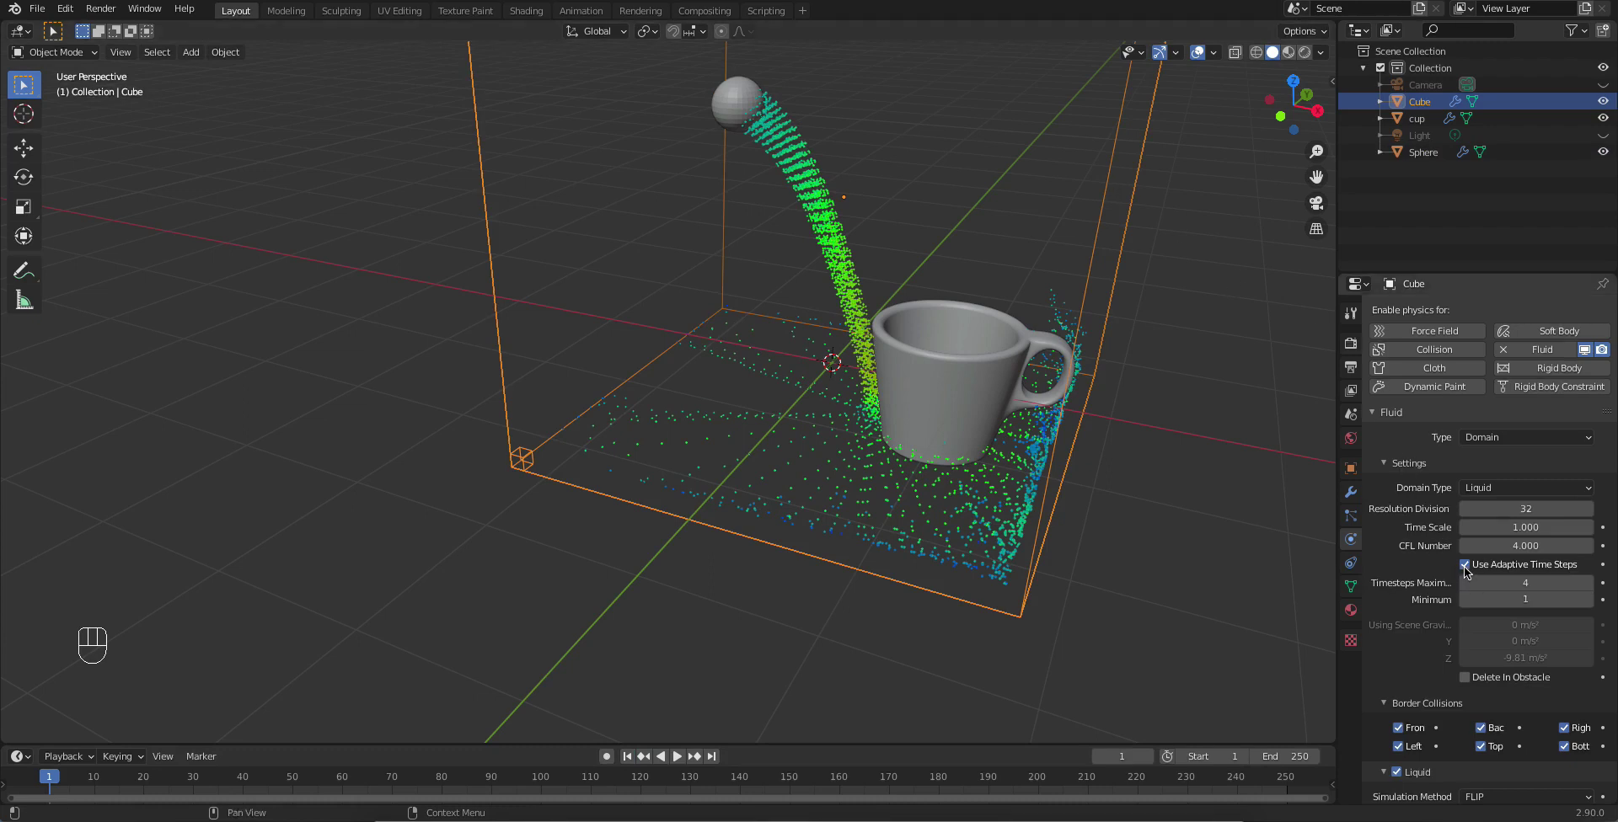
left_click(1467, 570)
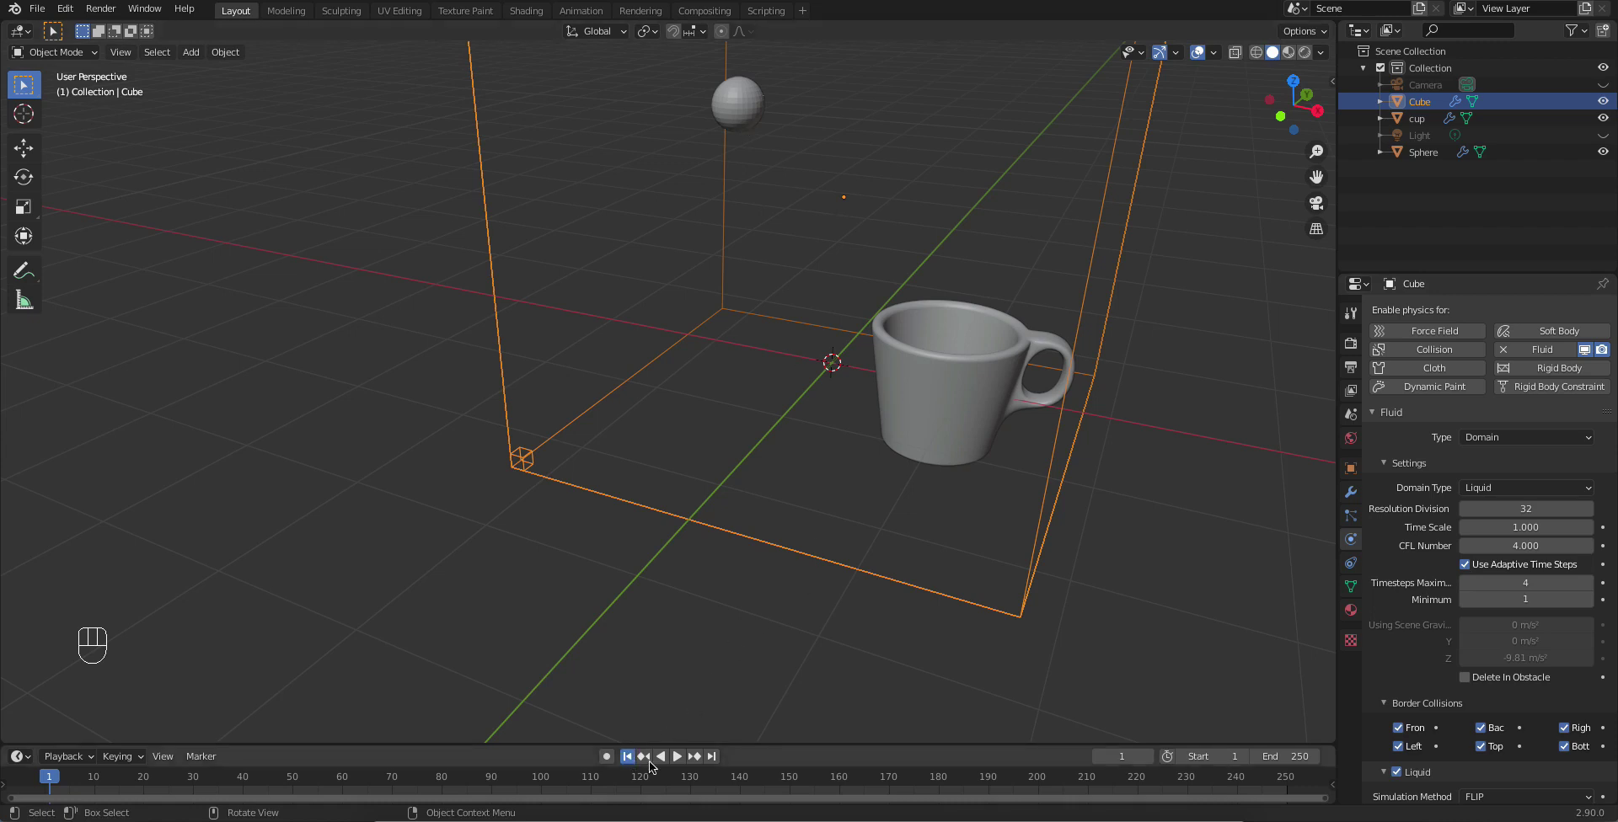
middle_click(682, 761)
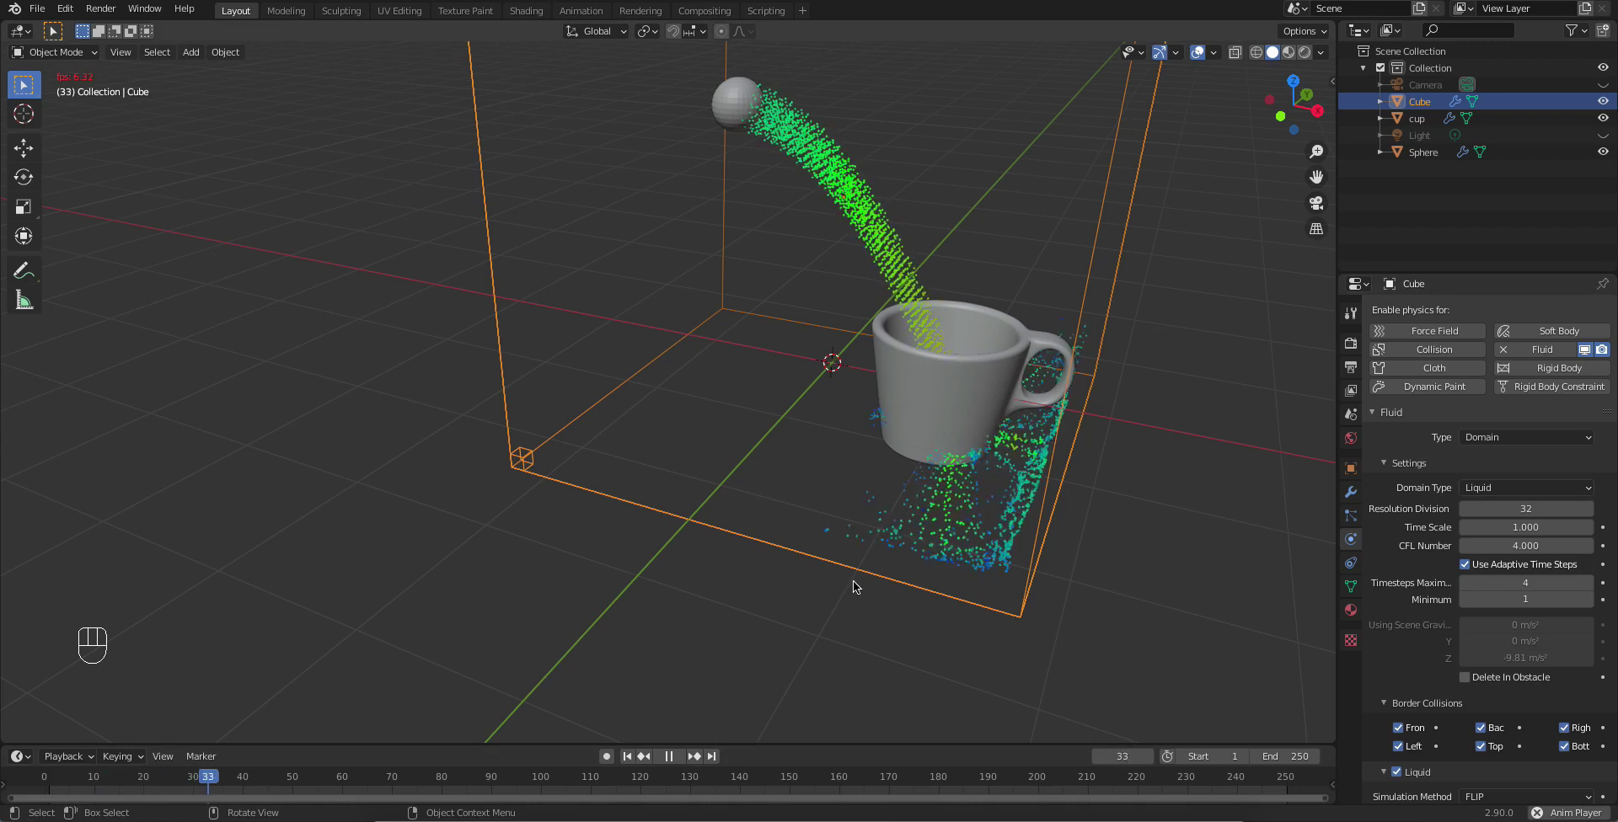
left_click_drag(990, 401, 957, 388)
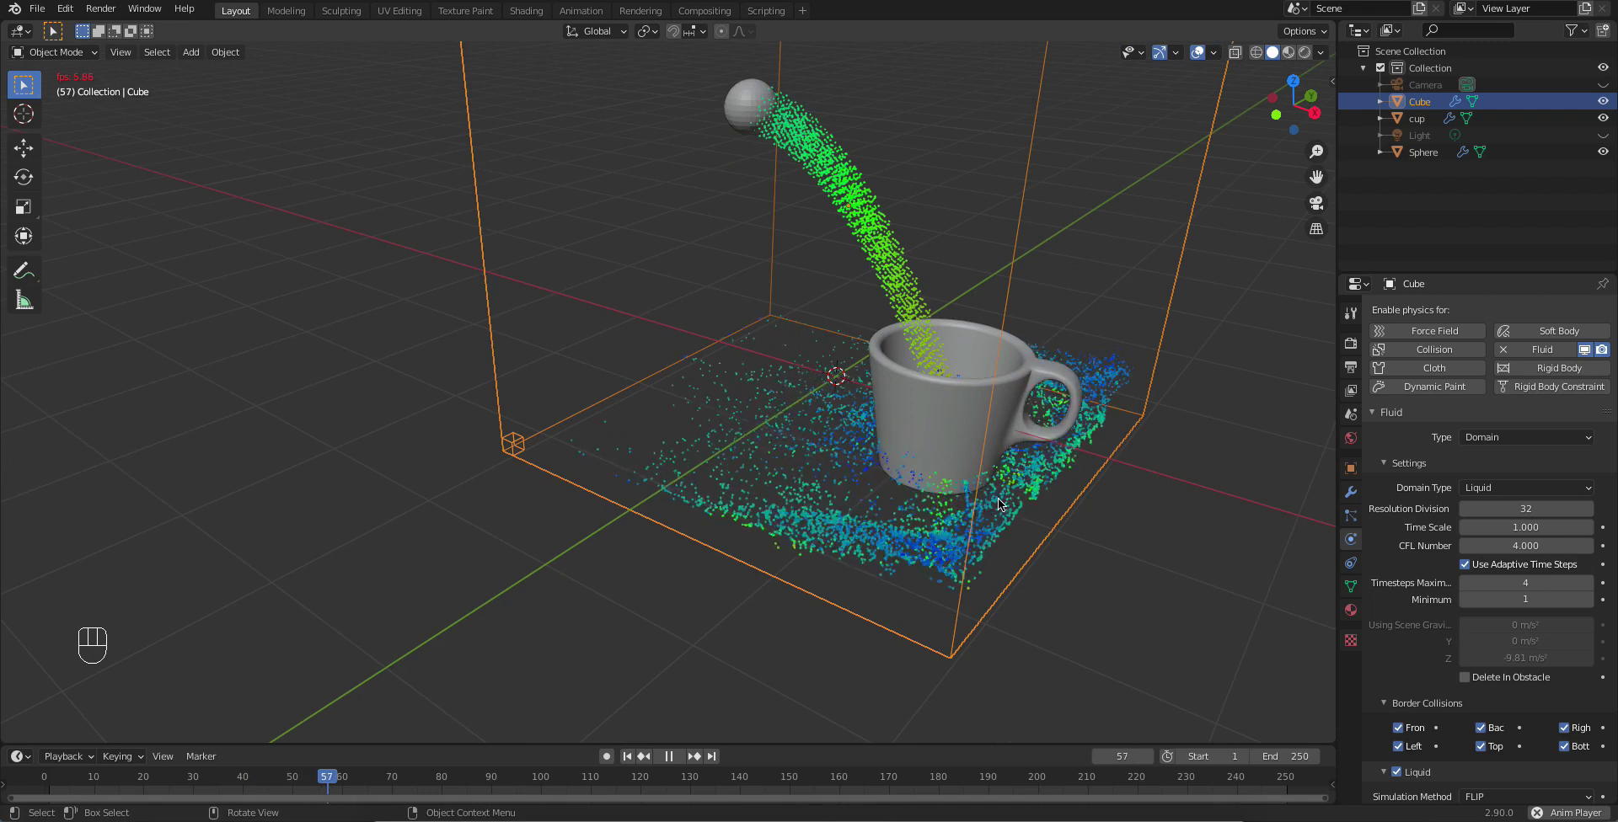
left_click_drag(965, 480, 546, 475)
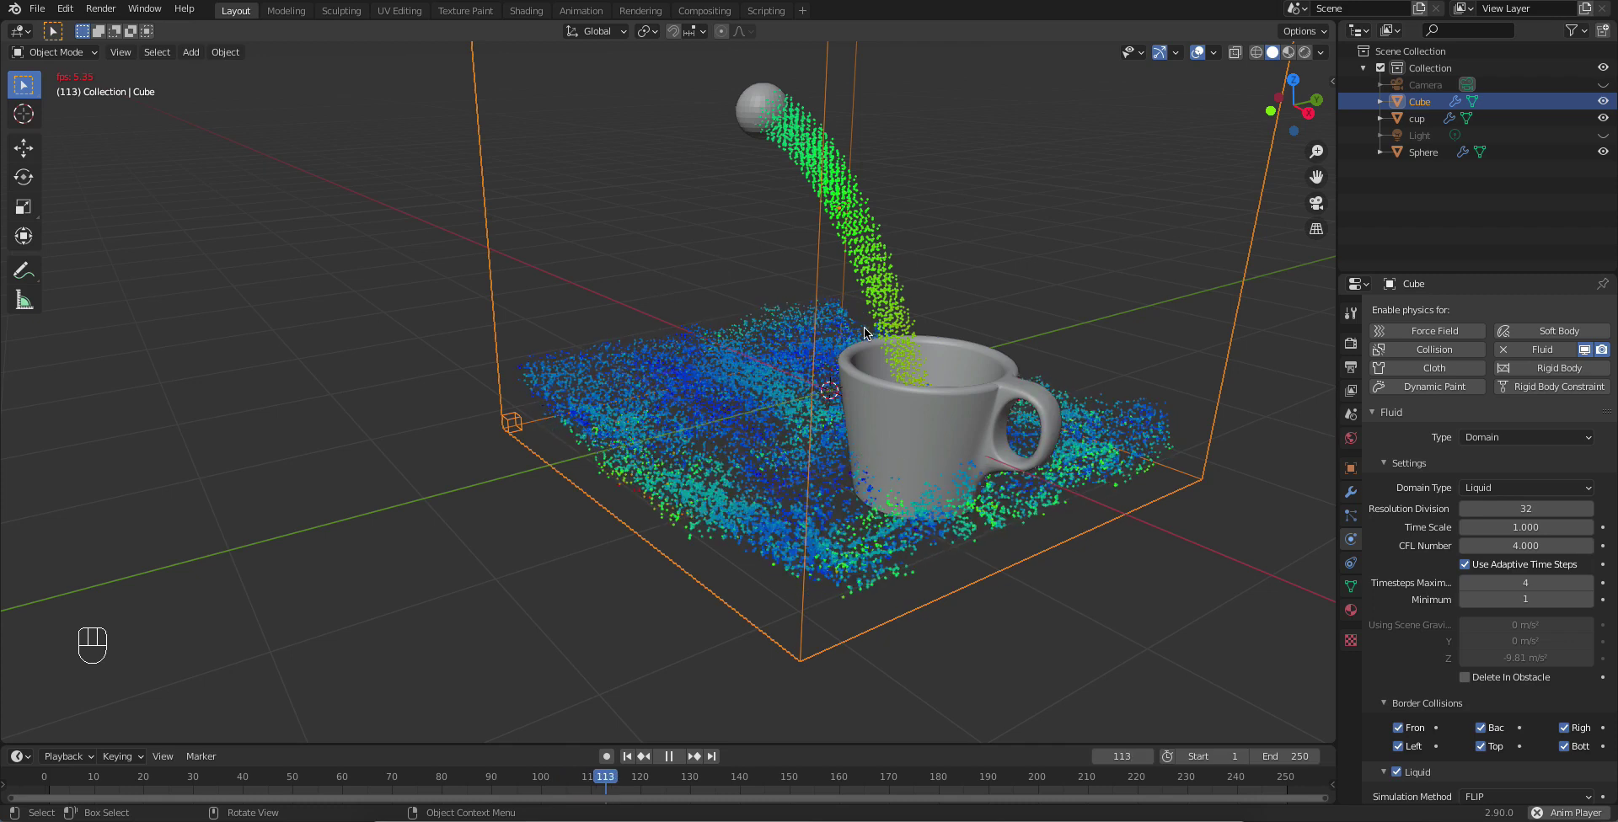
Step: Set the cup's collision Surface Thickness to 0.1
left_click(678, 764)
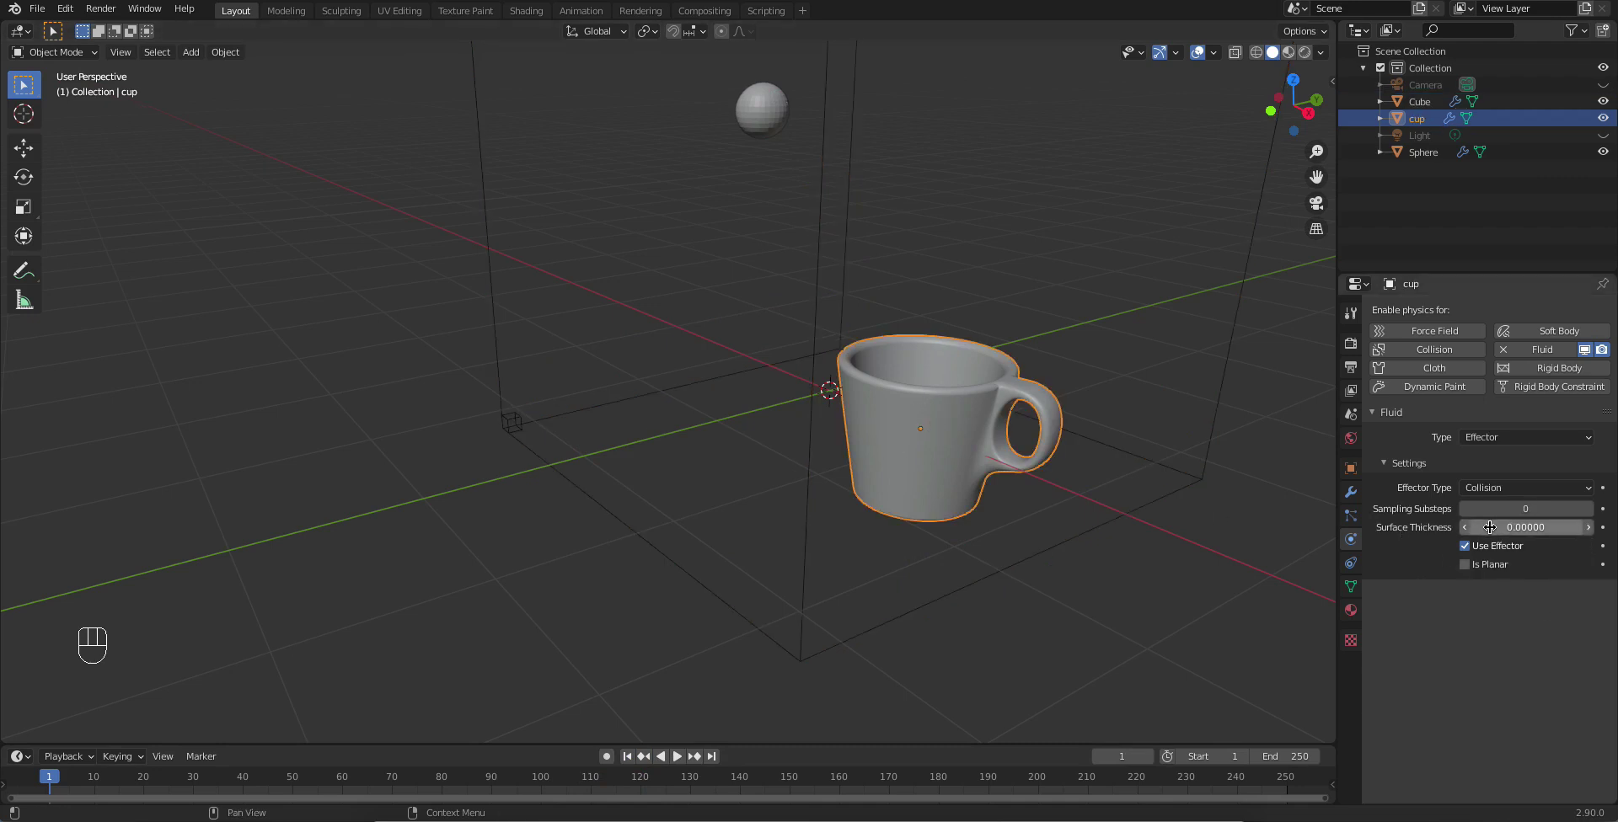
left_click_drag(1499, 520, 1304, 491)
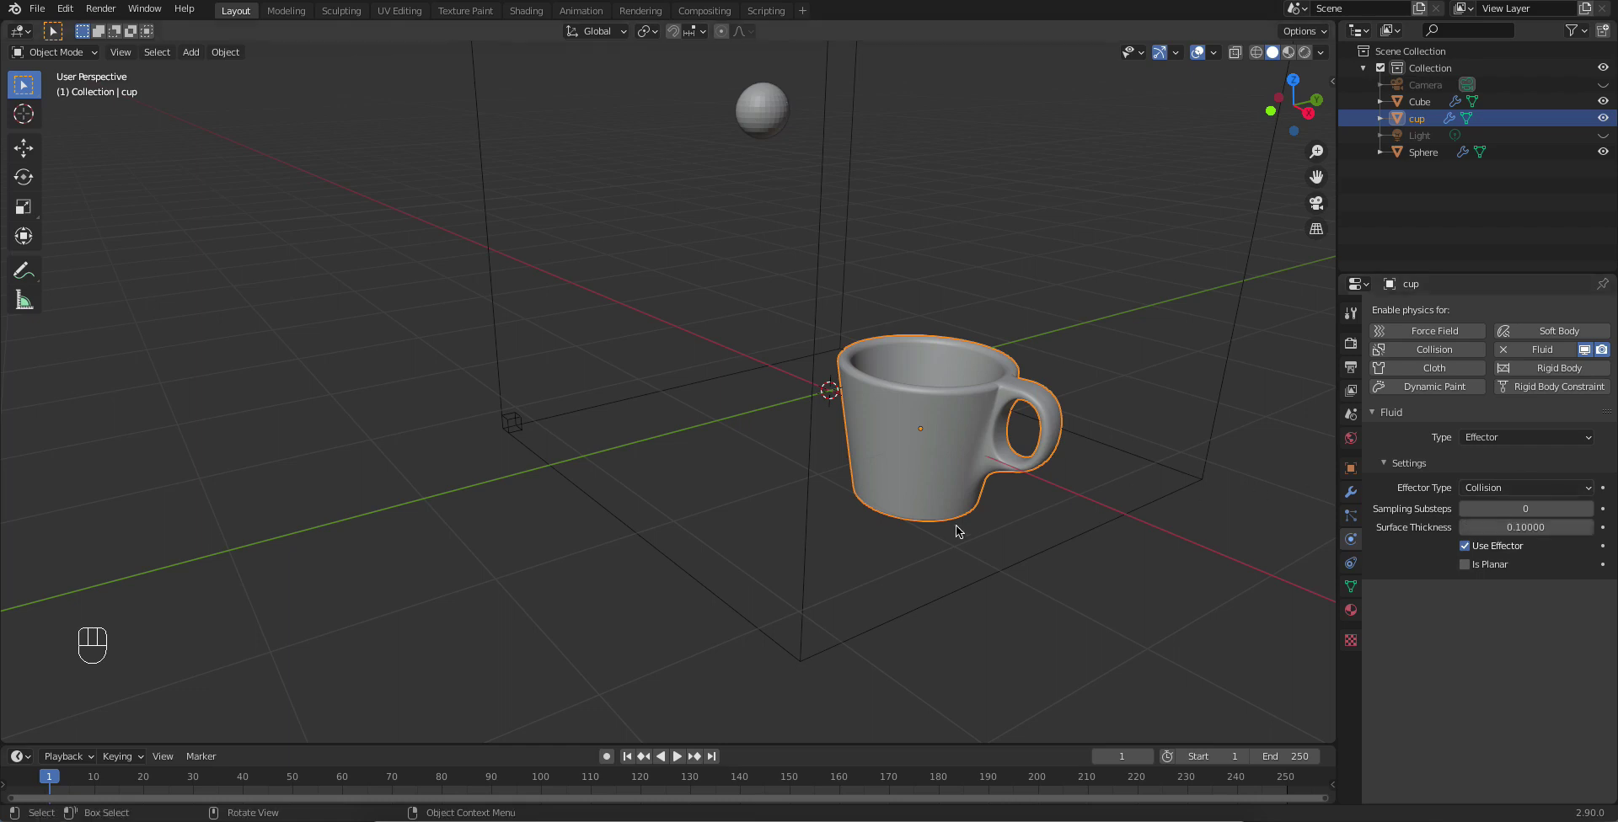
Step: Rerun the simulation with the 0.1-thick cup, then select the cup to edit thickness again
left_click(852, 242)
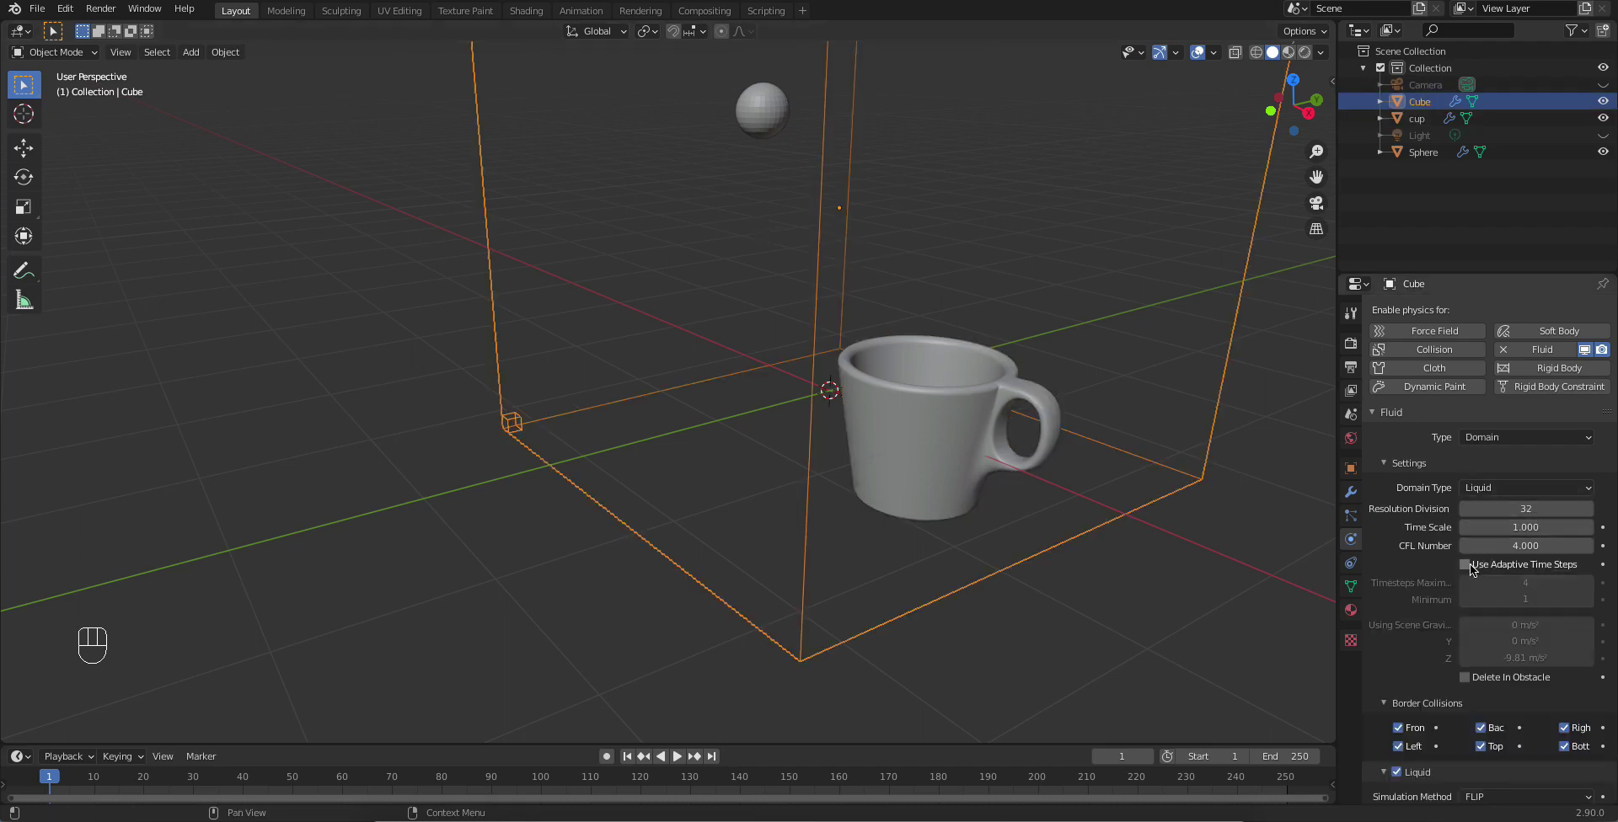
left_click_drag(1001, 331, 941, 496)
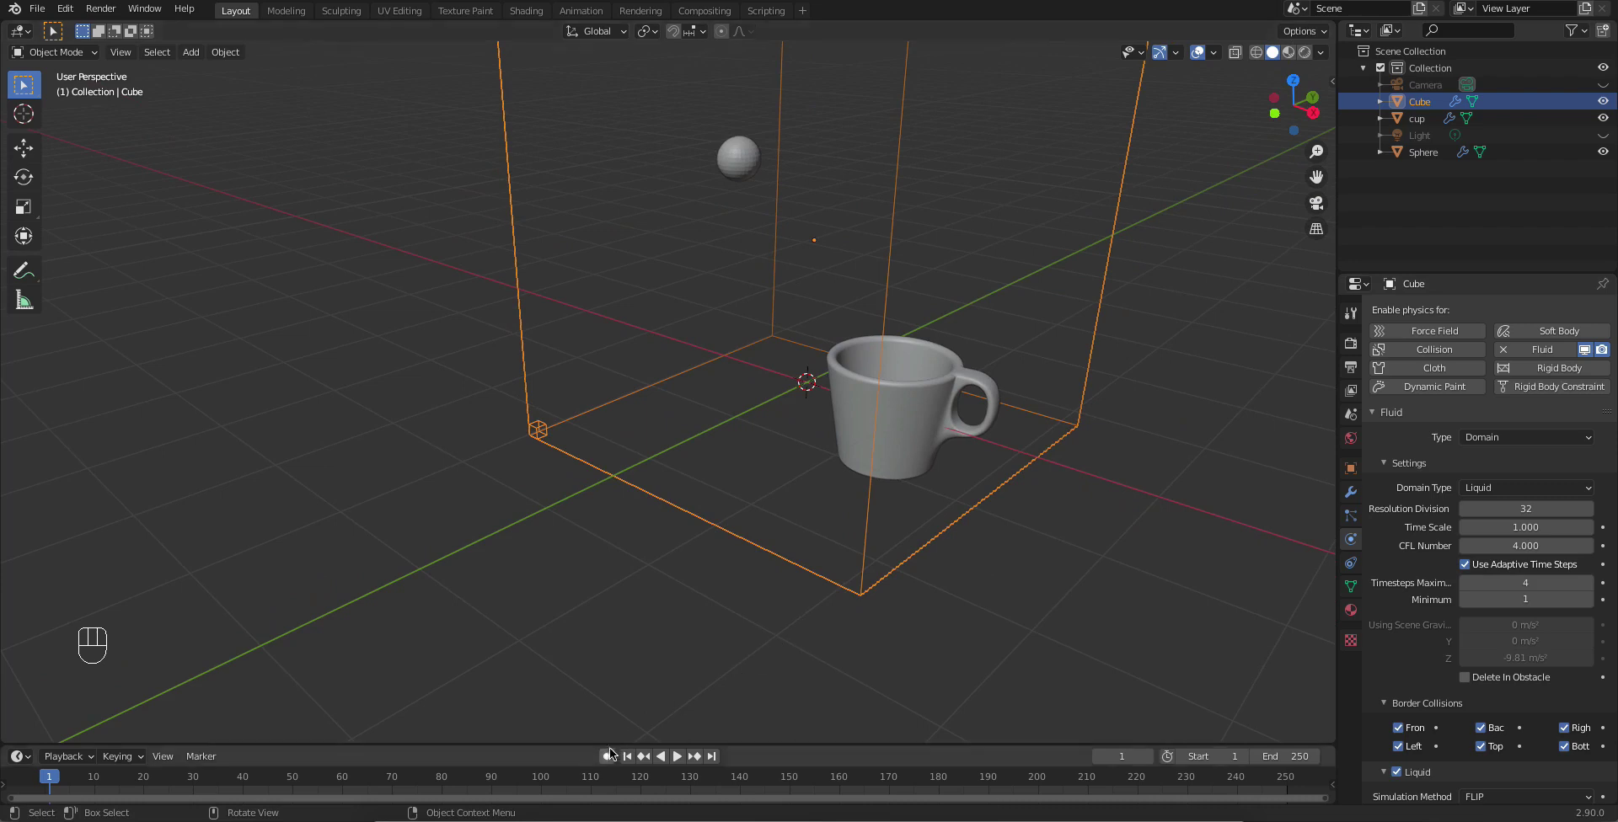
left_click_drag(648, 762, 765, 685)
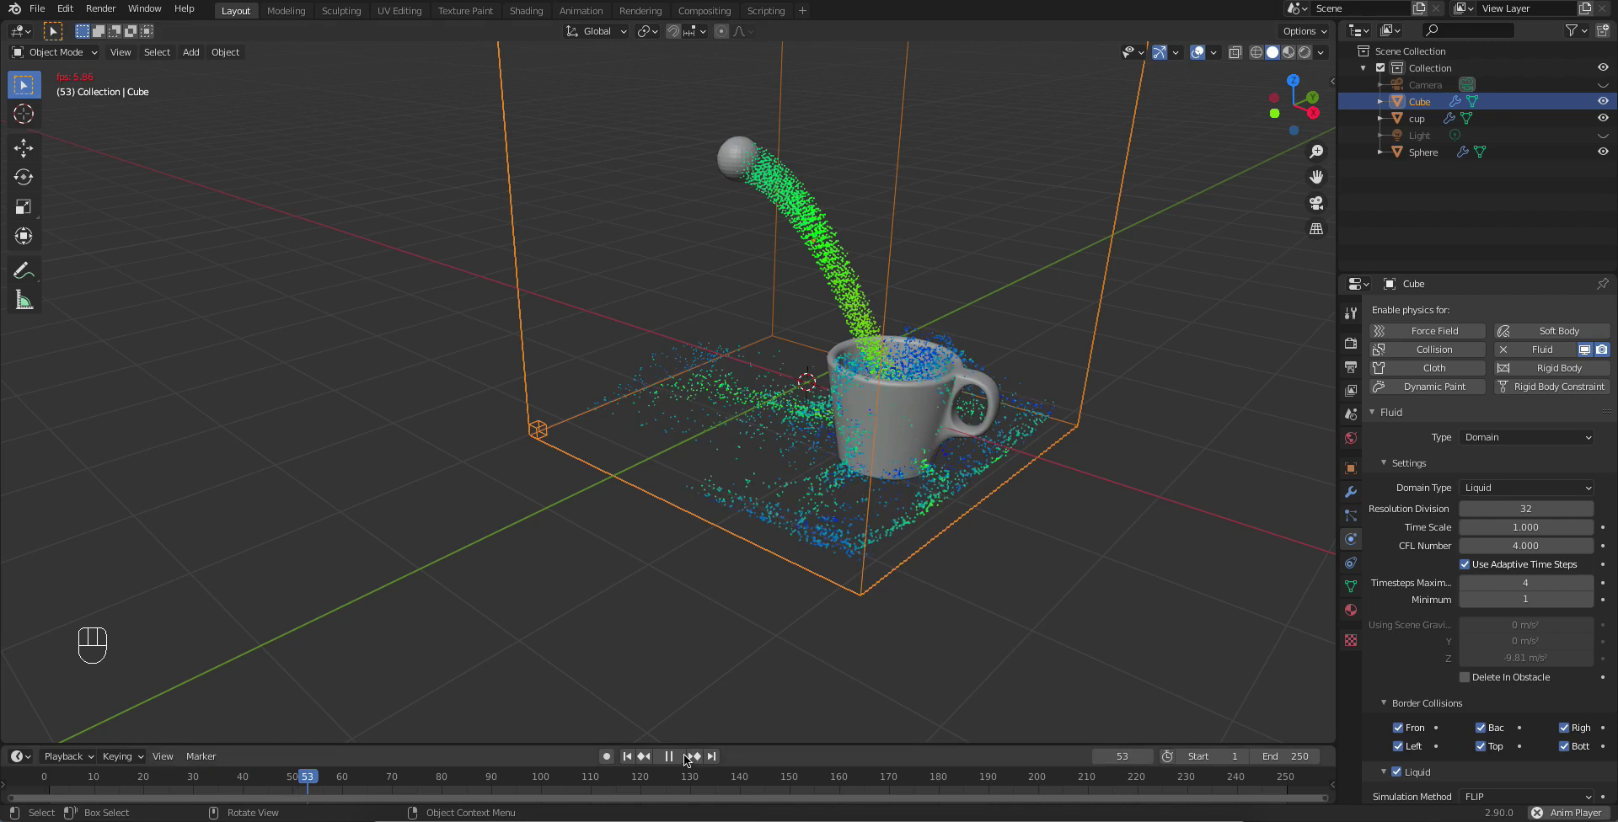
left_click(672, 763)
Step: Raise the cup's Surface Thickness to 1.0 and replay with the domain cube selected
left_click_drag(633, 760, 1447, 495)
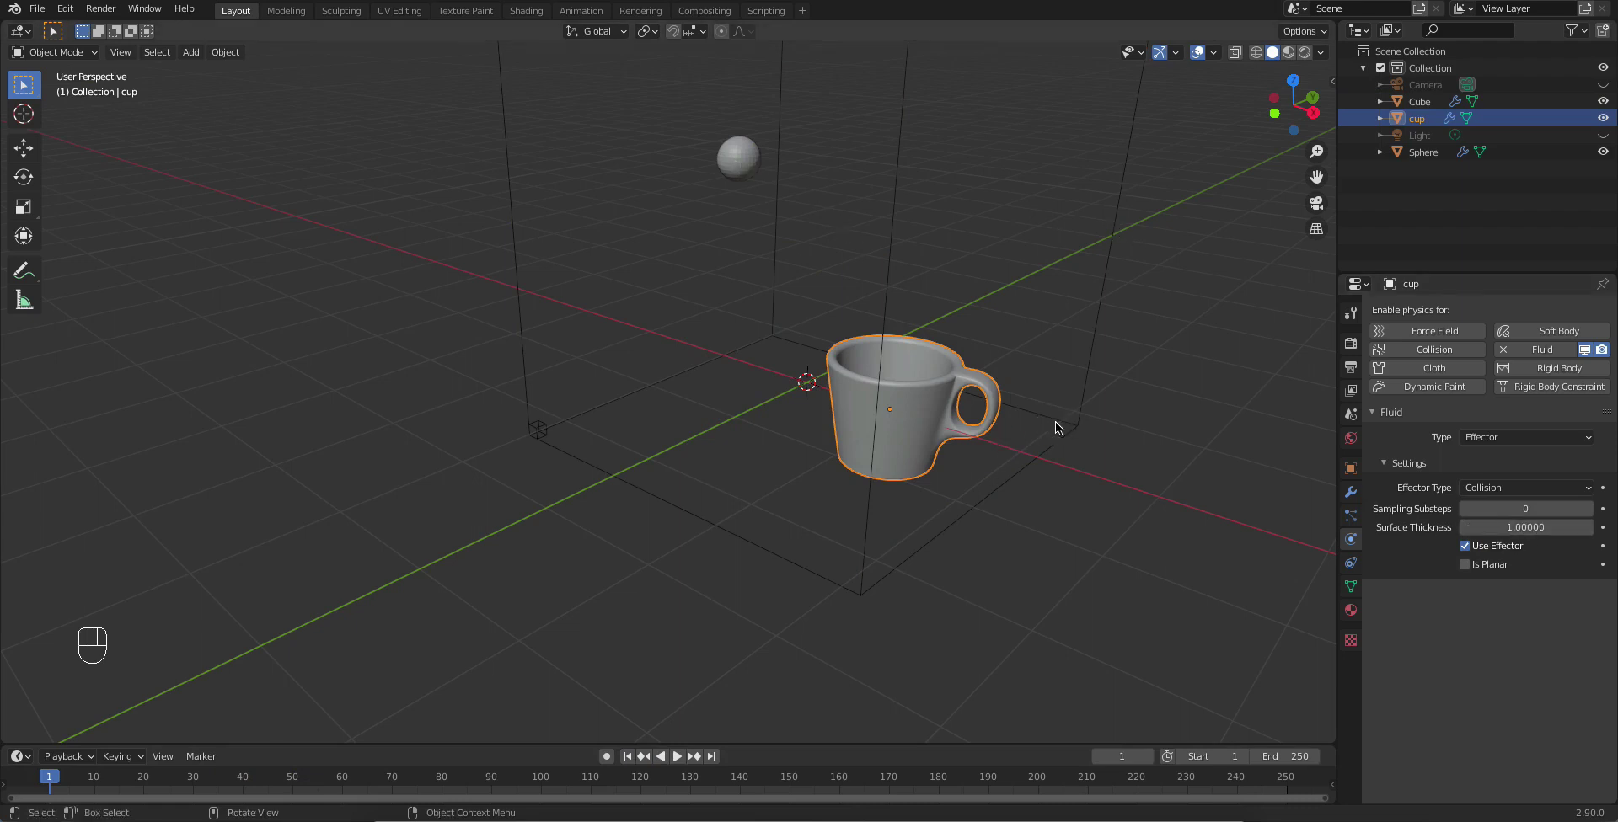
left_click_drag(633, 757, 676, 757)
left_click(679, 758)
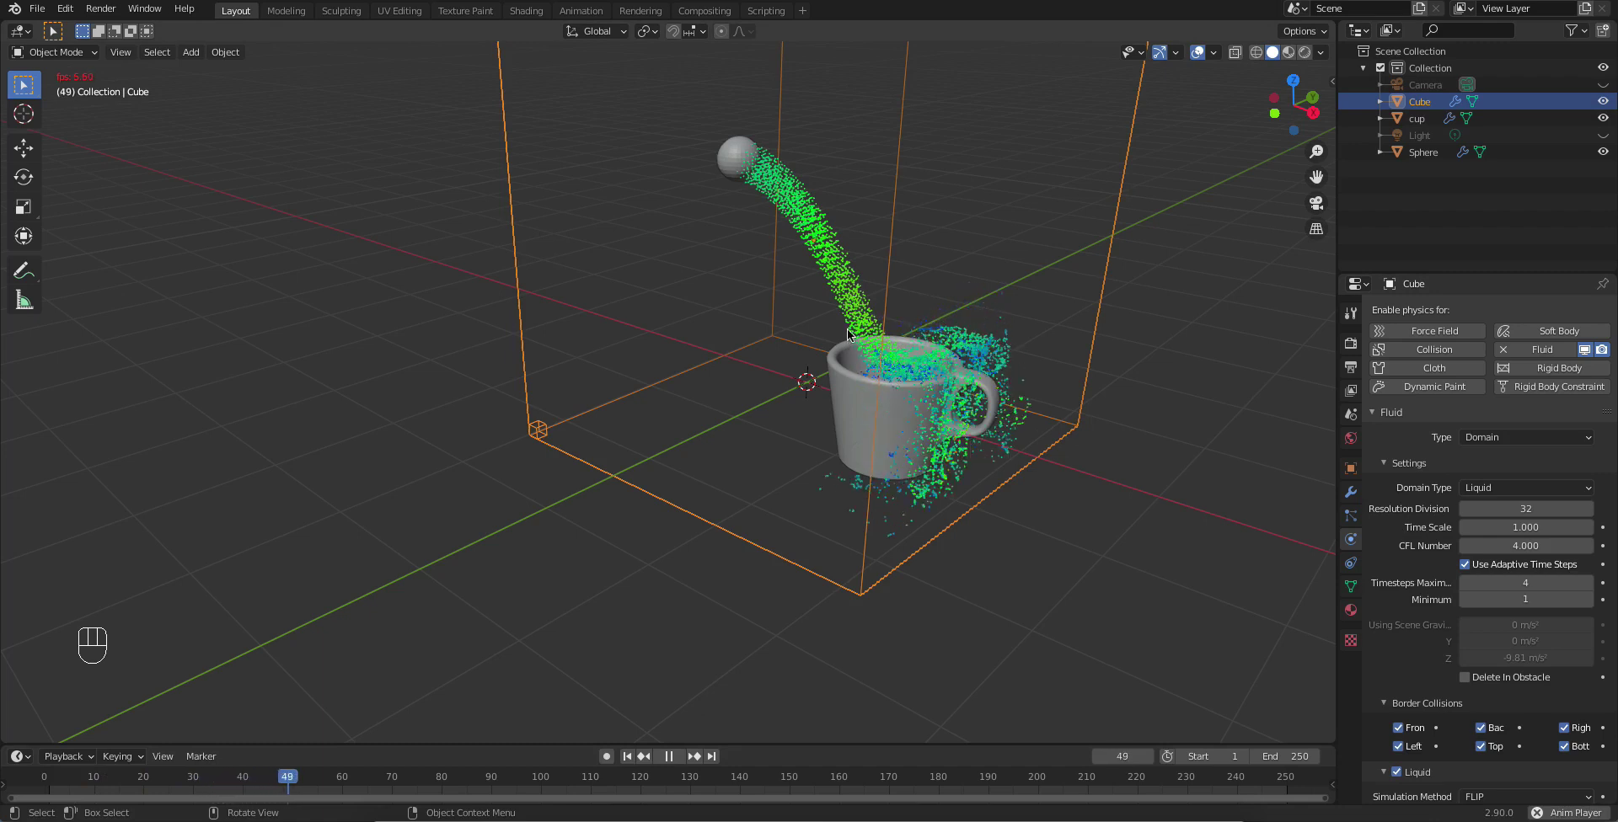
Step: Orbit around the cup and switch the viewport to see-through wireframe display
left_click_drag(974, 435, 711, 742)
left_click_drag(671, 766, 803, 574)
left_click_drag(803, 574, 836, 491)
key("shift+z")
Step: Replay and zoom inside the wireframe cup to see liquid filling it, then return to solid shading
left_click(683, 759)
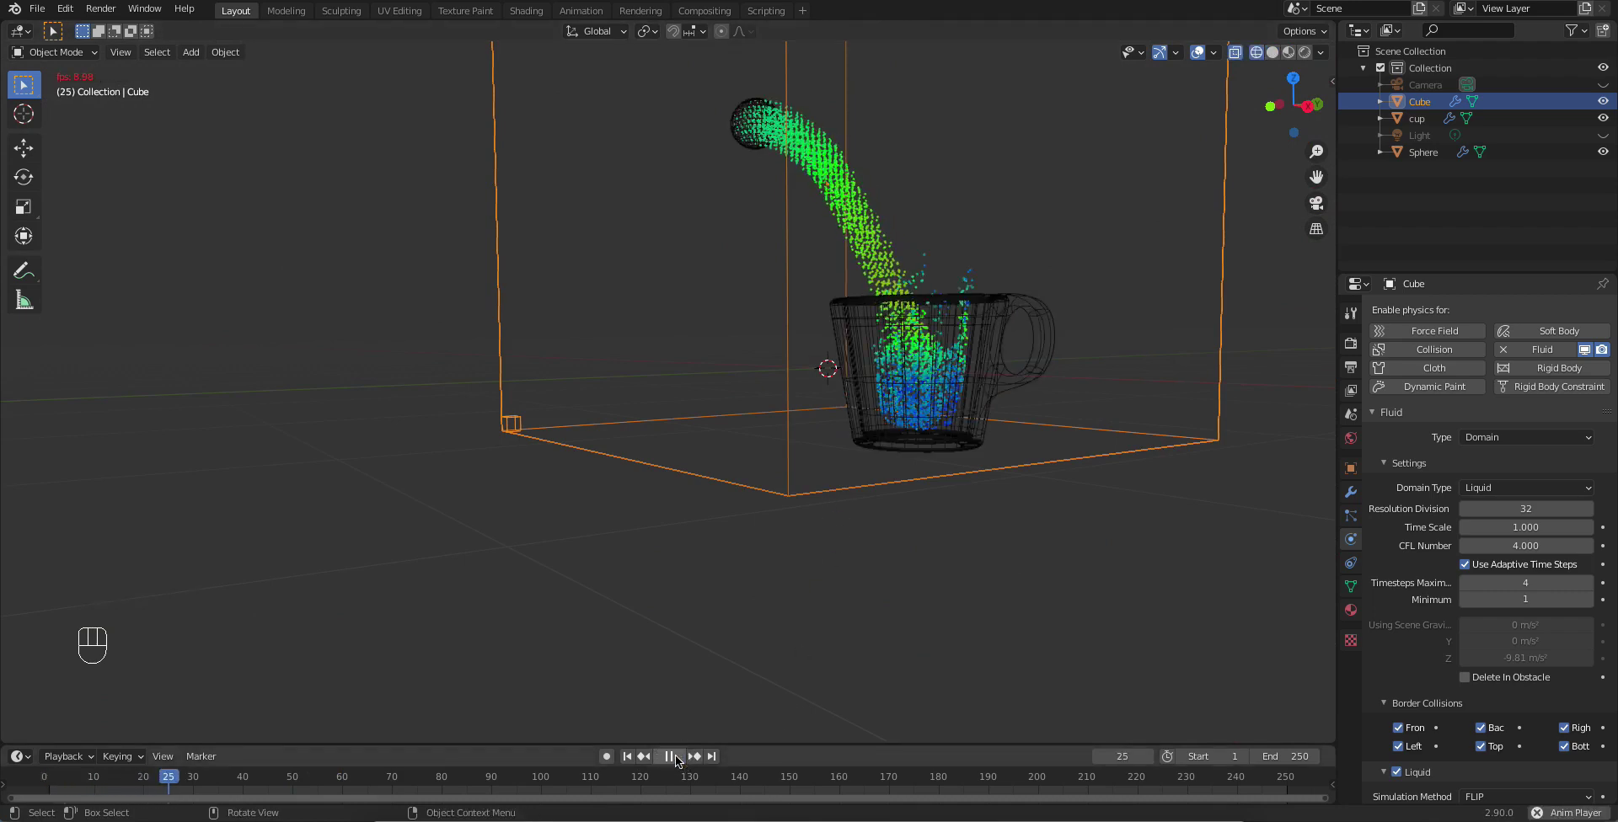
left_click_drag(687, 753, 951, 428)
left_click_drag(942, 436, 1010, 521)
left_click_drag(1019, 595, 954, 514)
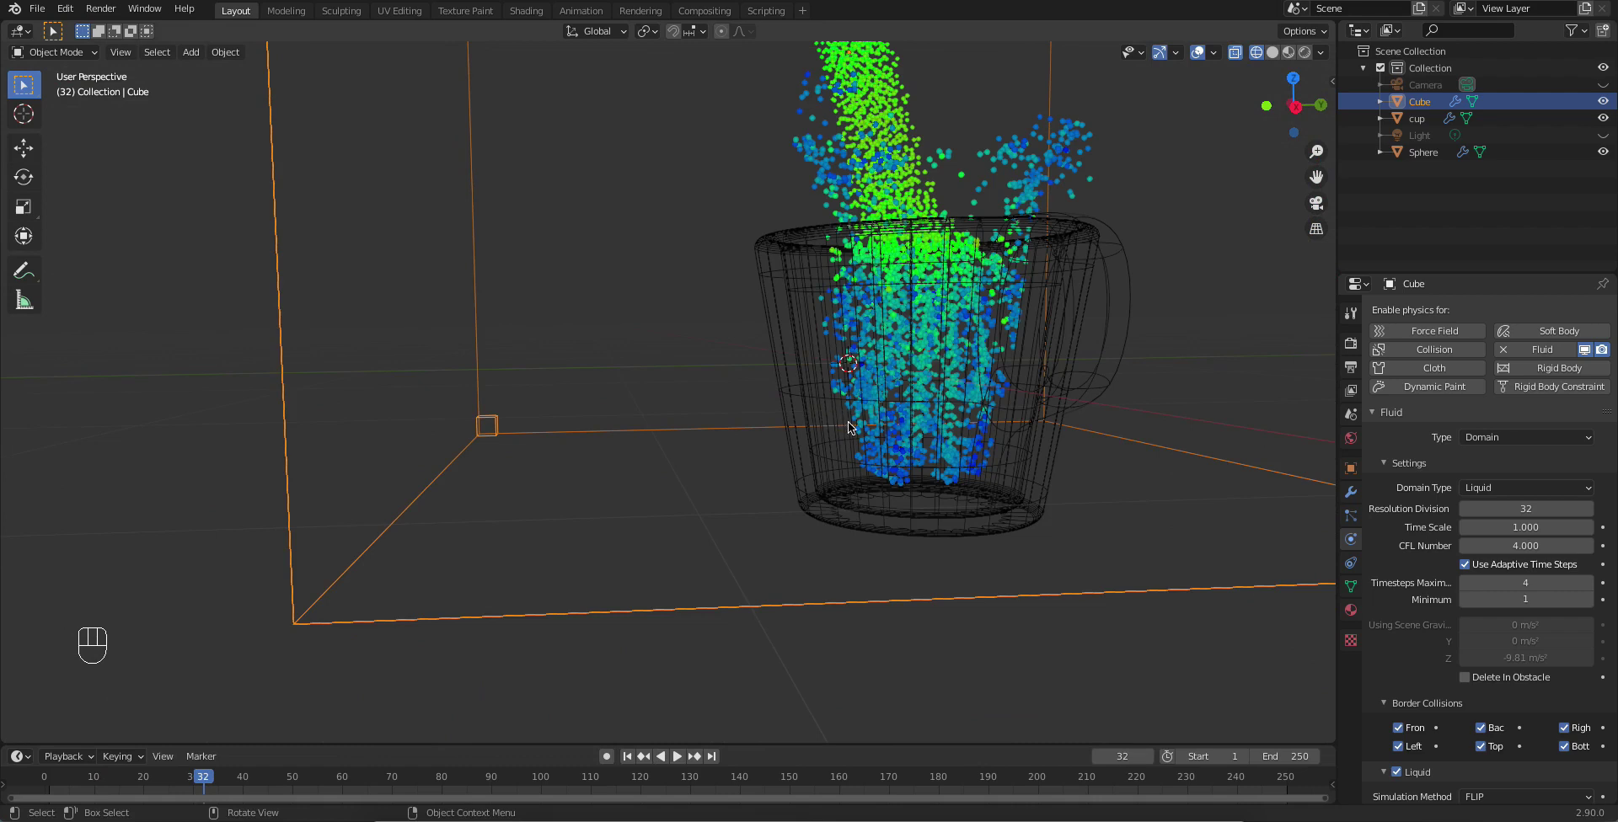
left_click_drag(863, 449, 953, 408)
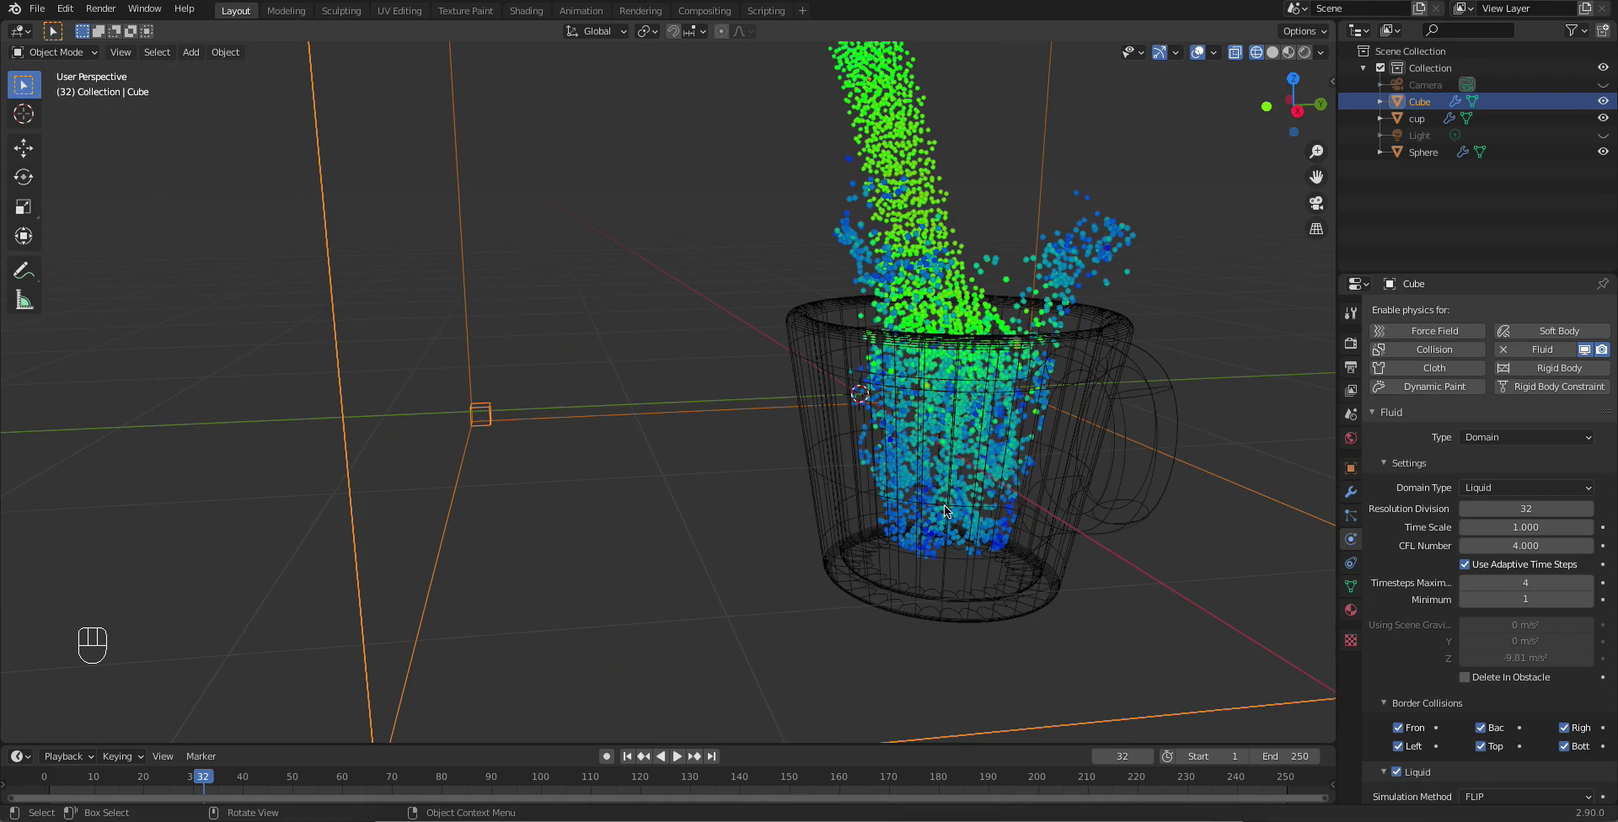
left_click_drag(912, 466, 964, 464)
key("shift+z")
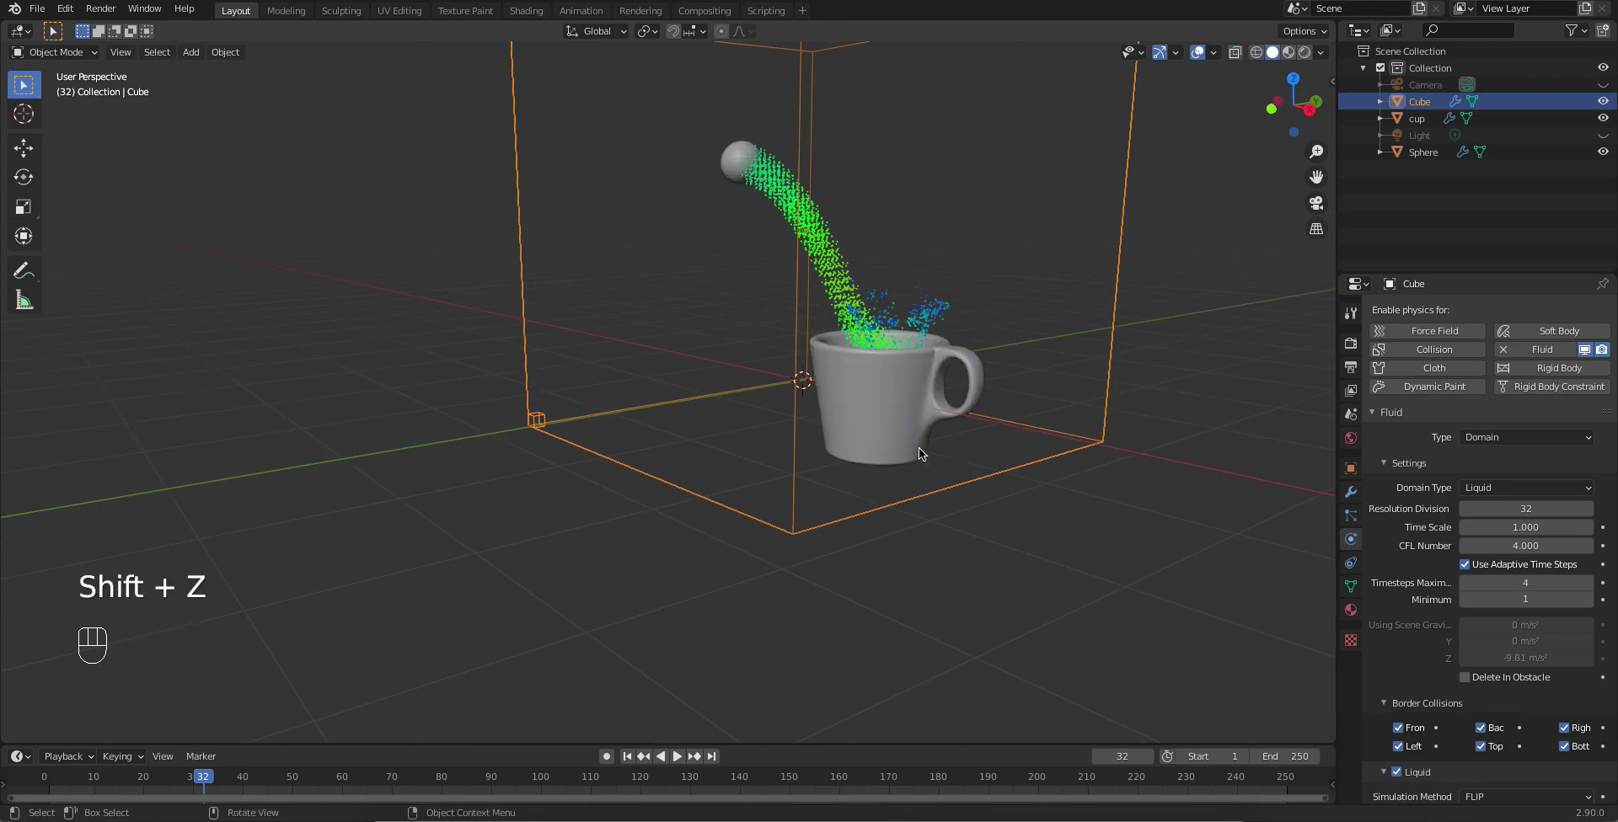
Step: Zoom in on the cup, pull back to frame the whole domain and select the fluid domain cube
left_click_drag(918, 404, 1470, 541)
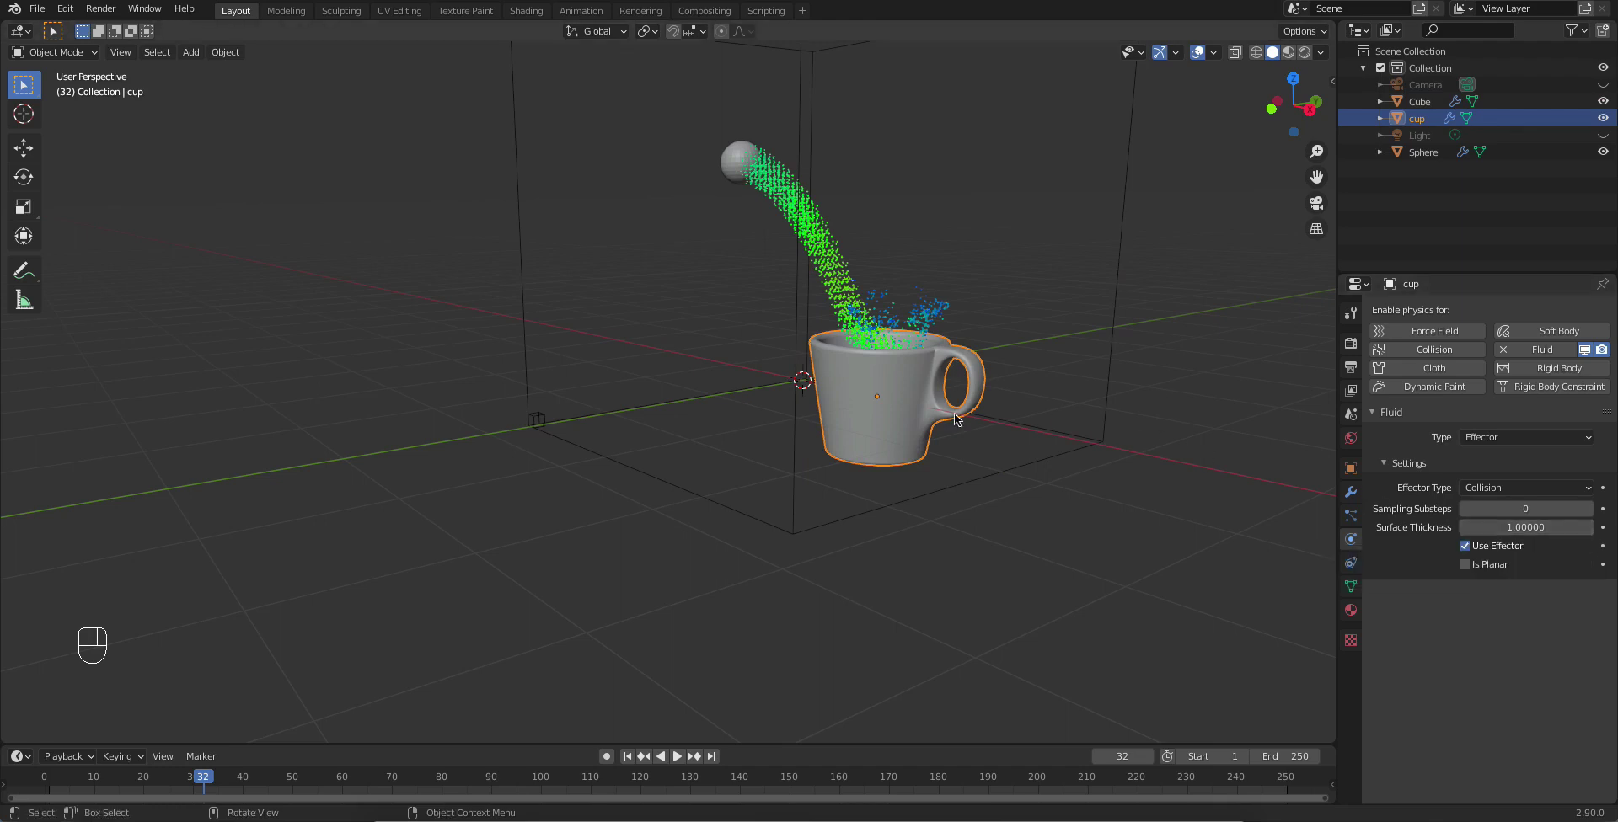
left_click_drag(992, 415, 961, 457)
left_click_drag(959, 462, 914, 457)
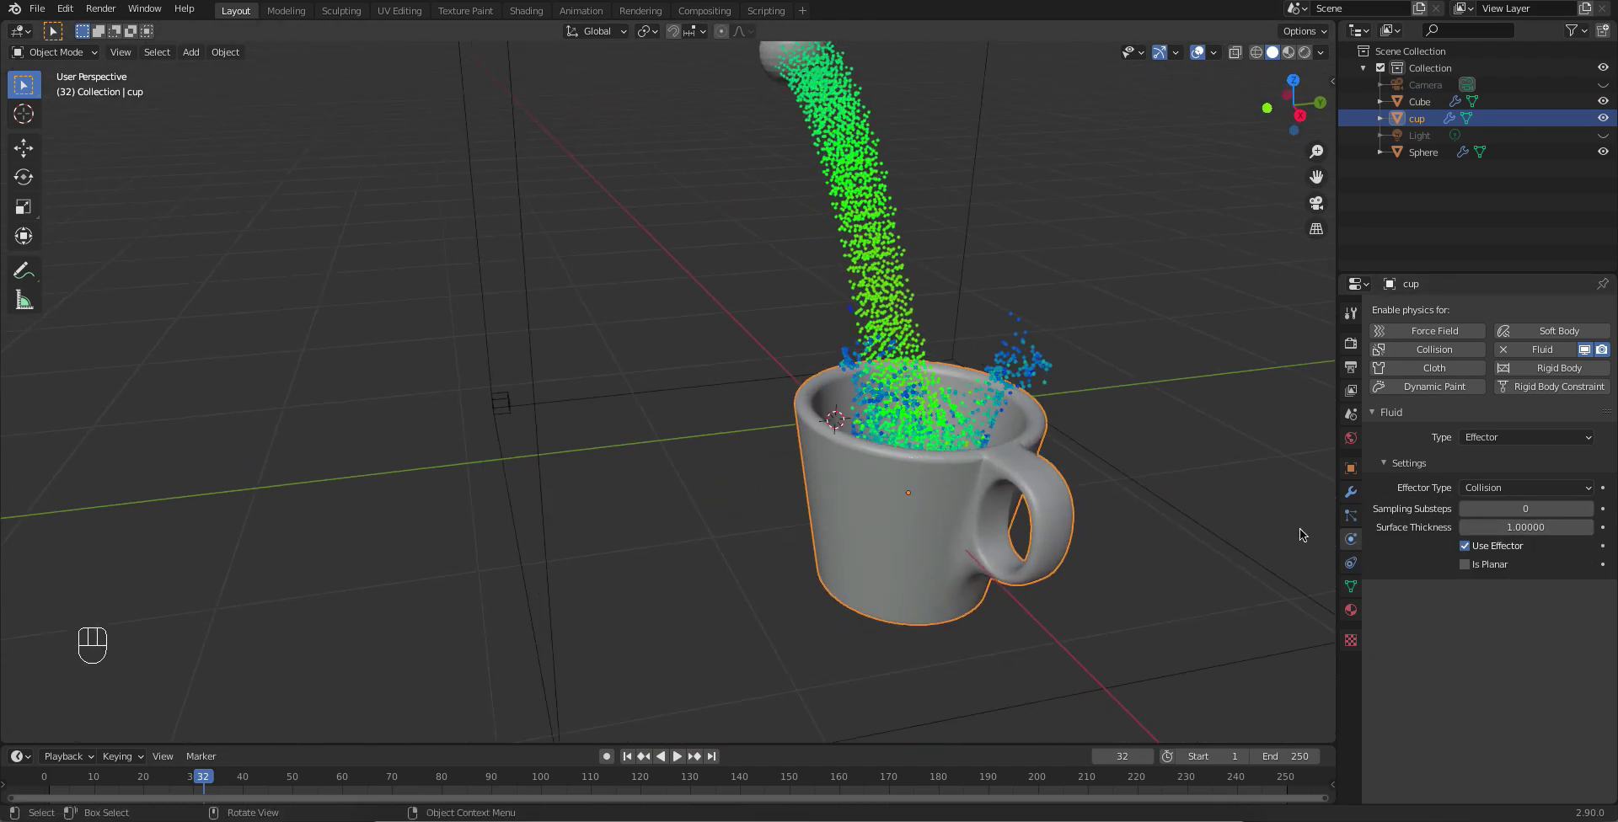
left_click_drag(1514, 522, 1227, 635)
left_click_drag(1047, 519, 1099, 508)
left_click_drag(1151, 475, 1466, 572)
left_click_drag(627, 754, 674, 763)
left_click(680, 762)
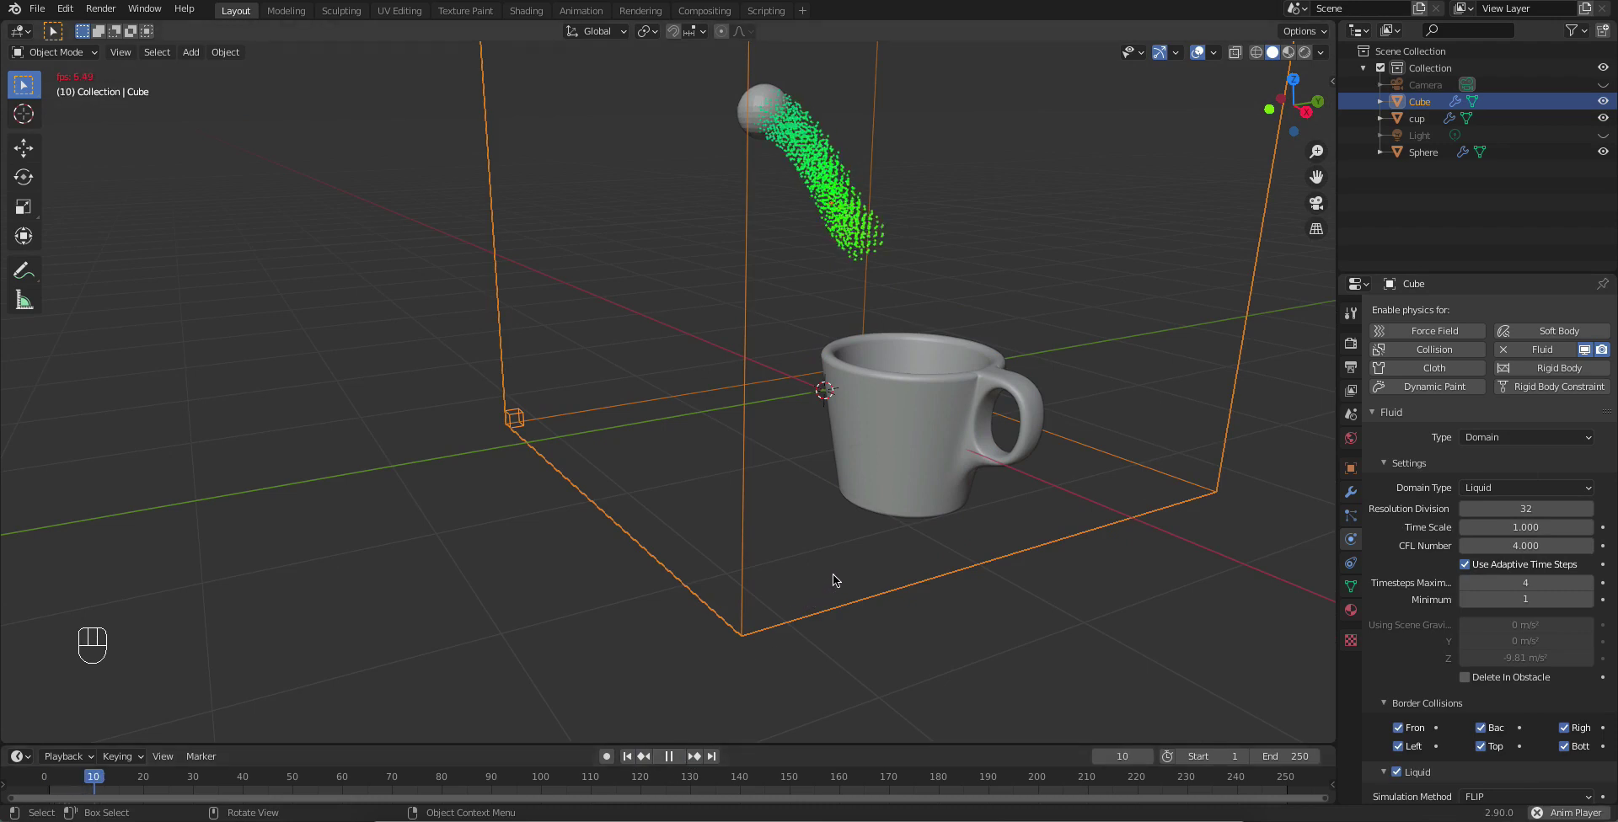
Step: Replay in see-through wireframe (Shift+Z), pause and inspect the liquid inside the cup, then return to solid shading
left_click(681, 756)
key("shift+z")
left_click_drag(880, 474, 837, 463)
left_click(886, 498)
left_click_drag(846, 471, 855, 553)
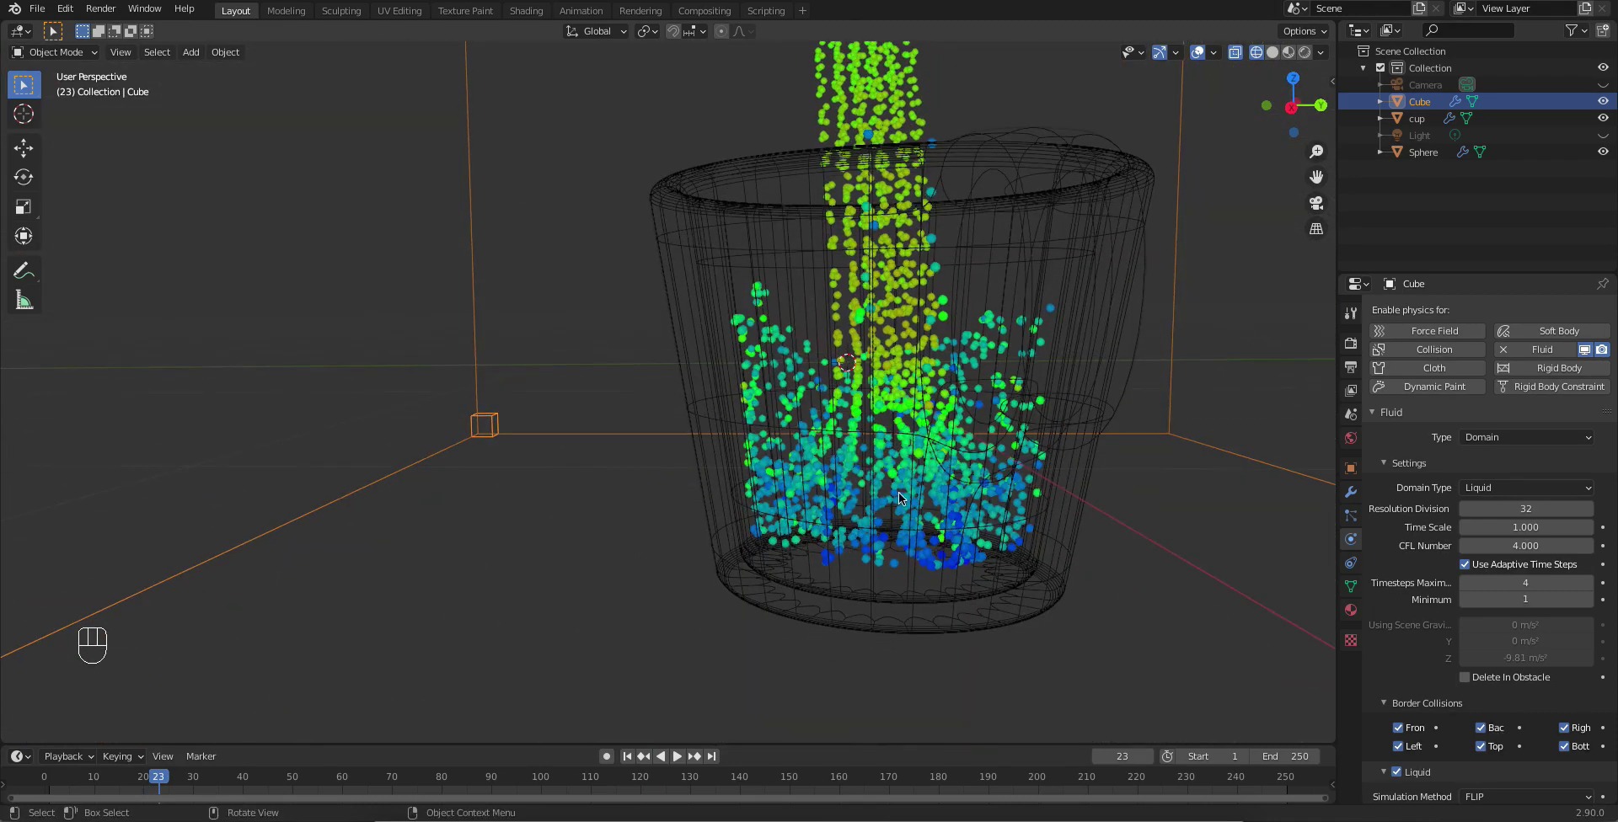
left_click_drag(941, 529, 923, 620)
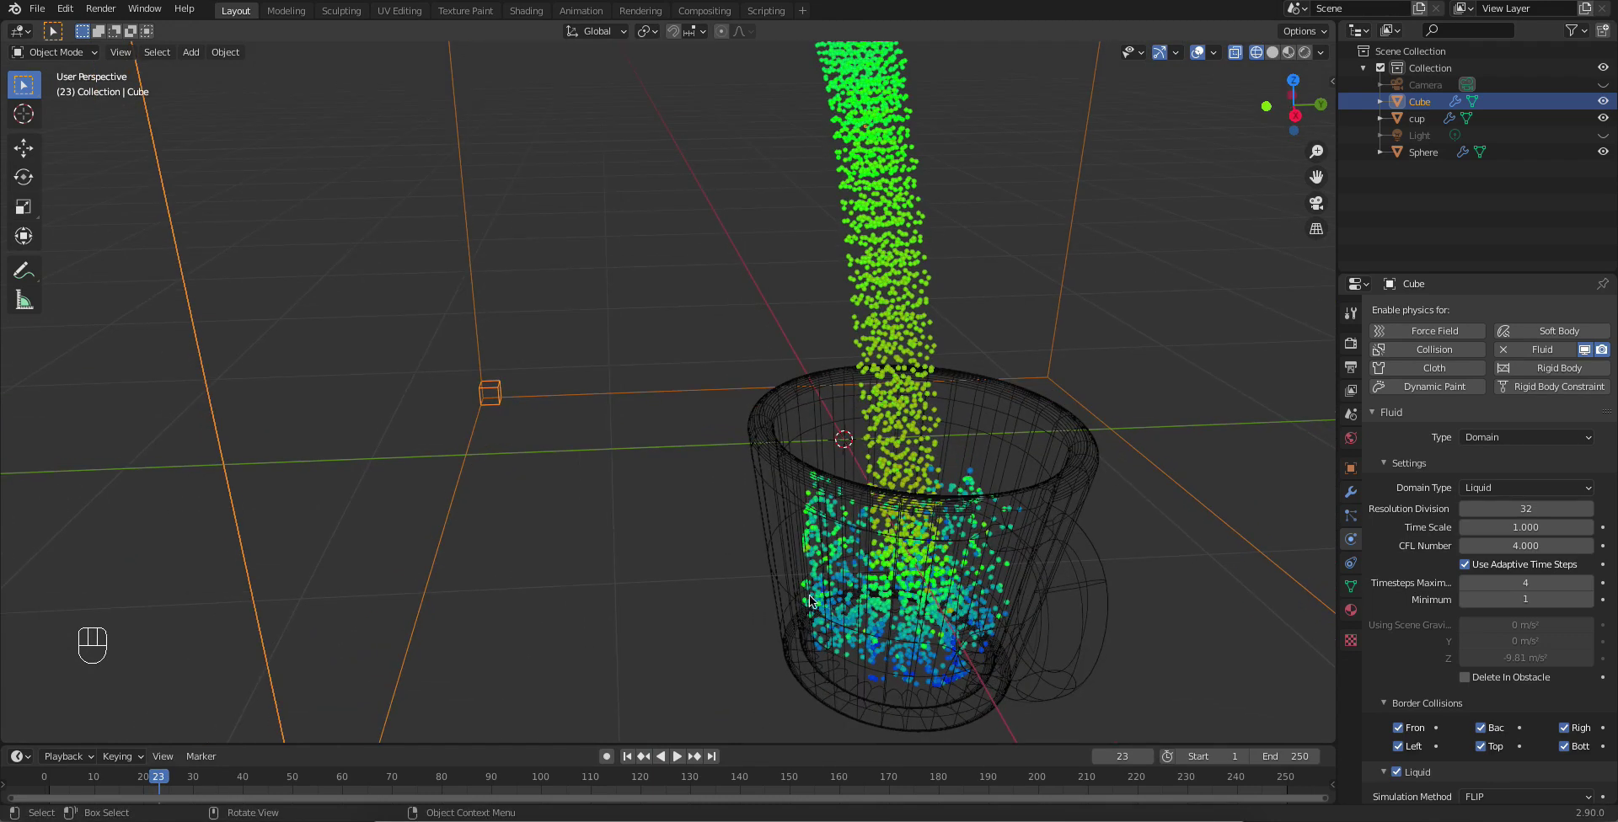
key("shift+z")
Step: Orbit to look down into the overflowing cup and zoom out to see the falling liquid stream
left_click_drag(831, 583, 795, 564)
left_click_drag(769, 448, 741, 674)
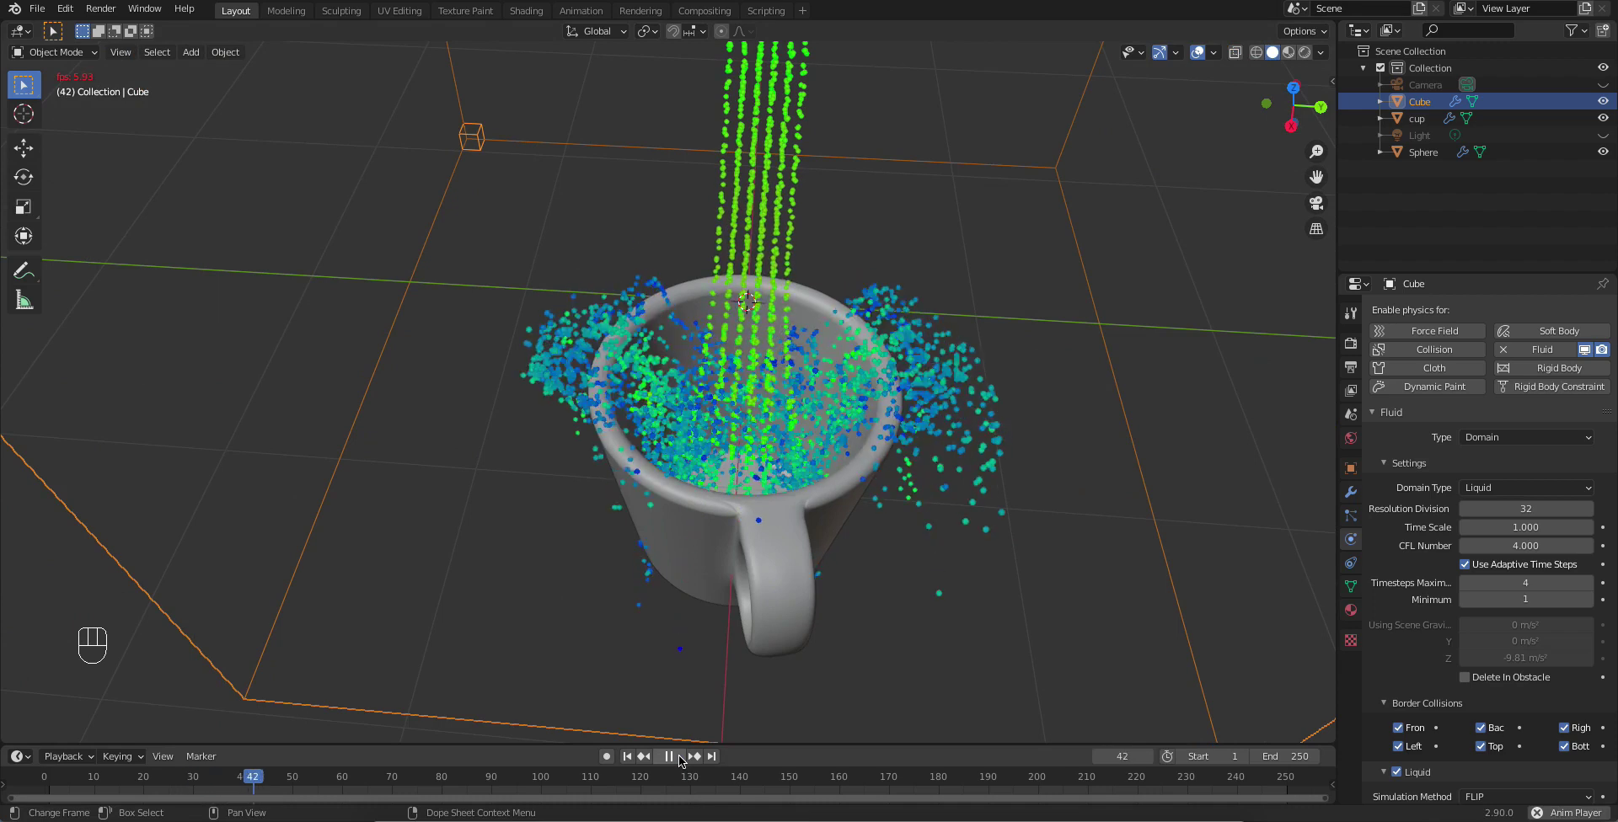
middle_click(683, 760)
left_click_drag(704, 475, 770, 370)
left_click_drag(751, 332, 674, 409)
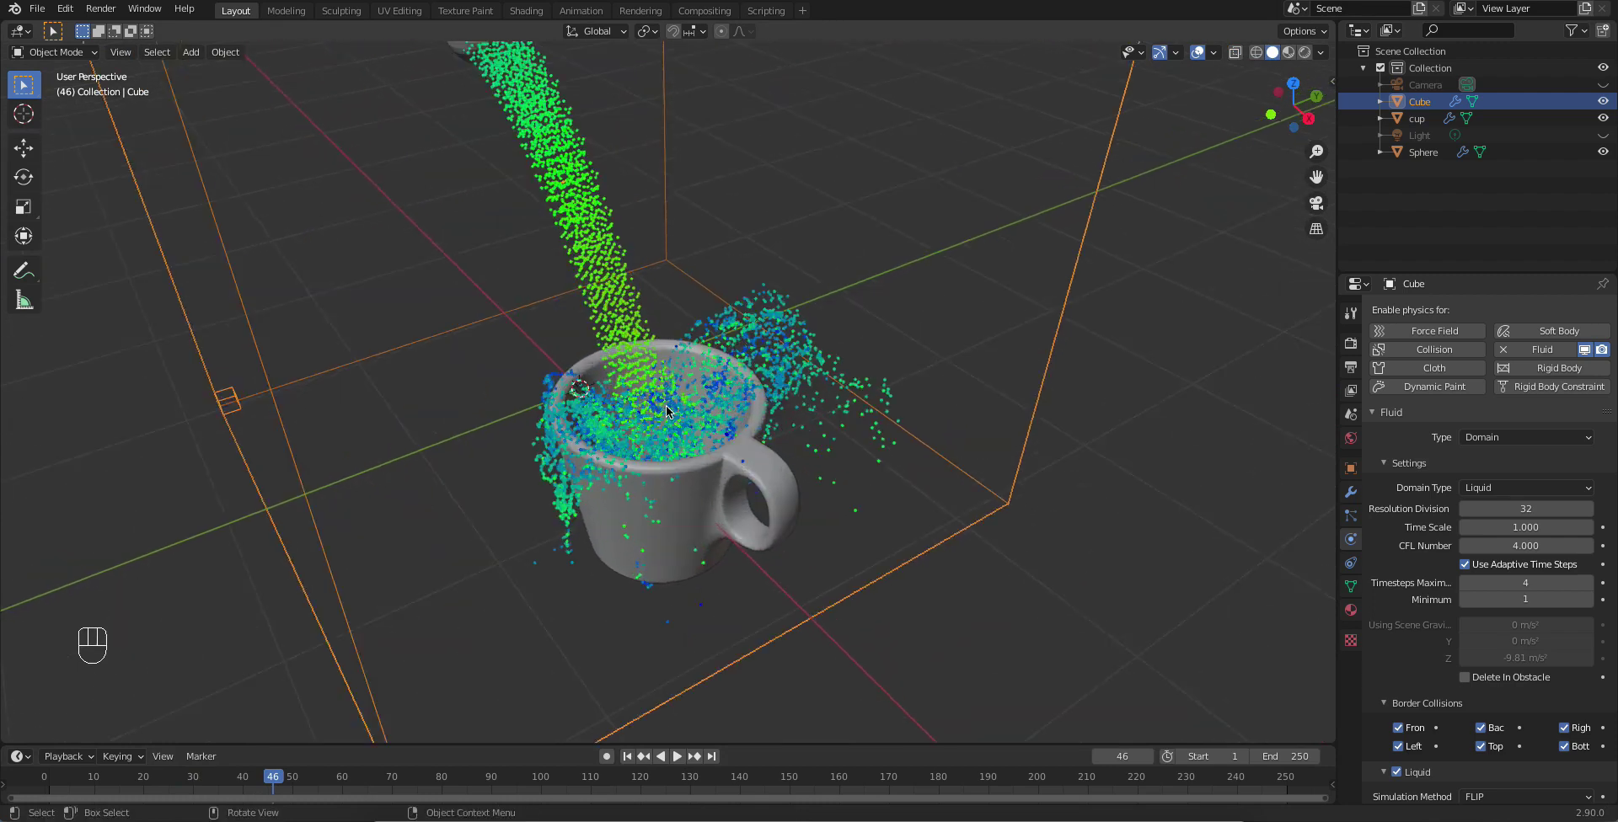
left_click_drag(669, 406, 684, 356)
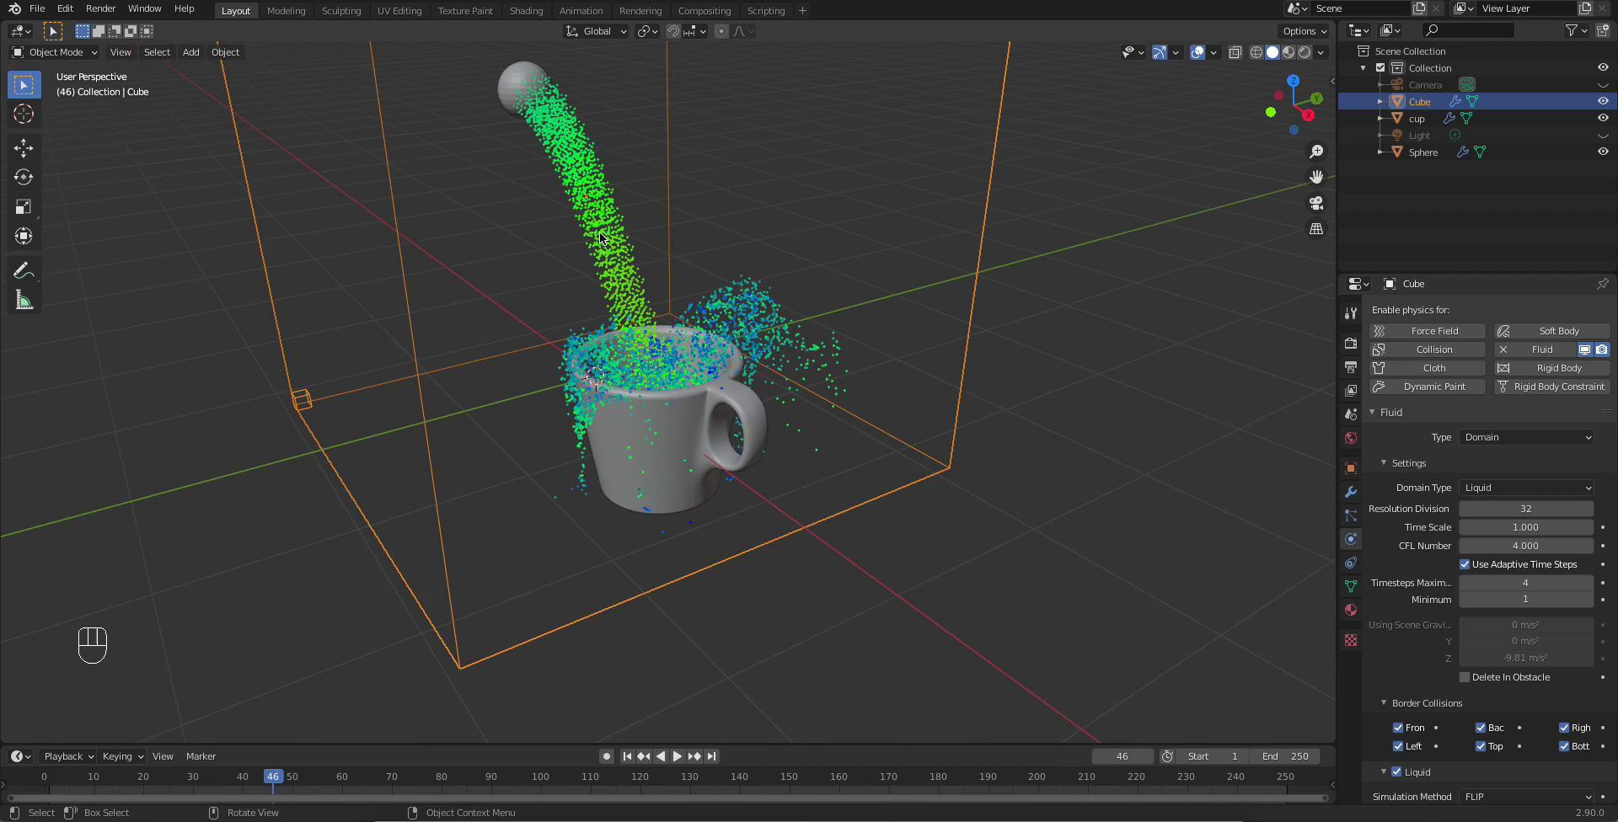
Step: Orbit around the whole domain to view the overflow from several sides, stopping at frame 46
left_click_drag(656, 392, 684, 396)
left_click_drag(732, 431, 684, 463)
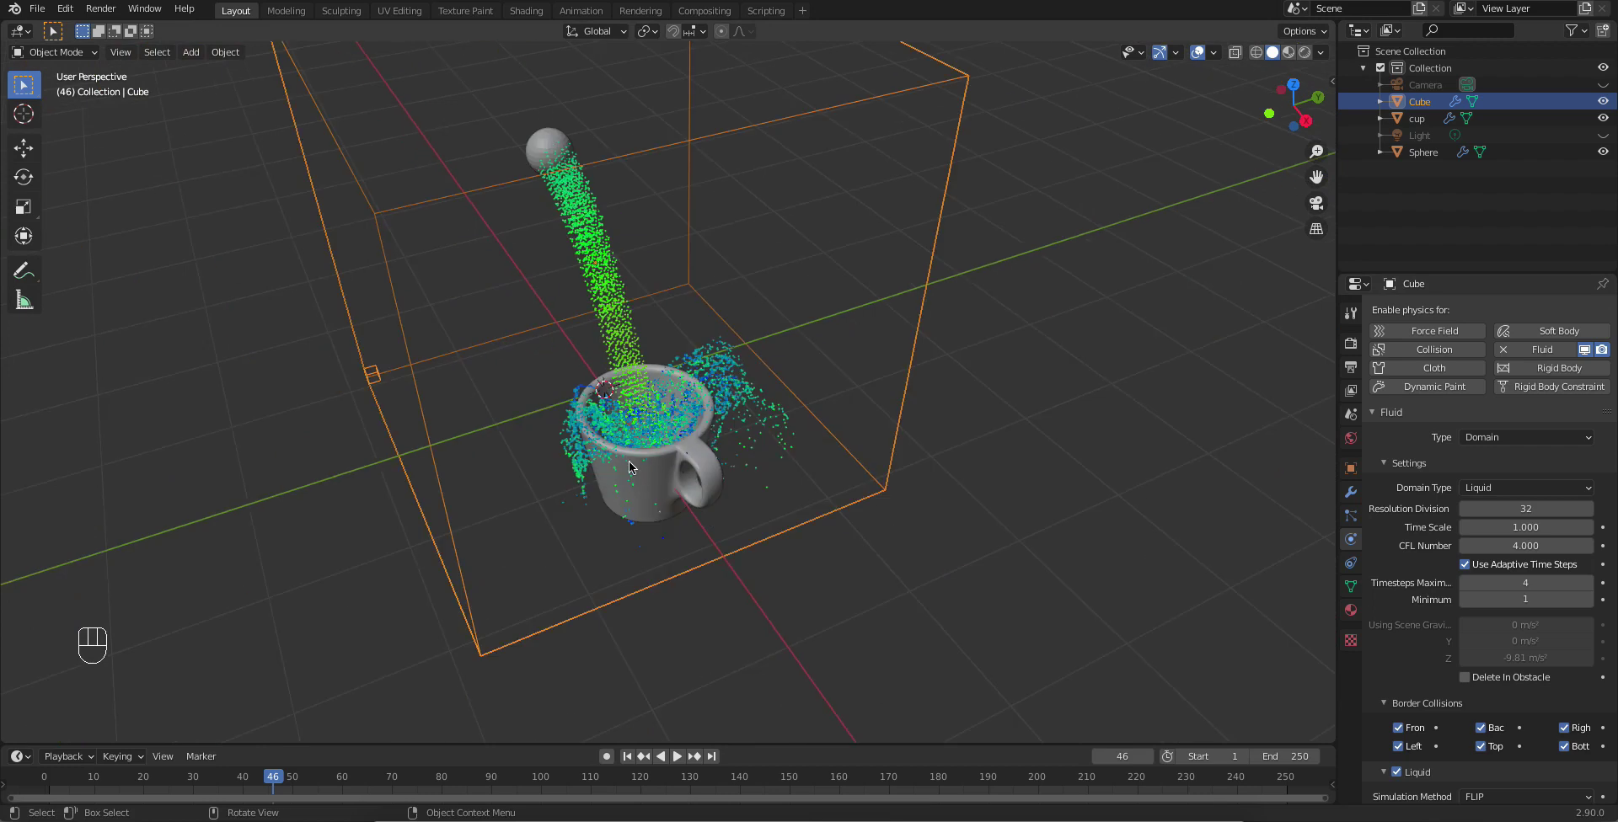
left_click_drag(637, 455, 664, 429)
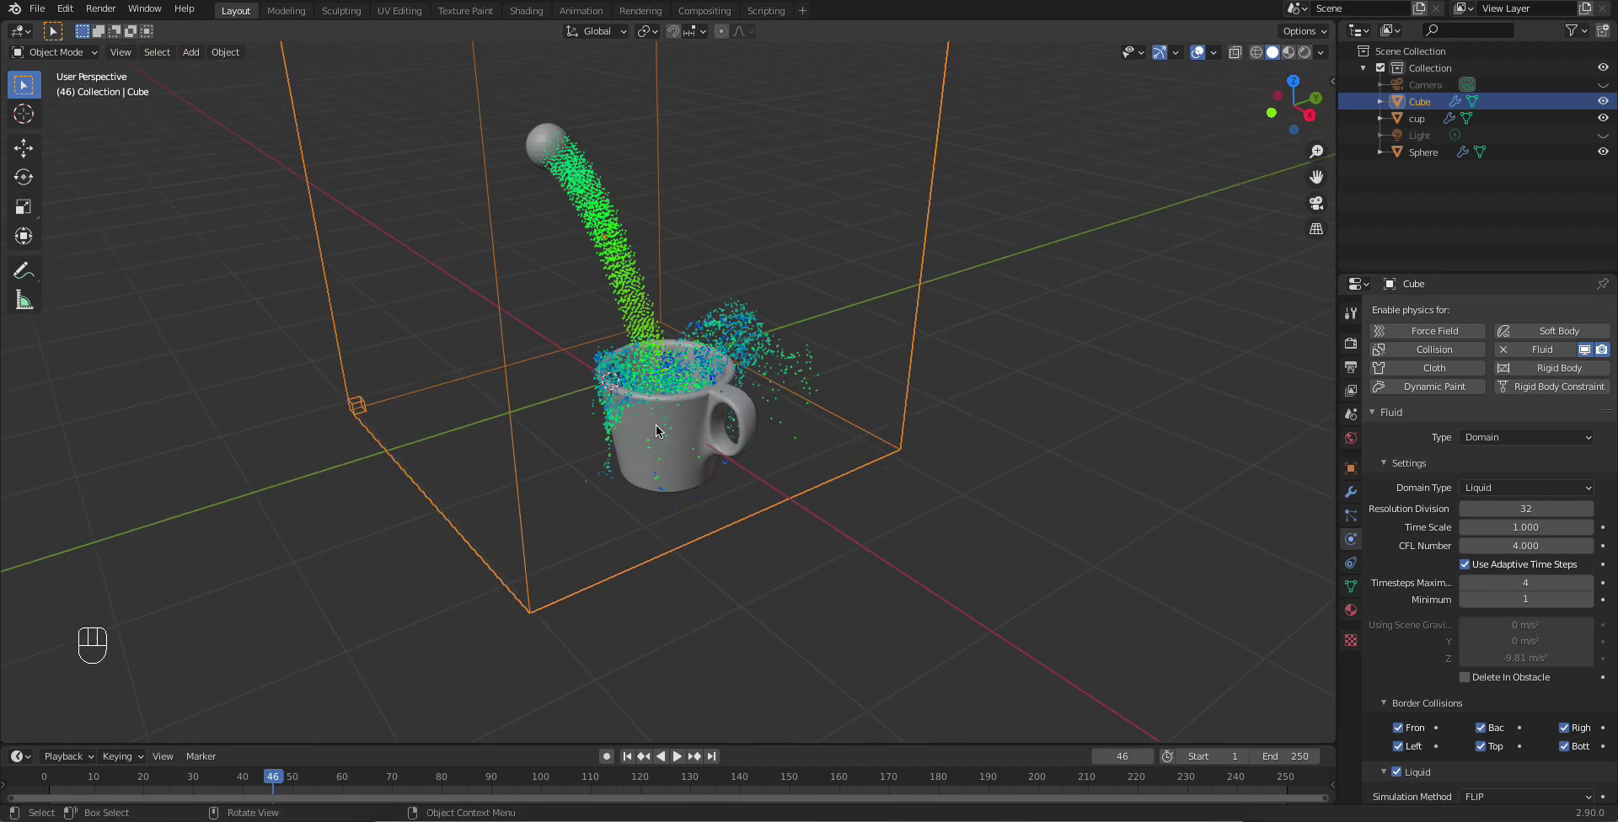
left_click_drag(682, 314, 665, 437)
middle_click(659, 419)
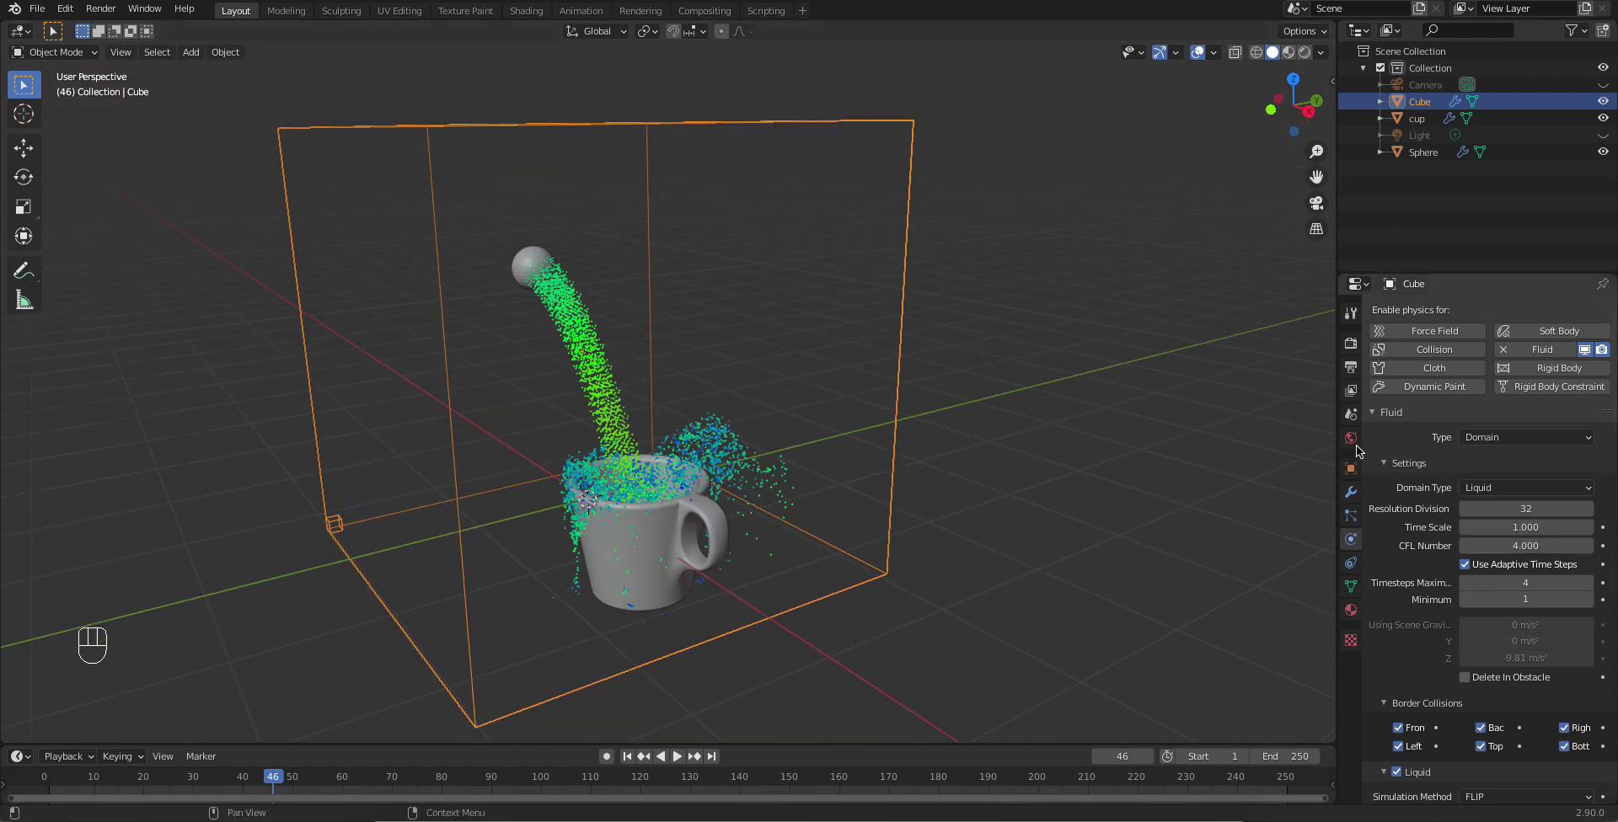
Step: Play the liquid simulation, pause around frame 38 and switch to the domain cube's Object Properties
left_click_drag(987, 286, 273, 589)
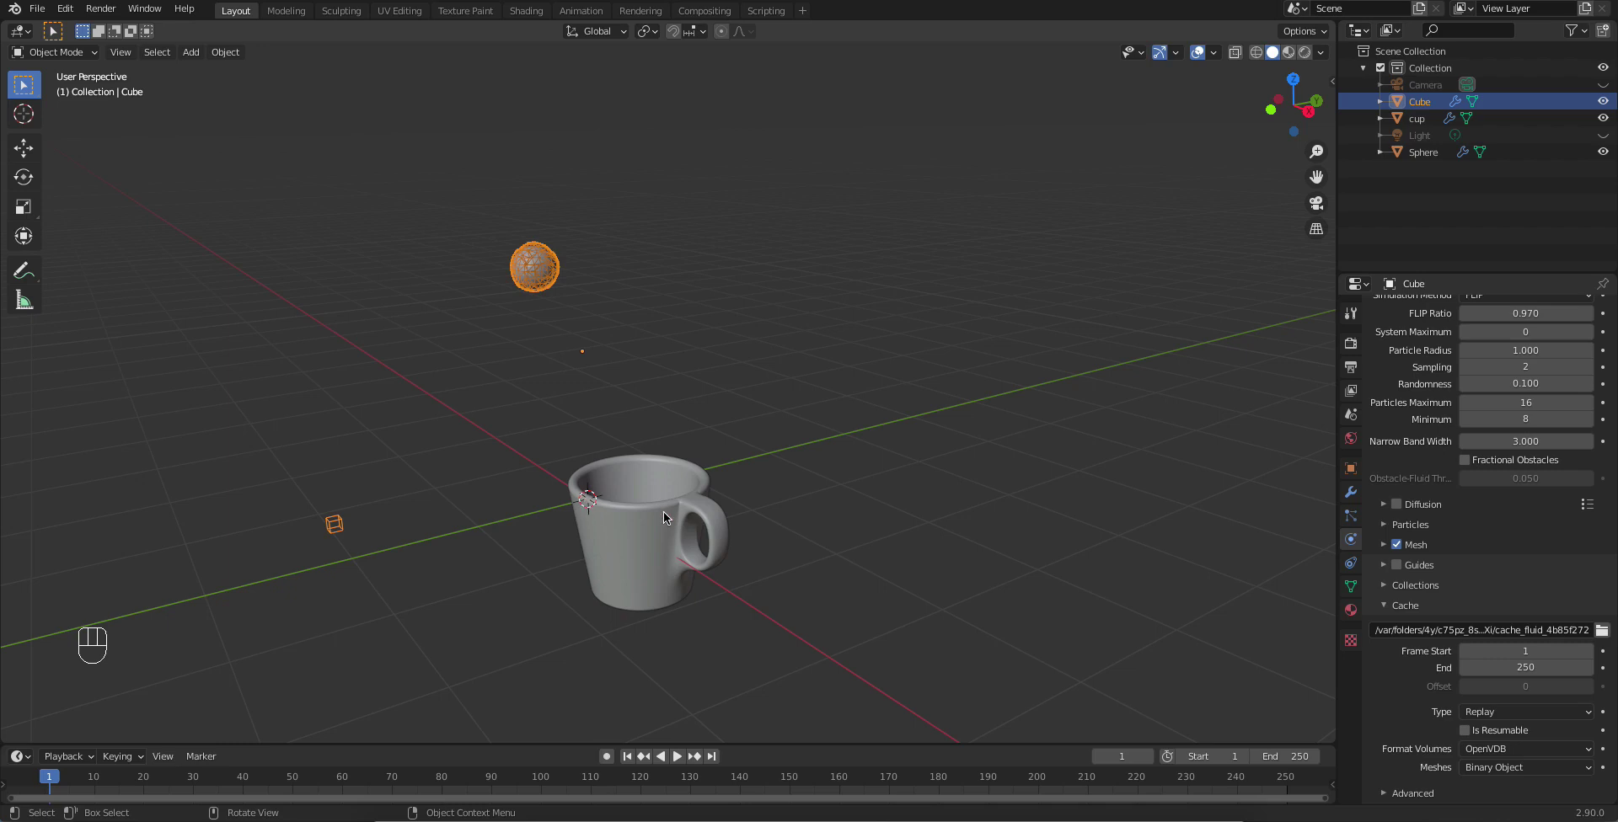
left_click_drag(619, 302, 676, 332)
middle_click(668, 336)
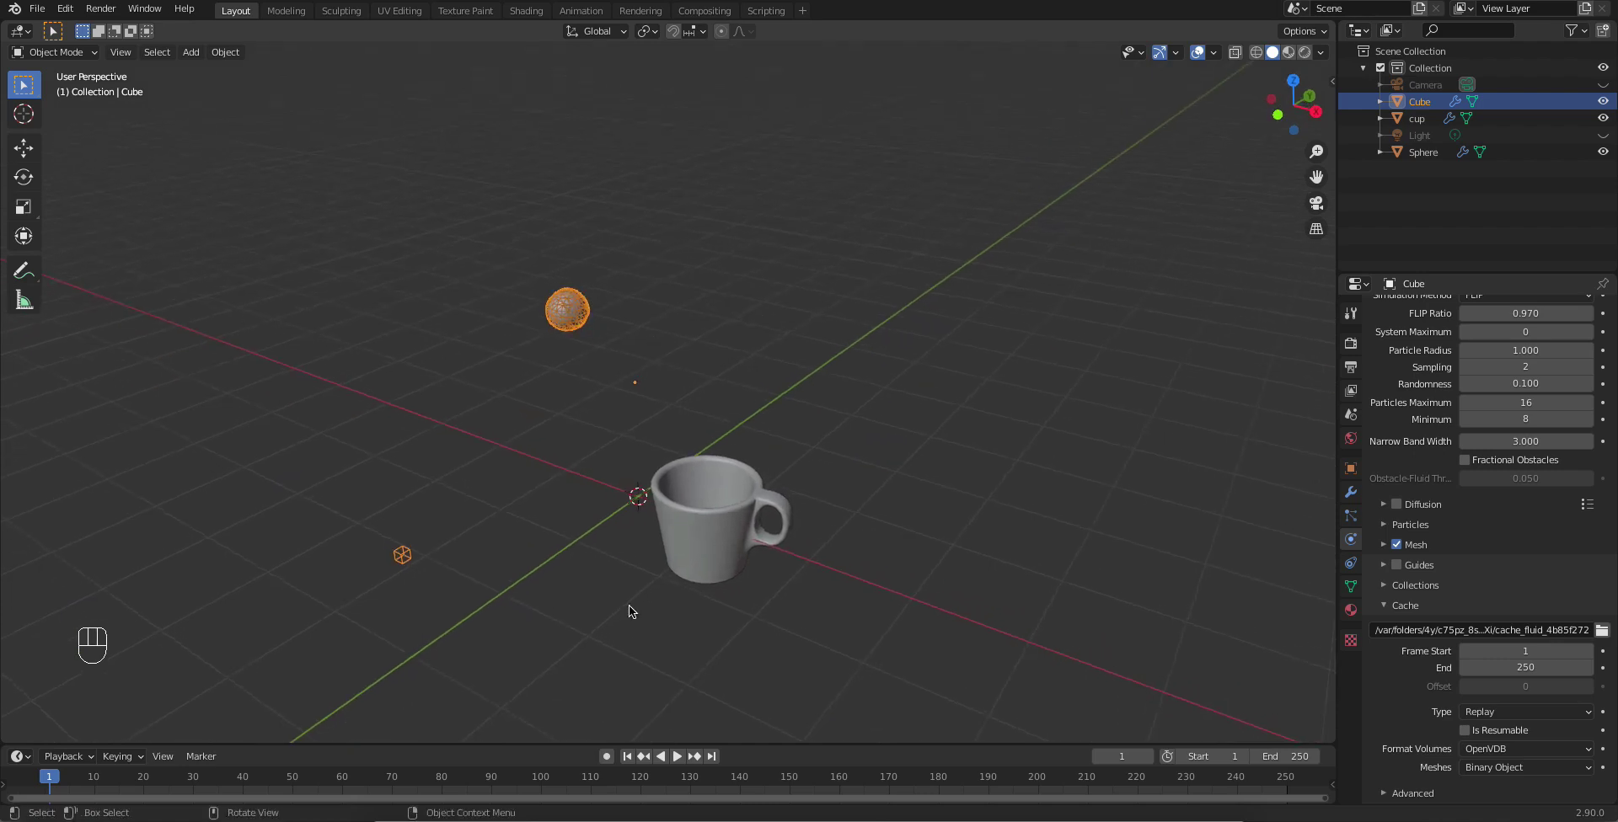
left_click(684, 767)
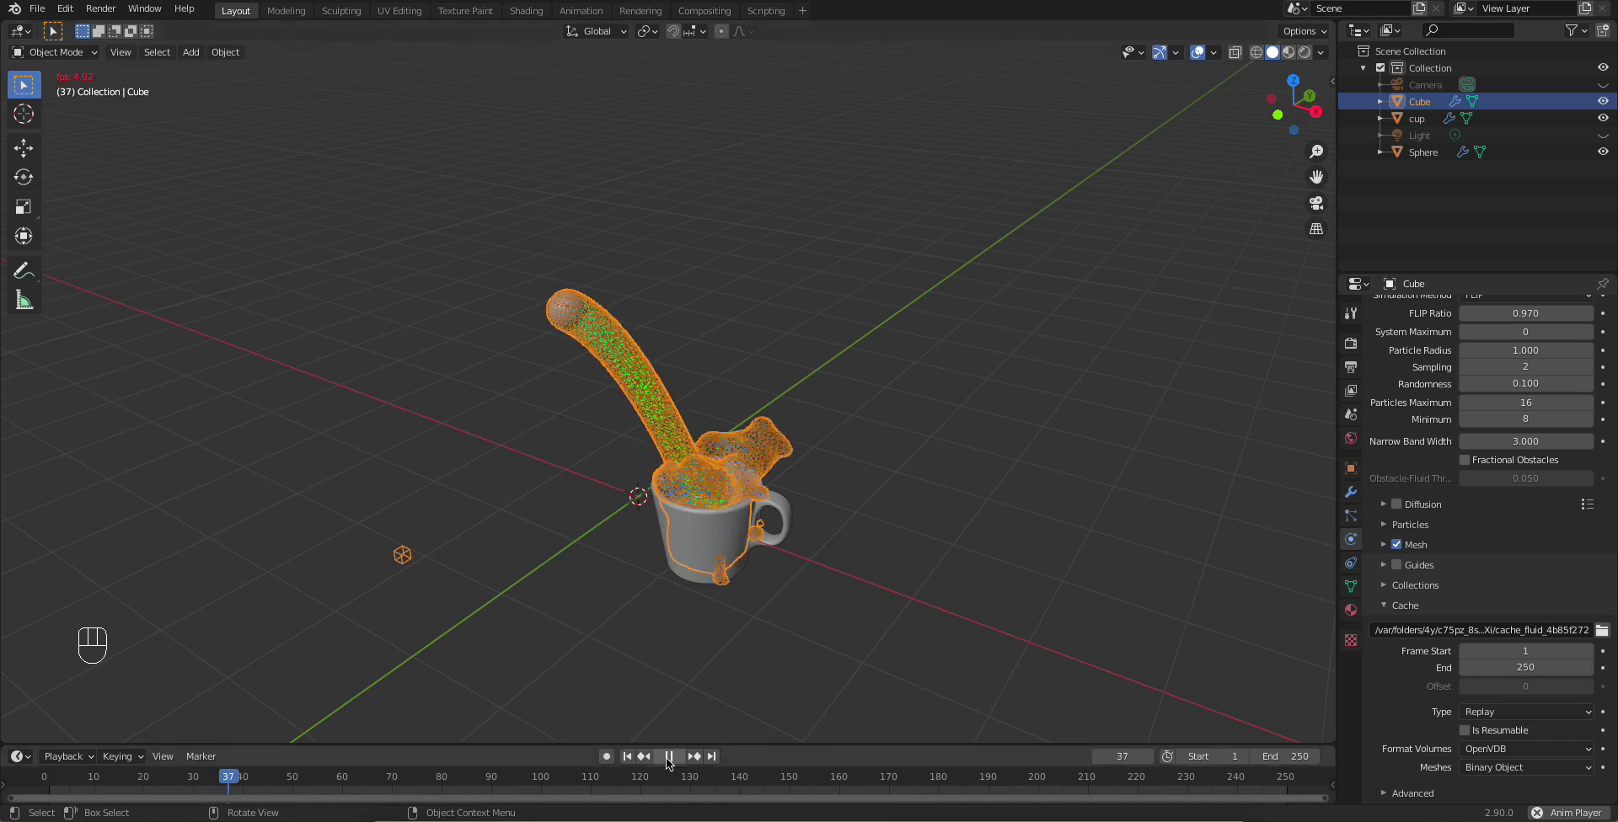
left_click(655, 244)
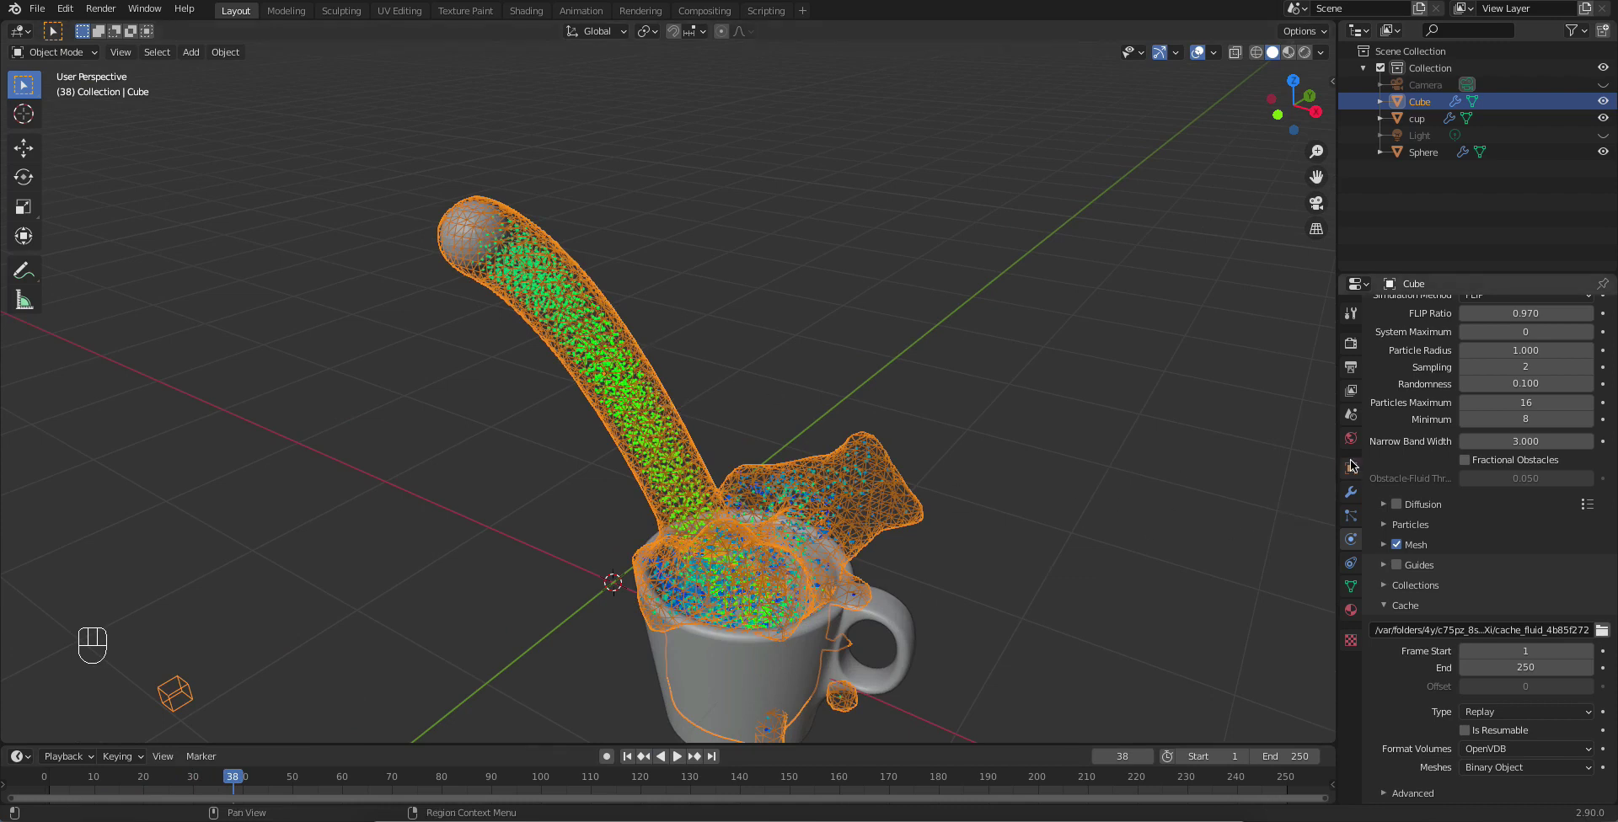
left_click(1363, 473)
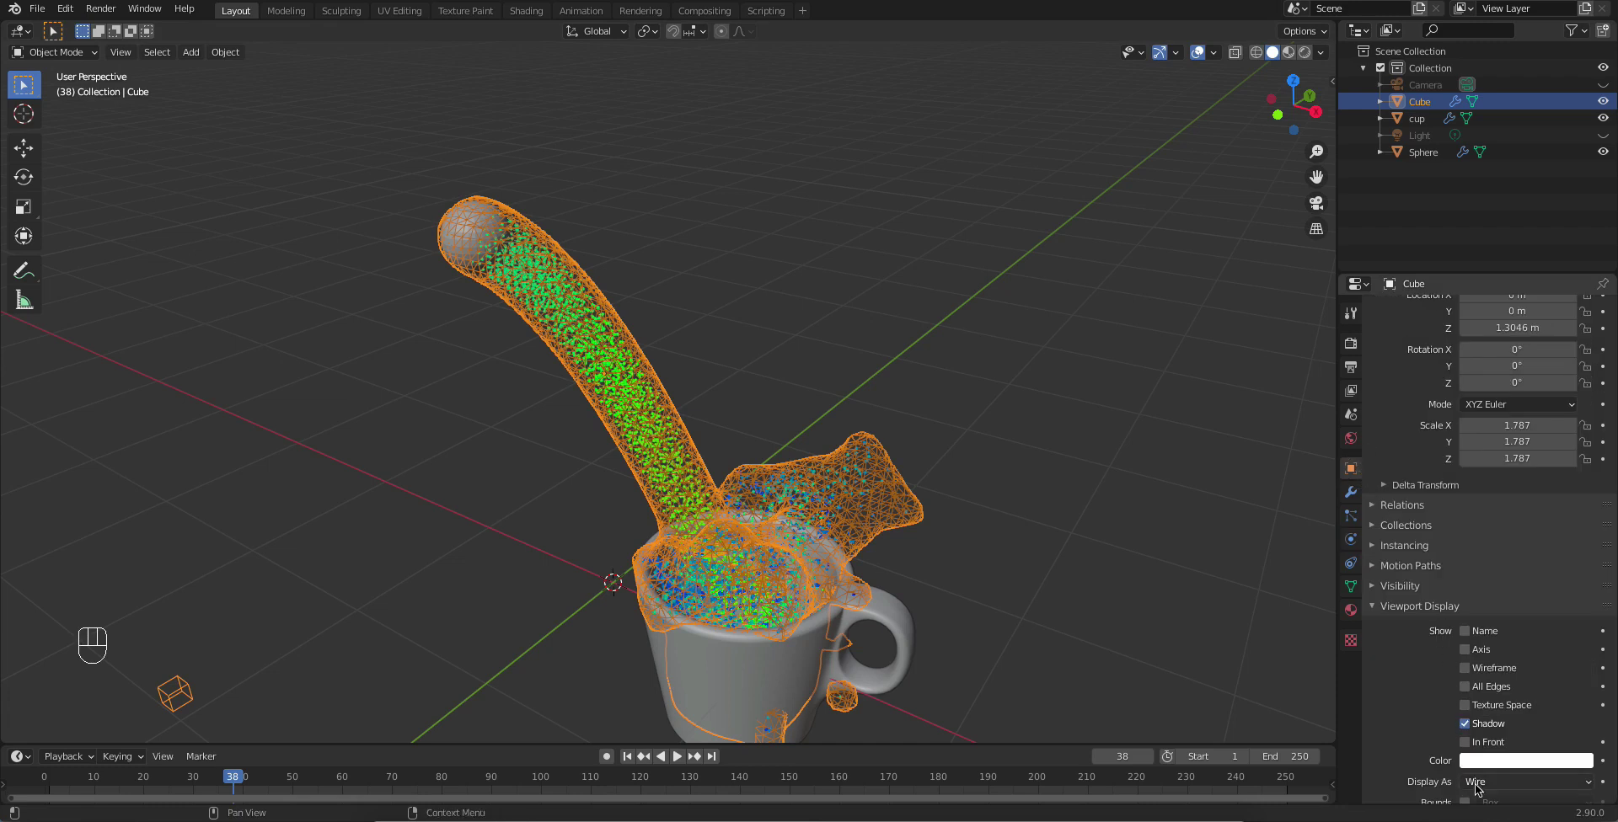
Step: Set the domain's Display As to Textured so the liquid shows as a solid mesh, then replay and zoom in on the overflow
left_click_drag(1478, 787, 1491, 712)
left_click_drag(999, 431, 954, 453)
left_click_drag(636, 762, 672, 760)
left_click(682, 759)
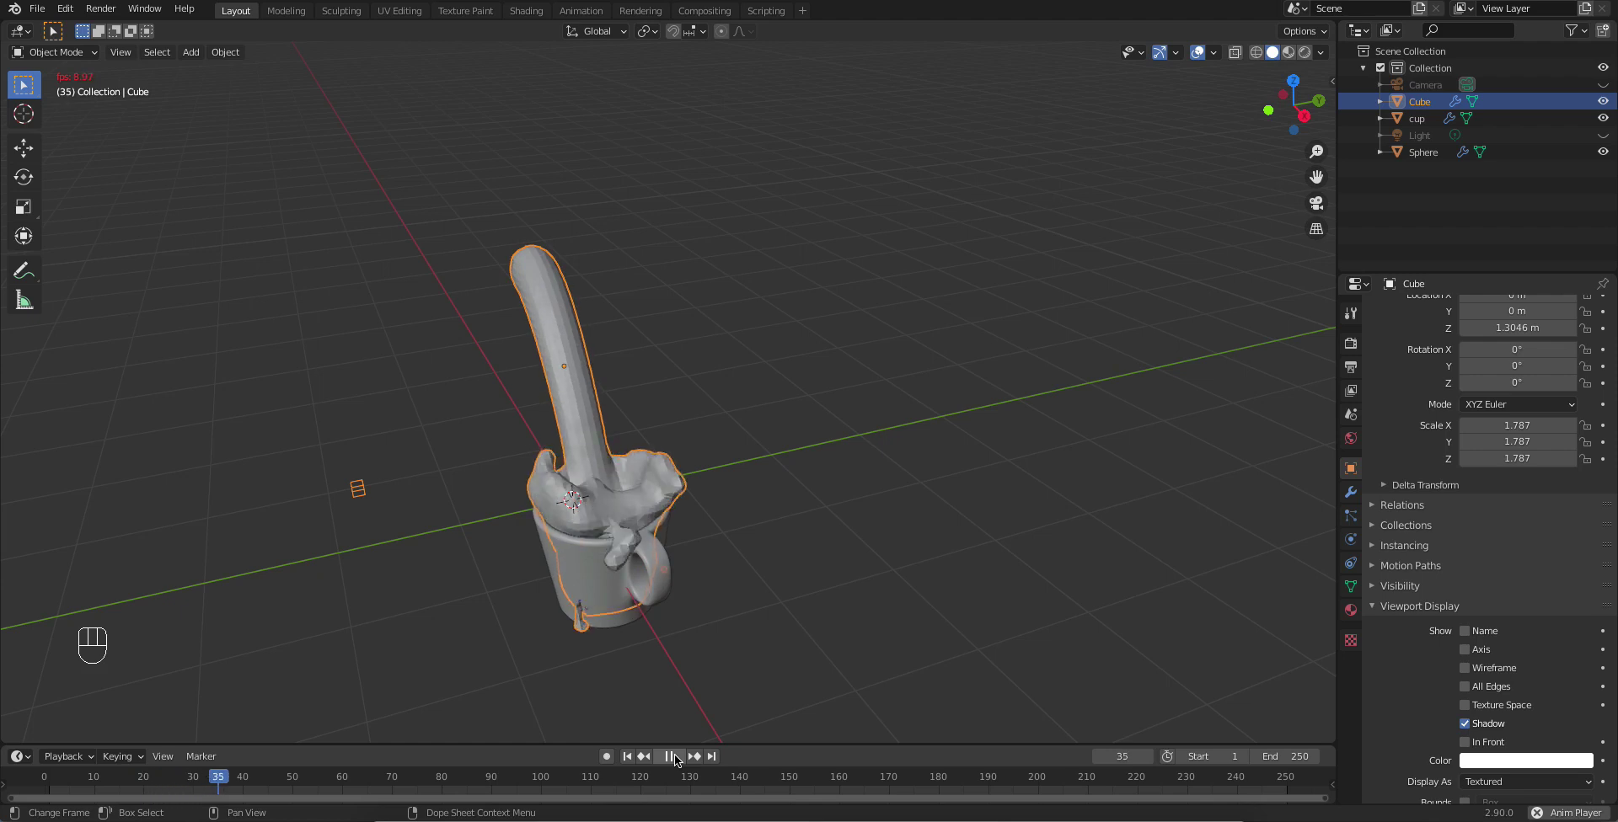
left_click_drag(683, 759, 754, 415)
left_click_drag(735, 524, 708, 496)
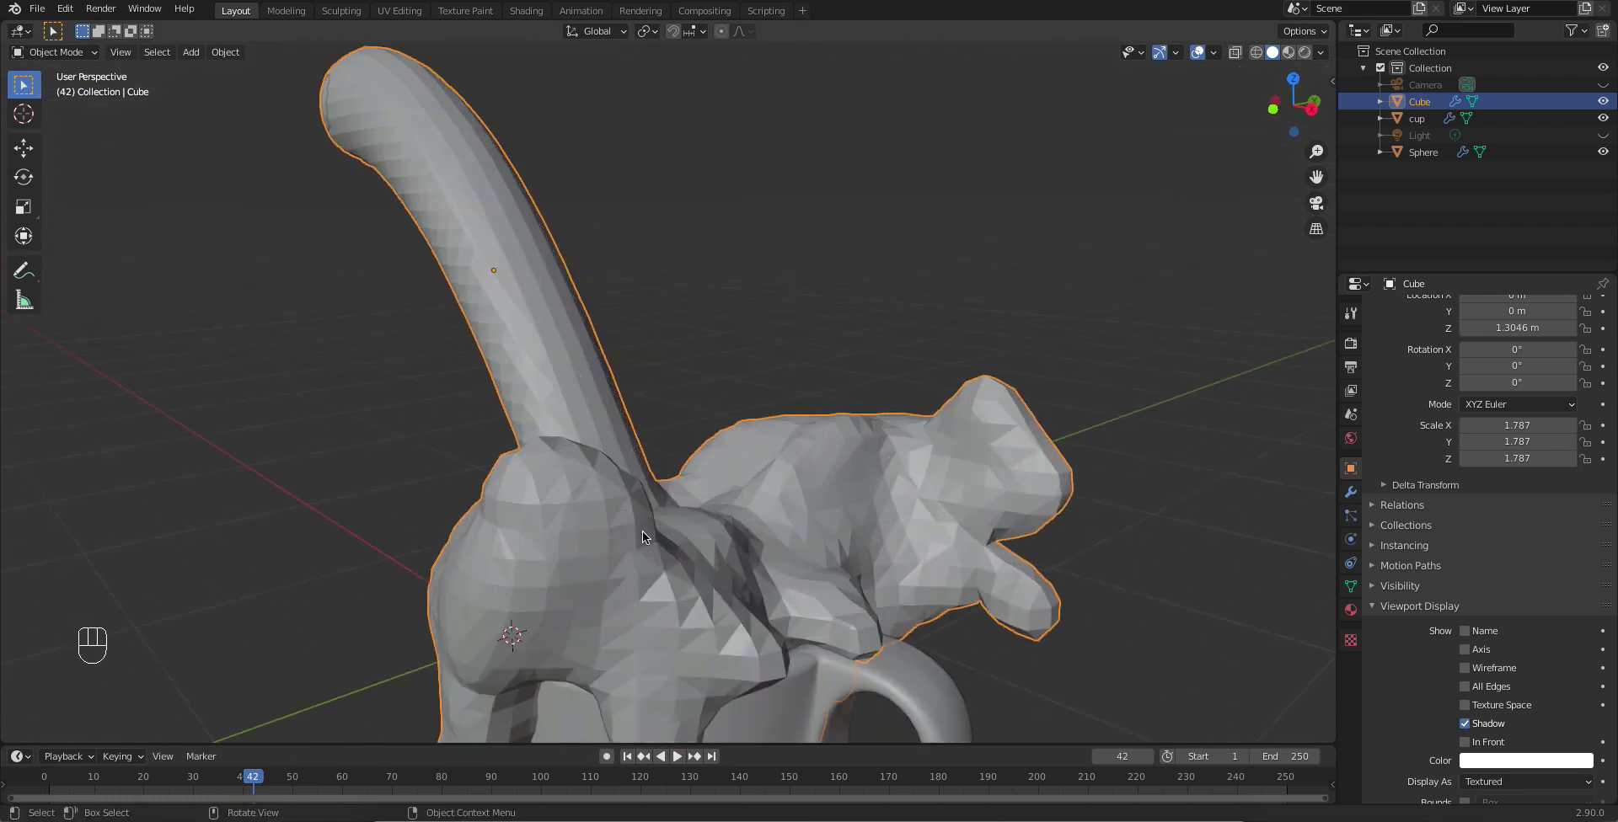
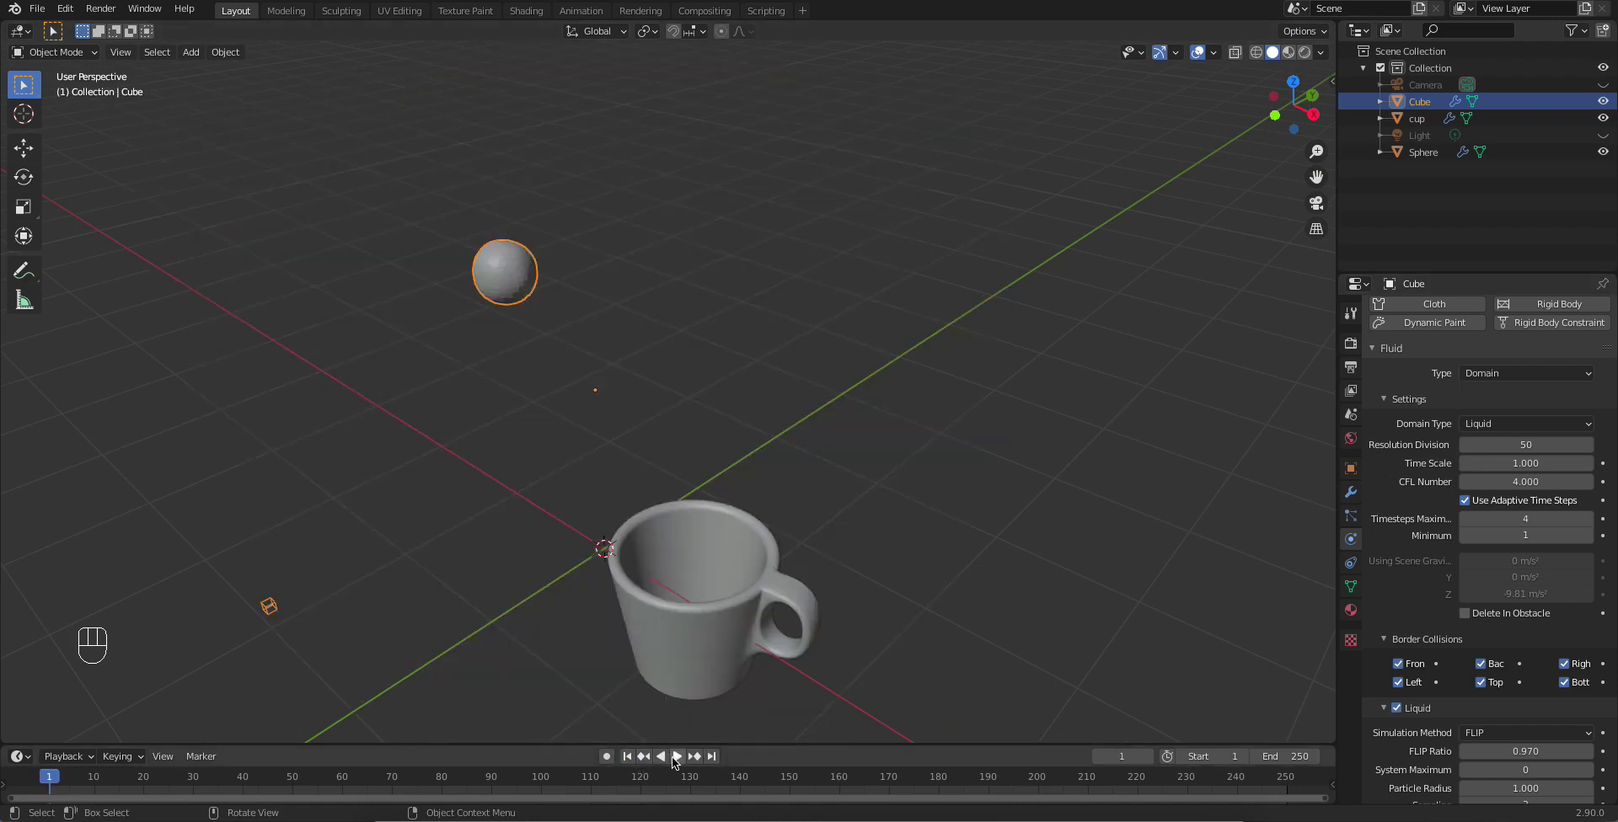
Step: Play and rewind the opening frames of the pour a few times, orbiting around the cup, ending back at frame 1
left_click(682, 763)
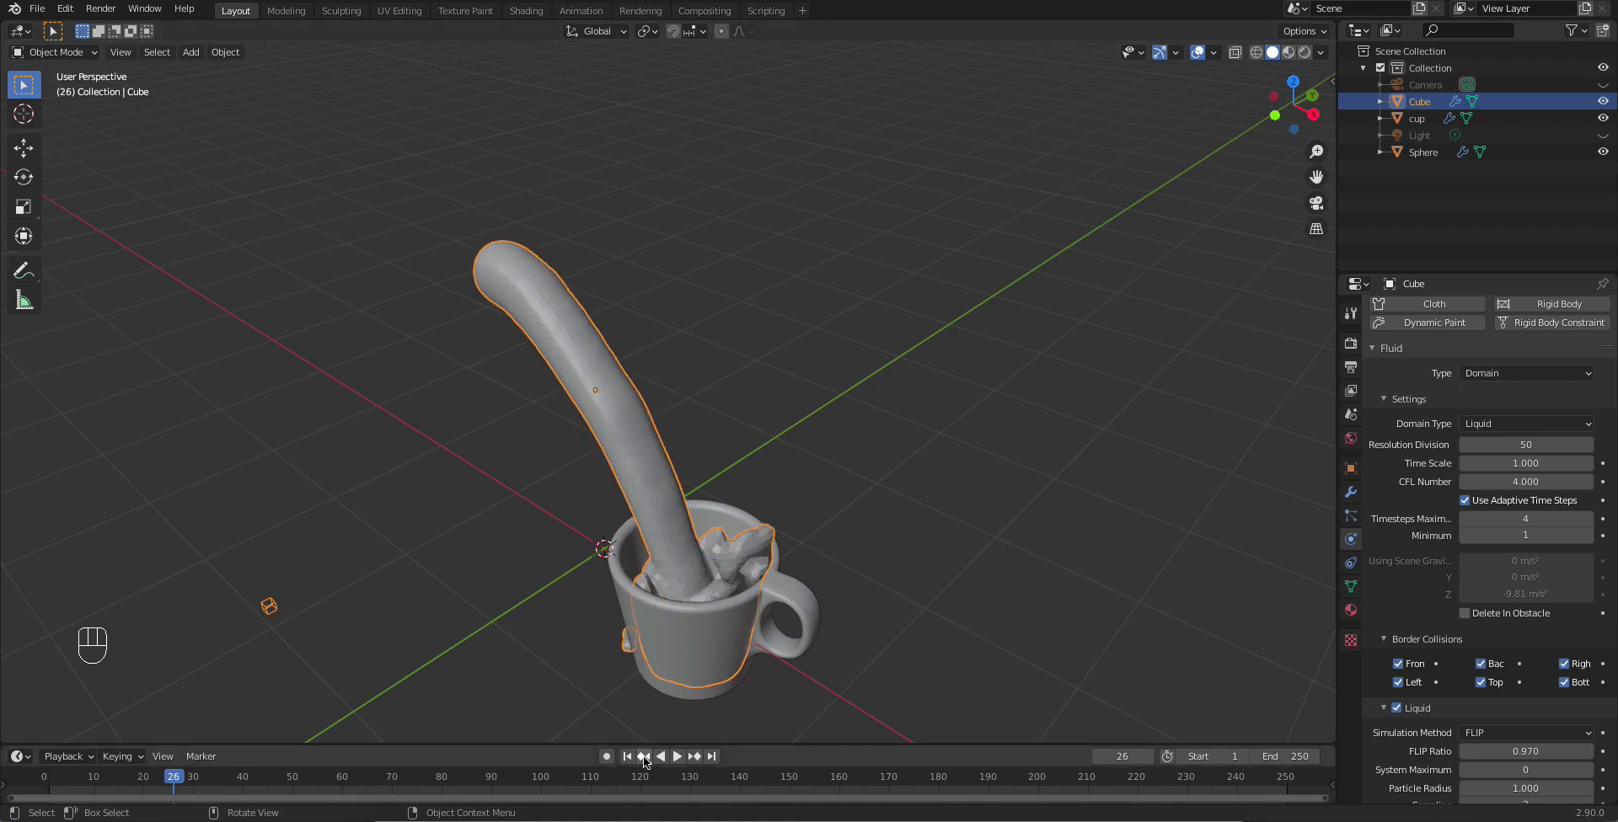
left_click_drag(638, 760, 665, 762)
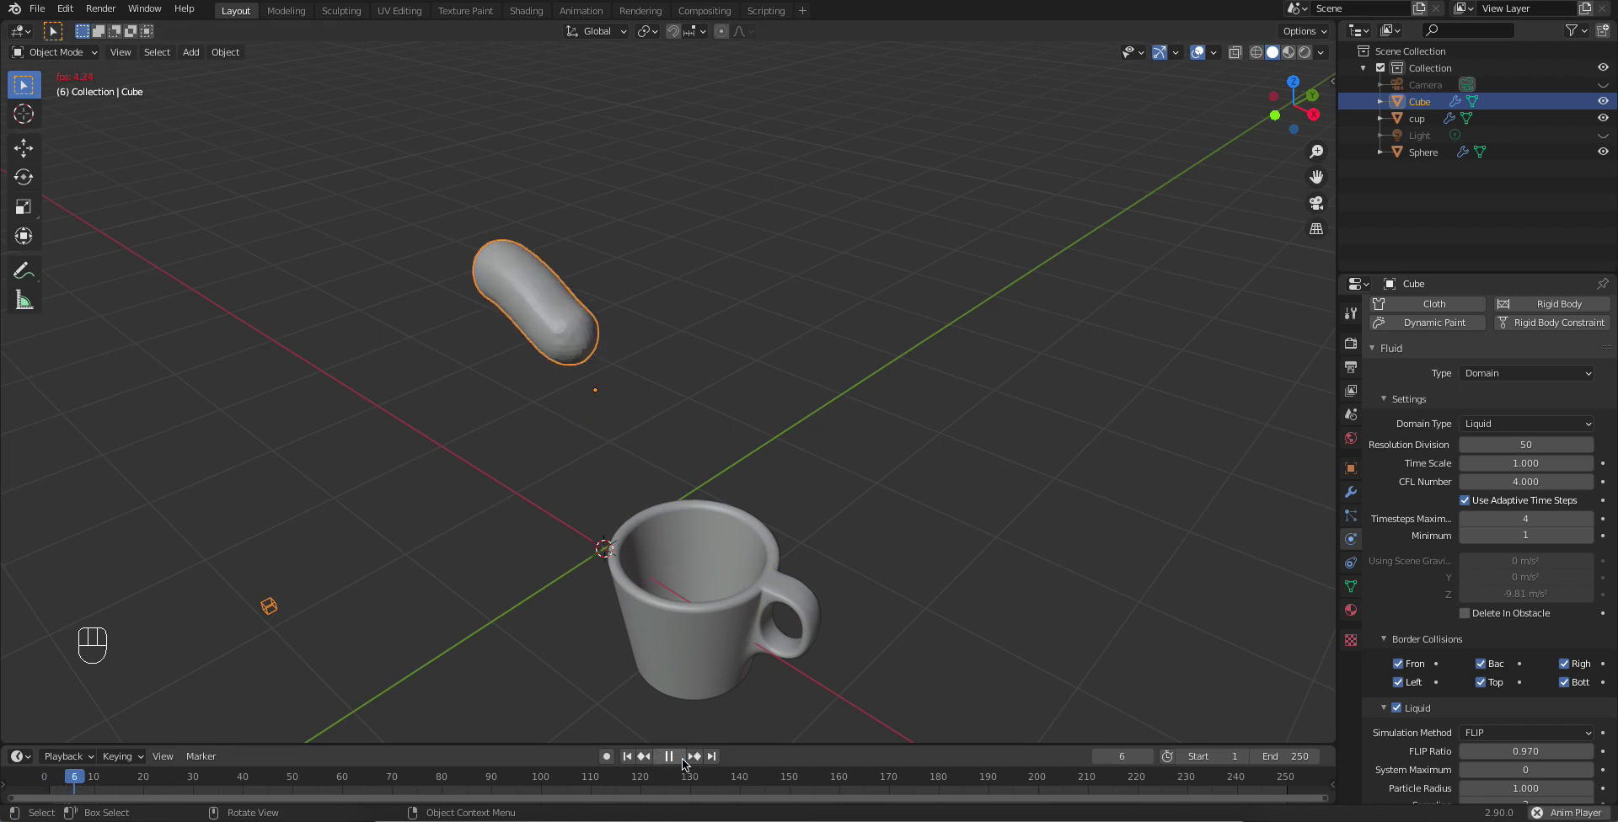
left_click(686, 763)
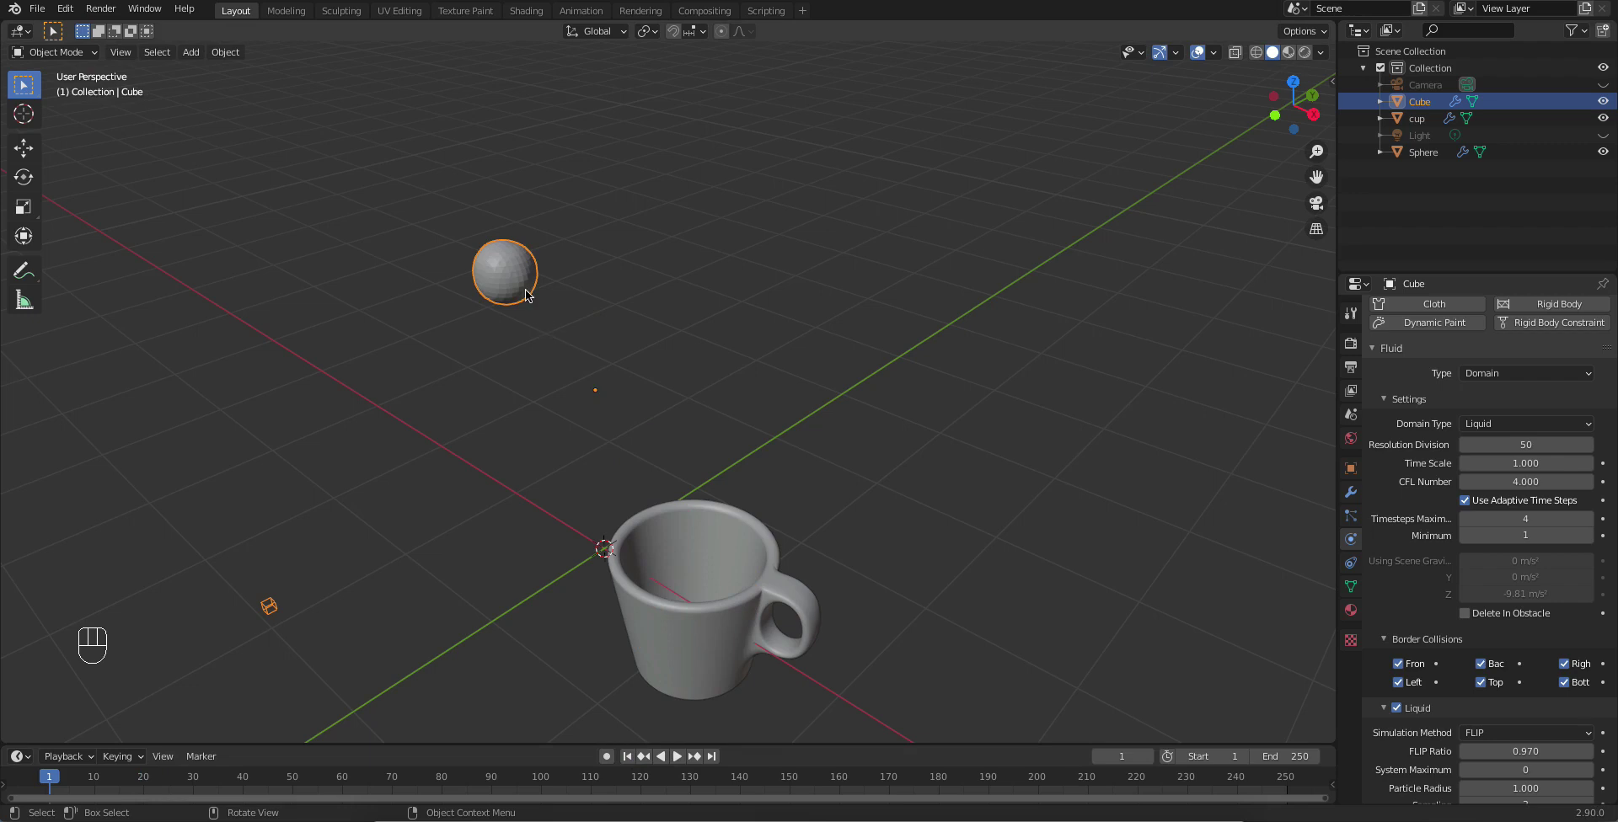
left_click(681, 765)
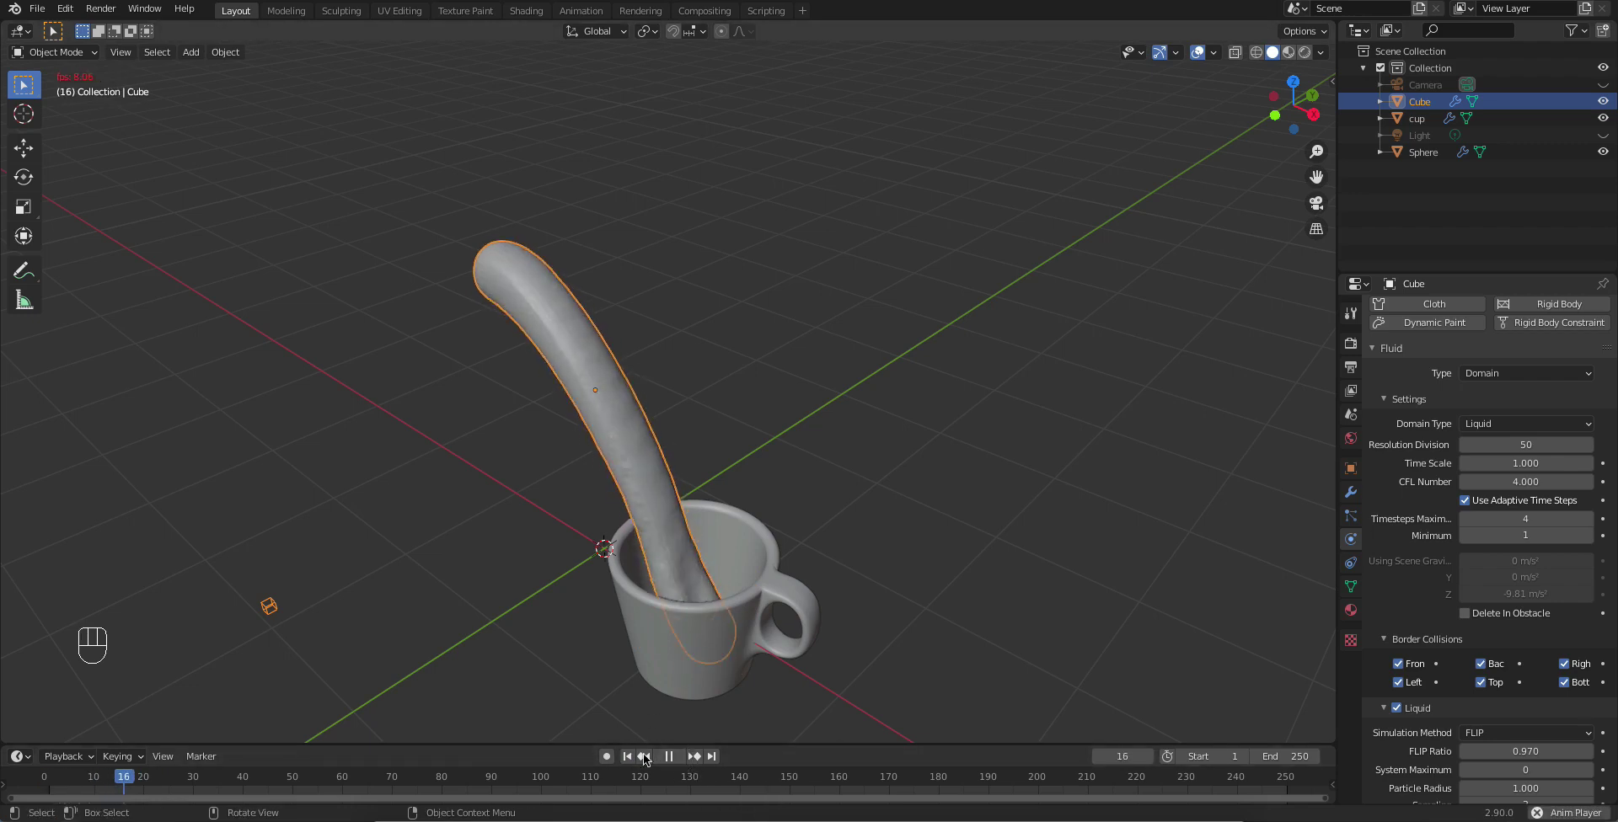
left_click_drag(668, 624, 586, 575)
left_click_drag(585, 544, 681, 668)
left_click(668, 372)
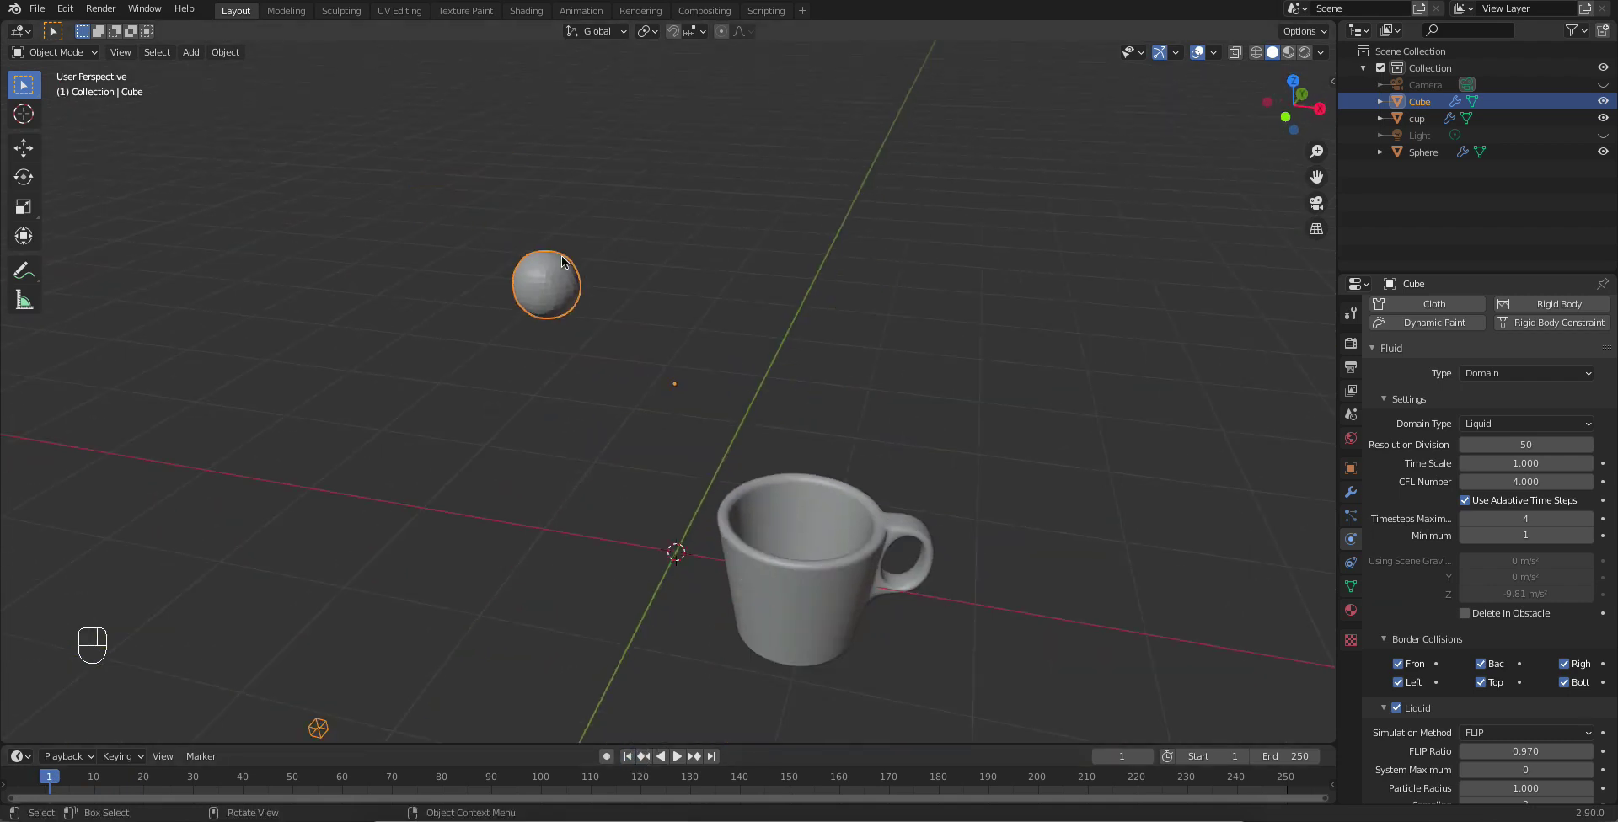
Step: Scale the sphere emitter smaller, preview the pour to frame 15, then reselect the domain cube
left_click(569, 294)
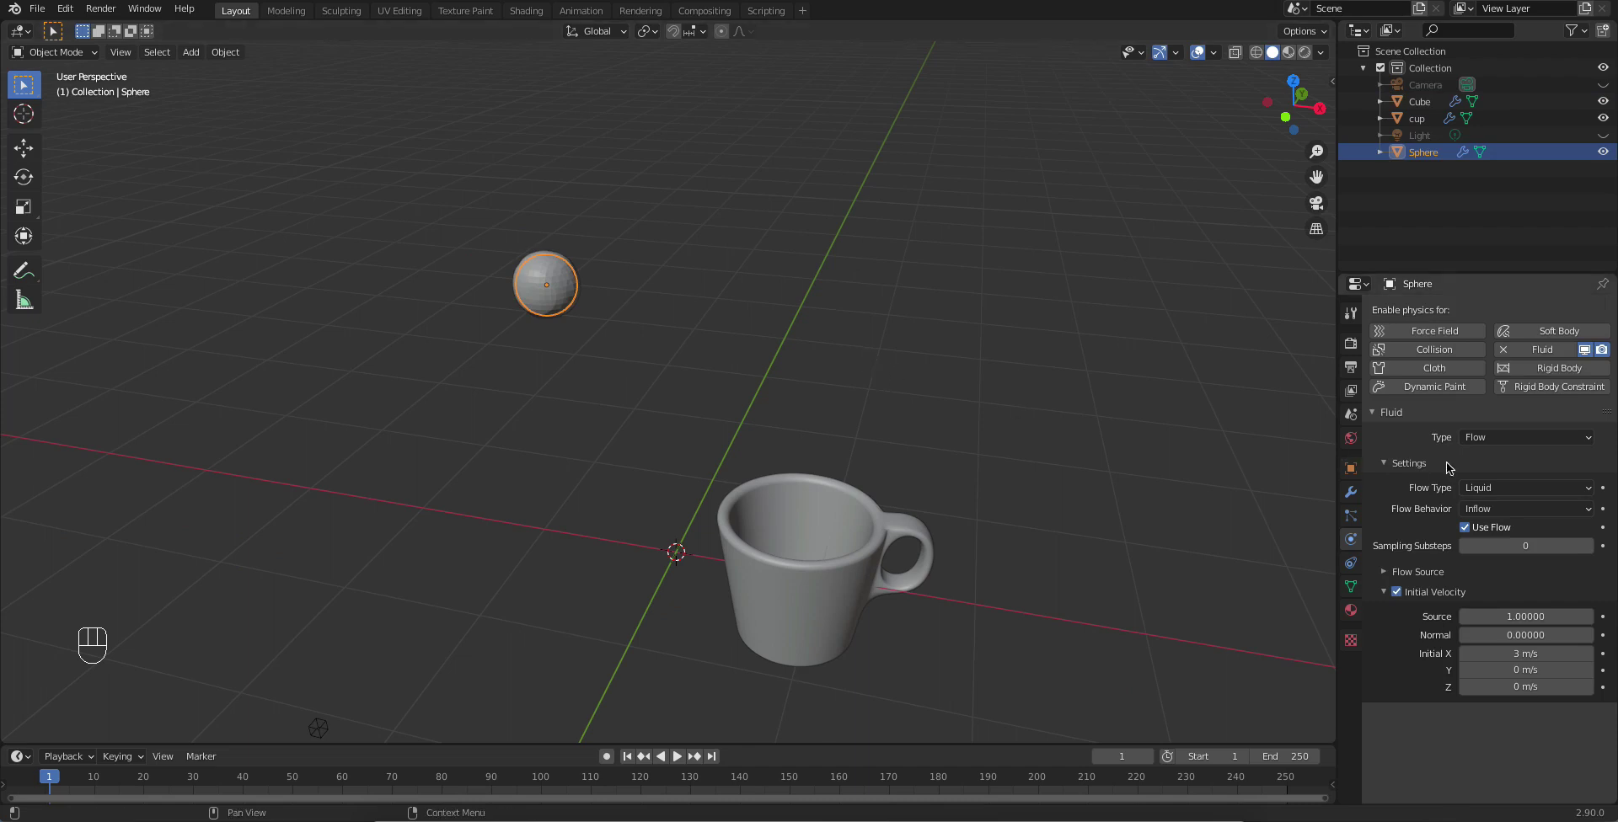
key("s")
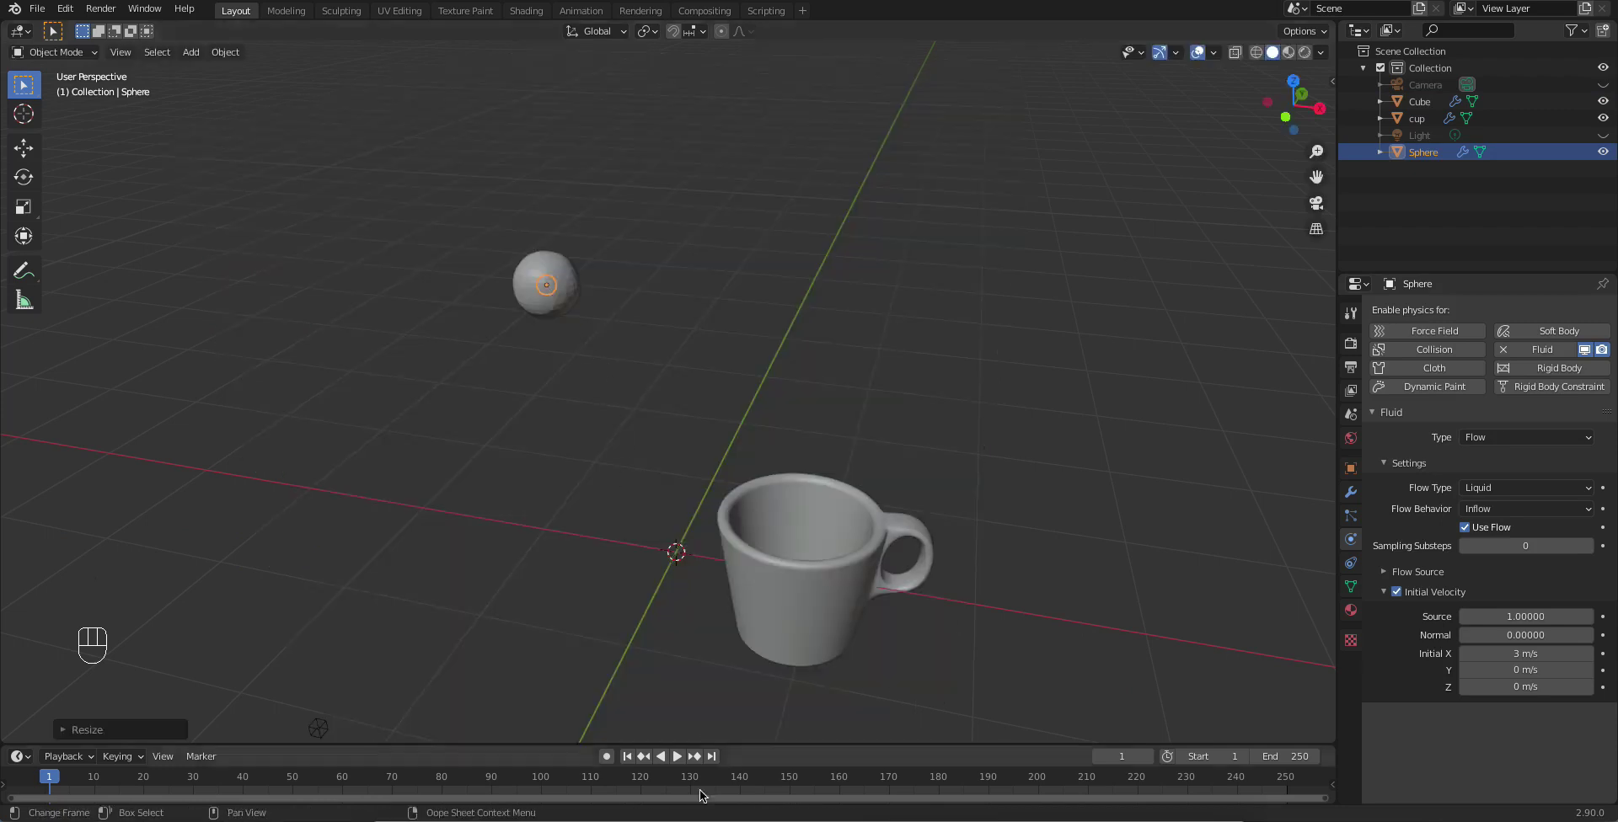
left_click(631, 756)
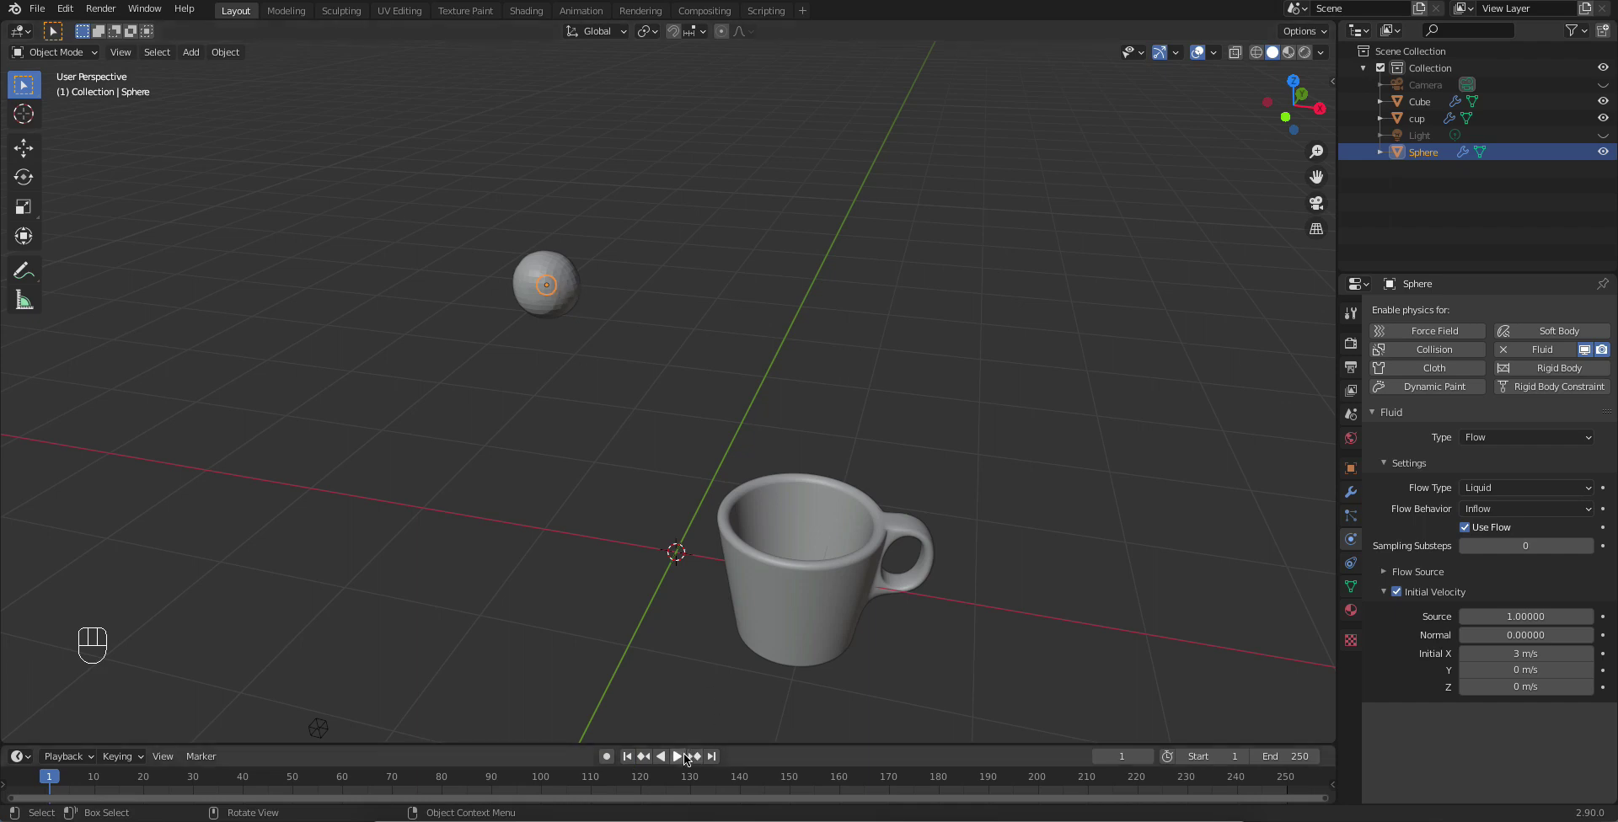
left_click(691, 757)
left_click(689, 760)
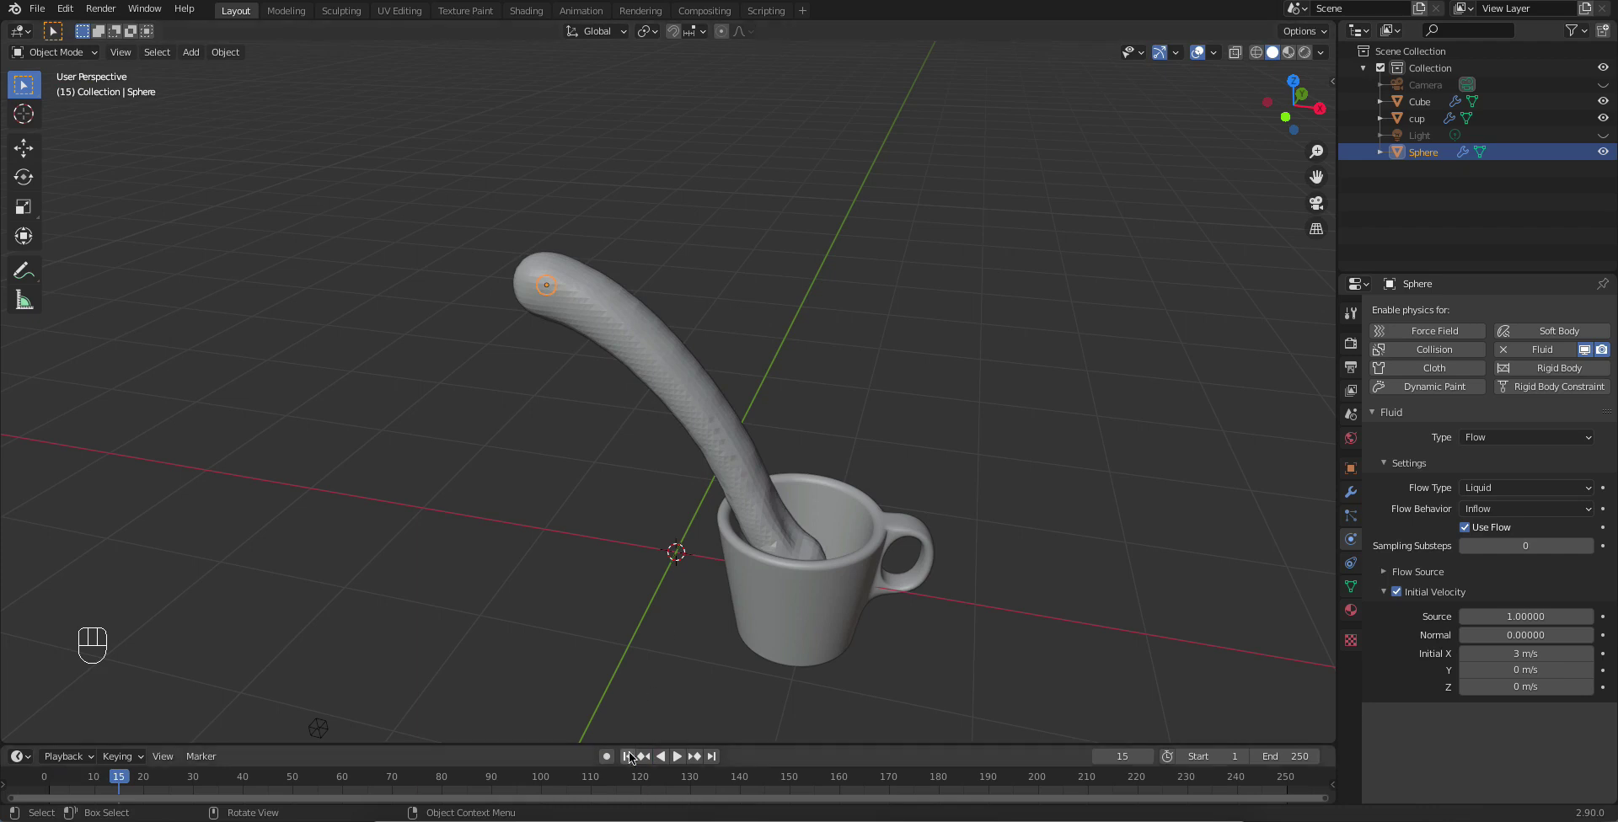
left_click(633, 759)
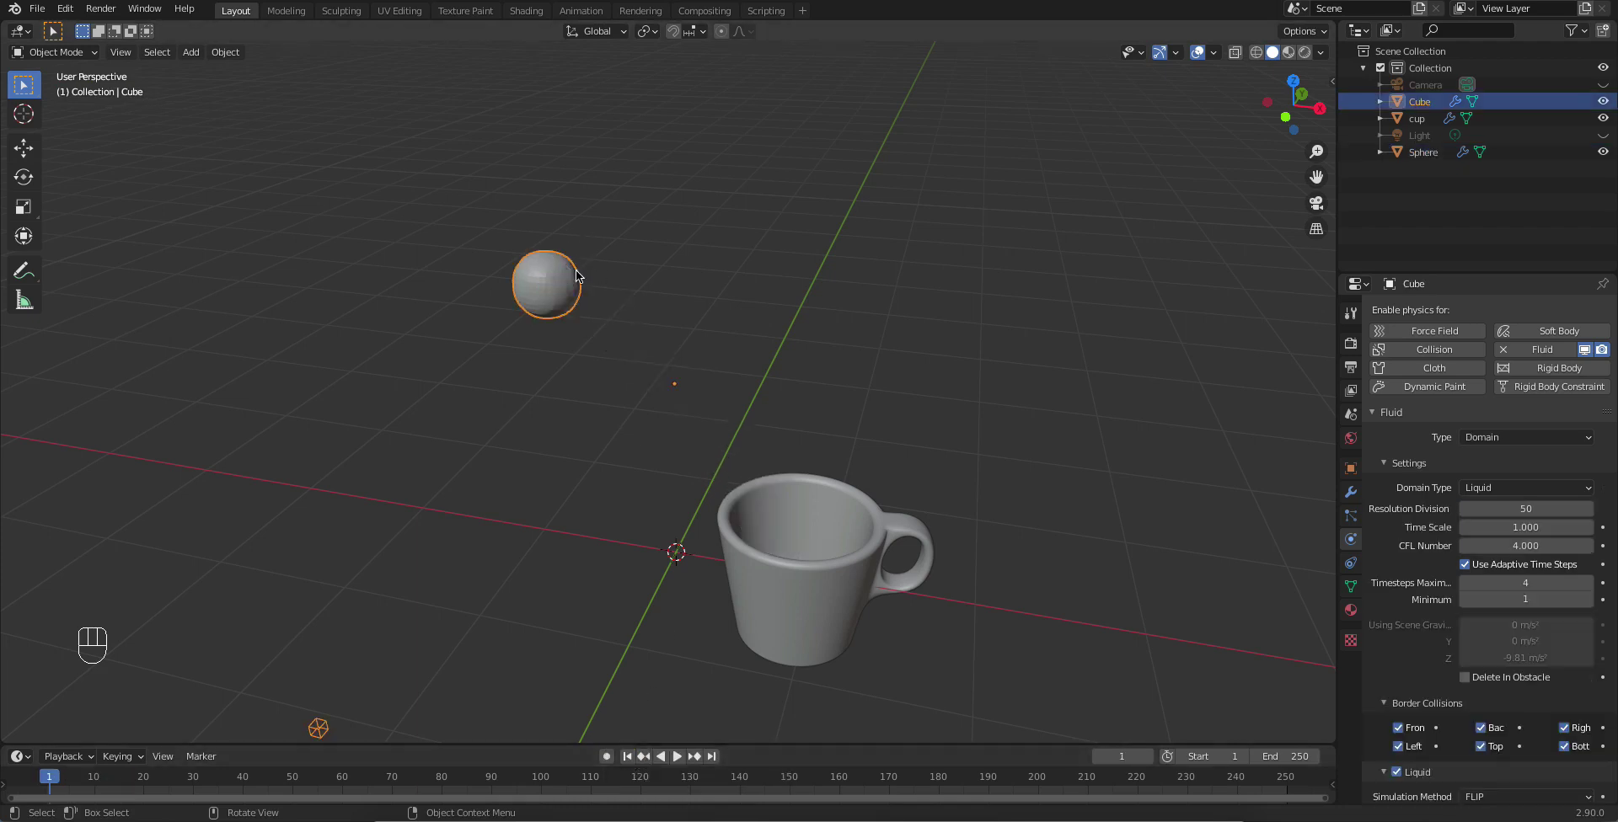
Step: Play the thinner droplet stream landing in the cup, viewing it from above and the side, then select the sphere emitter
left_click_drag(1471, 572, 636, 760)
left_click(680, 757)
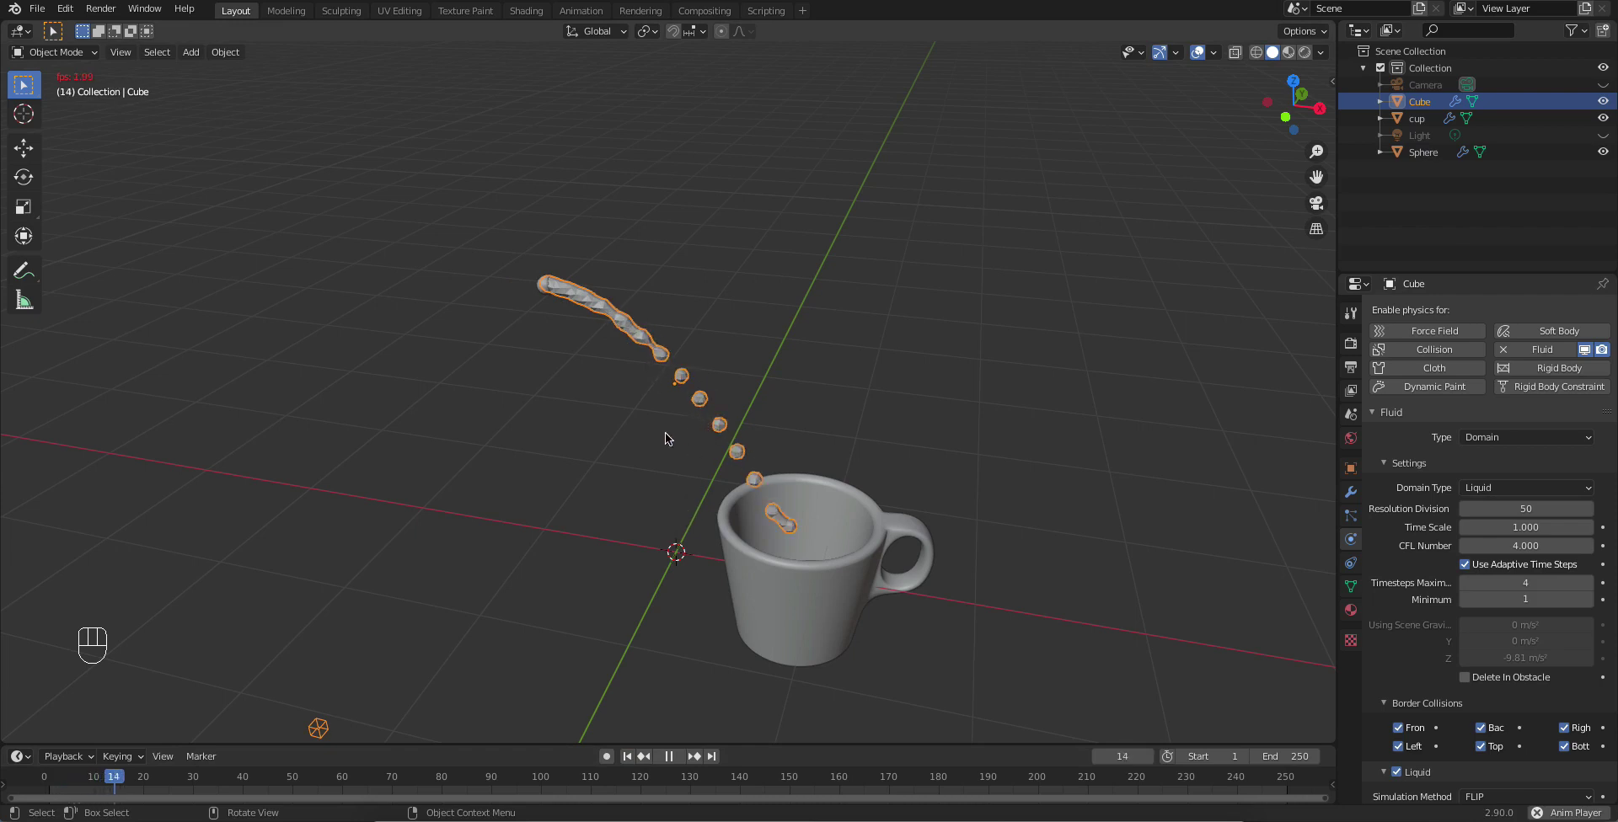
left_click_drag(631, 437, 662, 511)
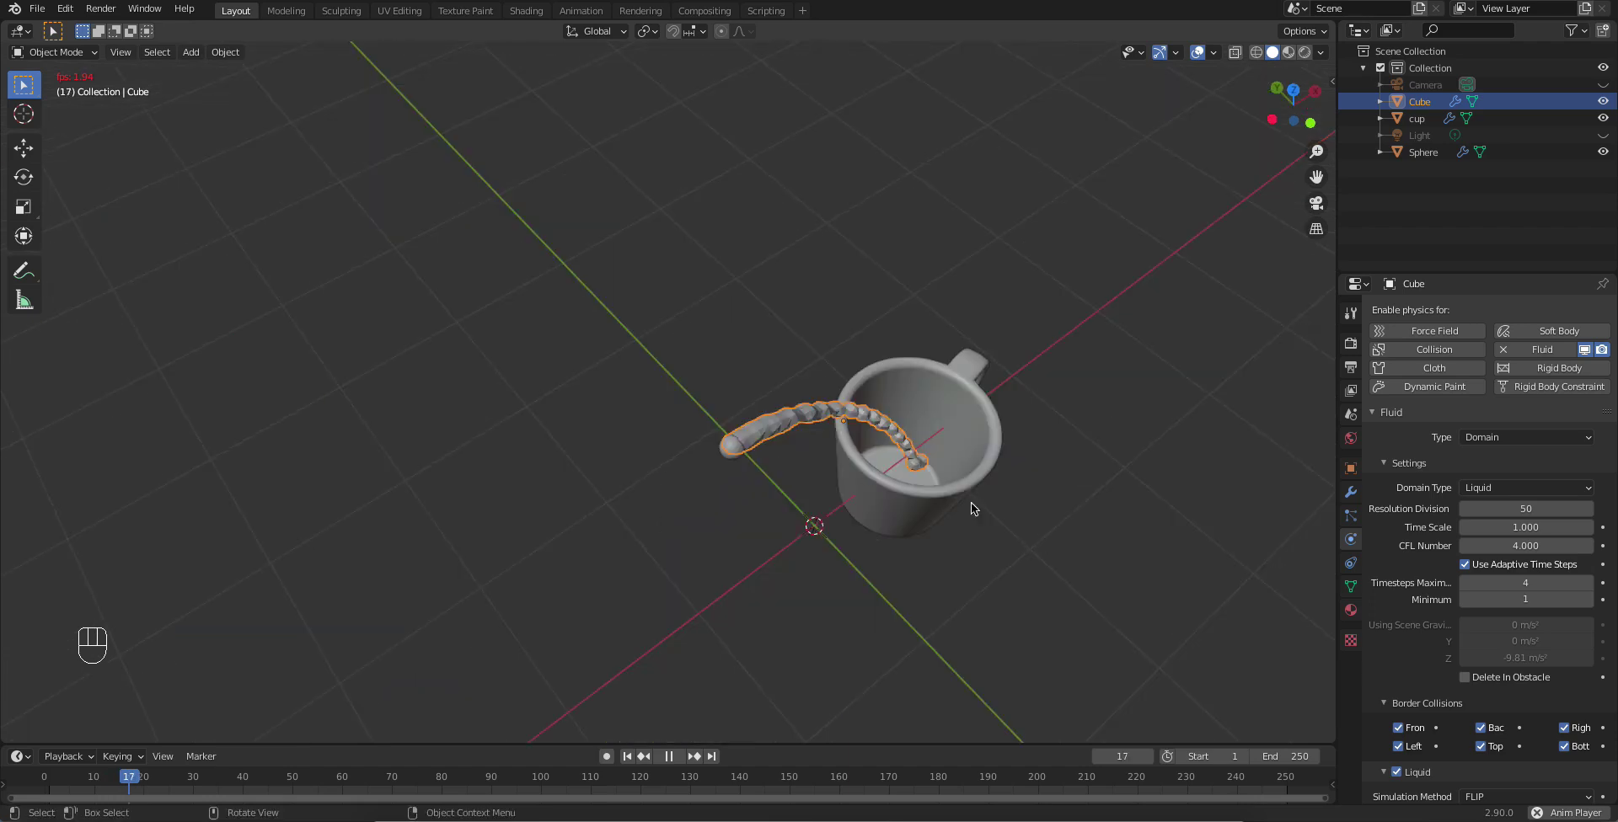
left_click_drag(916, 478, 700, 750)
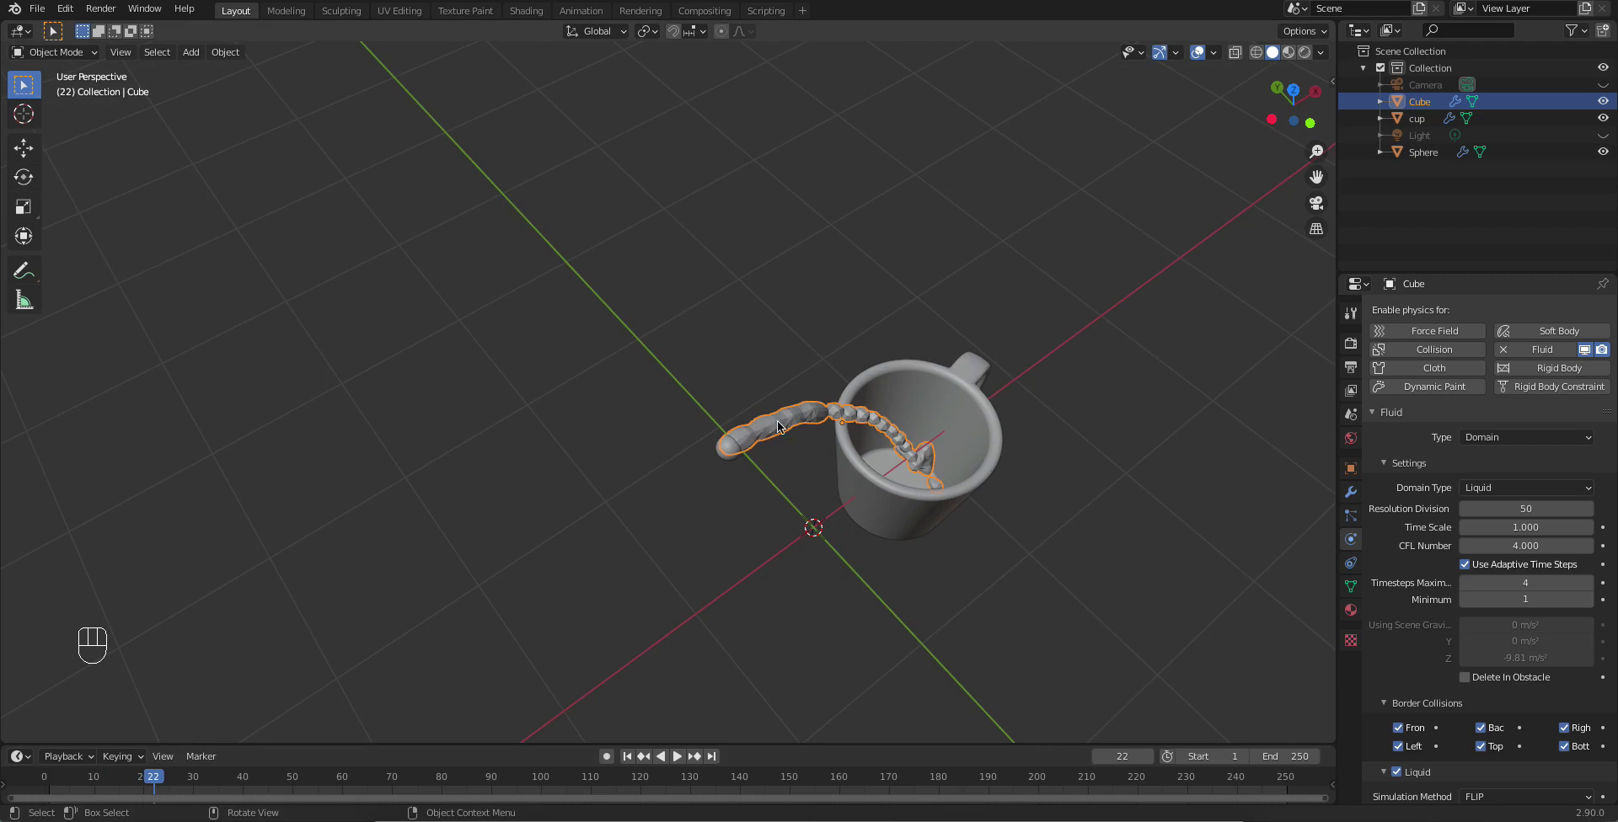
left_click_drag(808, 428, 706, 625)
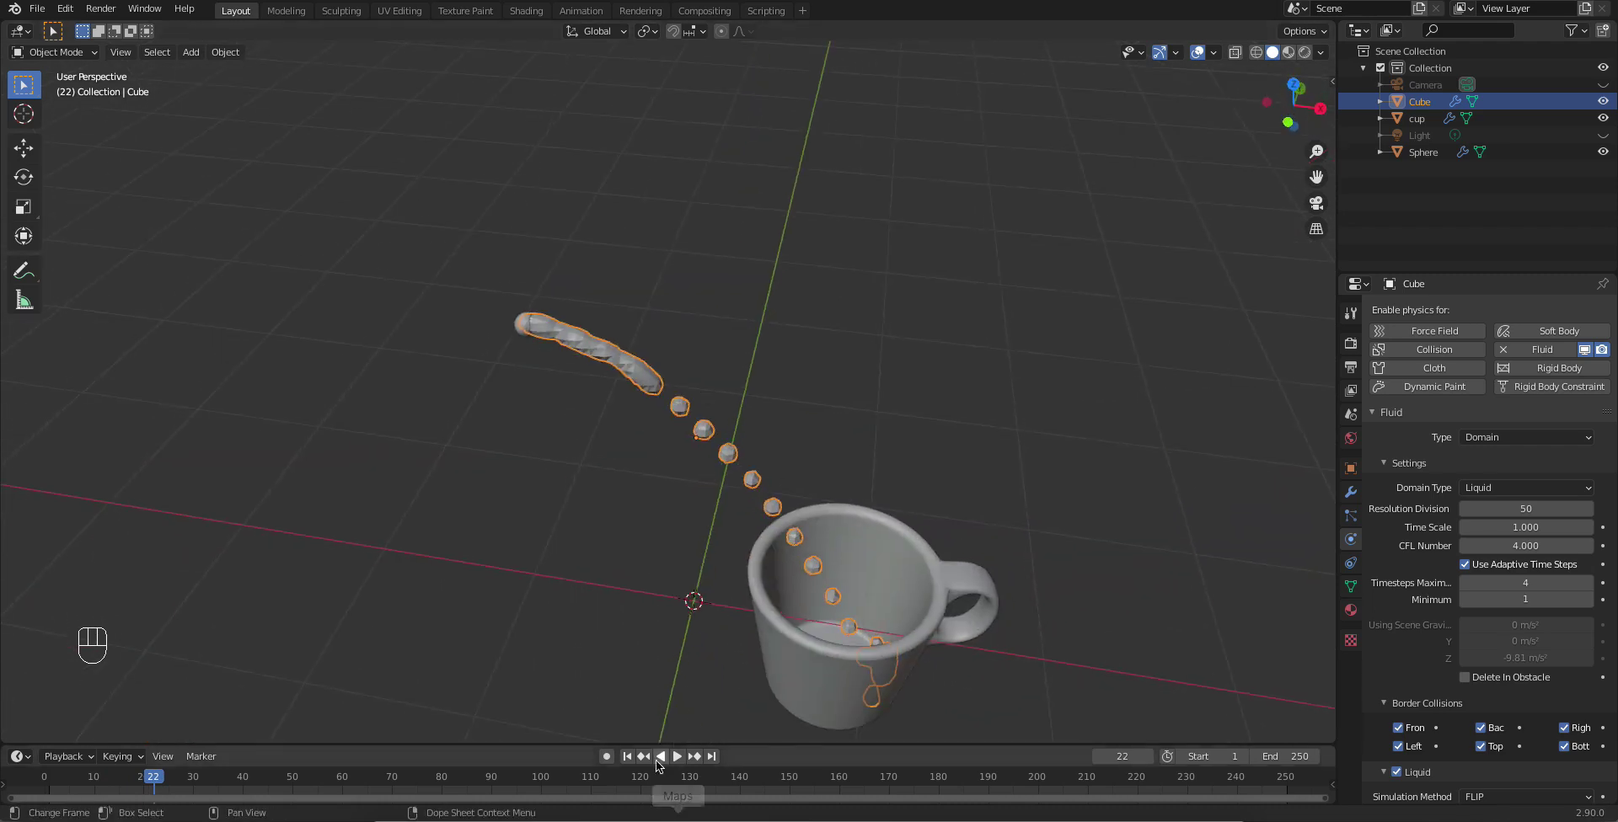
left_click(640, 759)
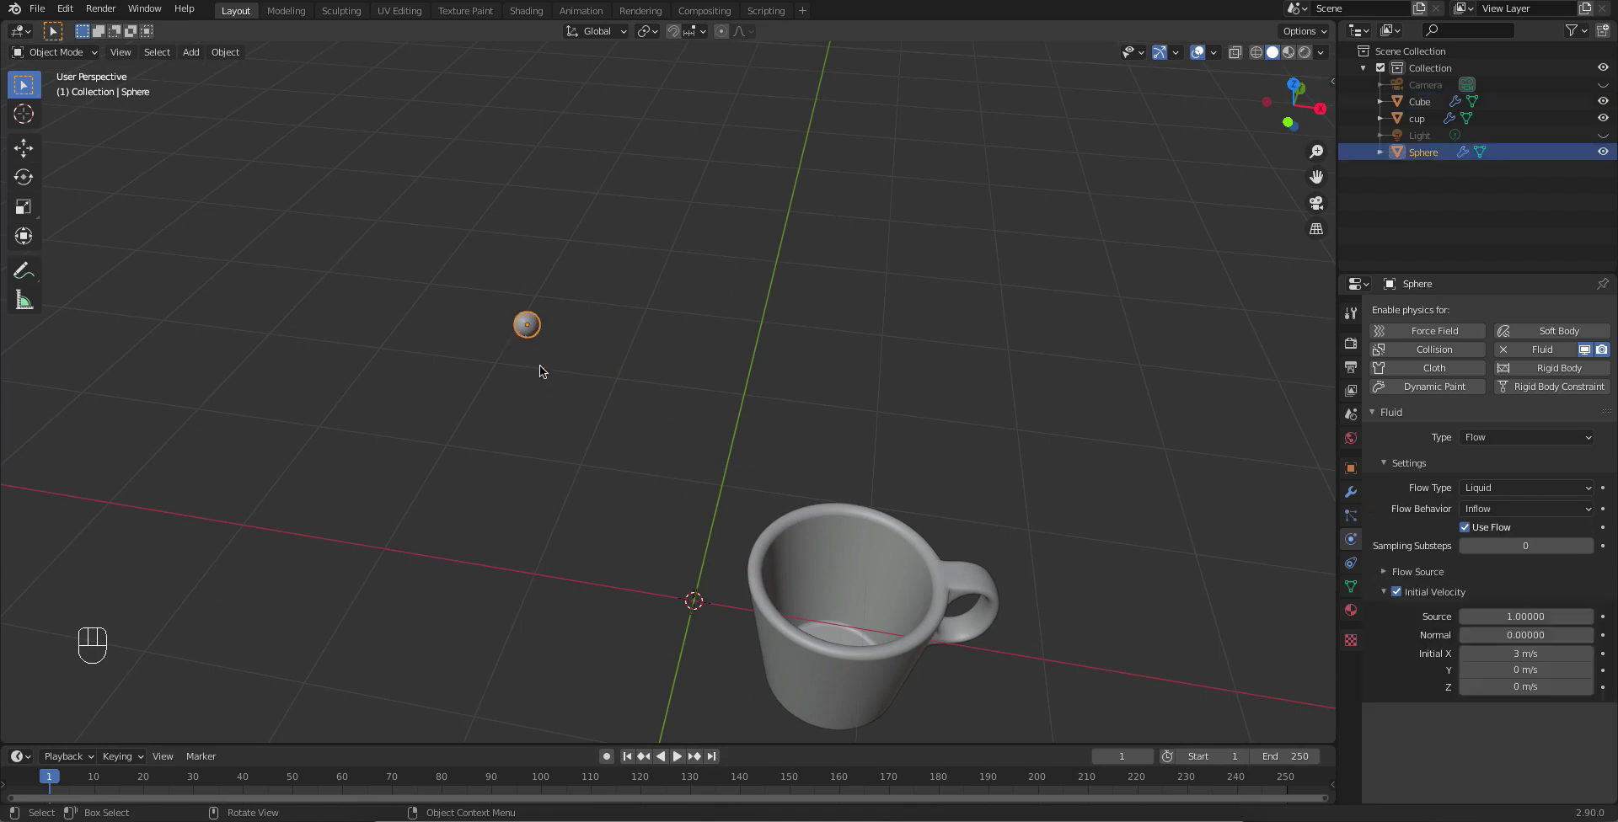
Step: Scale the sphere emitter larger again and select the domain cube
key("s")
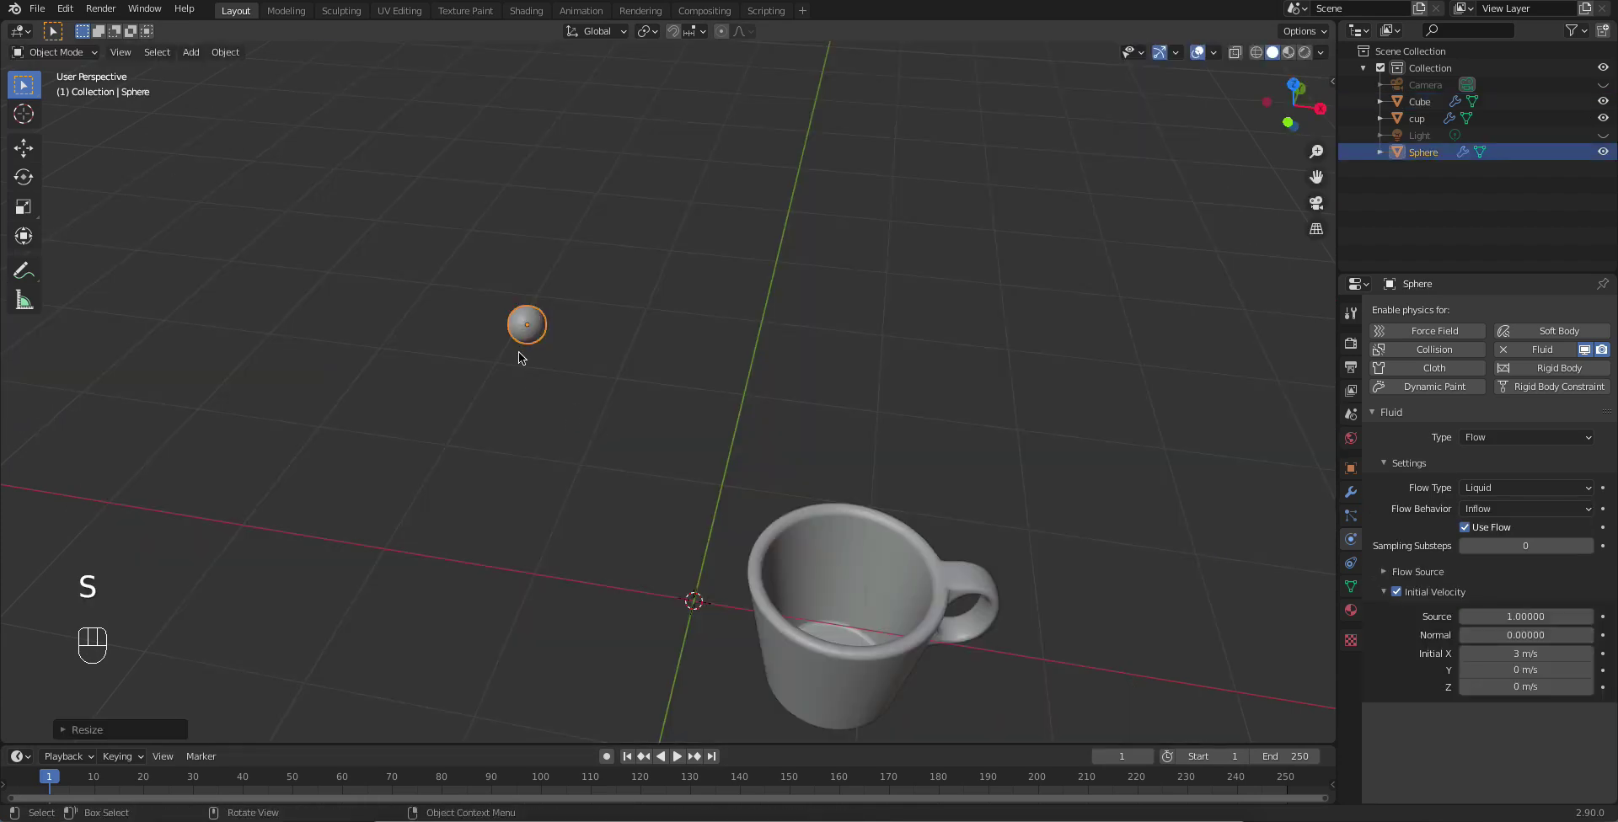
left_click(521, 332)
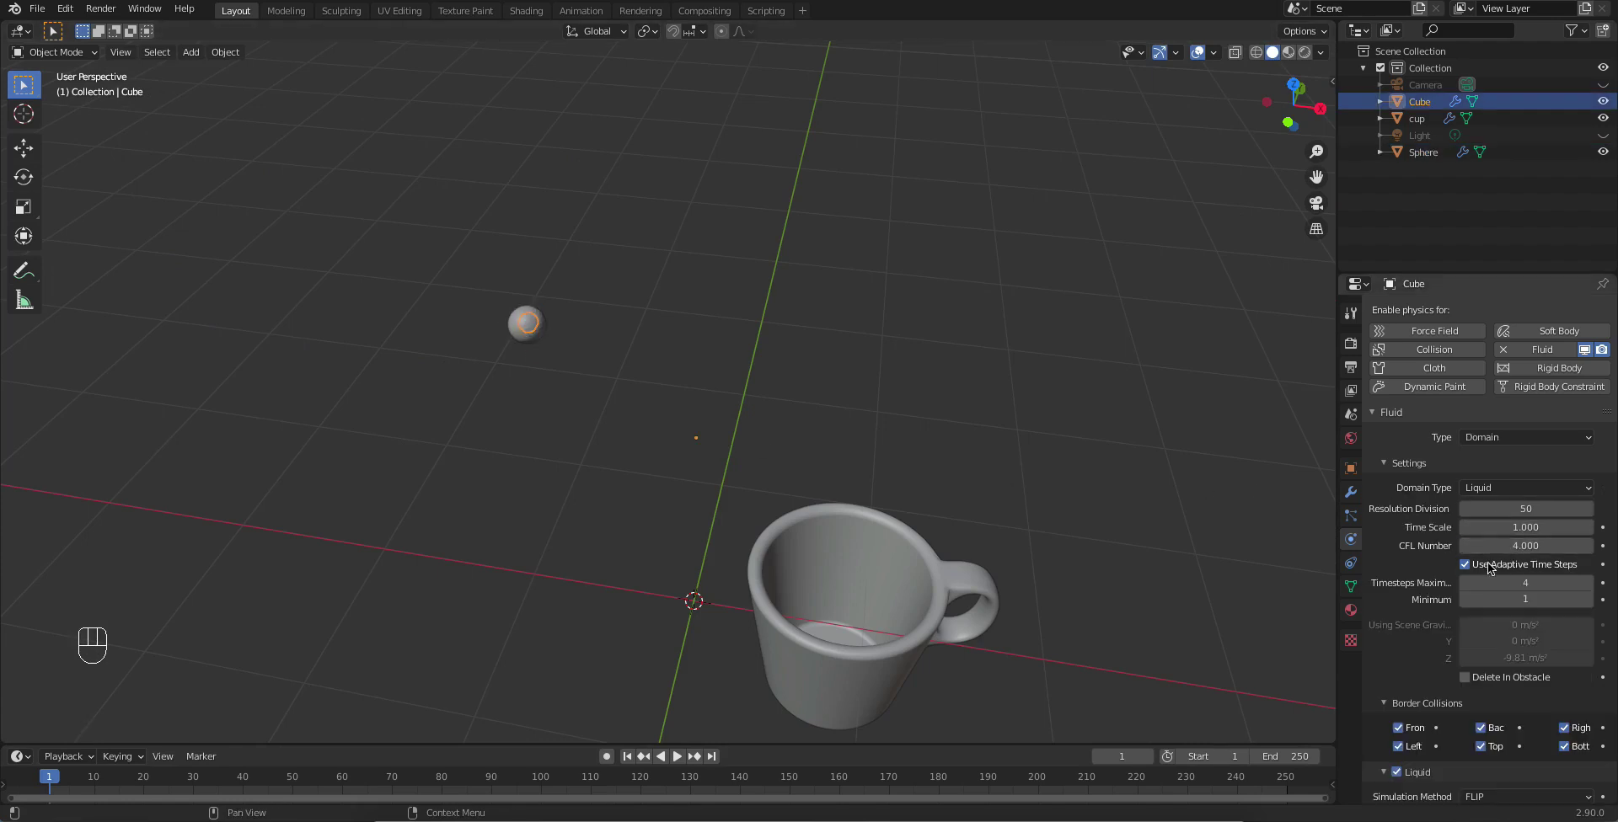
Step: Toggle Use Adaptive Time Steps on the domain and play the thicker re-simulated stream pouring into the cup to frame 42
left_click(1469, 570)
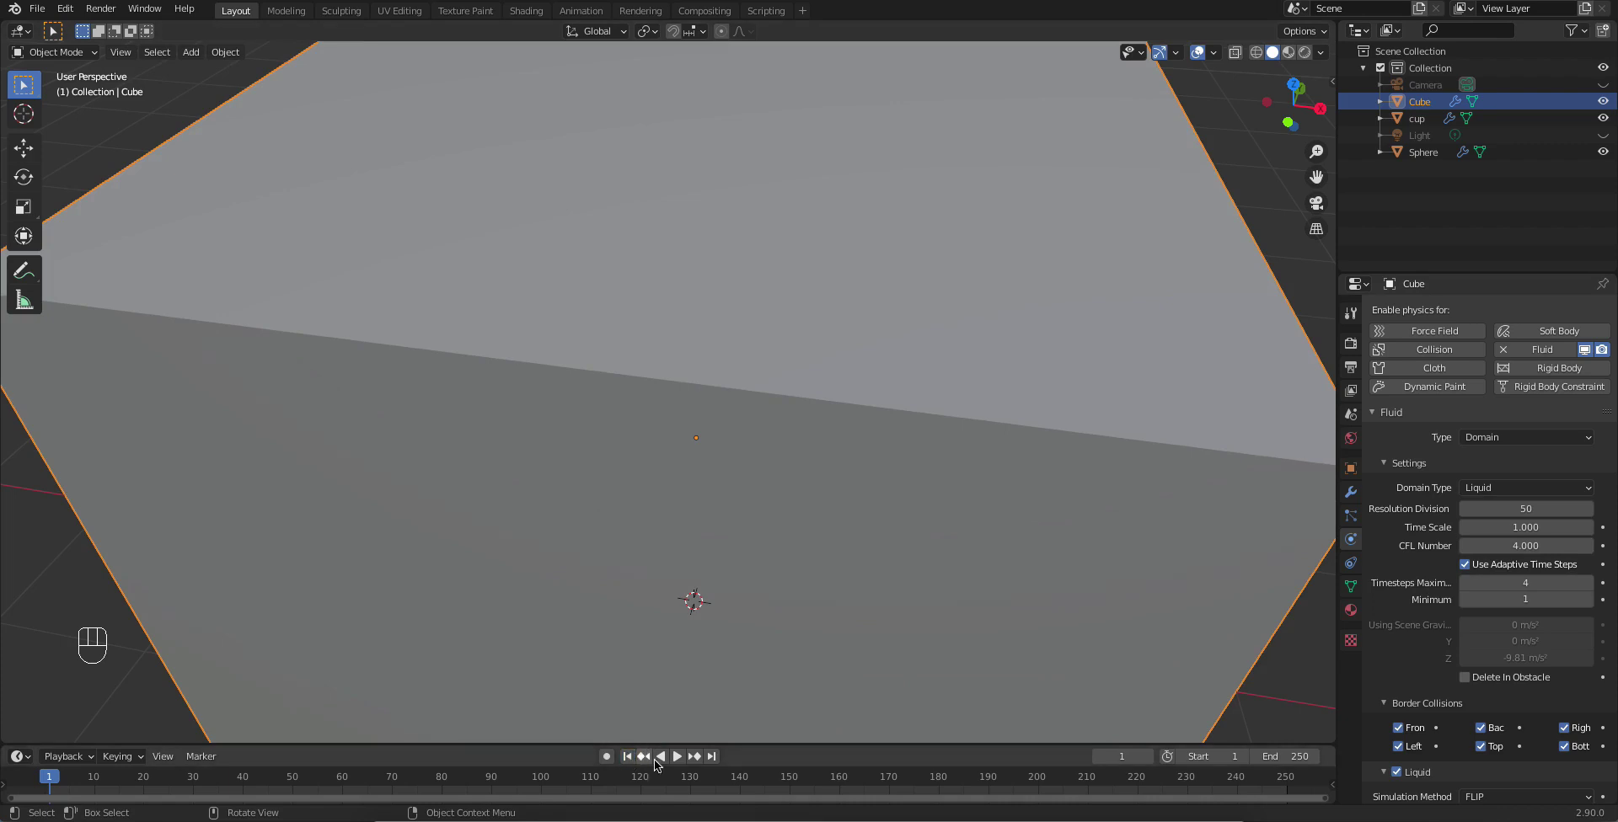
left_click(685, 762)
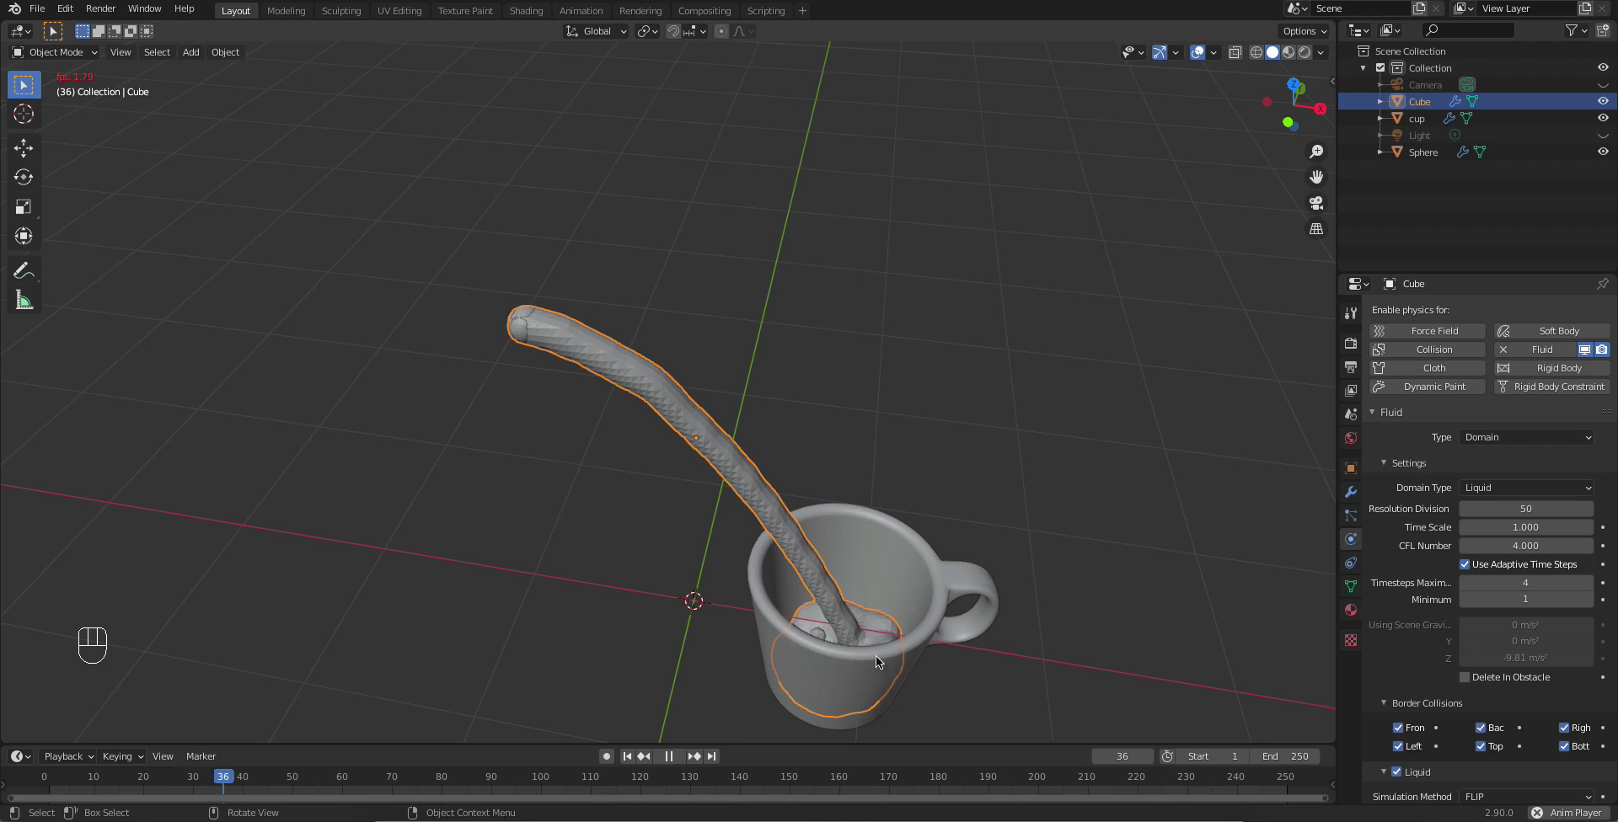
left_click_drag(853, 647, 770, 105)
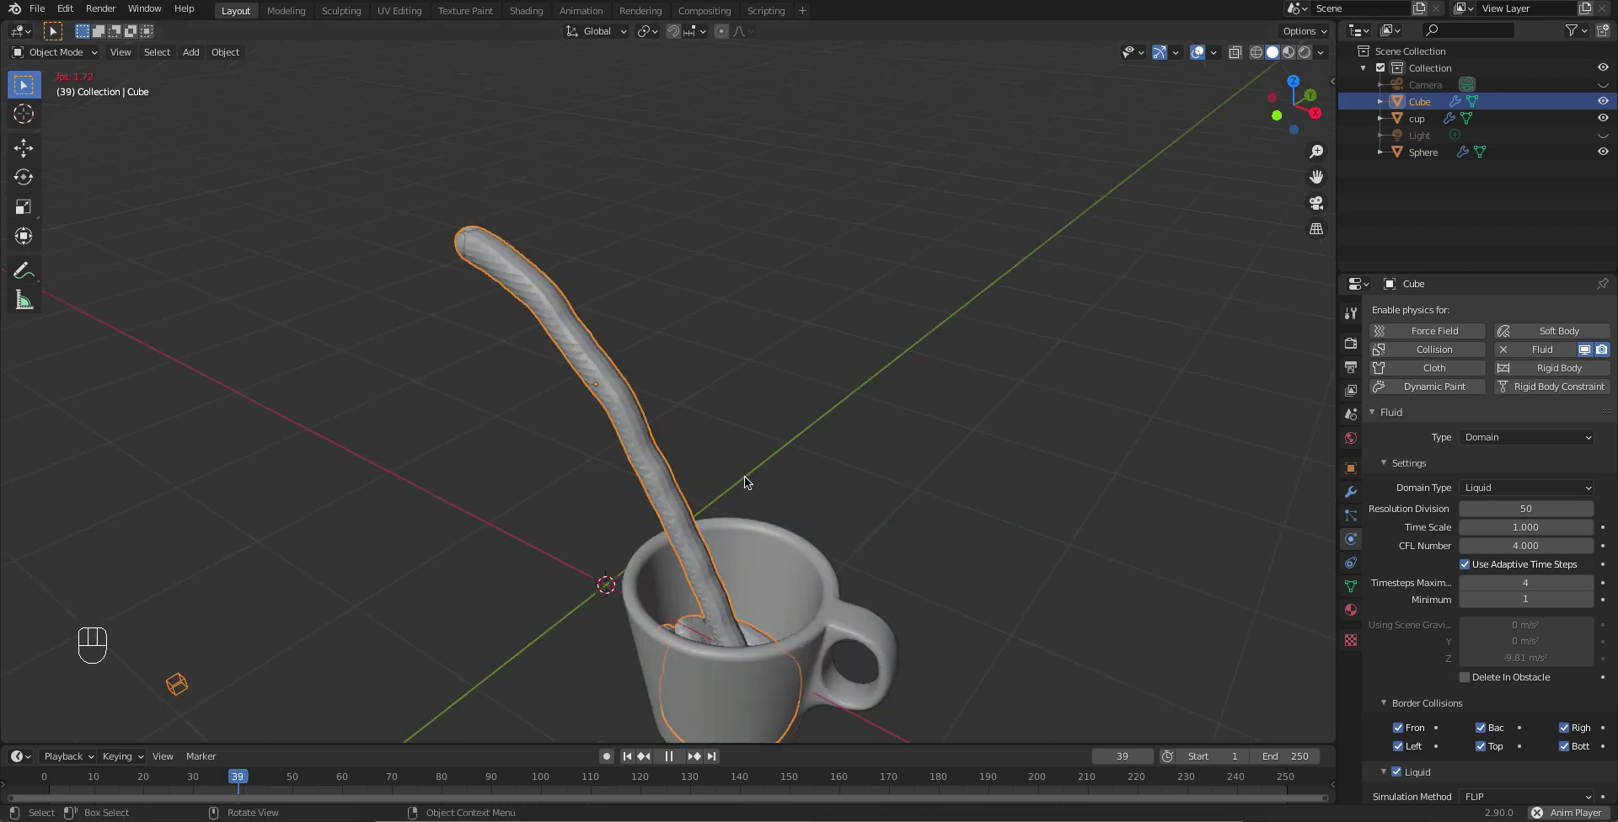
left_click_drag(666, 760, 724, 594)
left_click_drag(682, 546, 645, 668)
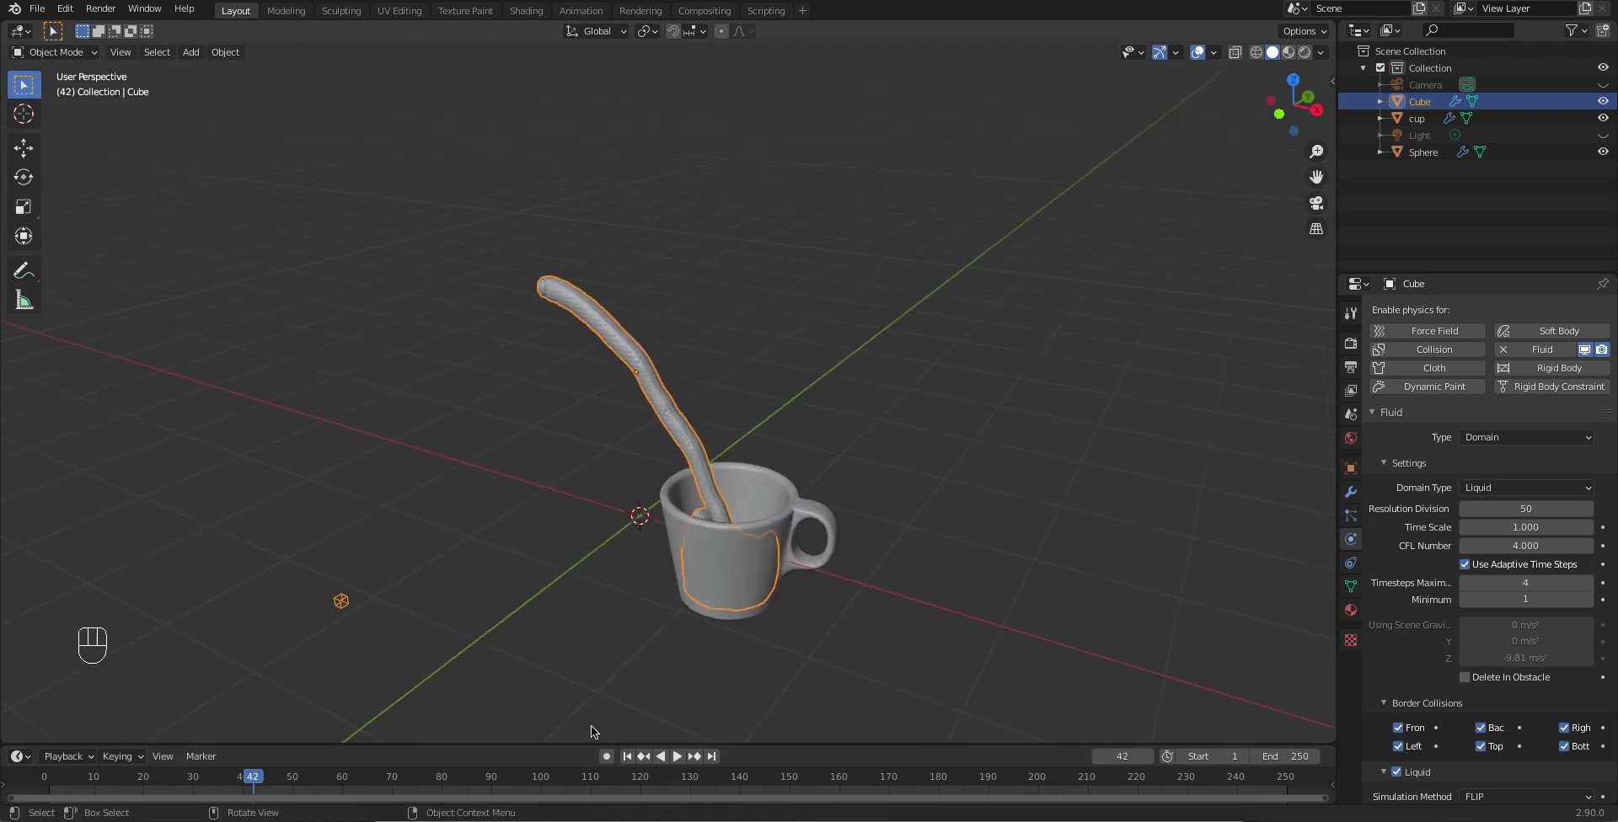
Step: In the domain's Fluid Cache panel, set the cache Type to Modular
left_click(633, 763)
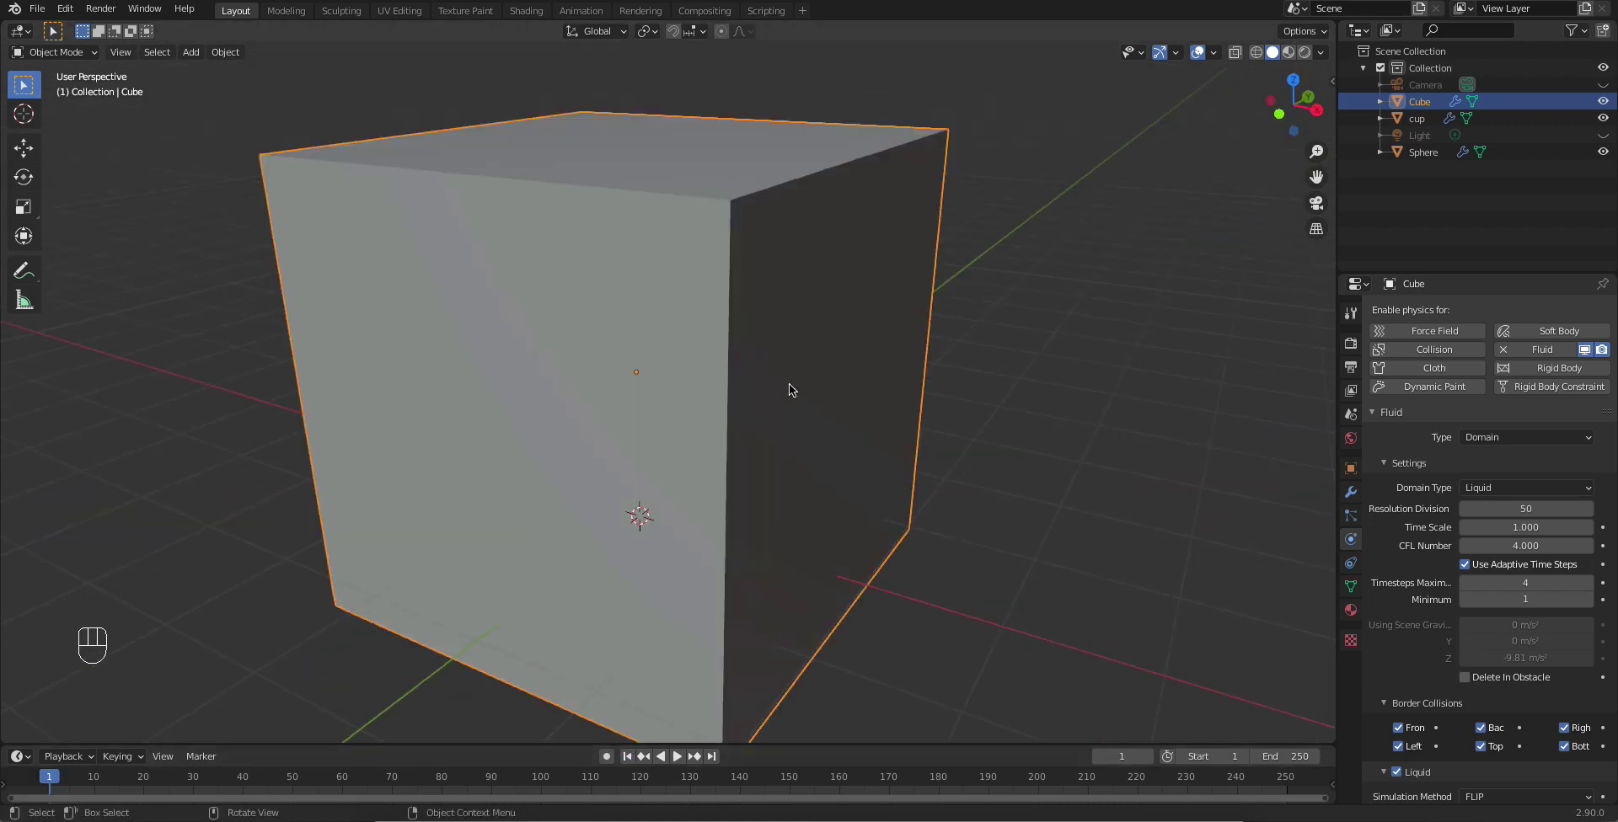
left_click(1007, 336)
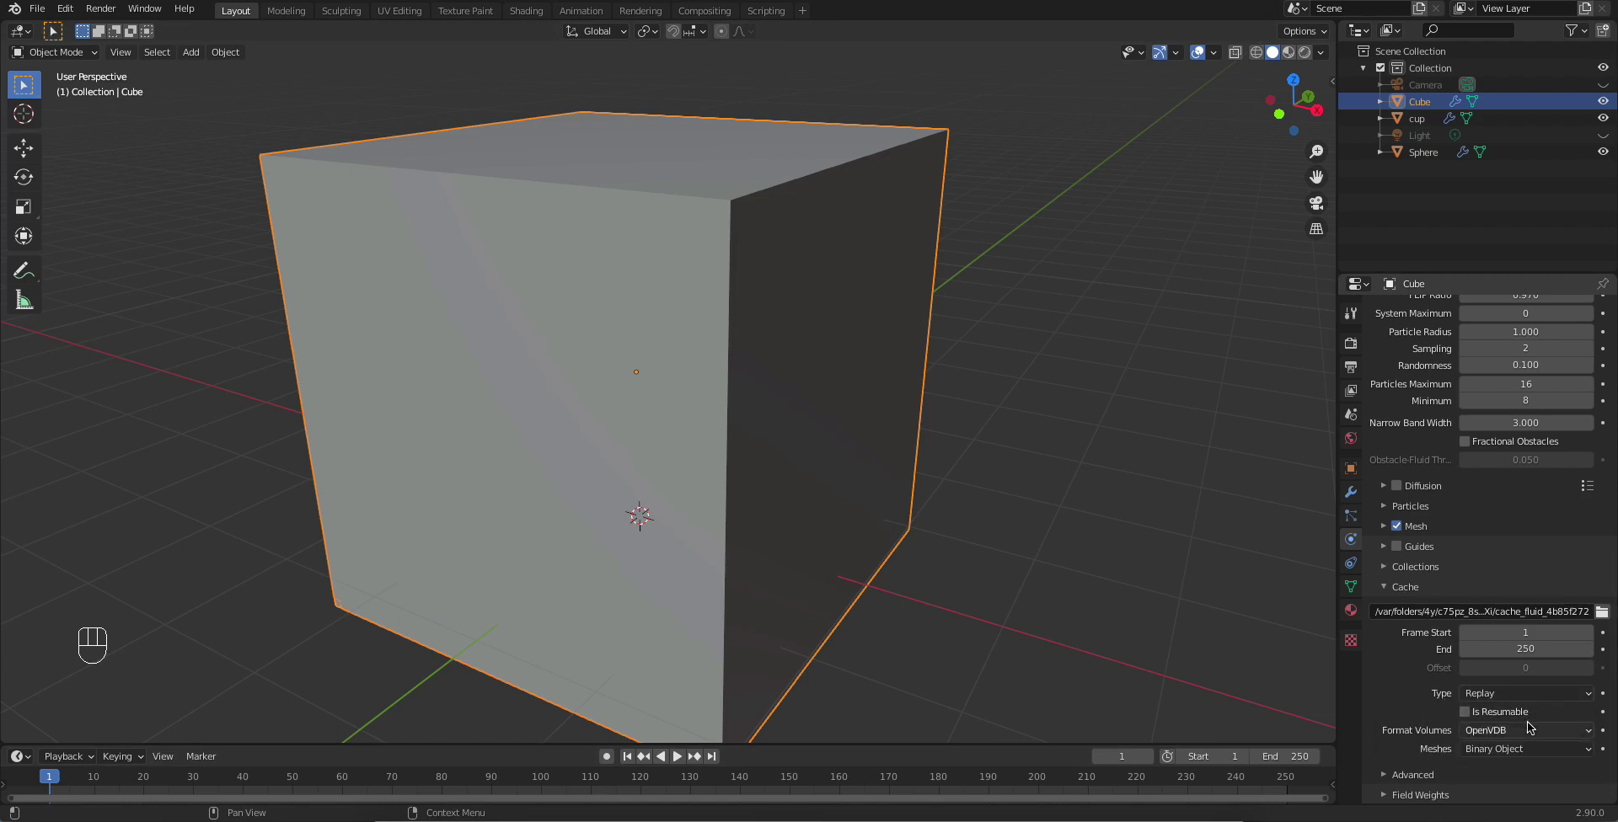
left_click_drag(1505, 696, 1494, 737)
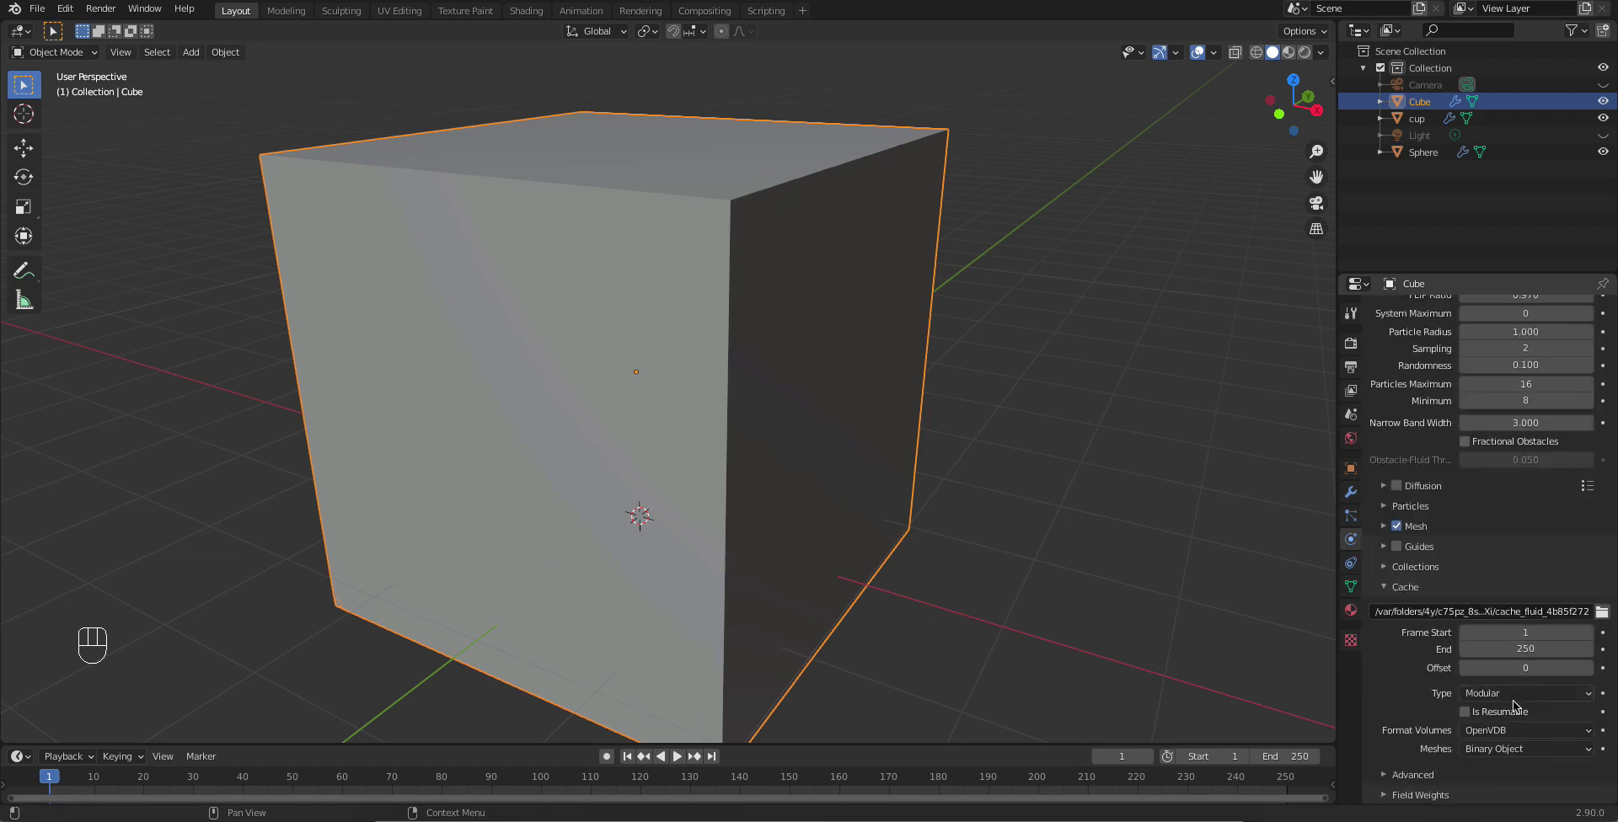
left_click_drag(1516, 700, 1538, 581)
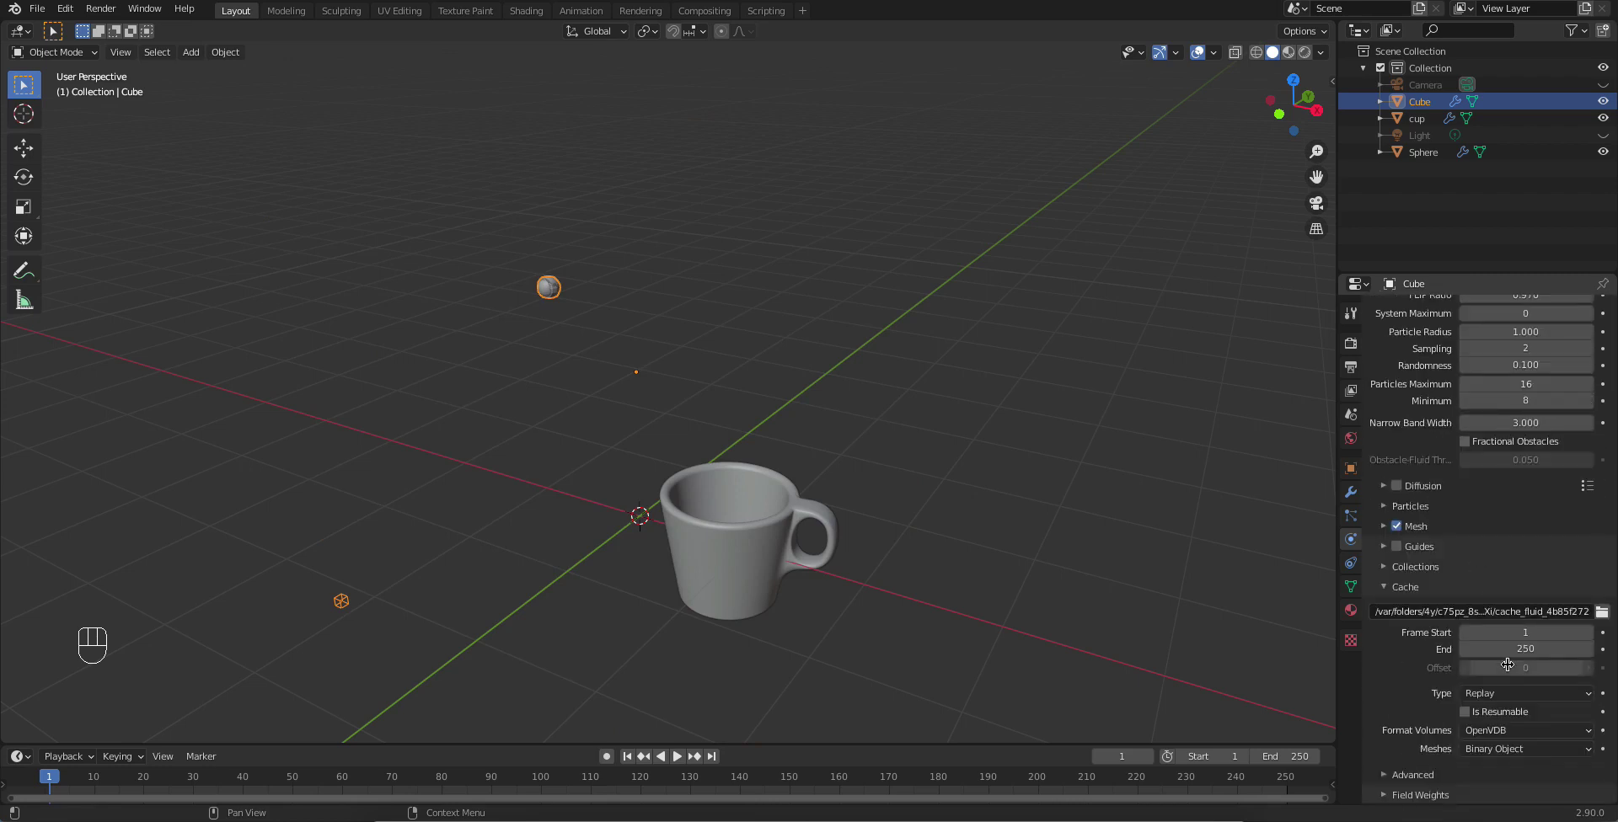
left_click_drag(1503, 694, 1496, 728)
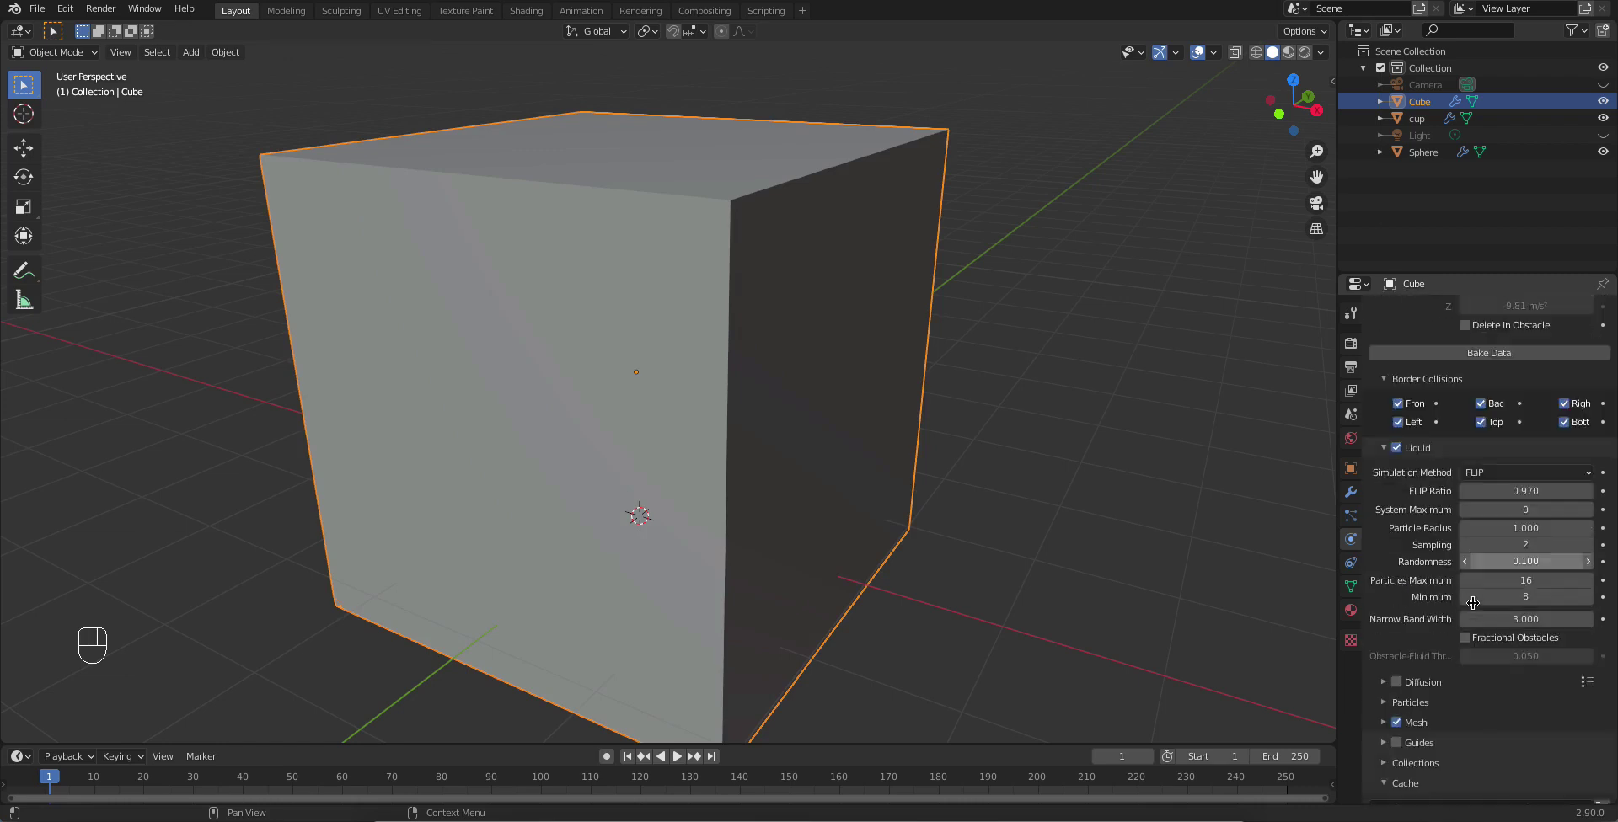
Step: Change the cache Type to All and start Bake All for the entire liquid simulation
left_click(1465, 711)
left_click_drag(1496, 699, 1495, 754)
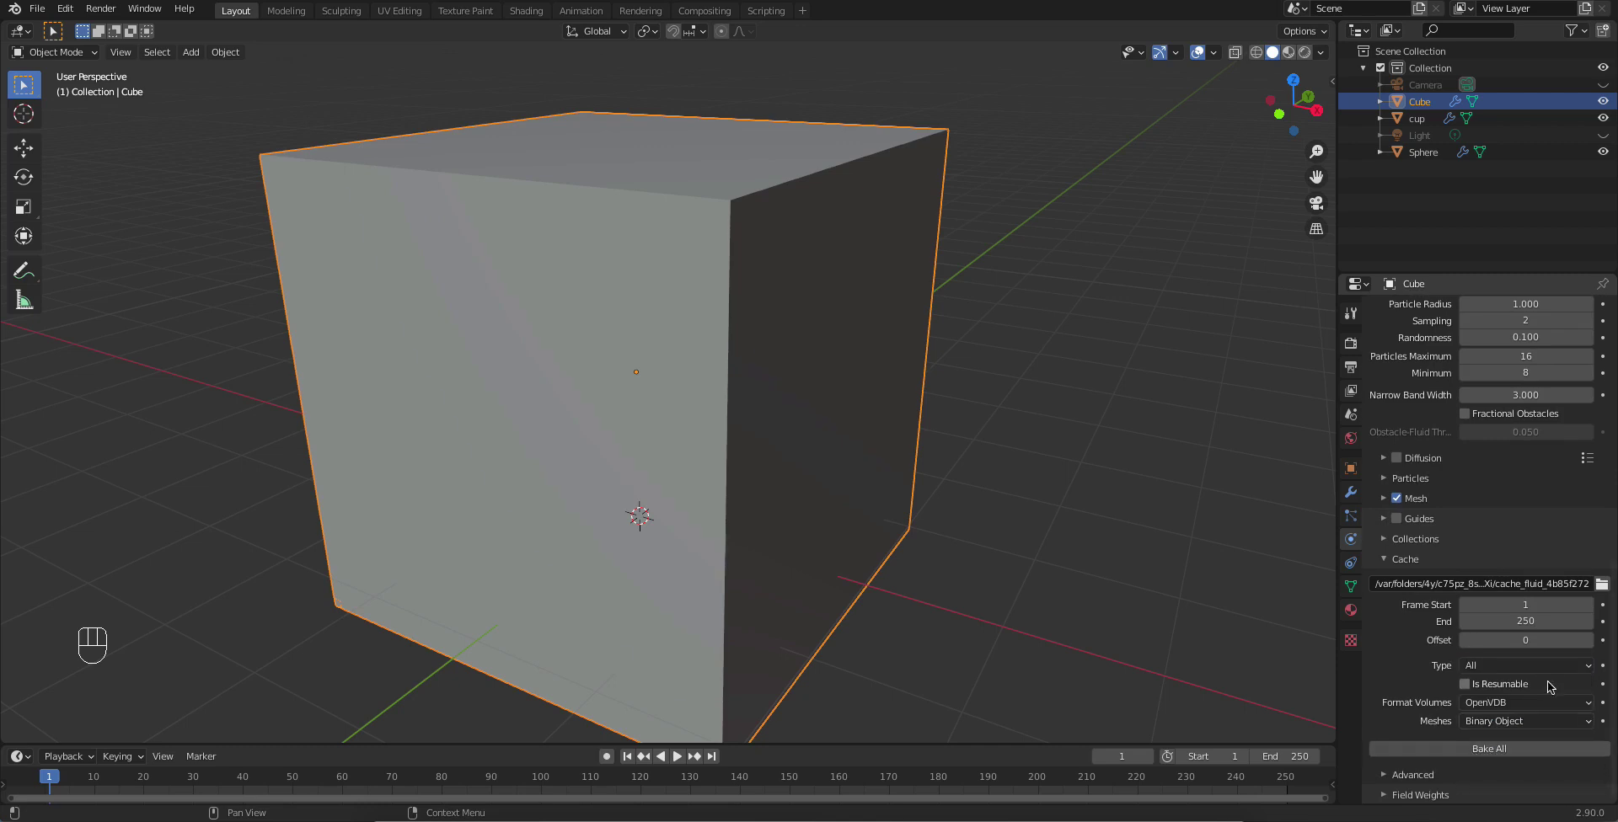
left_click_drag(1502, 670, 1492, 665)
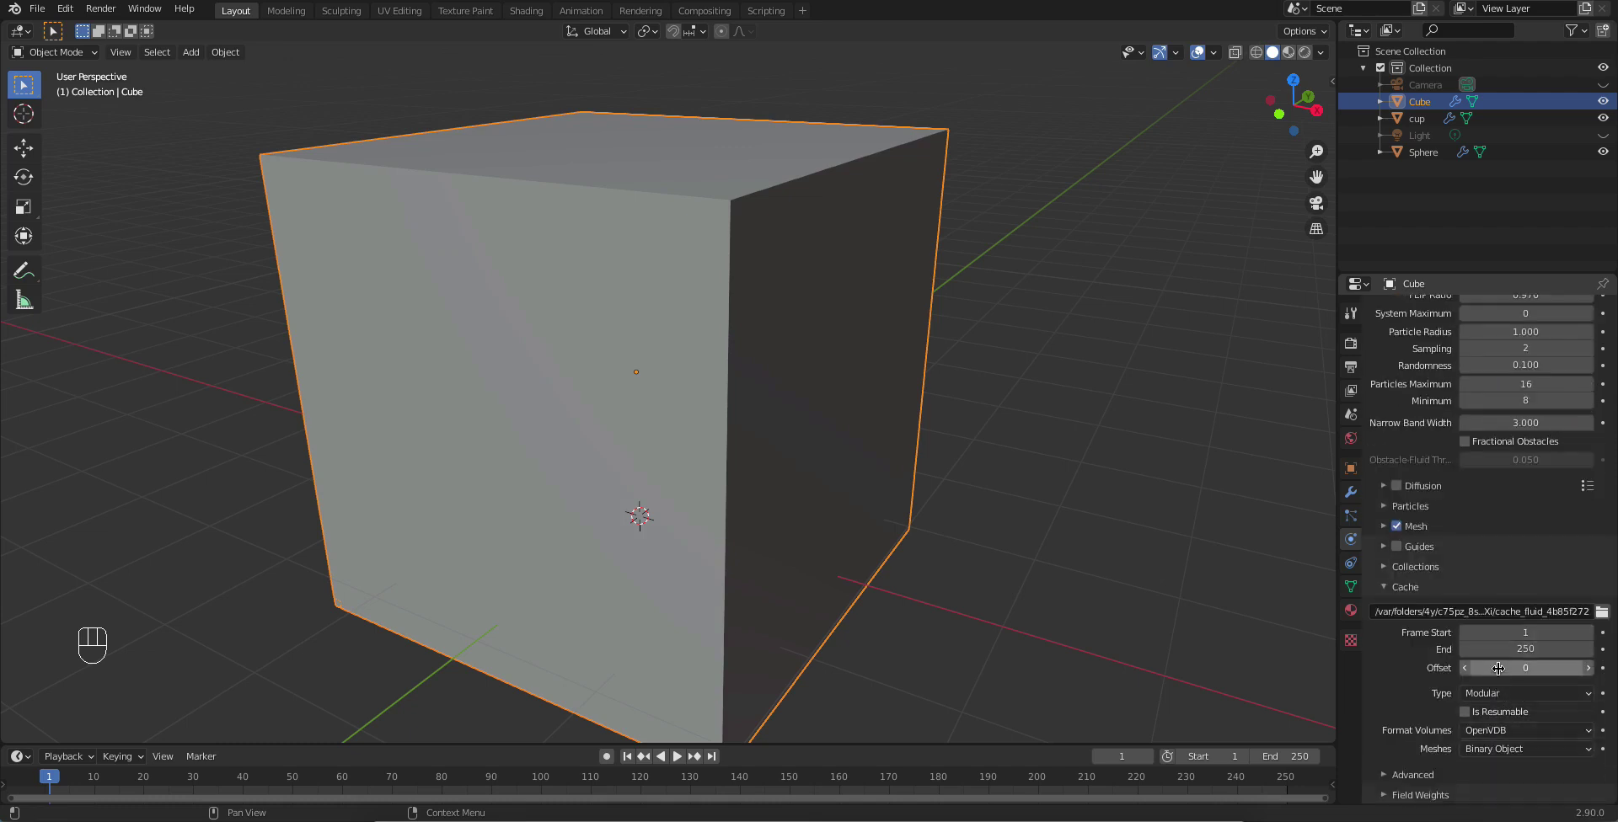
left_click_drag(1500, 692, 1510, 686)
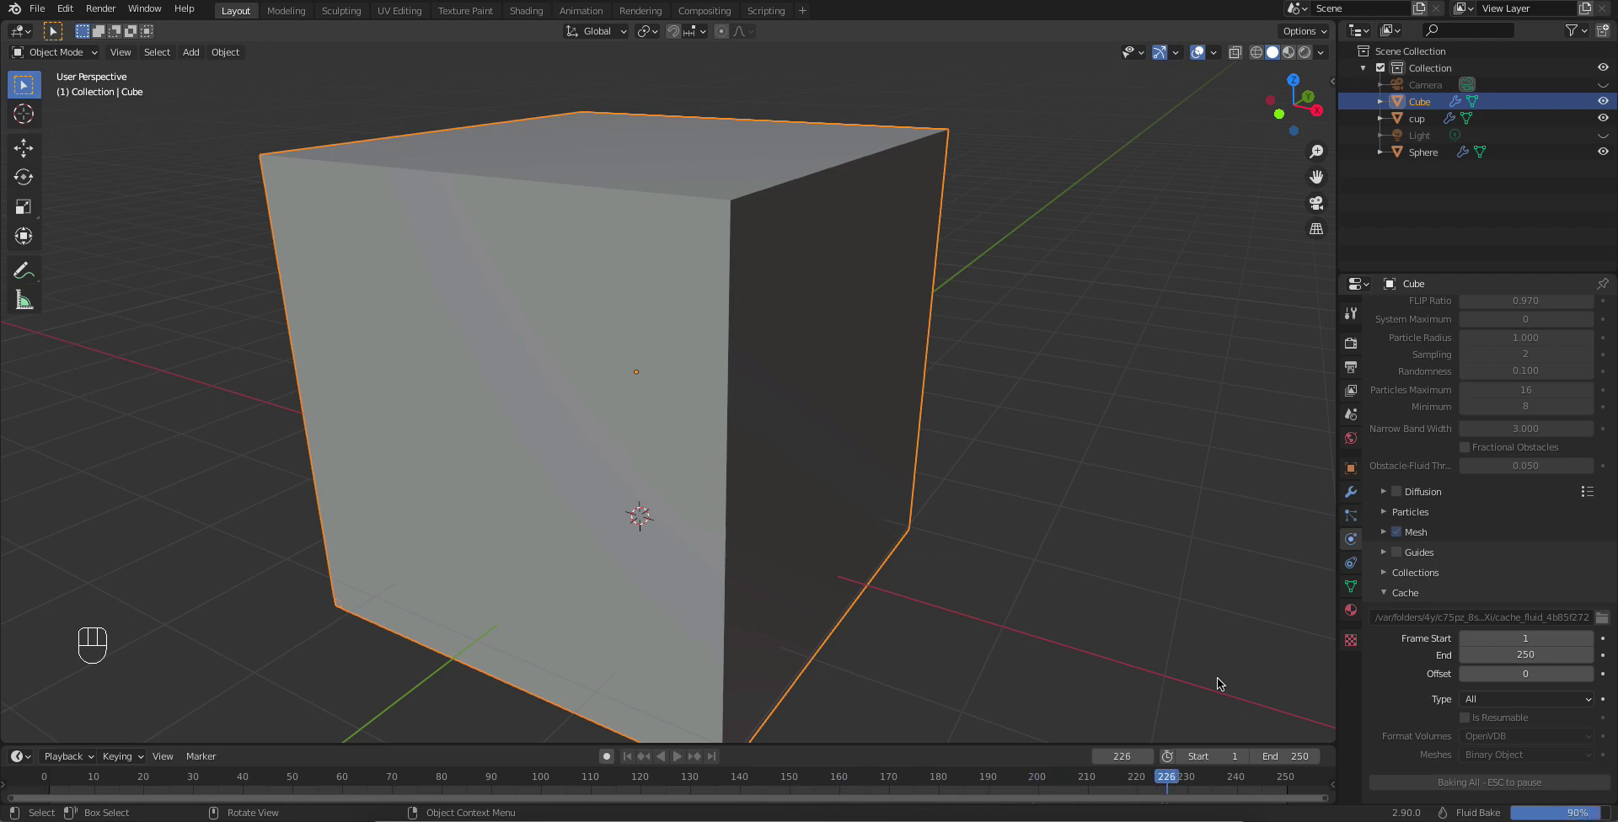
left_click(1220, 681)
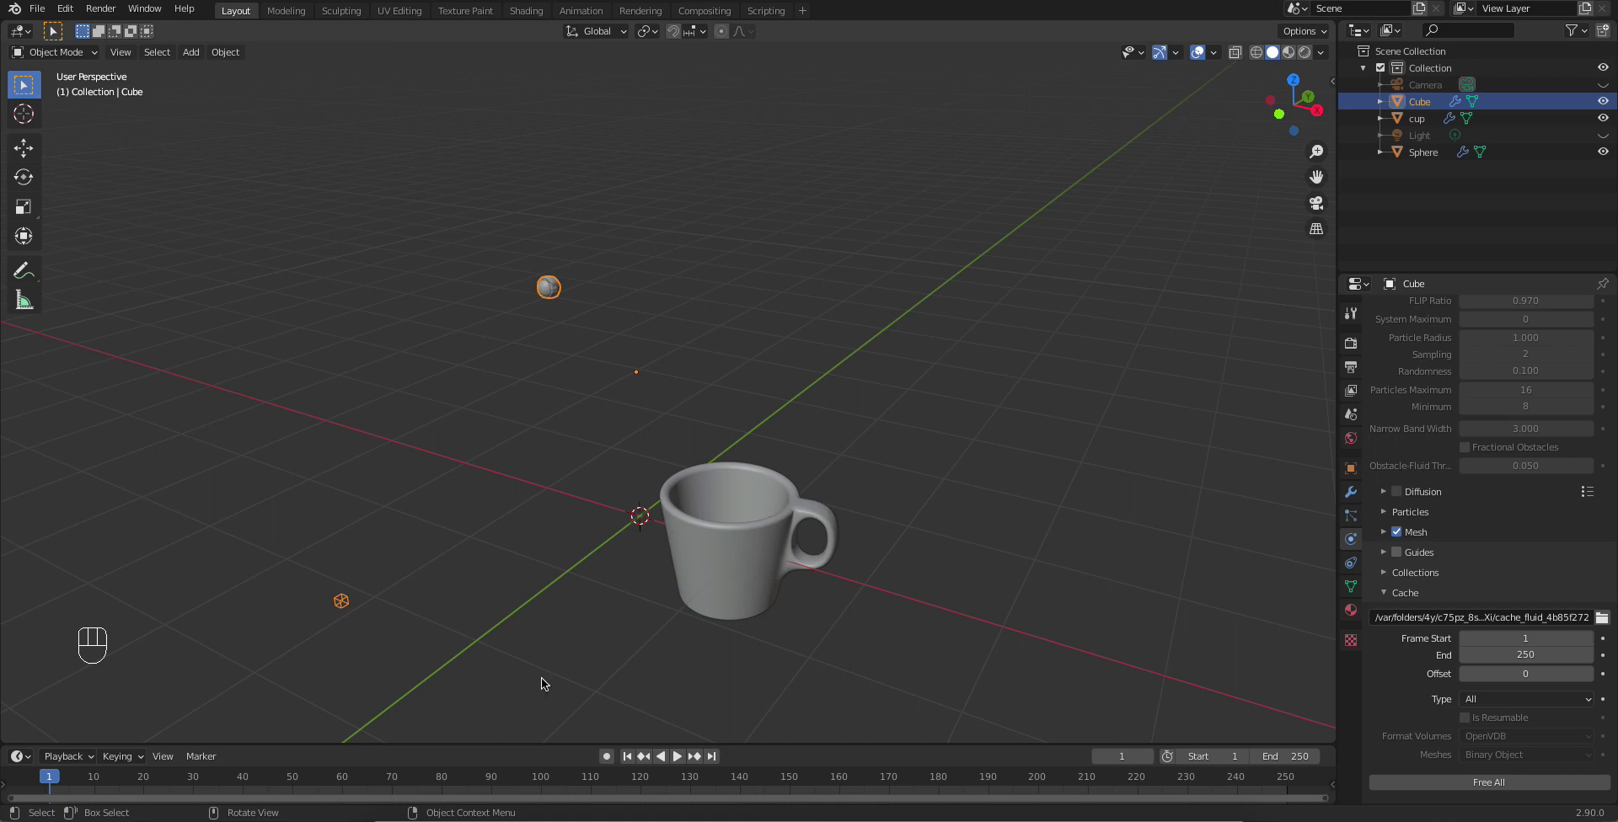
left_click(634, 763)
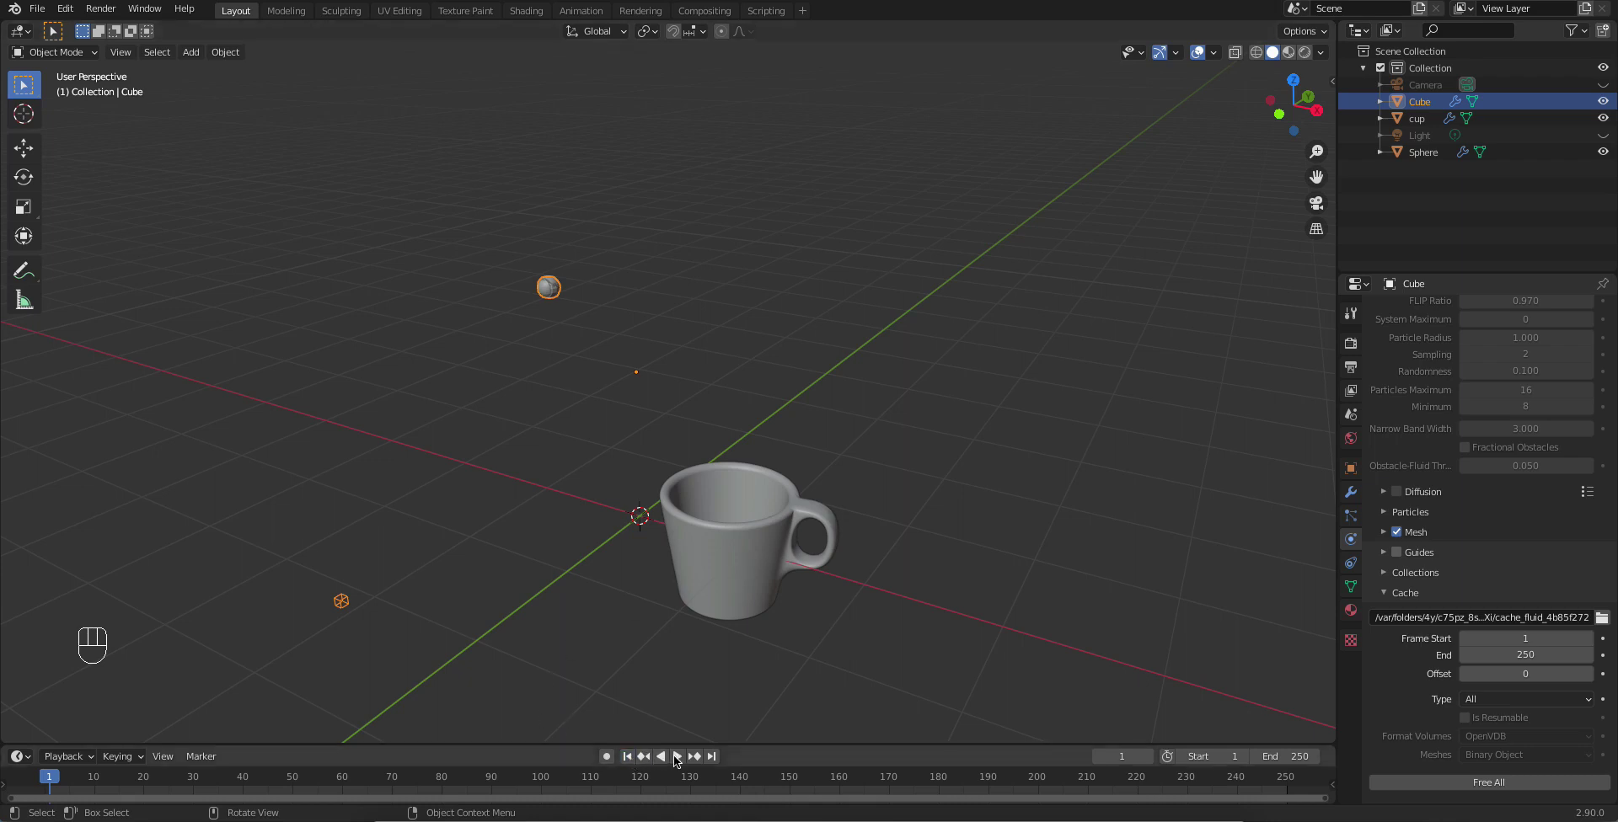
left_click(685, 764)
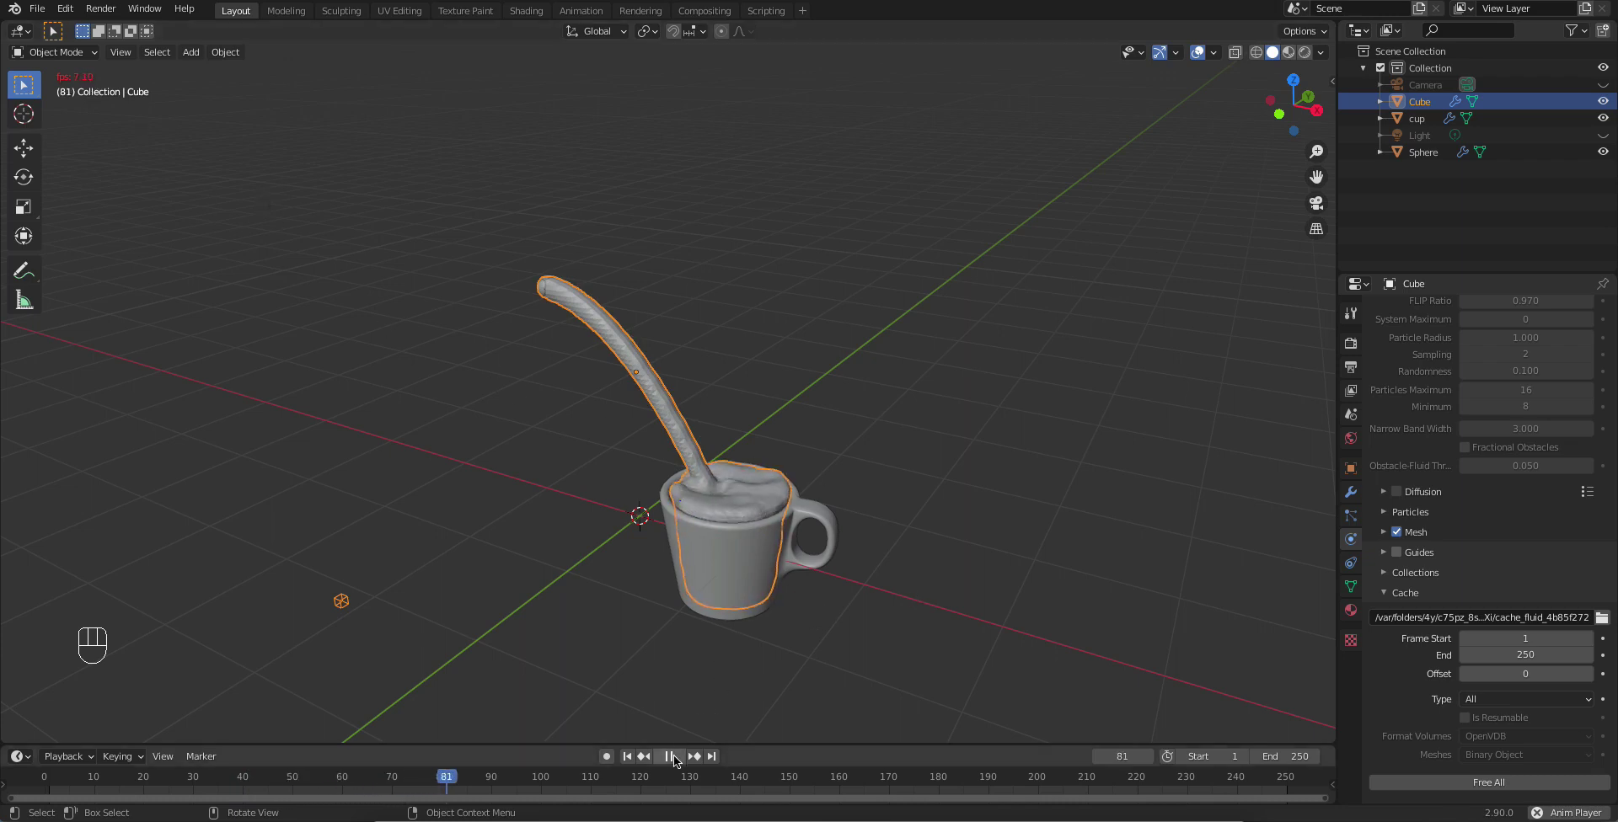
left_click_drag(679, 760, 682, 764)
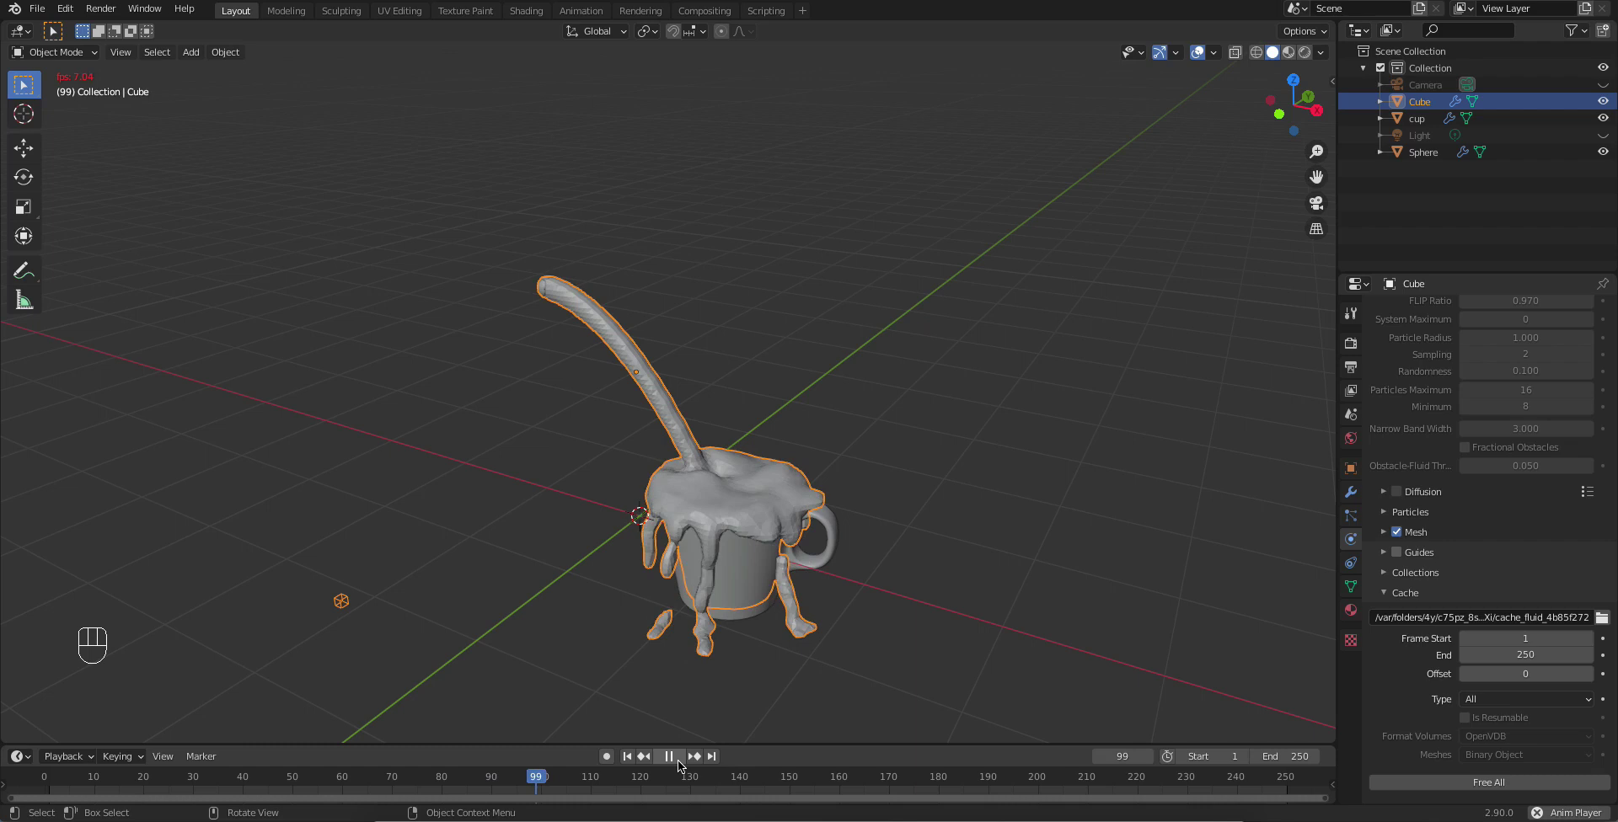
left_click_drag(856, 594, 620, 606)
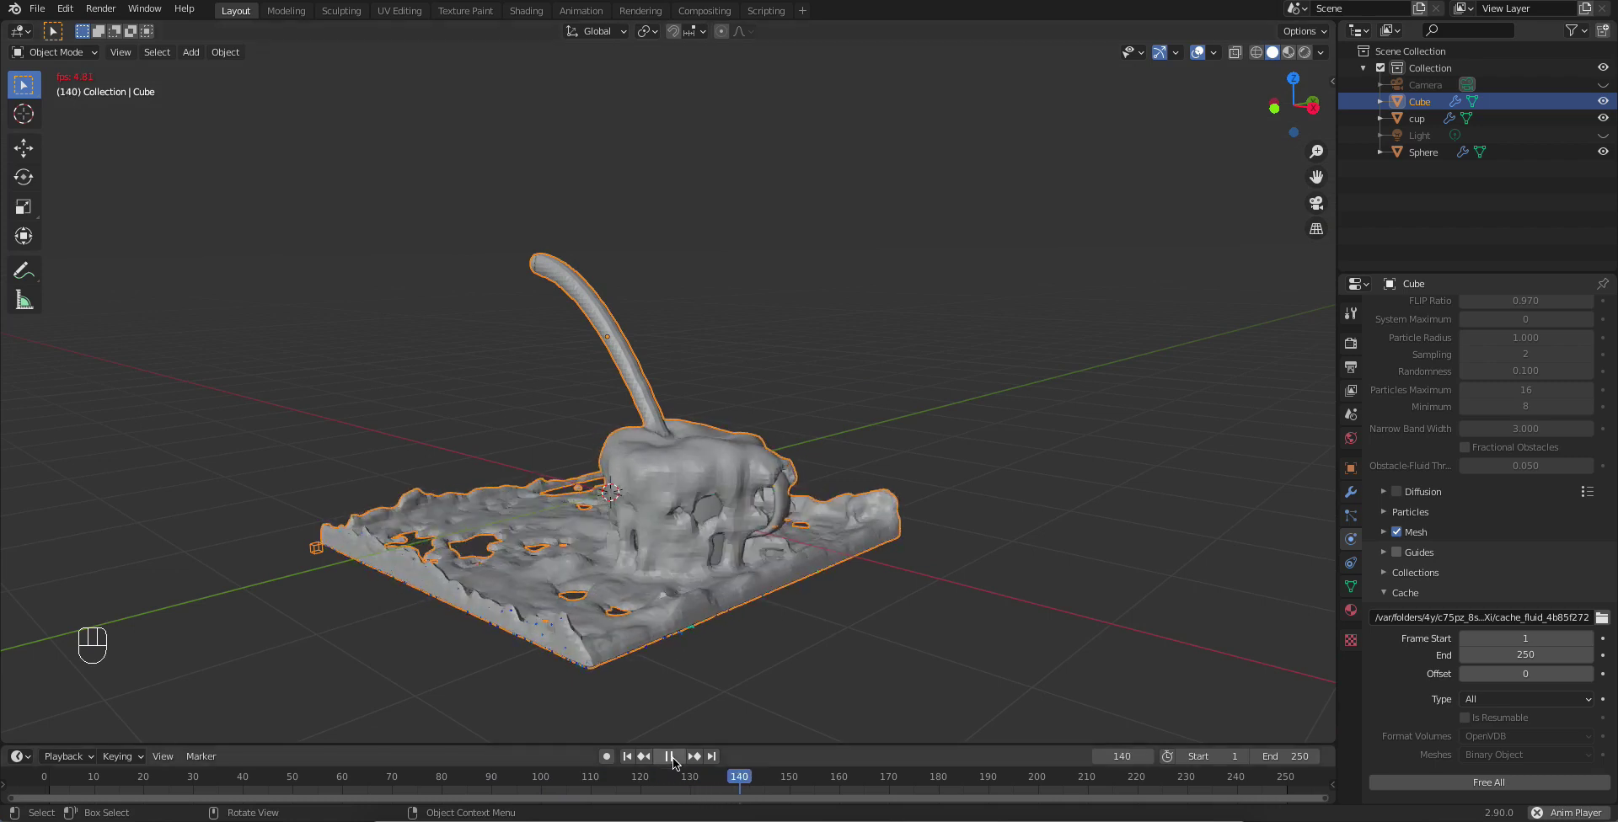
left_click_drag(658, 708, 681, 496)
left_click_drag(680, 495, 703, 433)
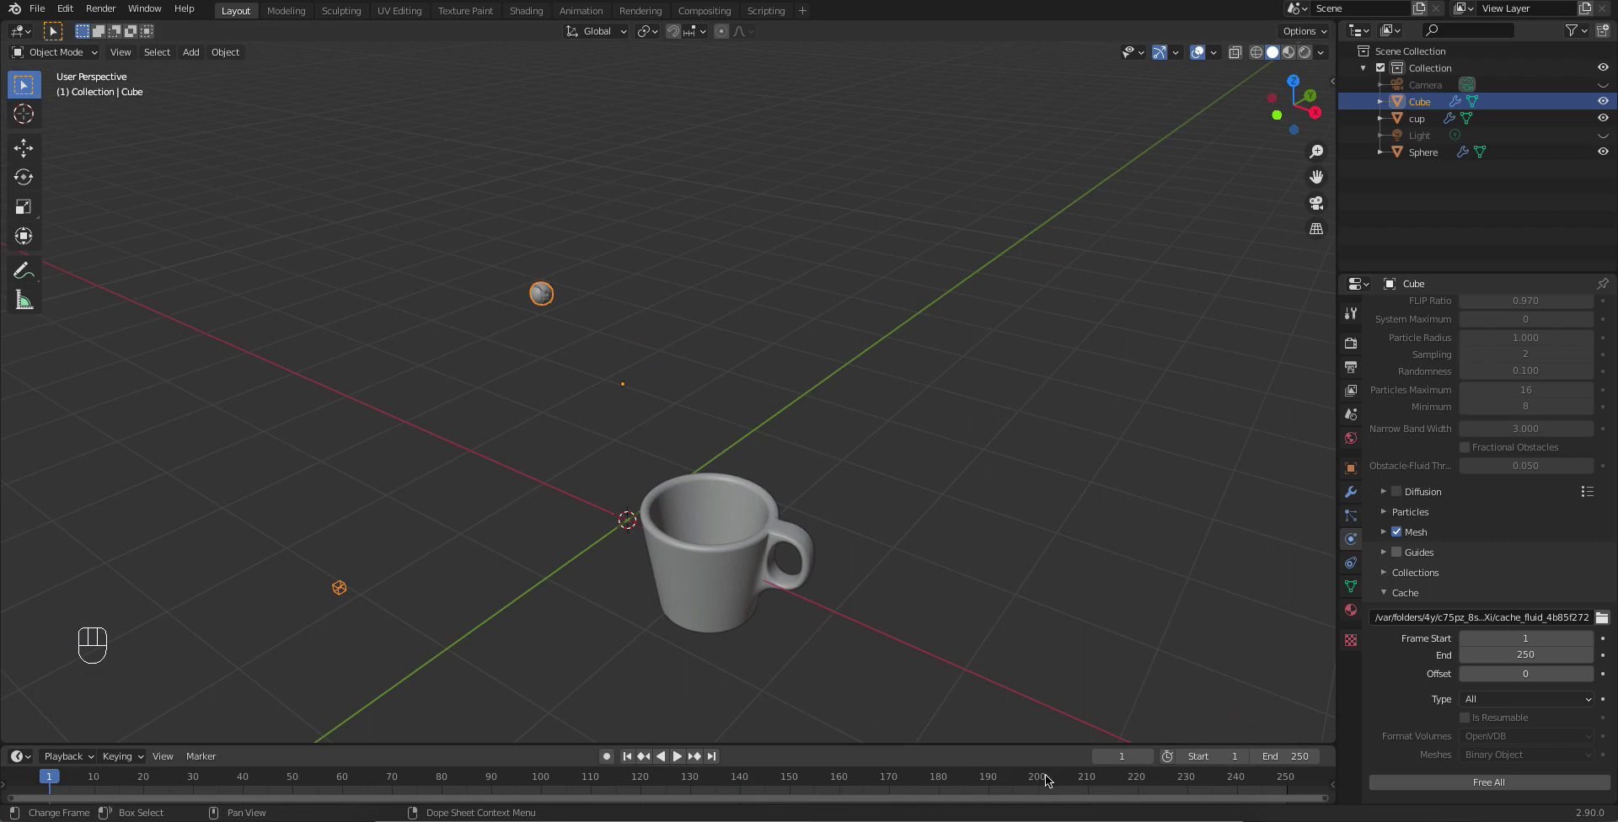
Step: Jump the timeline to frame 196 to view the liquid spread across the domain floor
left_click(1020, 783)
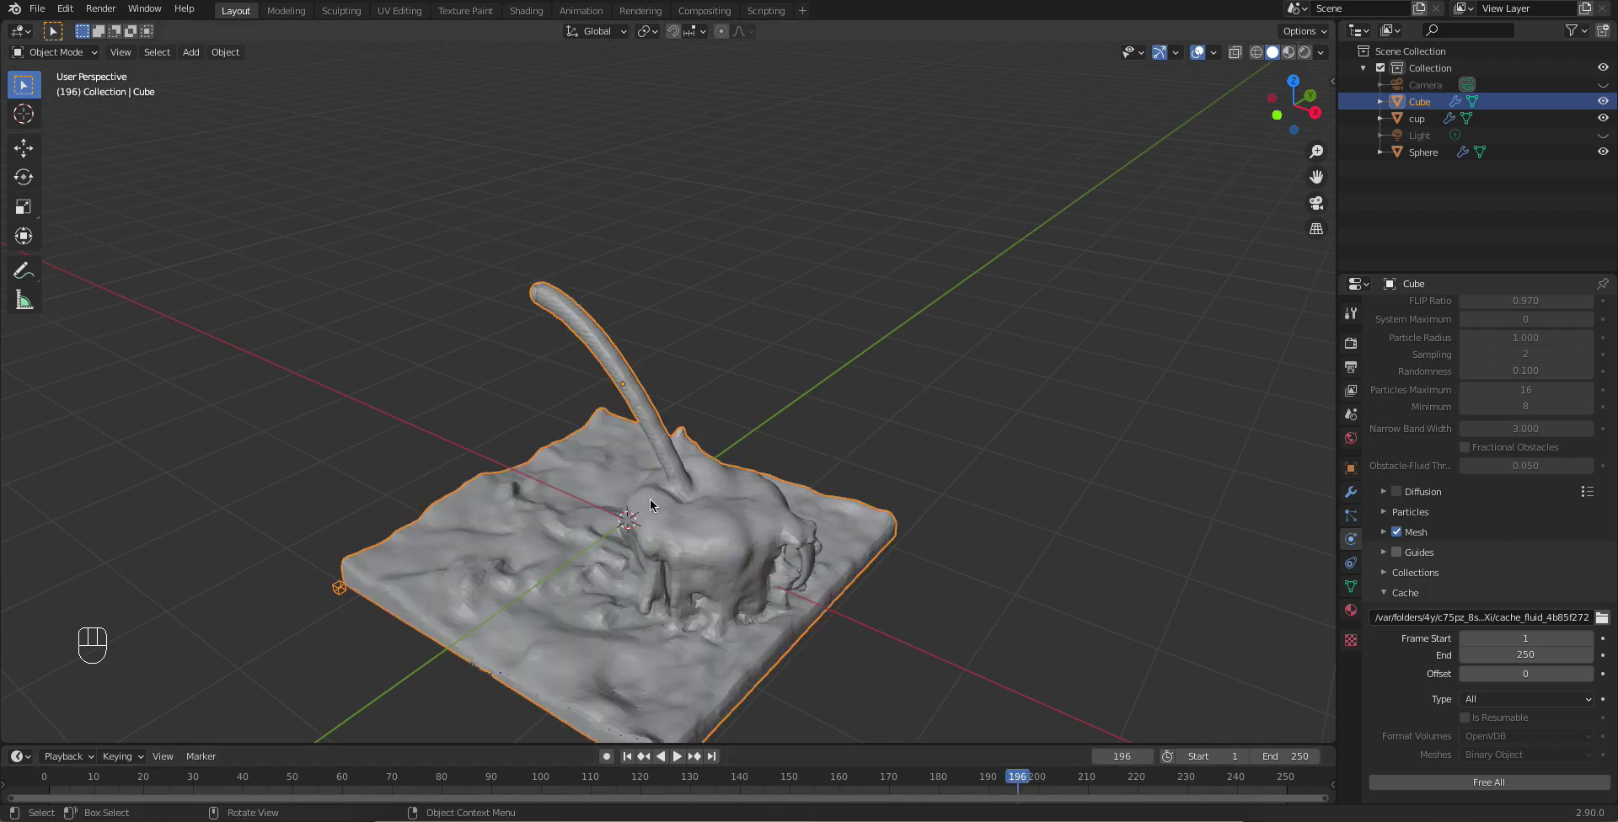
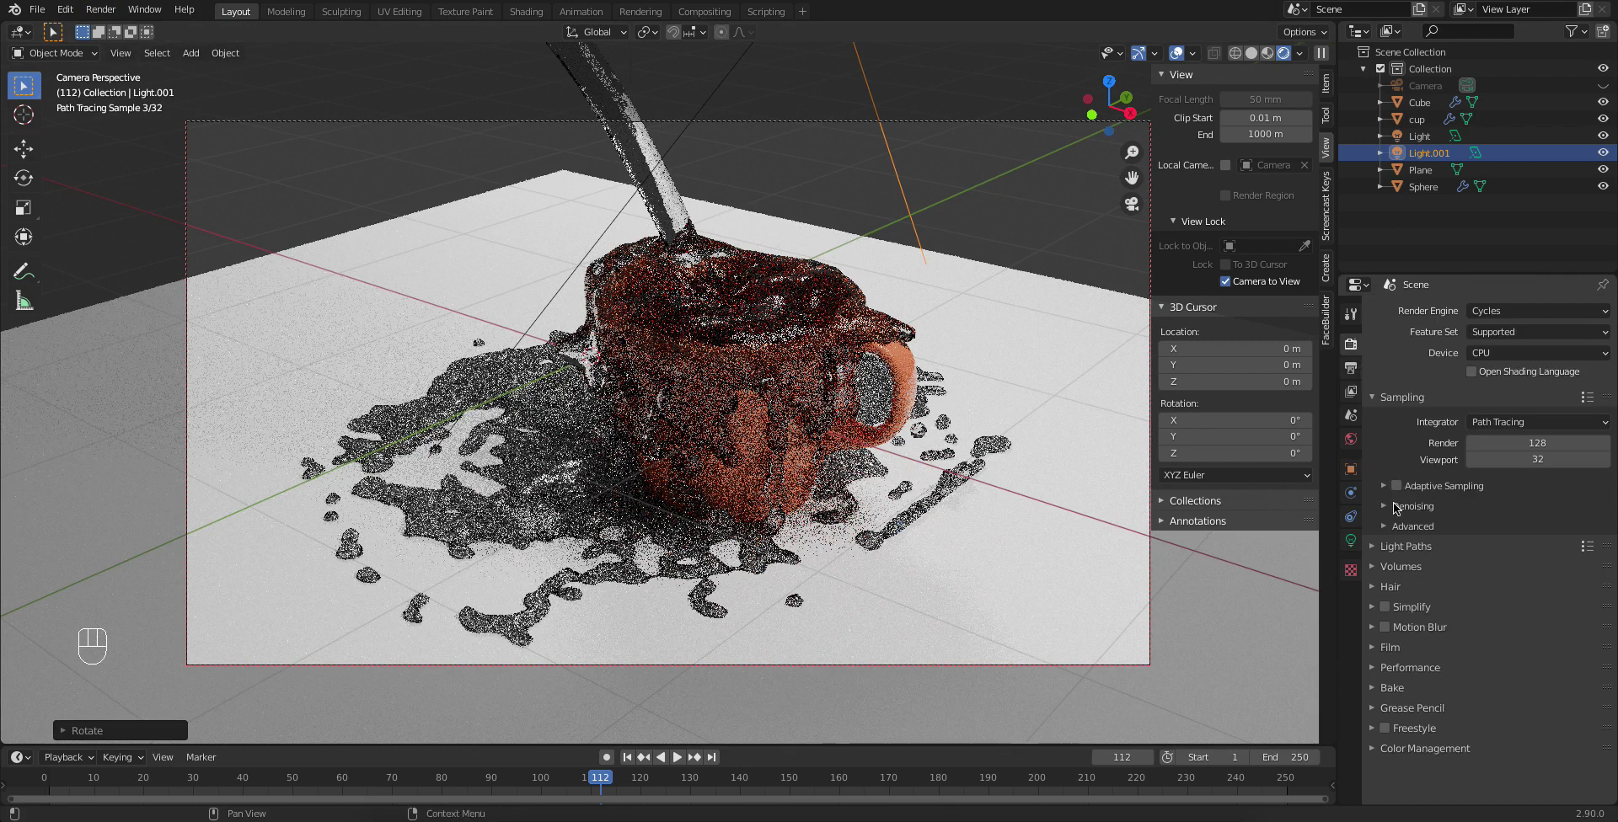
Step: Enable NLM denoising for final renders and try it on the viewport preview
left_click(1398, 507)
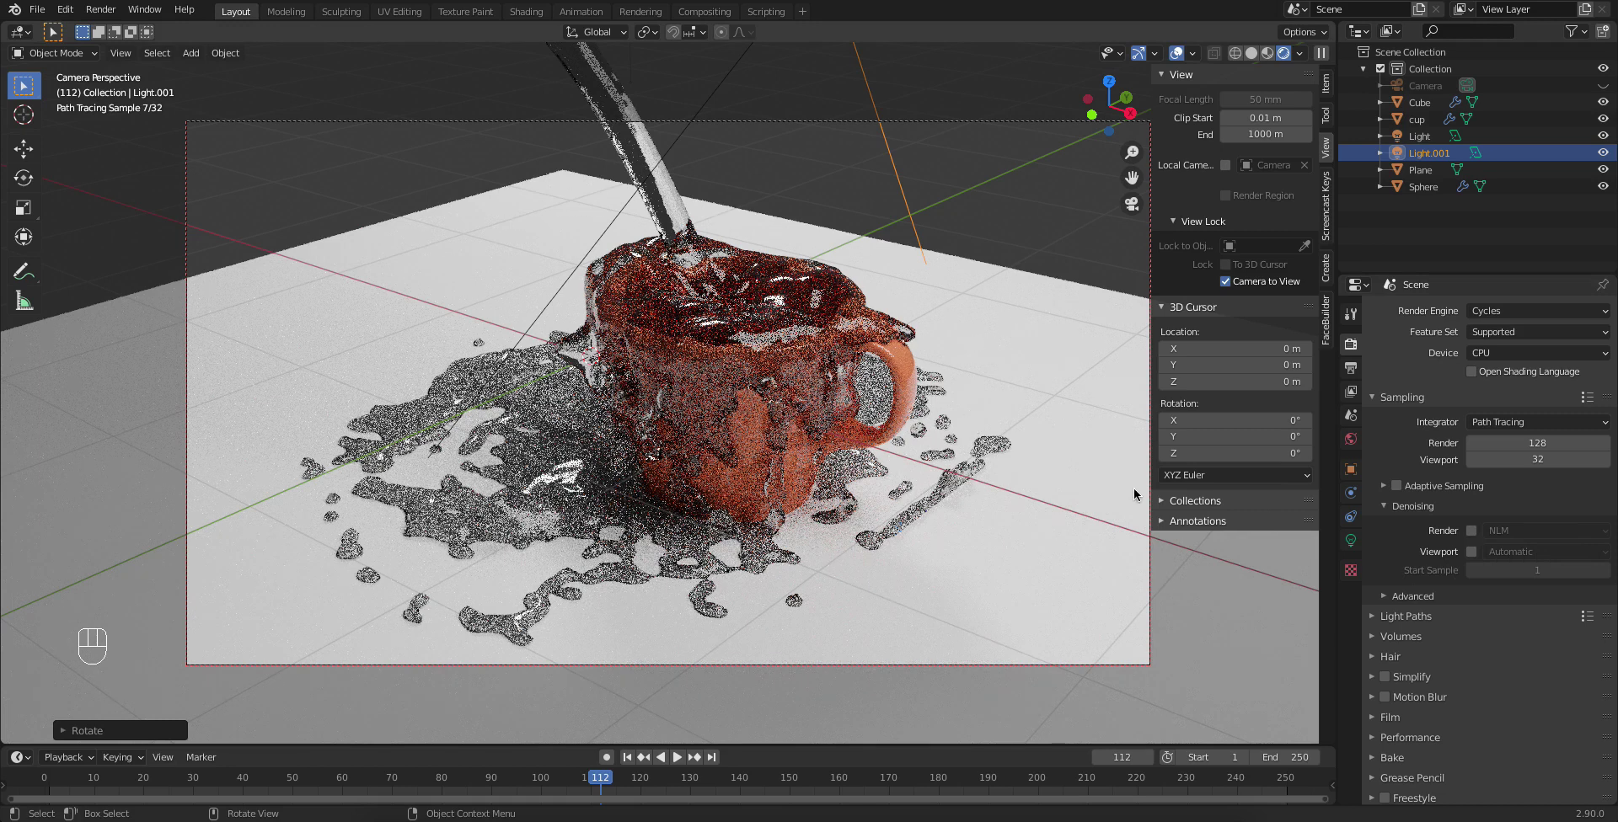
left_click(1473, 537)
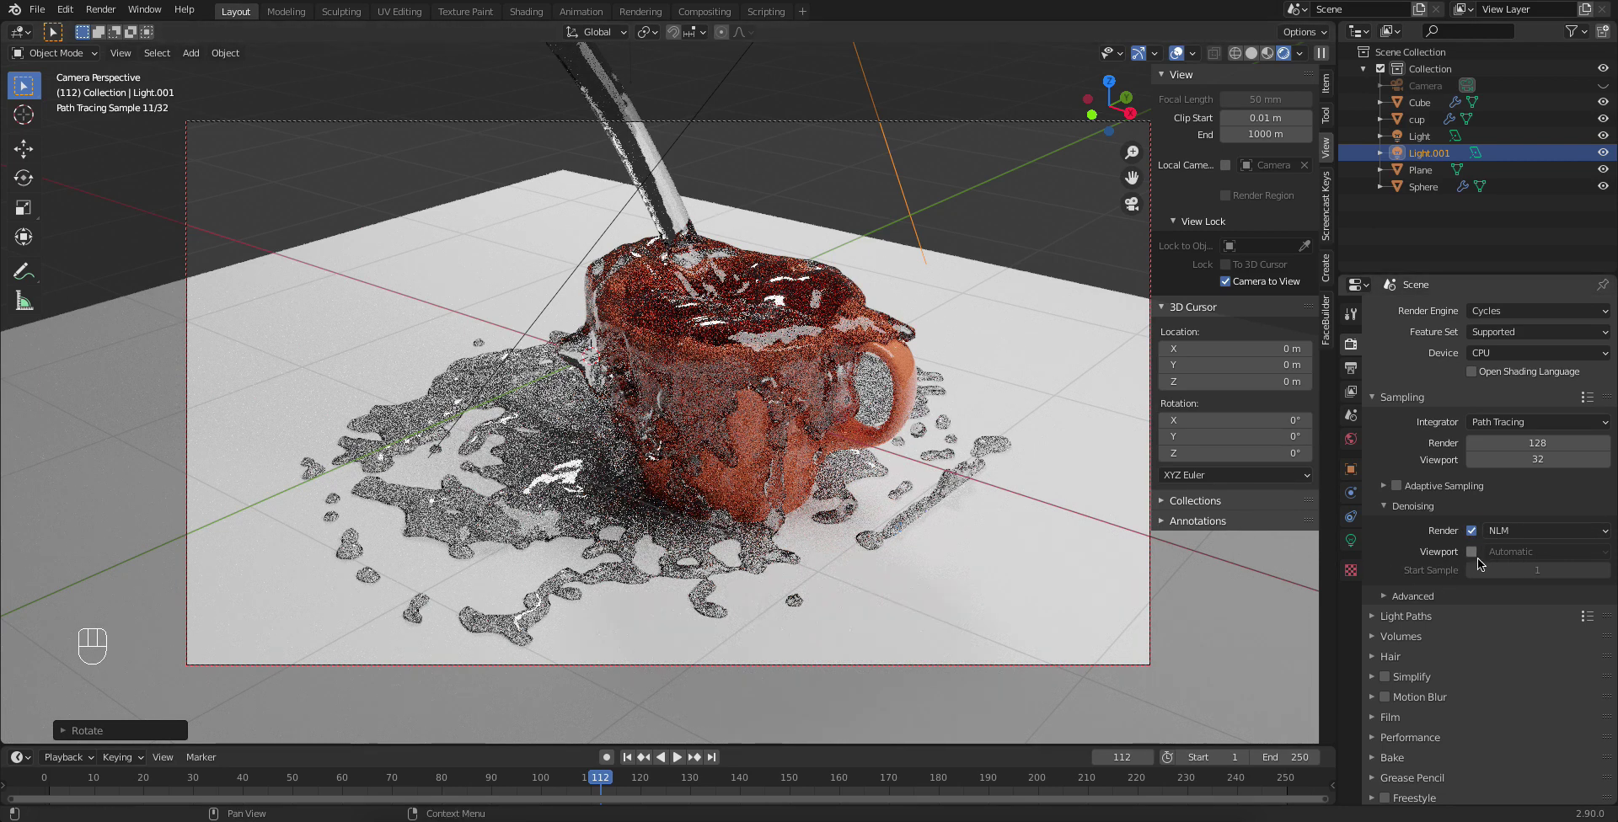
left_click(1478, 558)
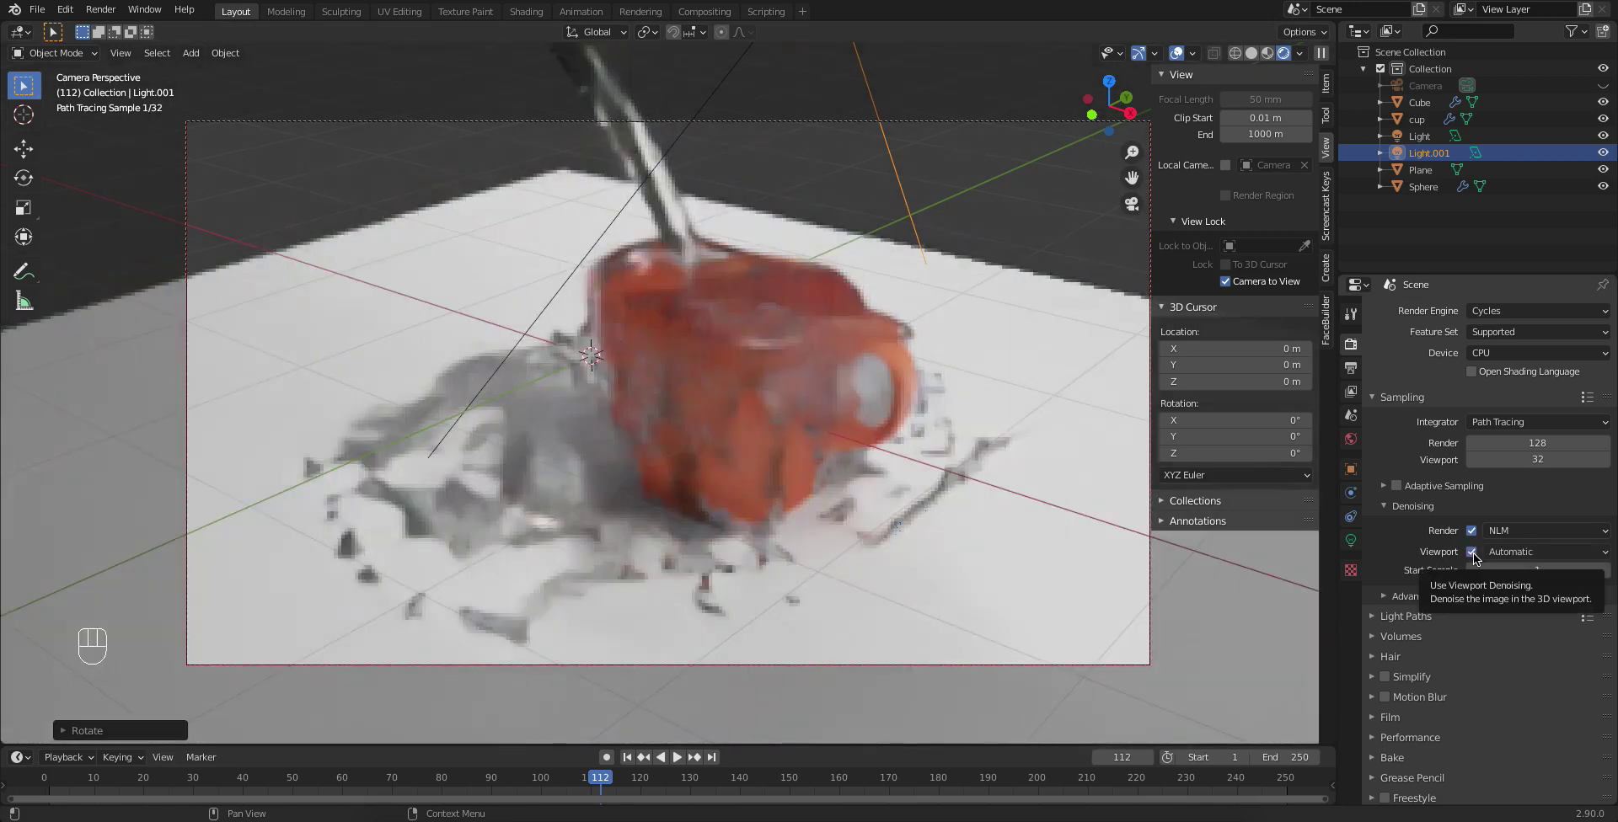
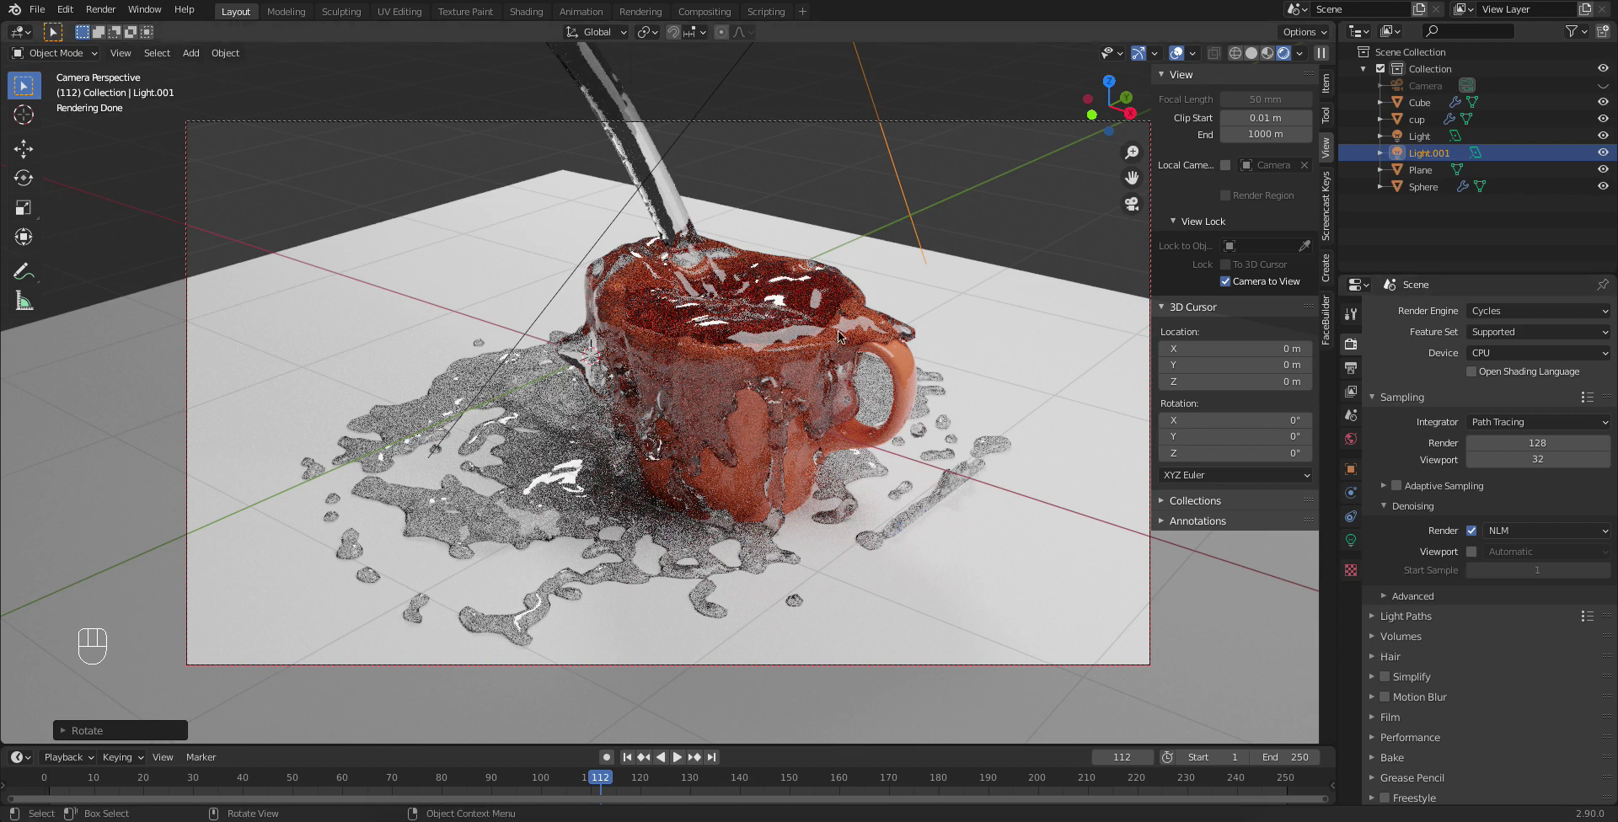
Step: Free all baked fluid cache on the Cube domain so it can be re-baked
left_click(682, 212)
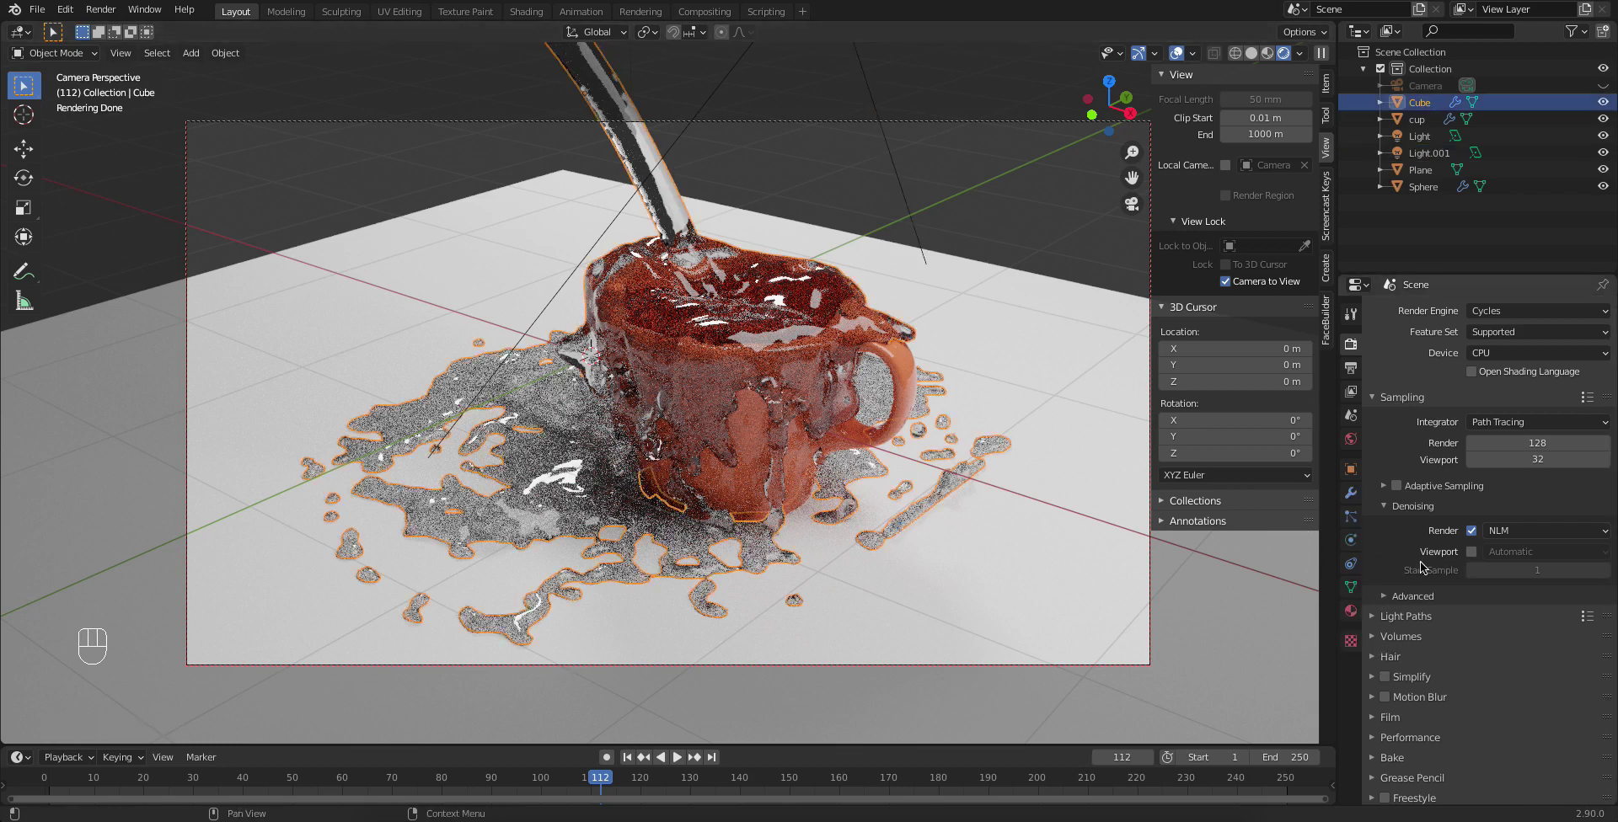
left_click(1355, 543)
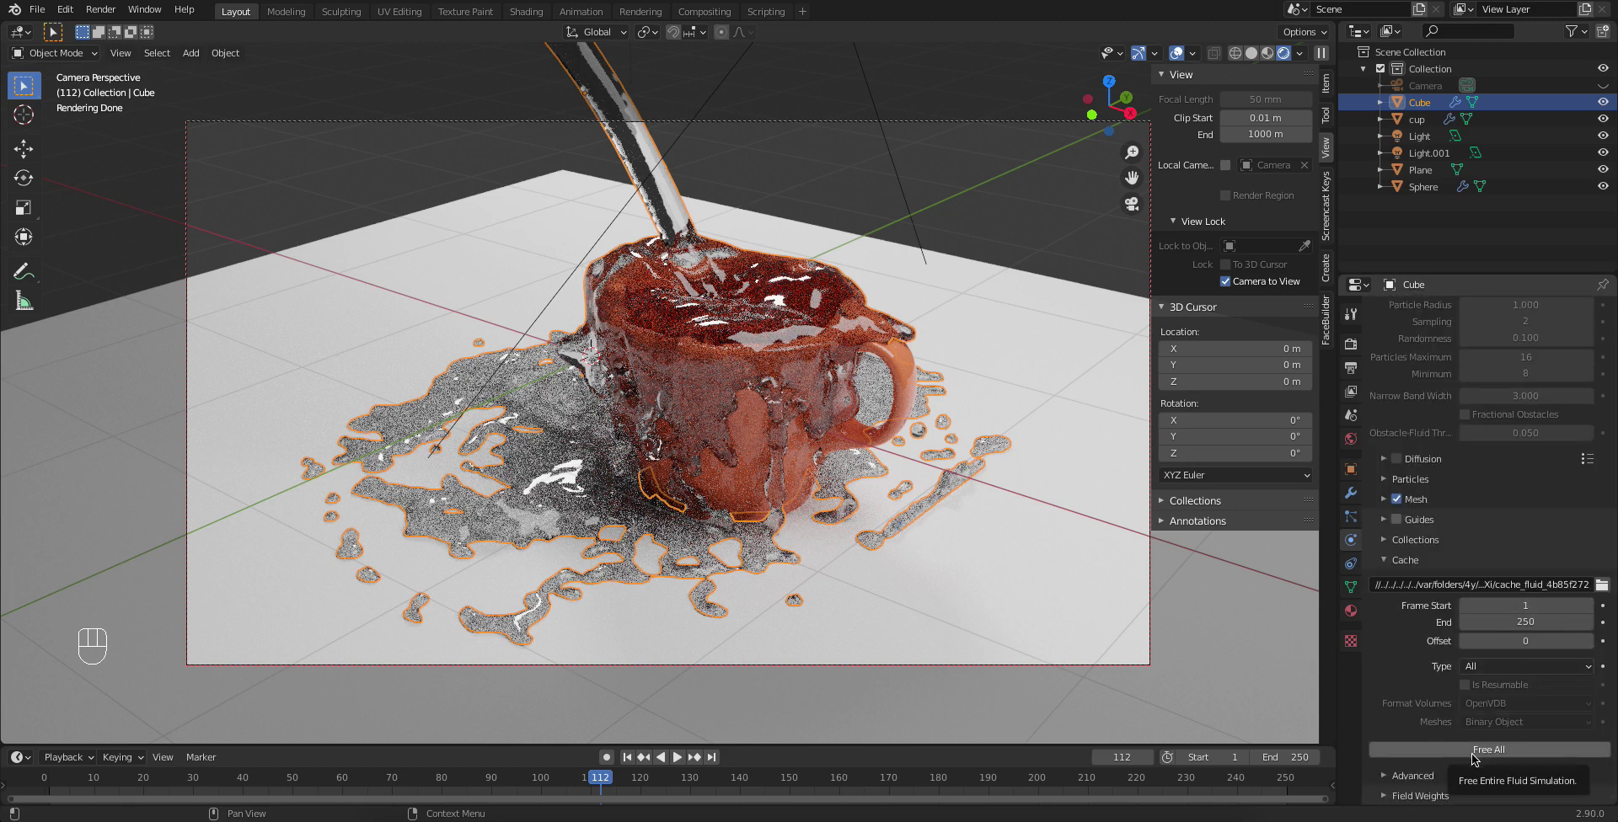
left_click_drag(1511, 692, 1529, 621)
scroll("down", 3)
left_click_drag(1529, 621, 745, 433)
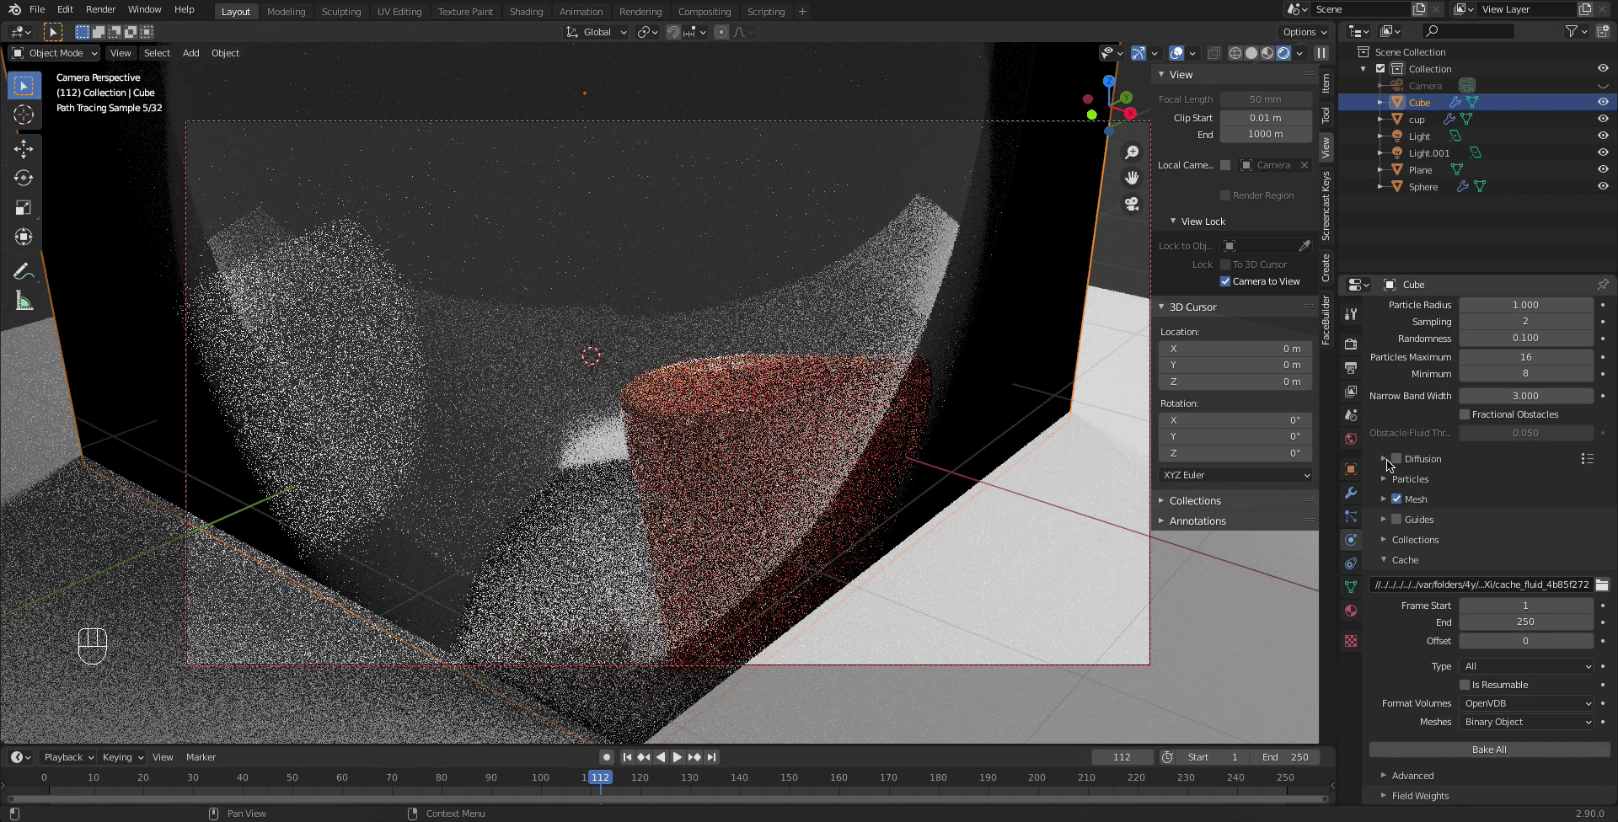
Step: Enable Diffusion on the Cube domain with Base 5.000 and Exponent 5
left_click(1390, 464)
left_click(1399, 465)
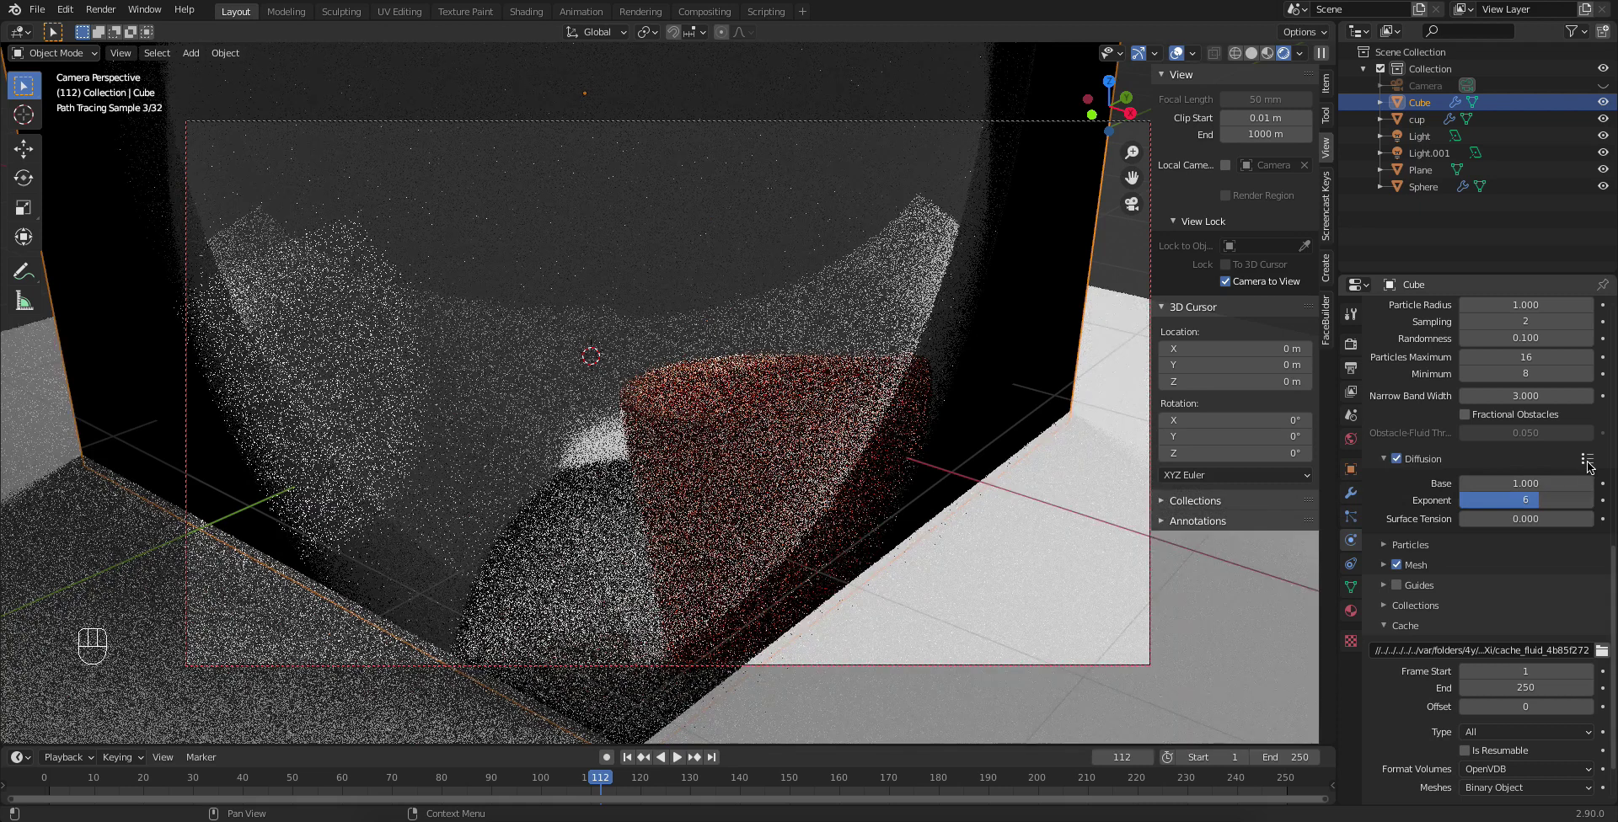
left_click_drag(1592, 466, 1519, 485)
left_click_drag(1594, 463, 1546, 476)
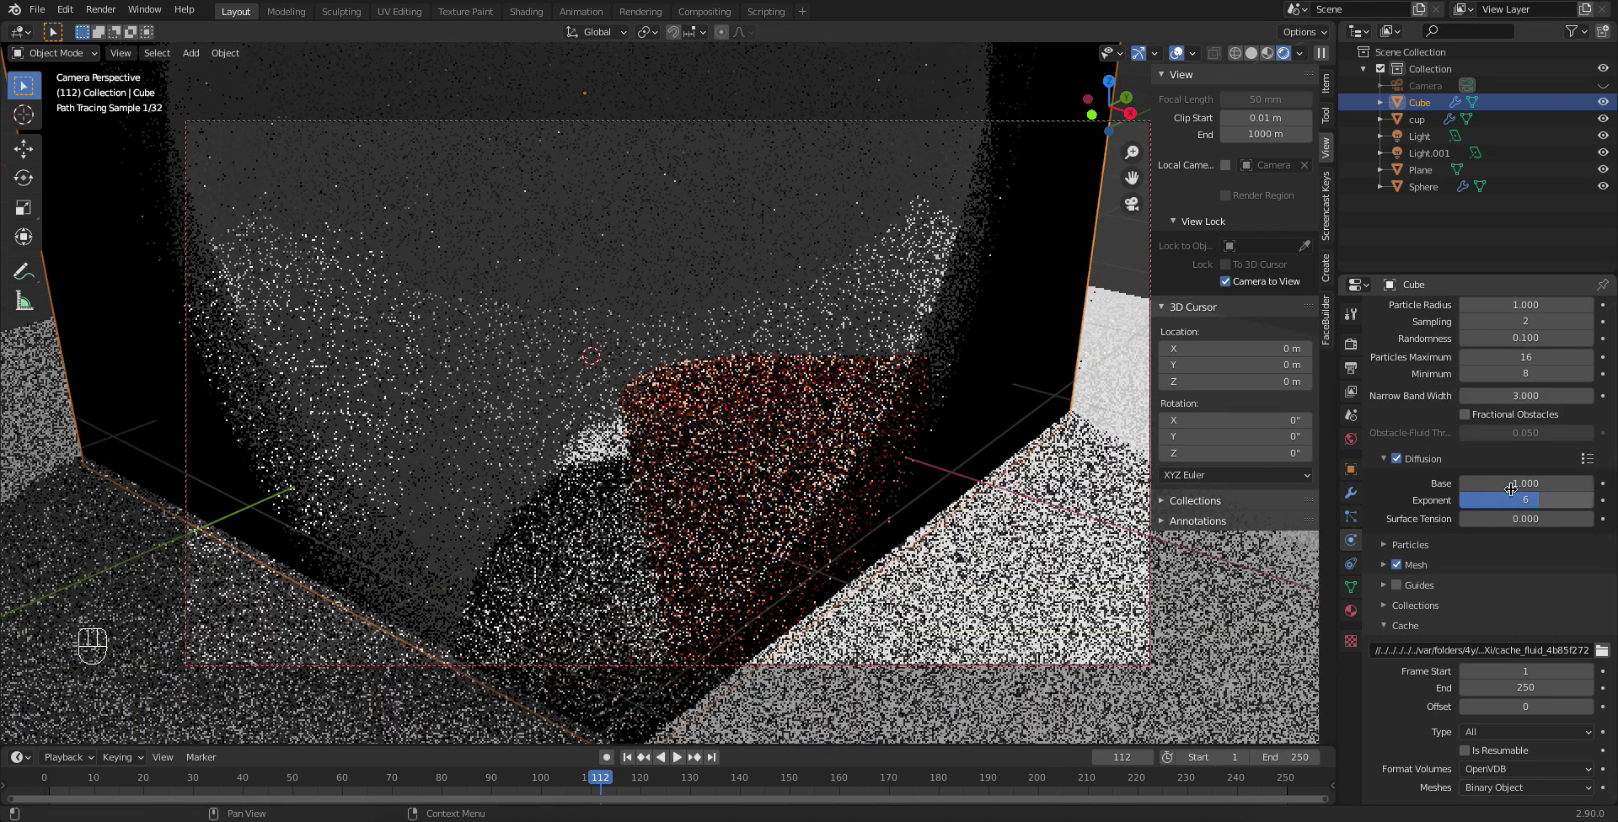
left_click_drag(1587, 469, 1517, 477)
left_click_drag(1517, 478, 1488, 502)
Step: Orbit the viewport around the fluid domain to inspect it
scroll("down", 3)
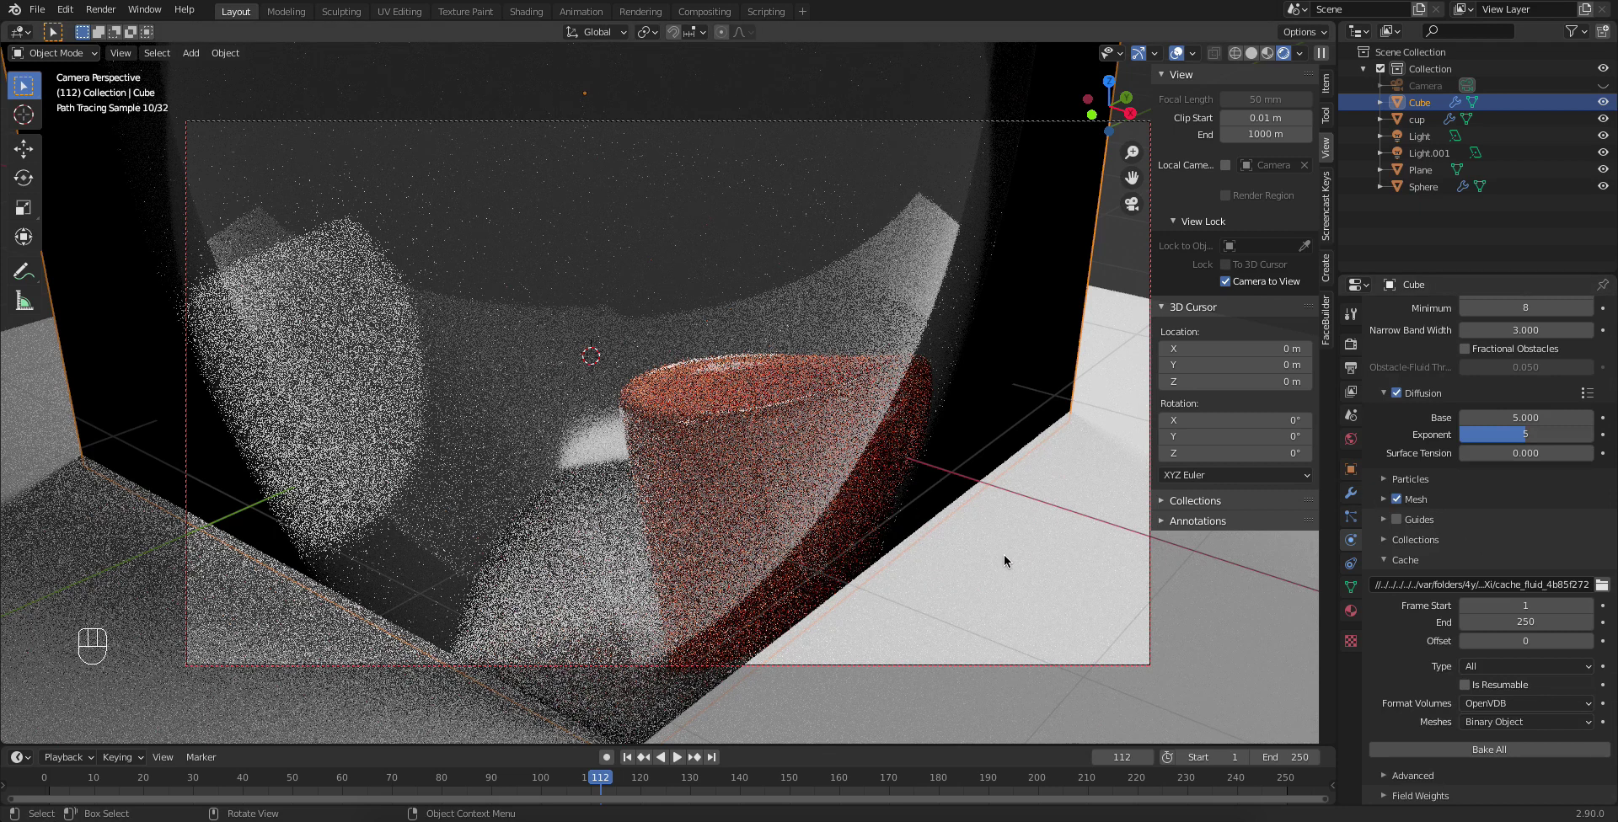
left_click(1005, 565)
middle_click(1005, 566)
left_click(1005, 565)
left_click_drag(1005, 565, 1012, 587)
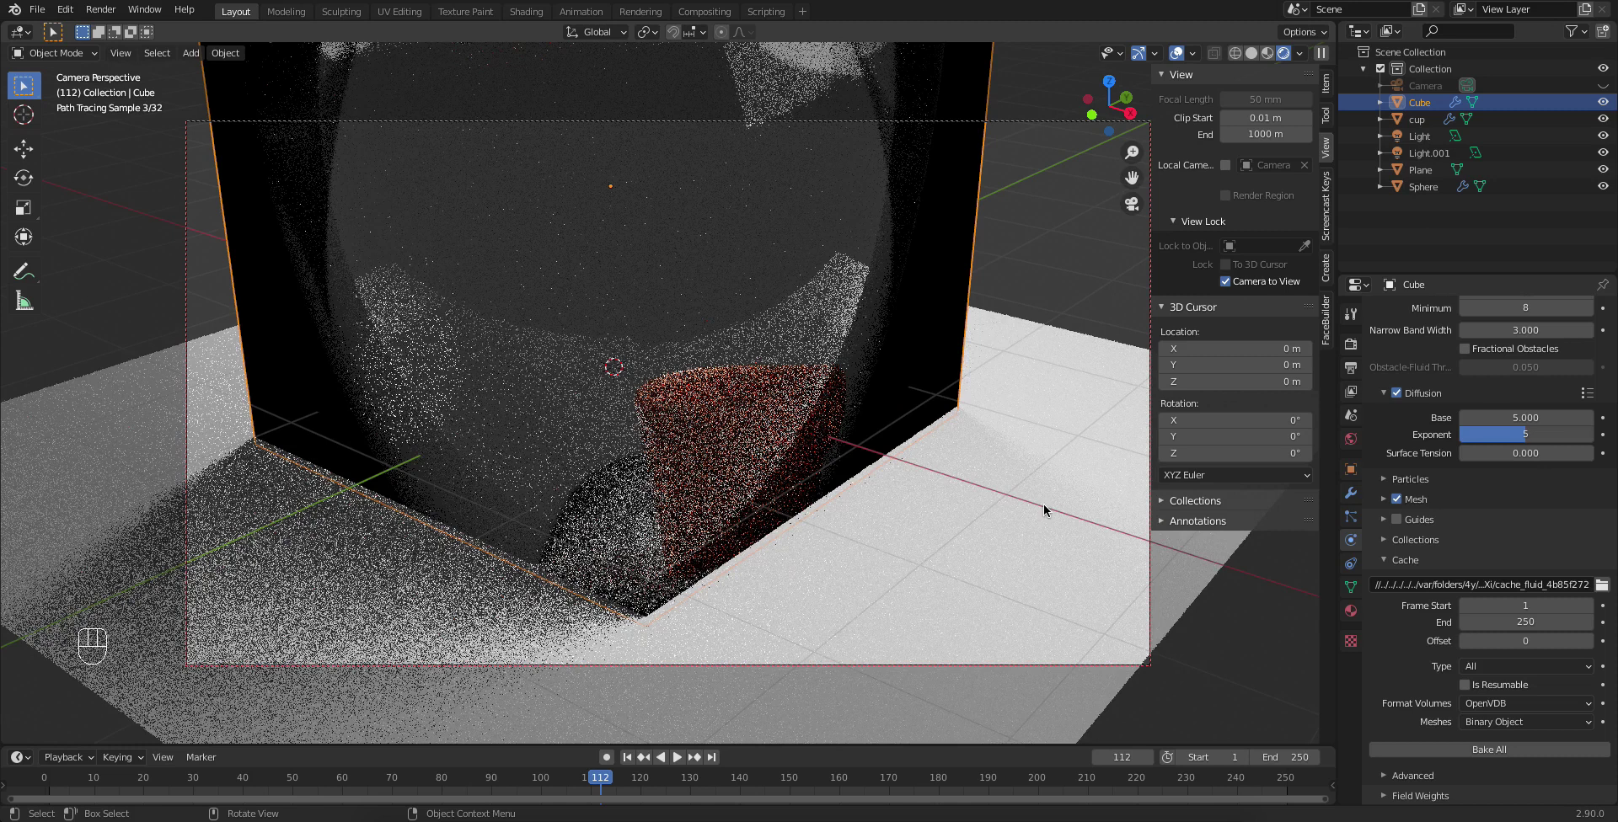